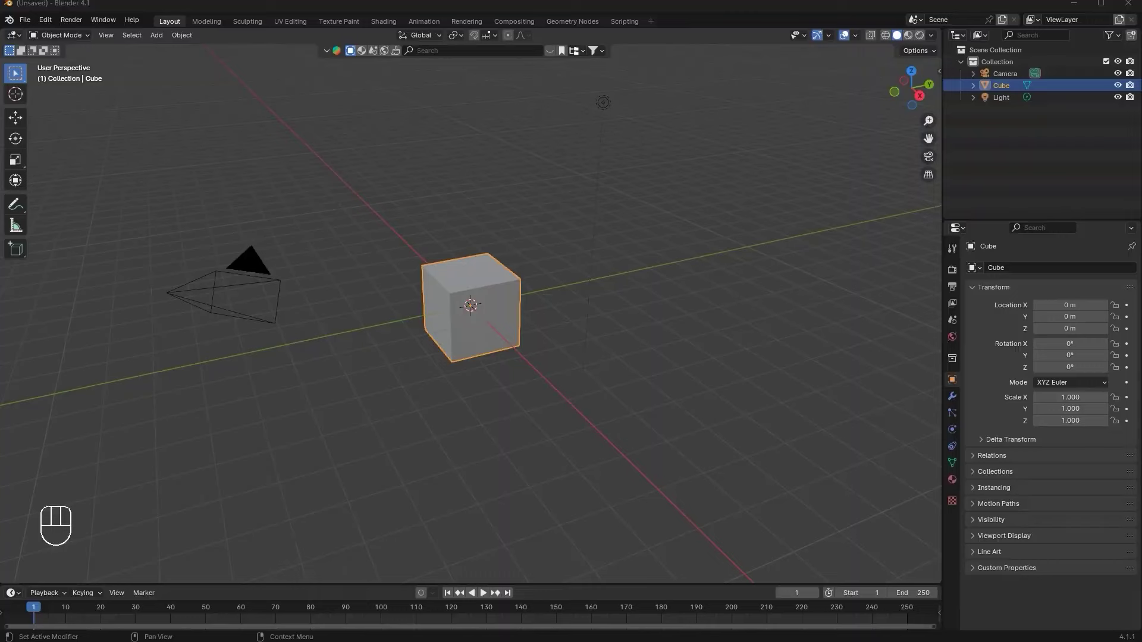
# Delete the light and camera from the scene and select the default cube
pyautogui.press('Delete')
pyautogui.click(742, 151)
pyautogui.press('Delete')
pyautogui.click(491, 298)
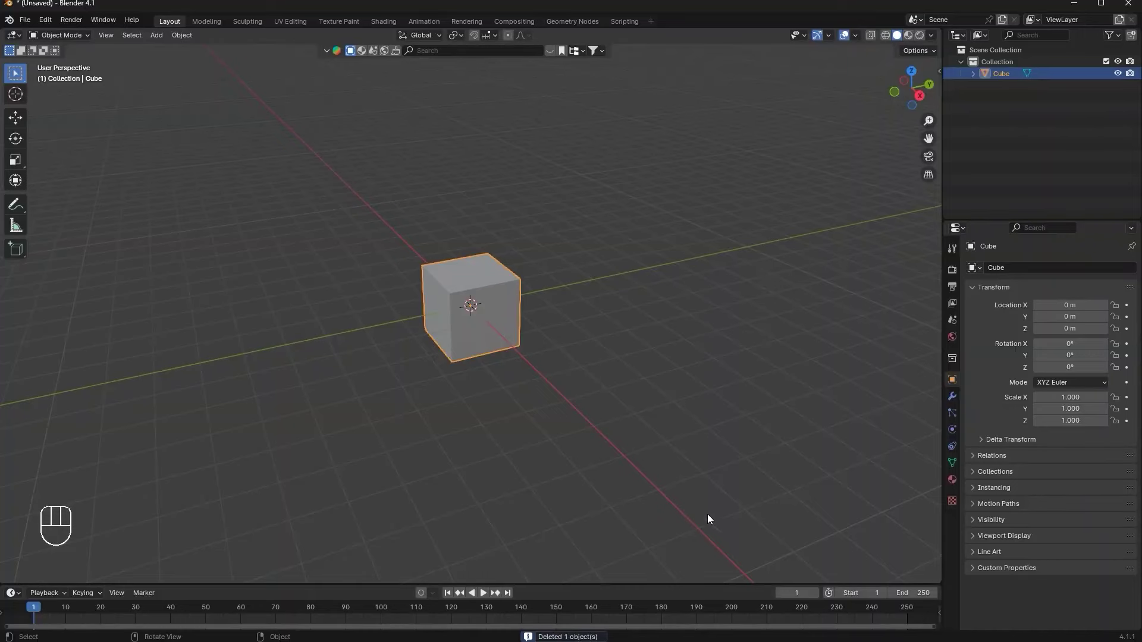
pyautogui.click(758, 297)
# Scale the cube into a flat slab: Z 0.5, overall 2, X 0.9, Y 1.5 in top view
pyautogui.press('s')
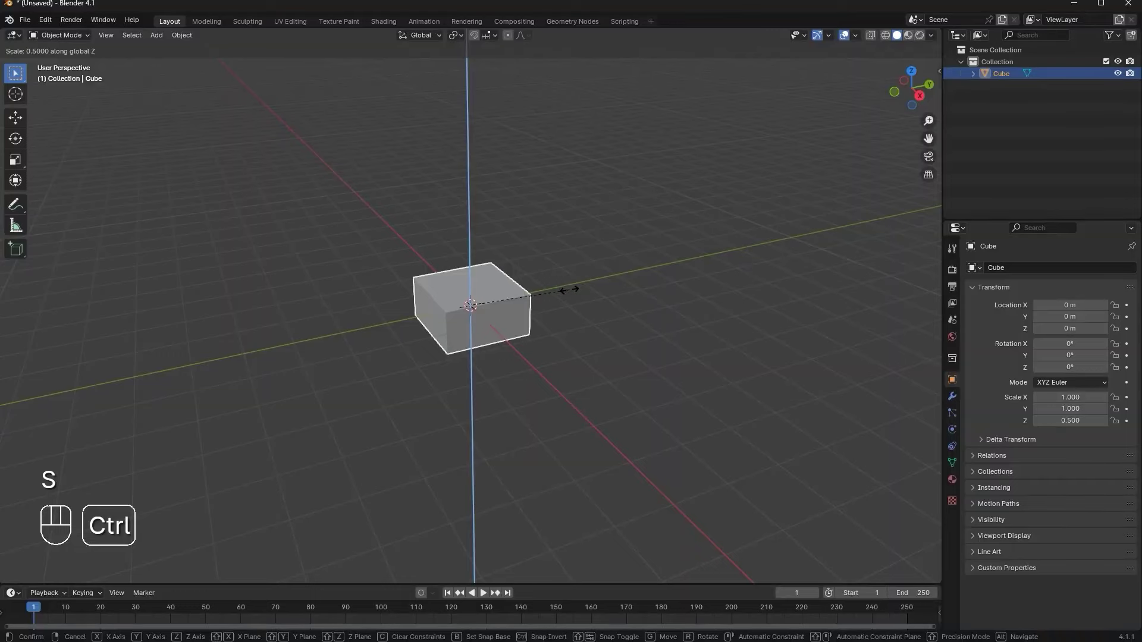
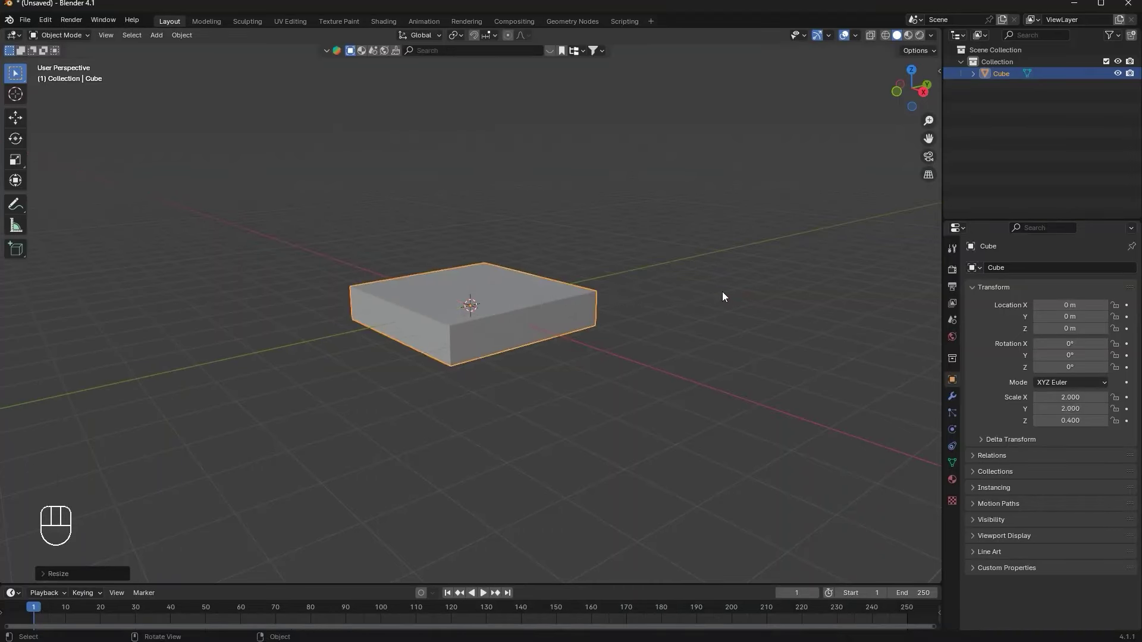
pyautogui.rightClick(919, 70)
pyautogui.press('s')
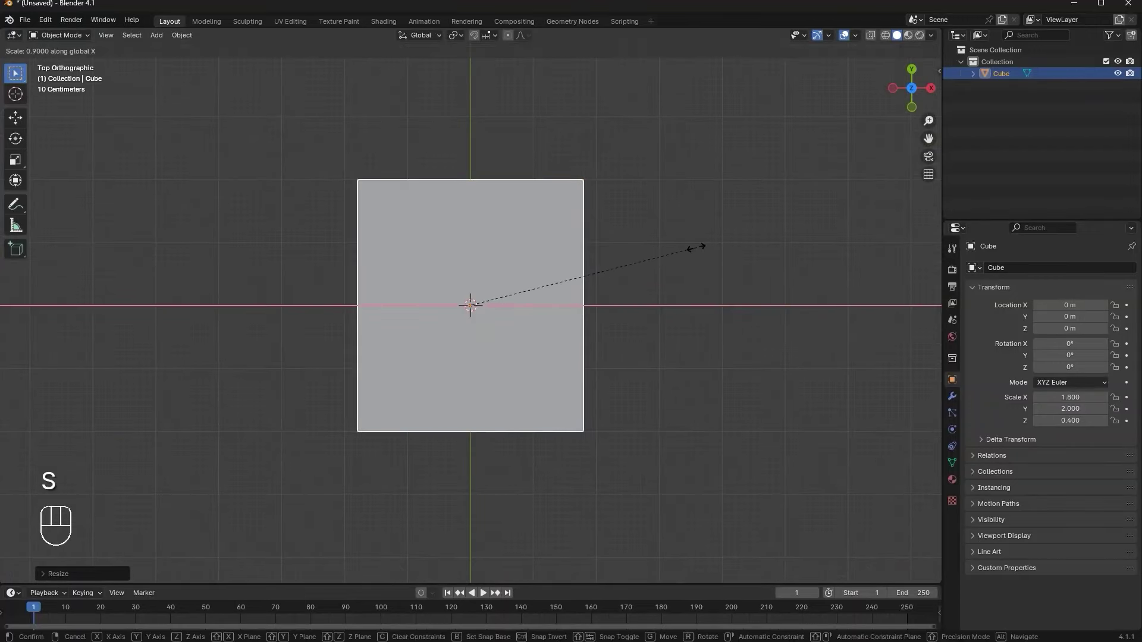
pyautogui.press('s')
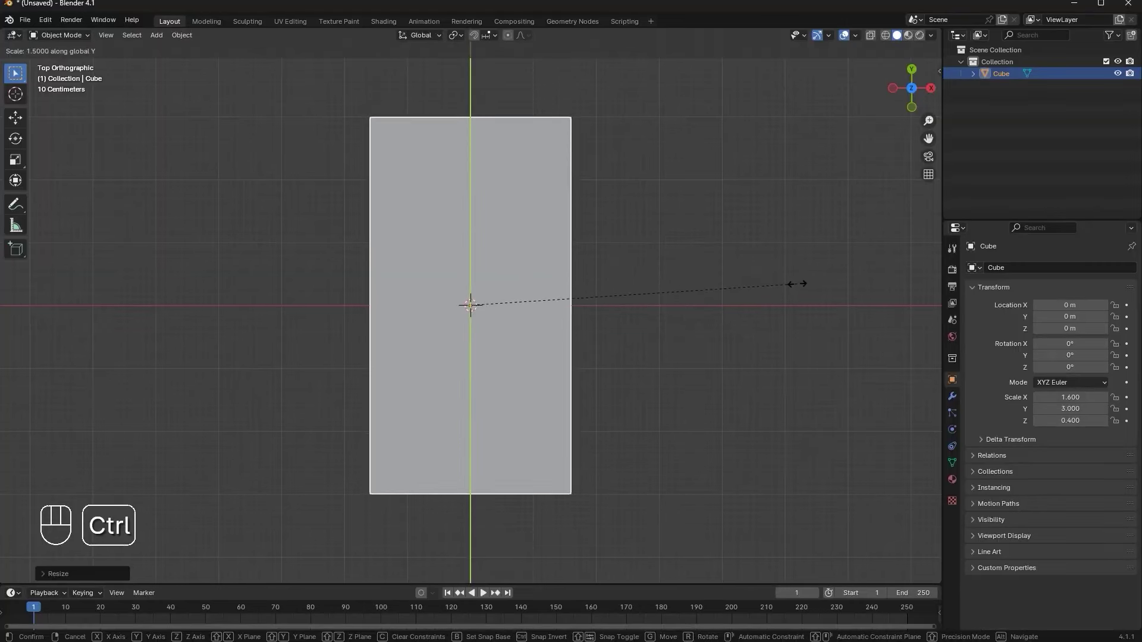
pyautogui.moveTo(667, 282); pyautogui.dragTo(661, 207)
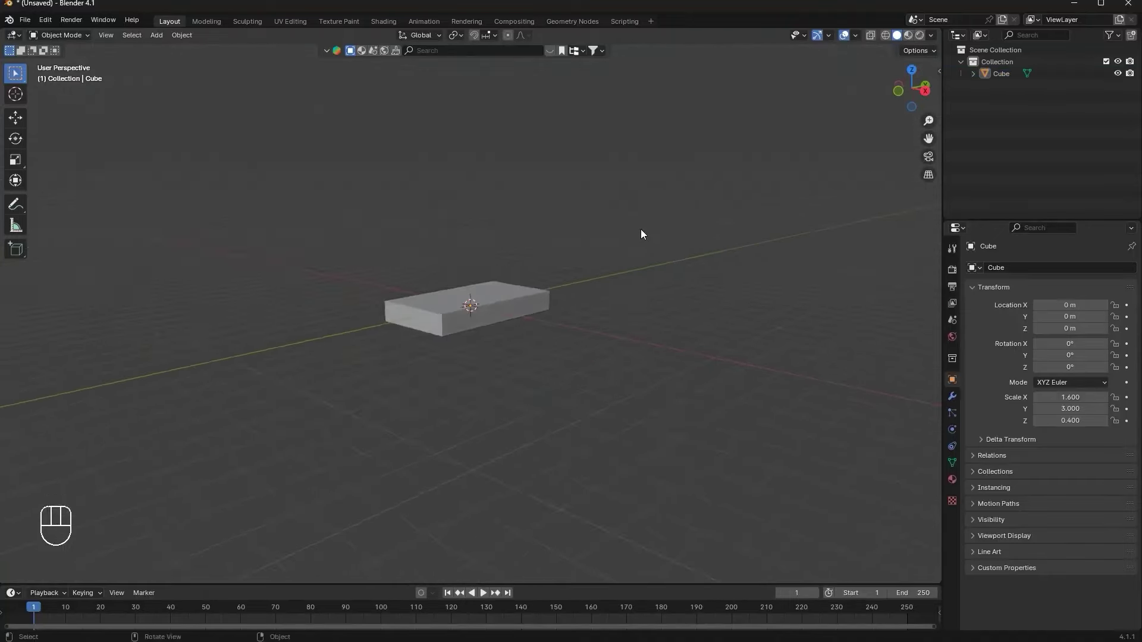
pyautogui.middleClick(538, 376)
pyautogui.middleClick(468, 326)
pyautogui.click(456, 325)
# Apply the slab's scale and enter Edit Mode with the whole mesh selected
pyautogui.press('ctrl+a')
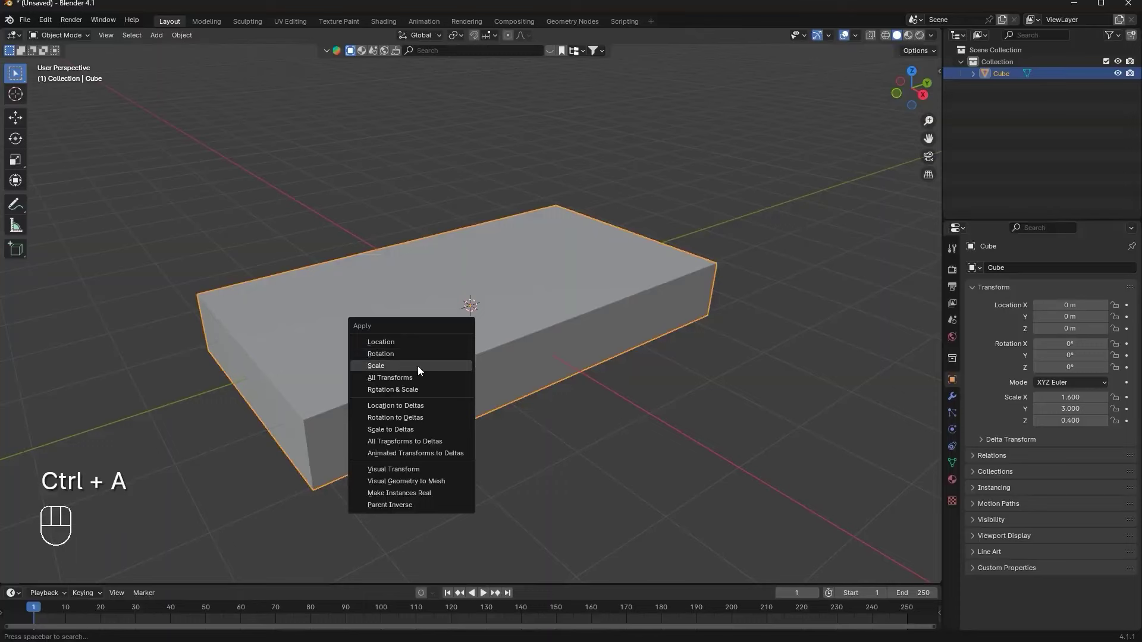
pyautogui.click(448, 349)
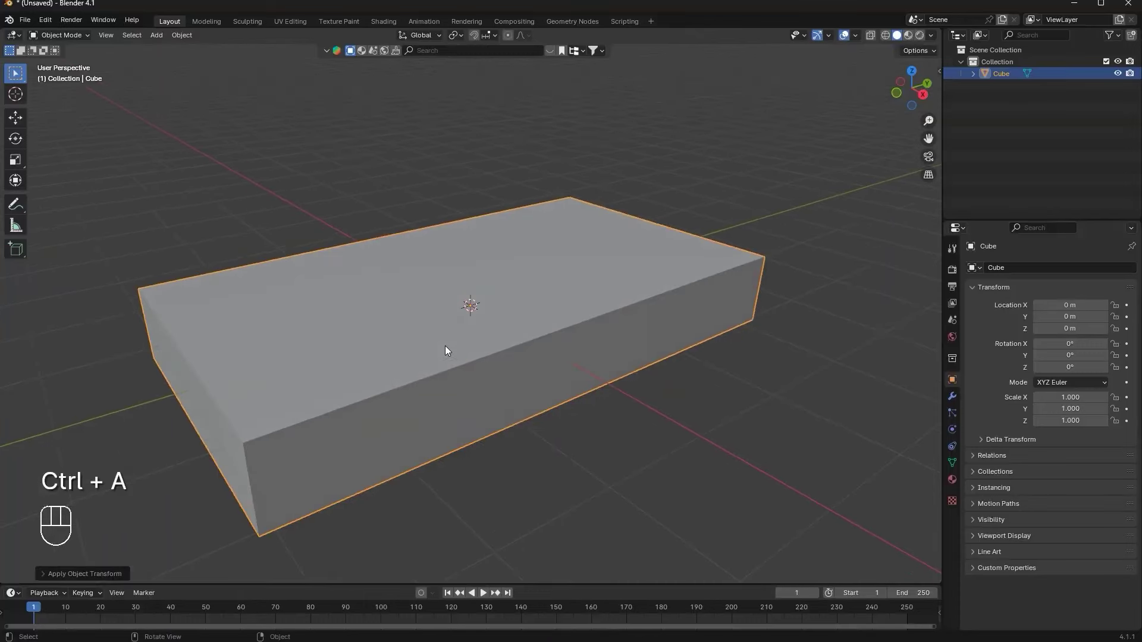
pyautogui.moveTo(489, 352); pyautogui.dragTo(461, 336)
pyautogui.press('s')
pyautogui.moveTo(701, 337); pyautogui.dragTo(690, 347)
pyautogui.press('ctrl+a')
pyautogui.press('Tab')
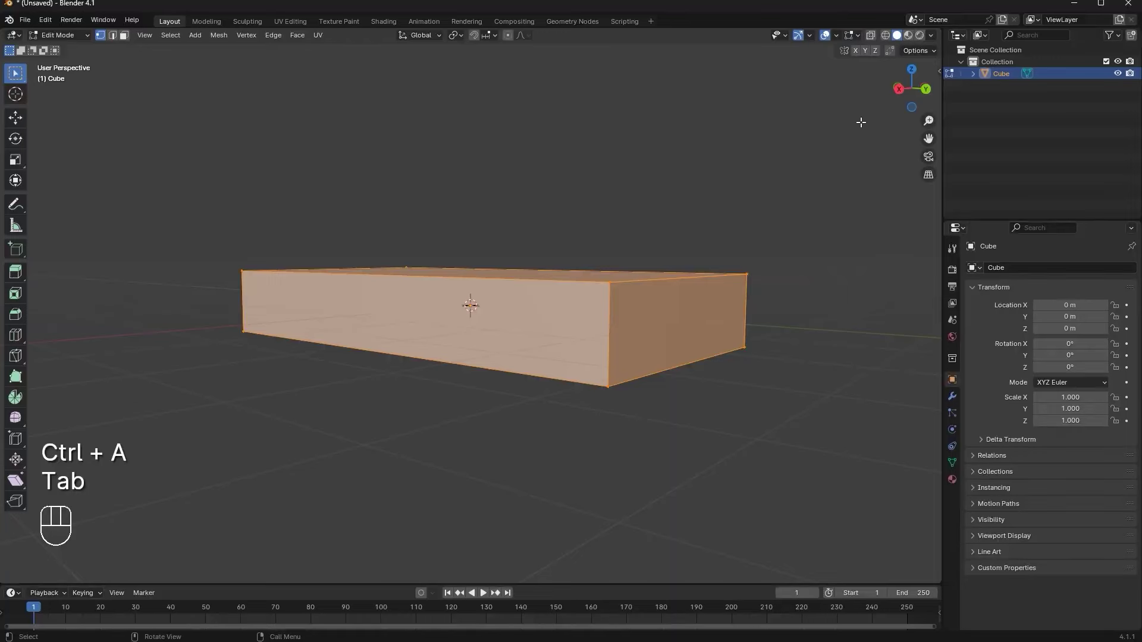
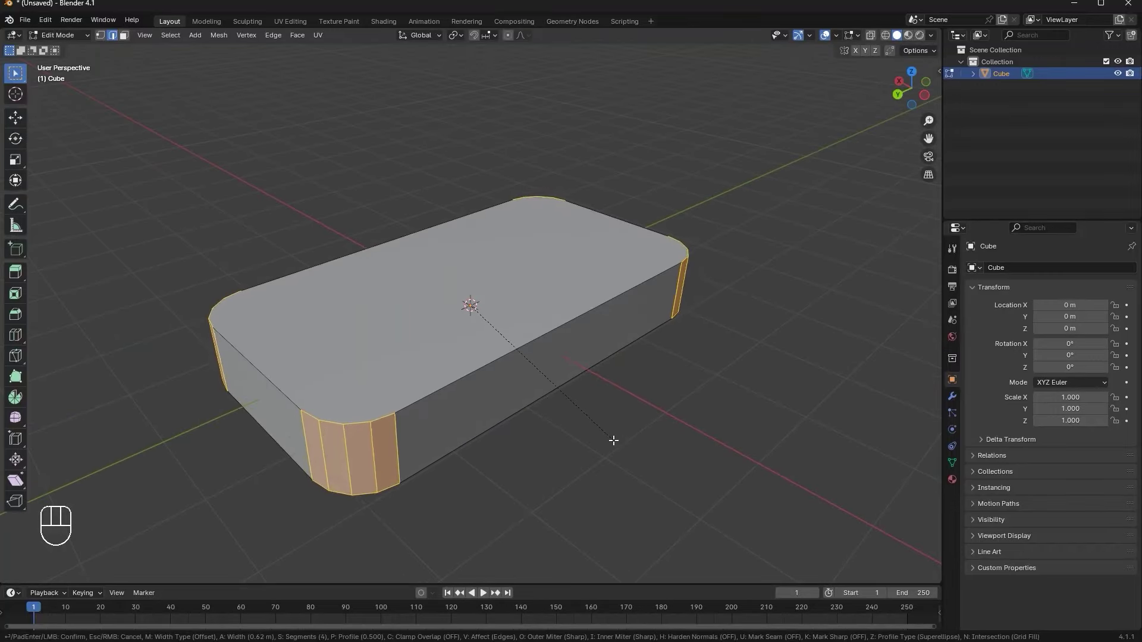
# Bevel the four vertical corner edges with several segments into rounded corners
pyautogui.press('Tab')
pyautogui.moveTo(610, 442); pyautogui.dragTo(586, 449)
pyautogui.moveTo(605, 435); pyautogui.dragTo(613, 362)
pyautogui.click(610, 337)
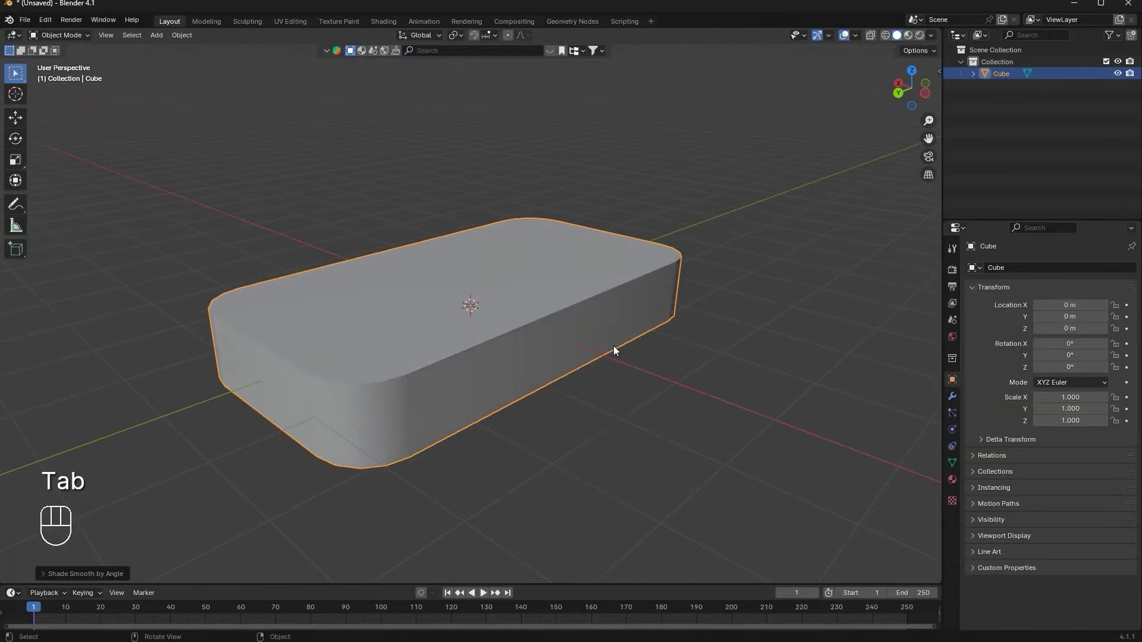
pyautogui.middleClick(540, 354)
# Bevel the body's top and bottom outline loops and resize the rim outline in top view
pyautogui.press('Tab')
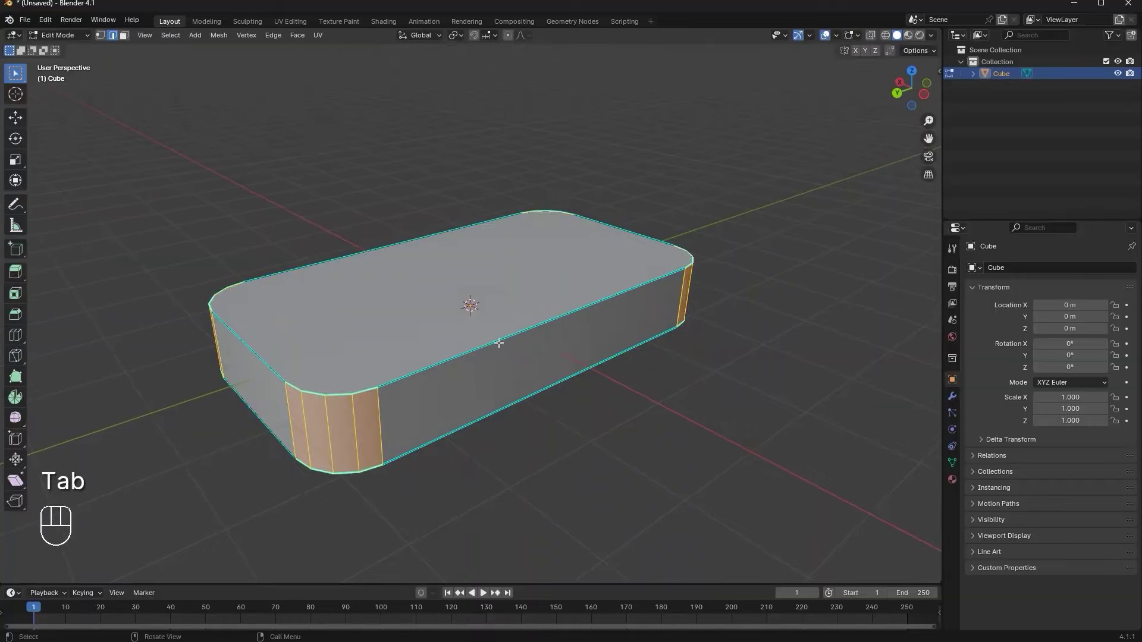
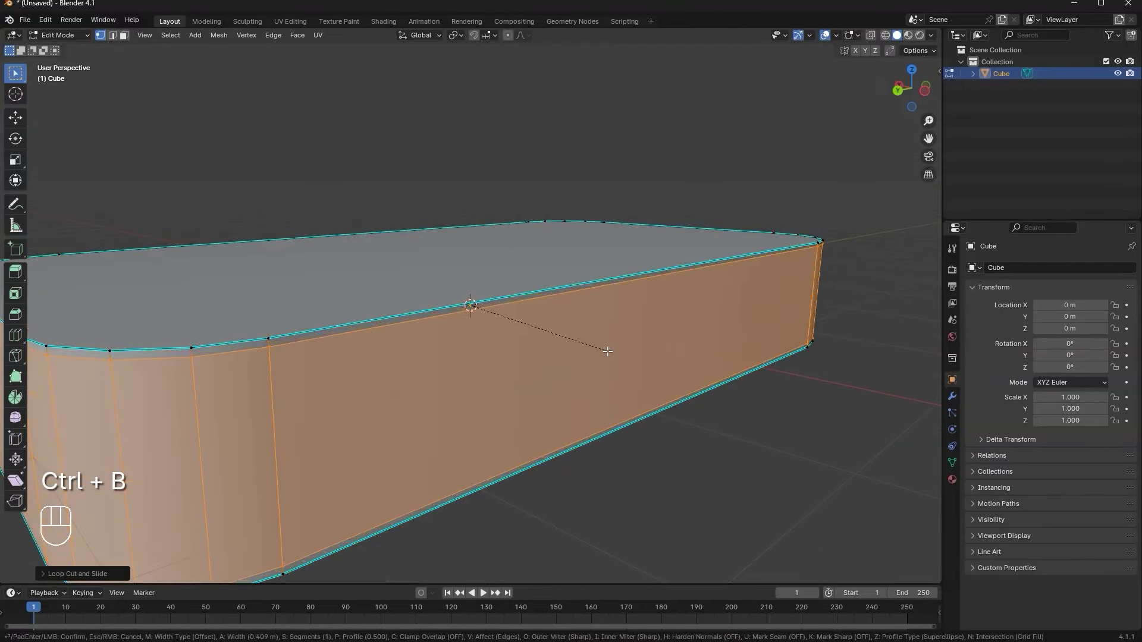
pyautogui.press('e')
pyautogui.press('s')
pyautogui.press('s')
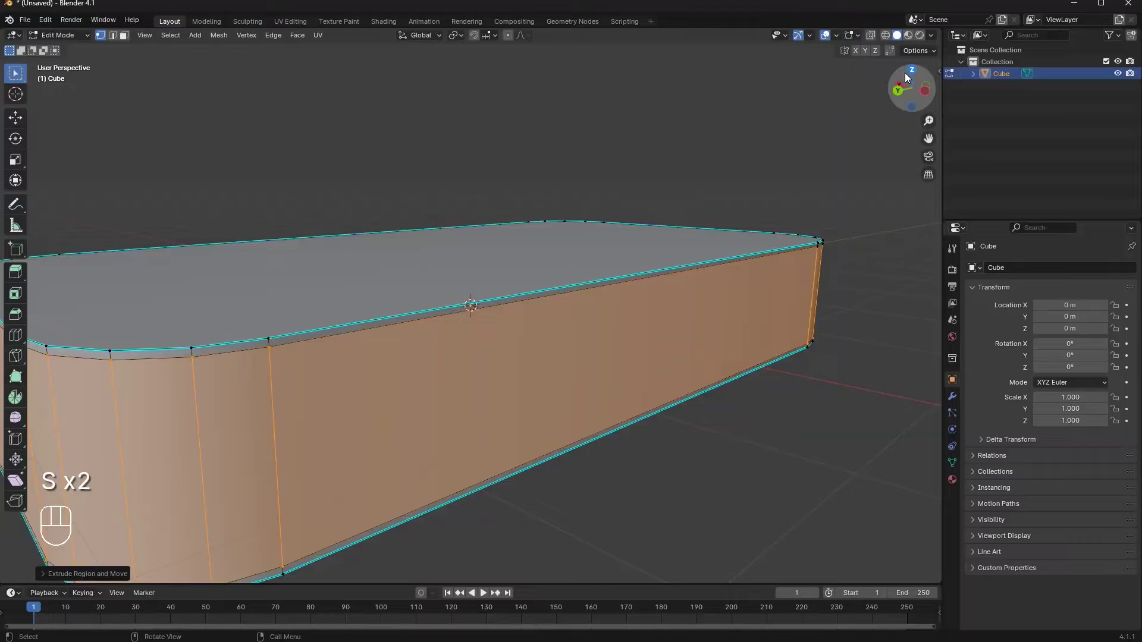
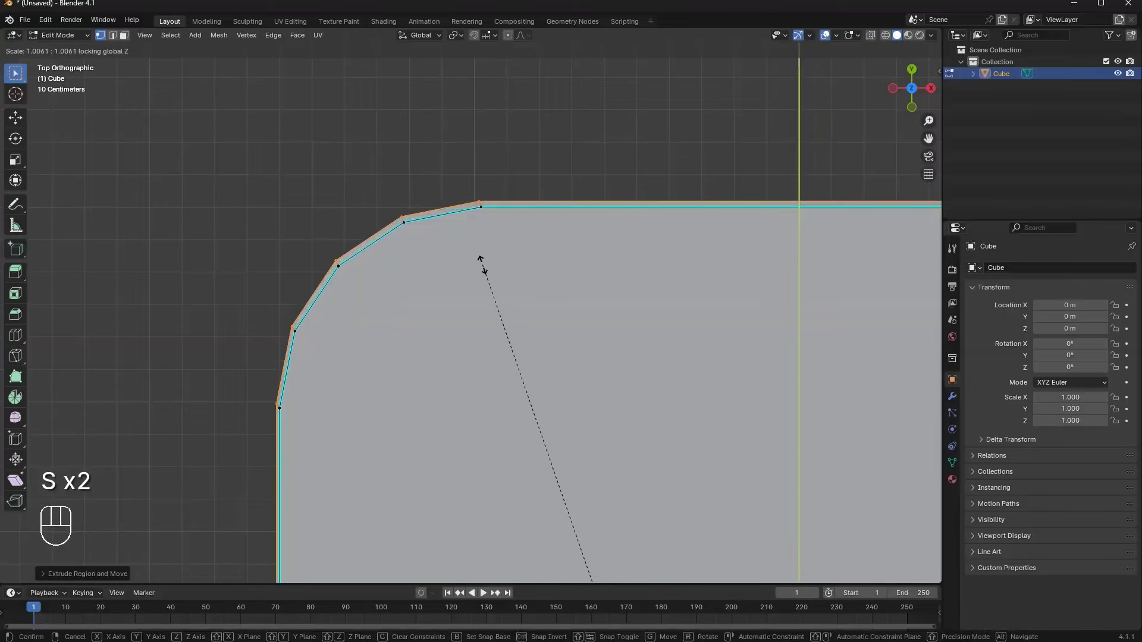
pyautogui.press('s')
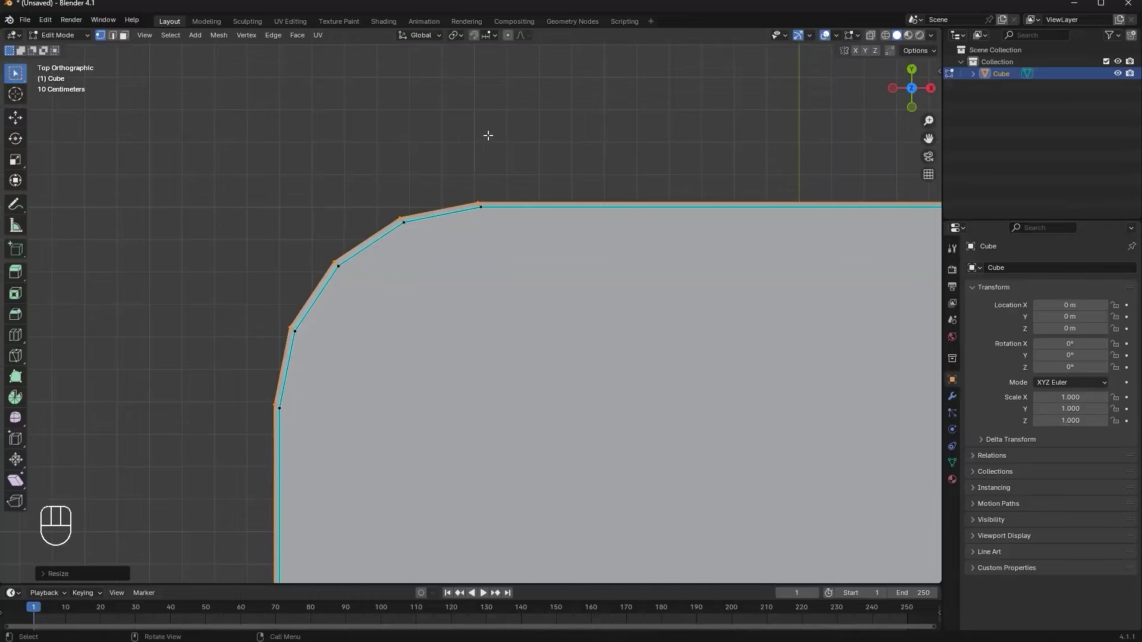
pyautogui.press('Tab')
pyautogui.moveTo(572, 282); pyautogui.dragTo(626, 158)
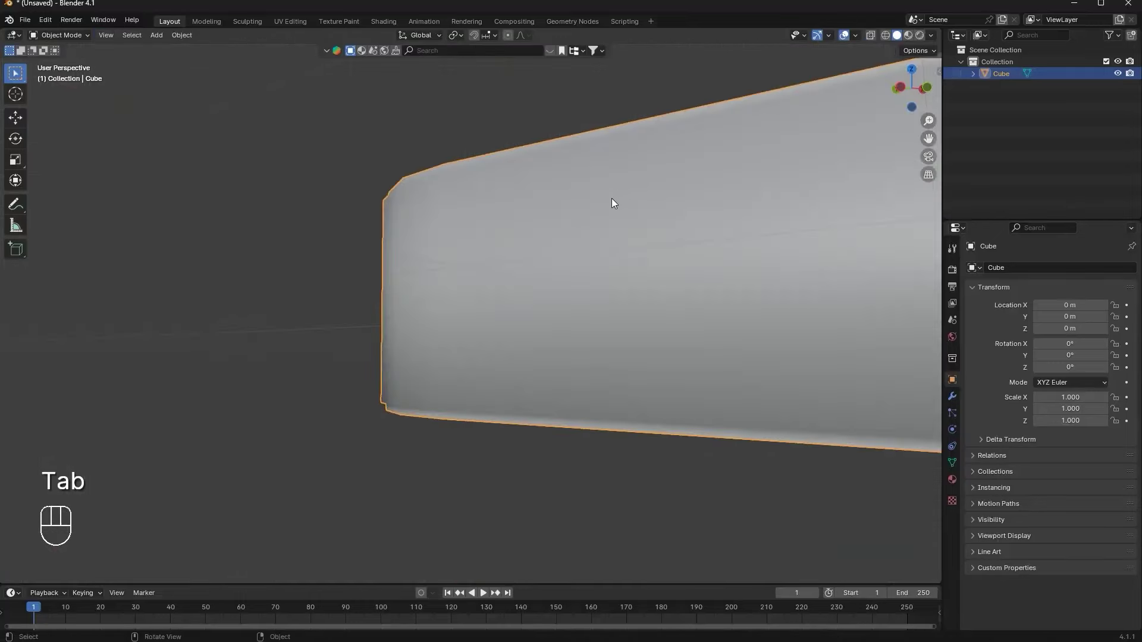
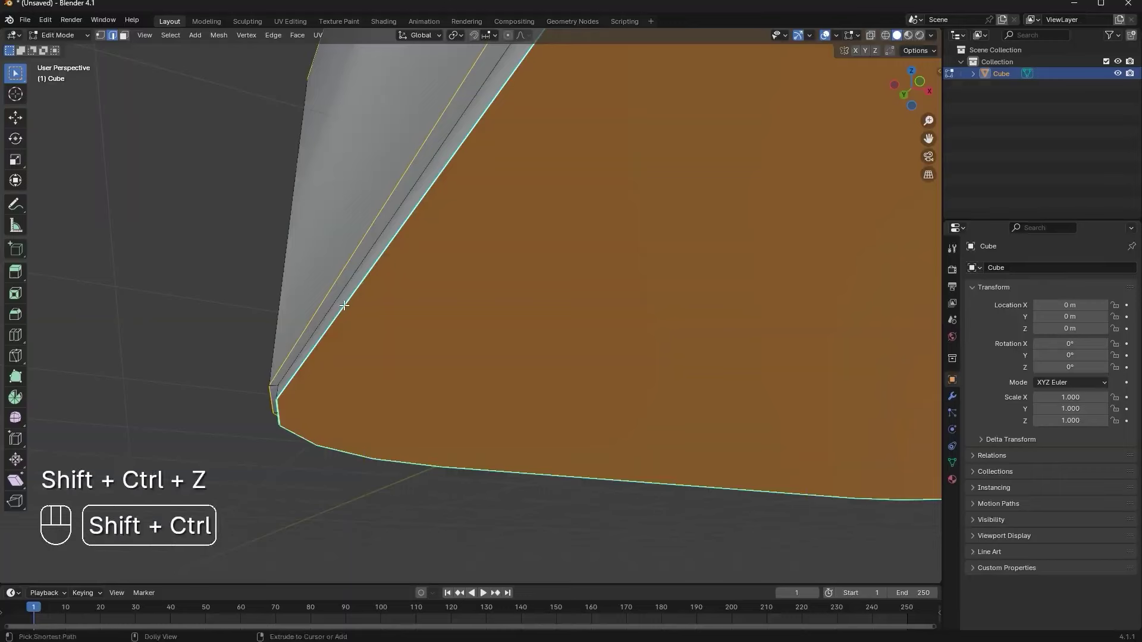
pyautogui.middleClick(381, 263)
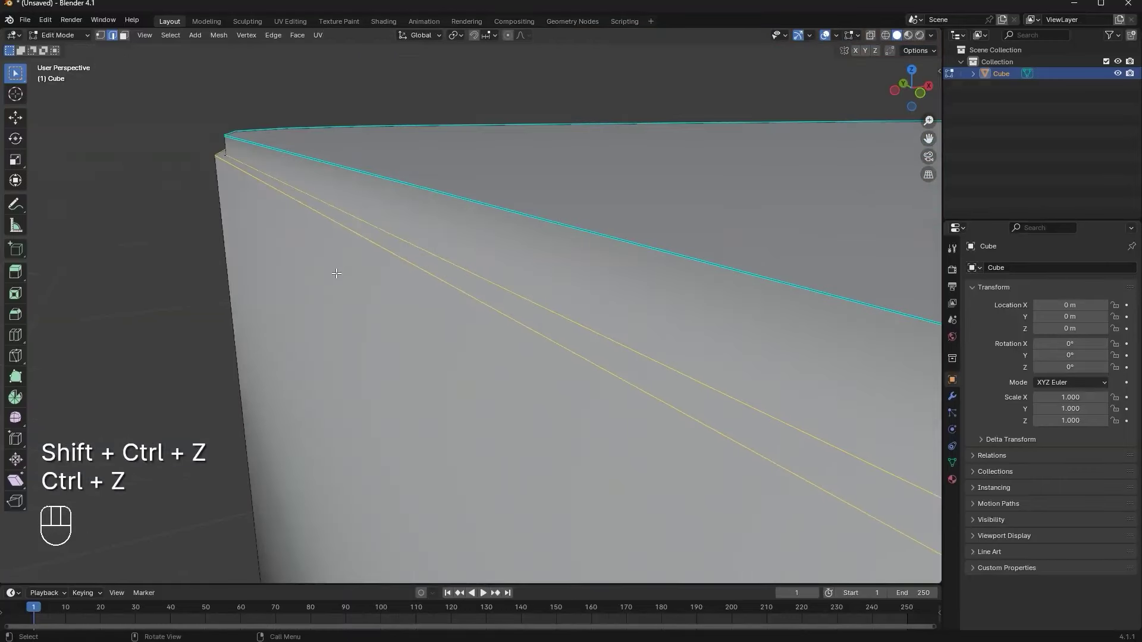
# Bevel the loops below the top rim narrowly with 2 segments to form a thin seam band
pyautogui.press('ctrl+b')
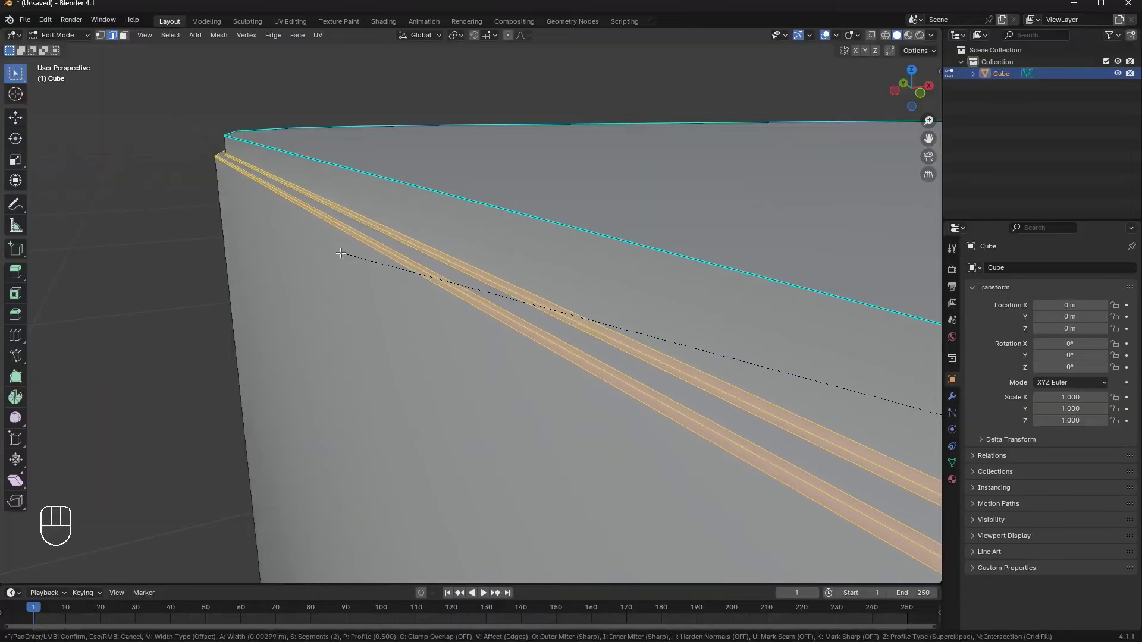
pyautogui.press('Tab')
pyautogui.moveTo(365, 221); pyautogui.dragTo(357, 204)
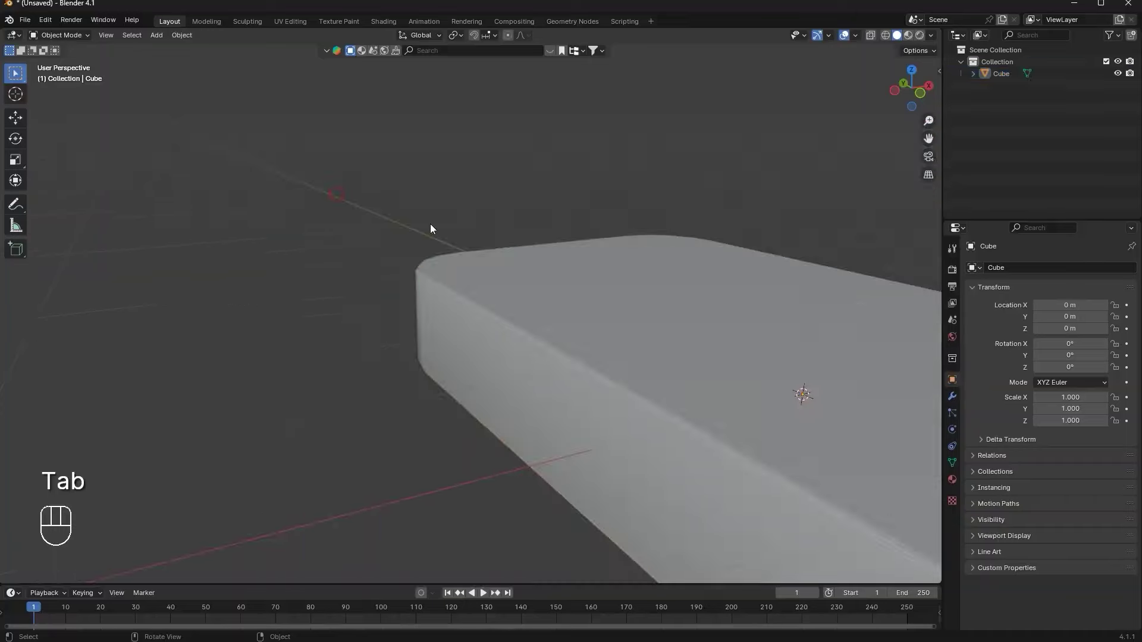
pyautogui.moveTo(505, 262); pyautogui.dragTo(540, 250)
pyautogui.middleClick(538, 292)
pyautogui.click(525, 290)
pyautogui.middleClick(397, 292)
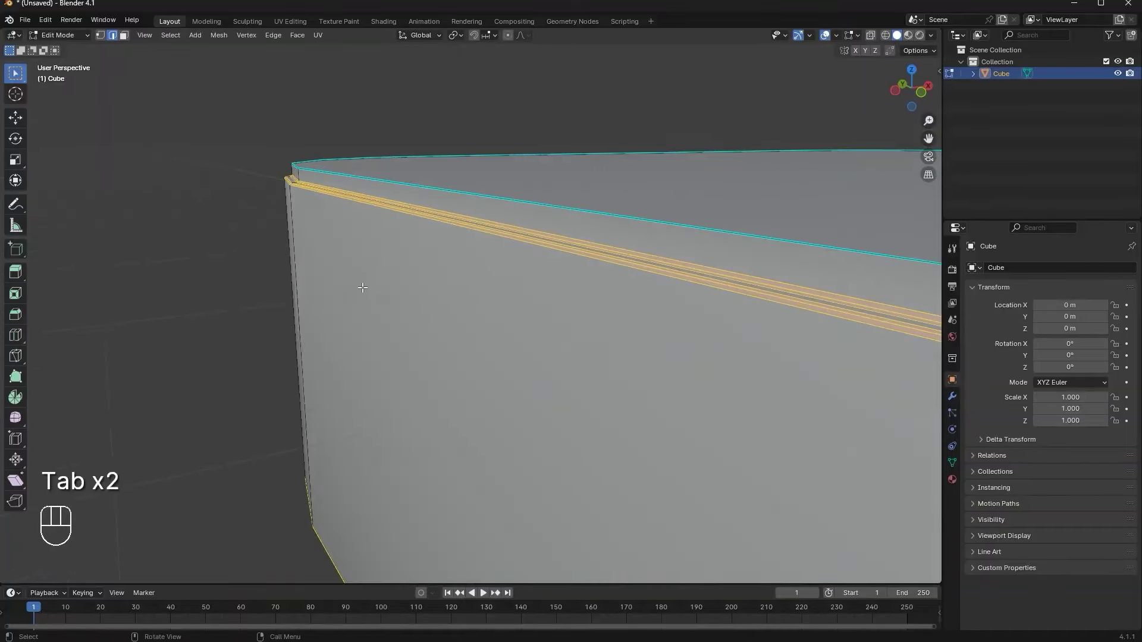
pyautogui.middleClick(409, 303)
pyautogui.press('3')
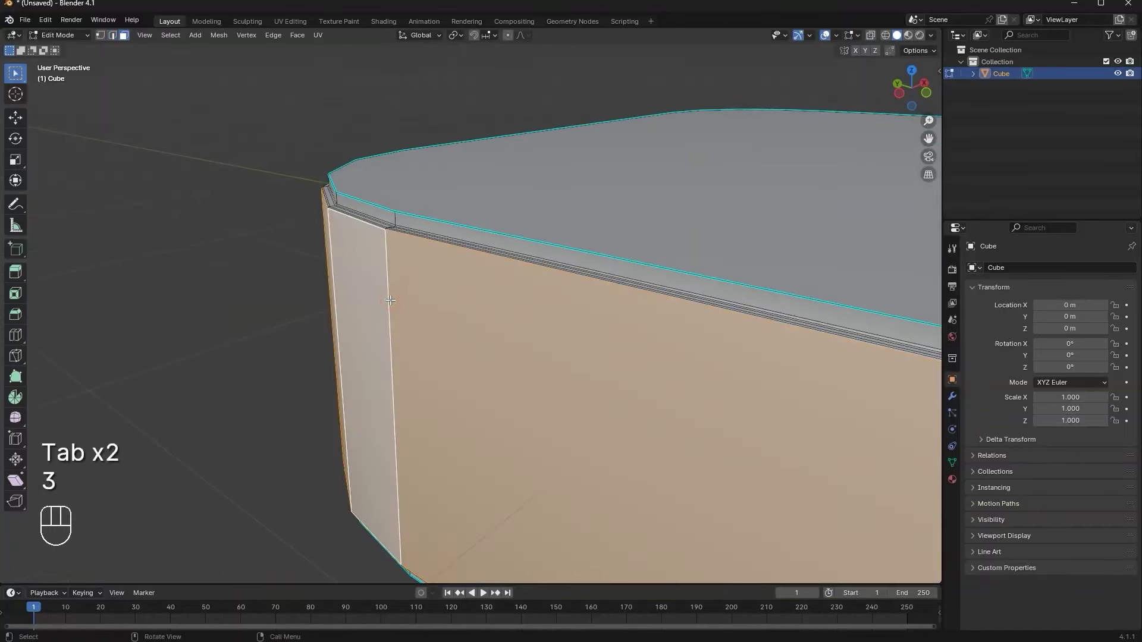
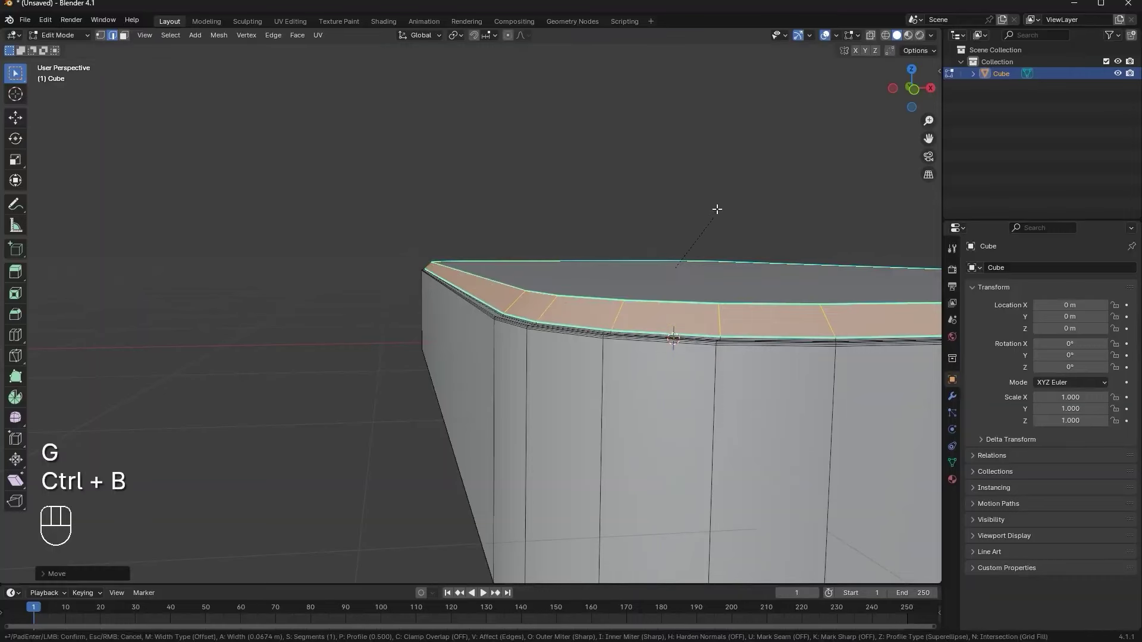
# Raise the top rim faces along Z and bevel their edges with 3 segments into a smooth lip
pyautogui.press('Tab')
pyautogui.press('ctrl+a')
pyautogui.press('Tab')
pyautogui.press('ctrl+b')
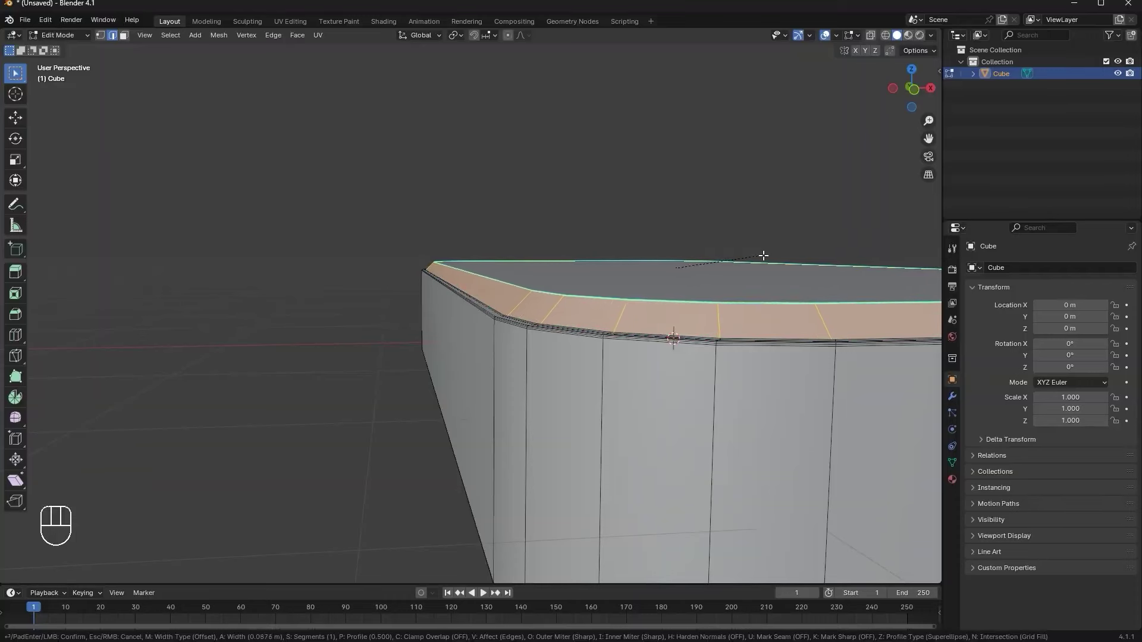
pyautogui.press('g')
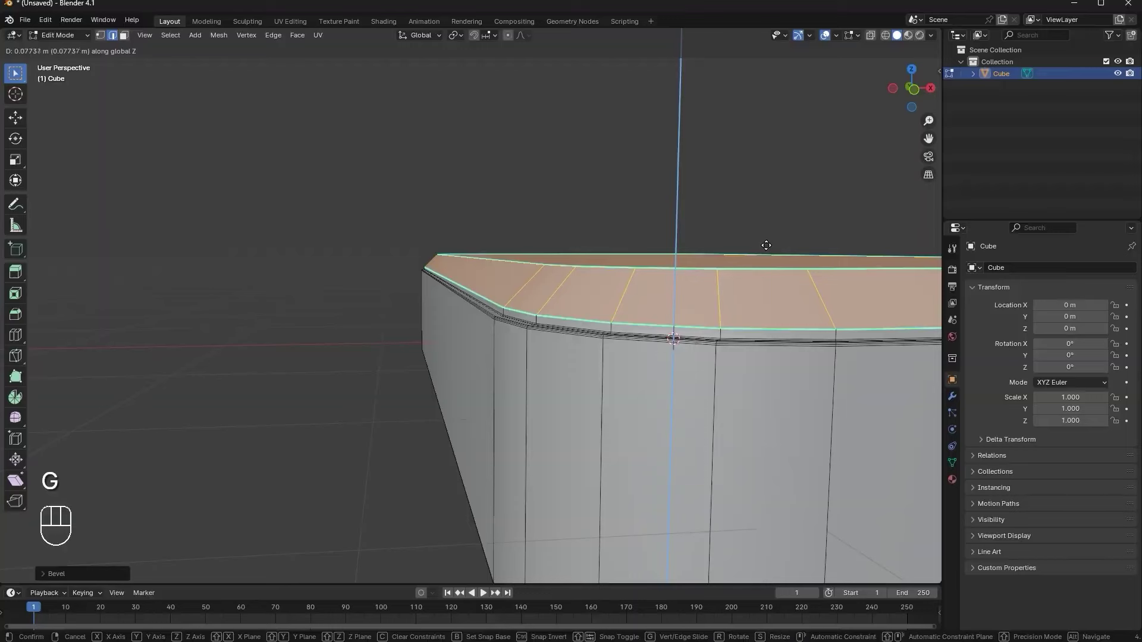
pyautogui.press('ctrl+z')
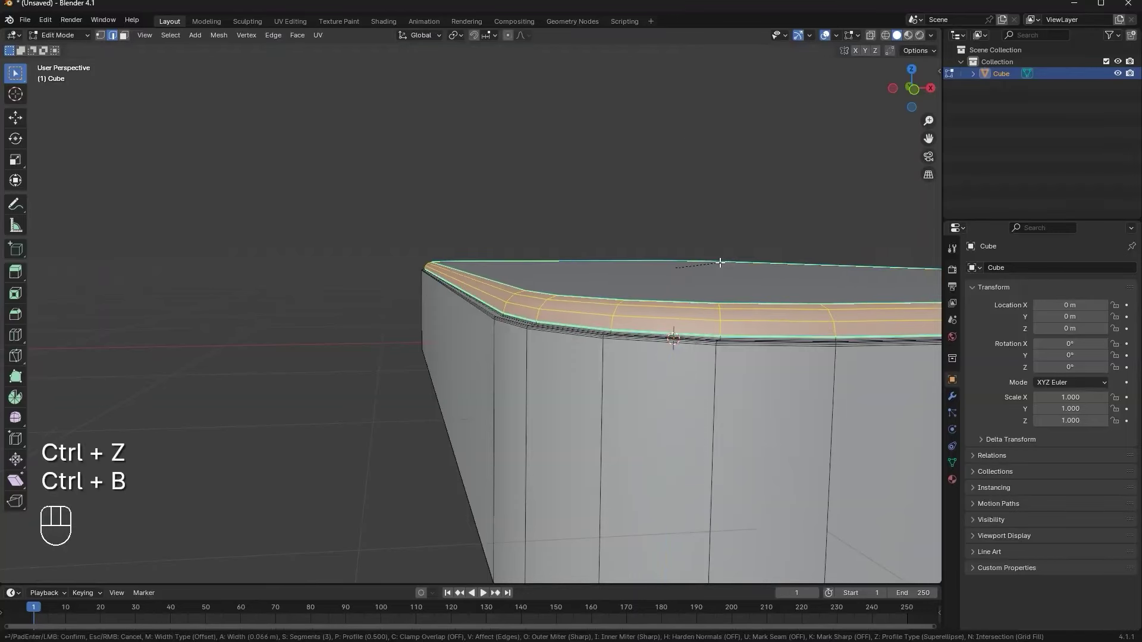
pyautogui.press('Tab')
pyautogui.middleClick(708, 271)
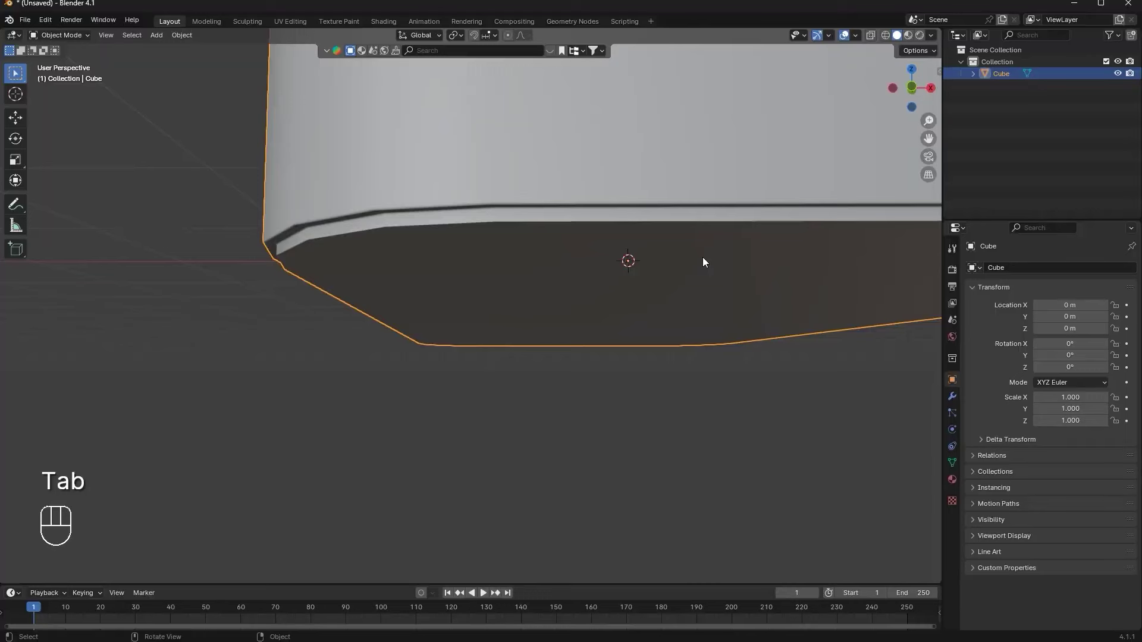
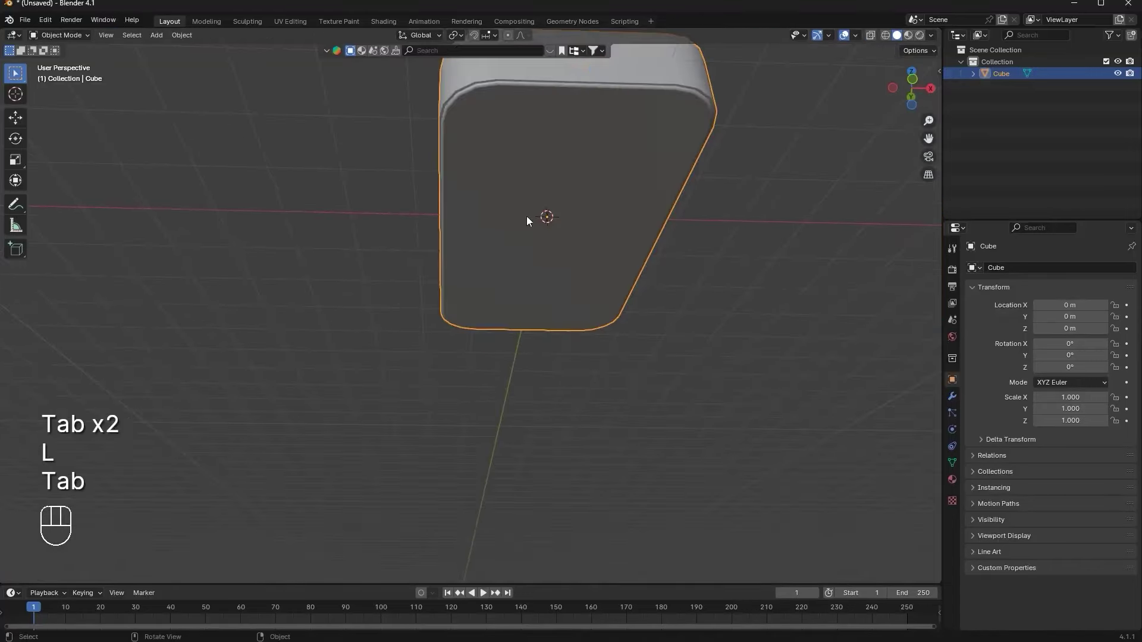
# Add a level-2 Subdivision Surface modifier to the body and inspect the rounded result
pyautogui.moveTo(539, 225); pyautogui.dragTo(499, 291)
pyautogui.middleClick(501, 290)
pyautogui.middleClick(501, 296)
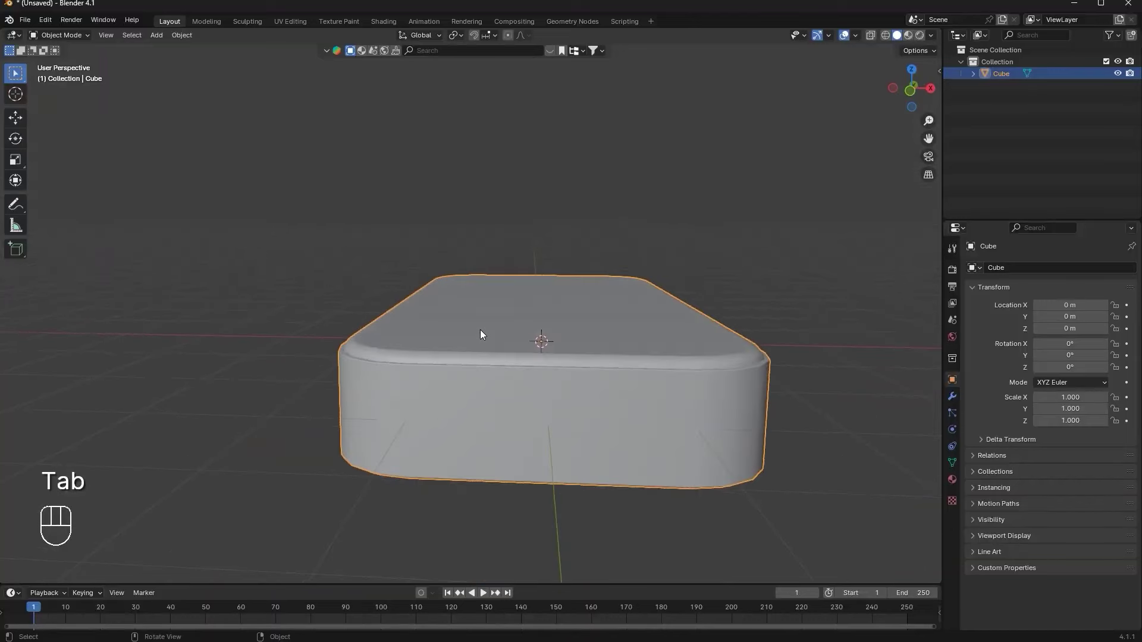
pyautogui.press('ctrl+2')
pyautogui.moveTo(959, 405); pyautogui.dragTo(991, 335)
pyautogui.rightClick(878, 318)
pyautogui.moveTo(721, 301); pyautogui.dragTo(698, 302)
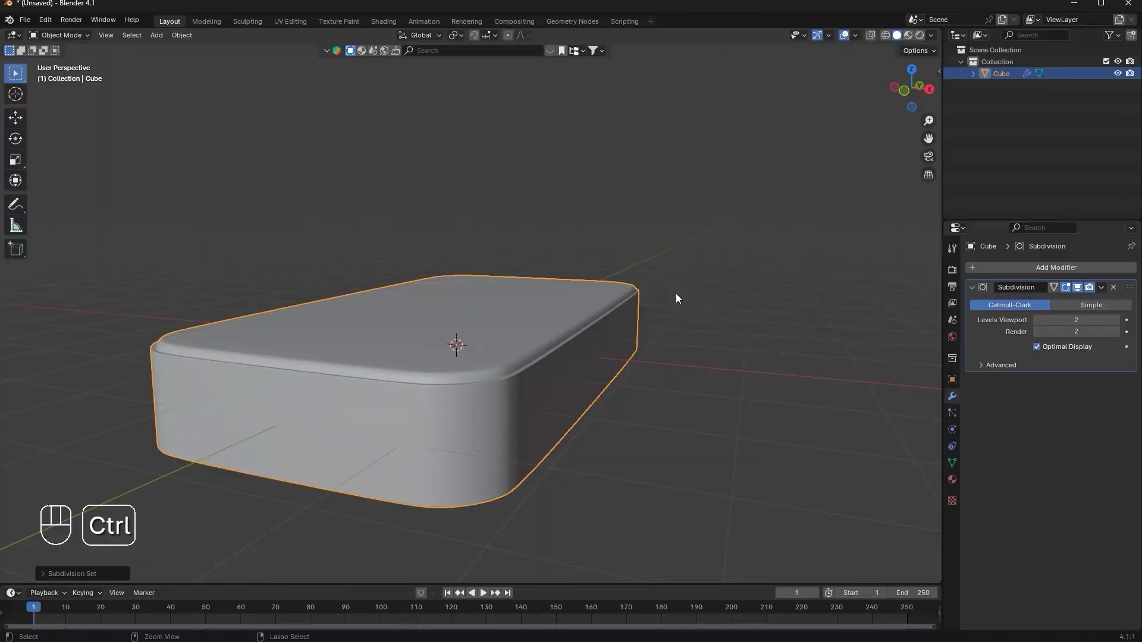
# Bring up the save dialog to store the project as power bank.blend
pyautogui.press('ctrl+s')
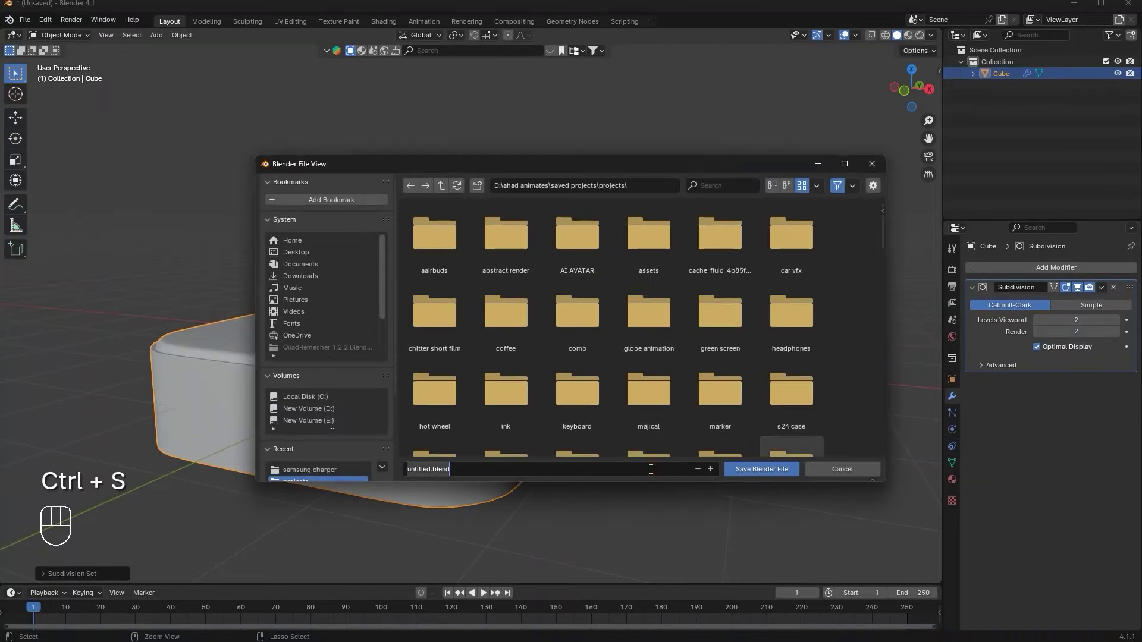
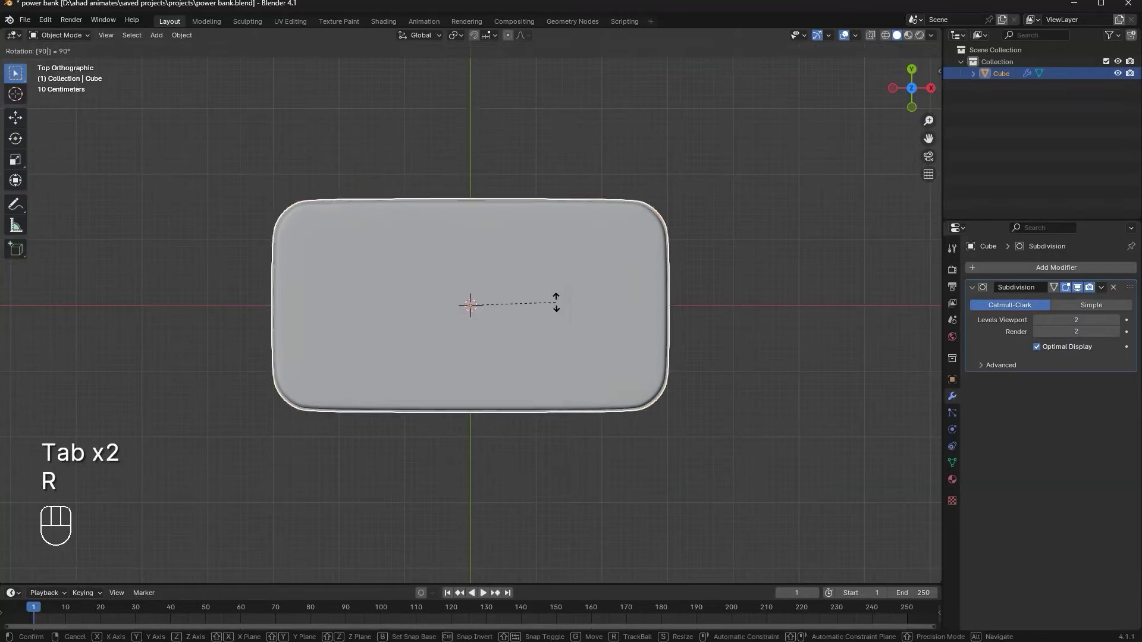
# Separate a copy of the top face into its own object and nudge it slightly up in Z
pyautogui.press('Tab')
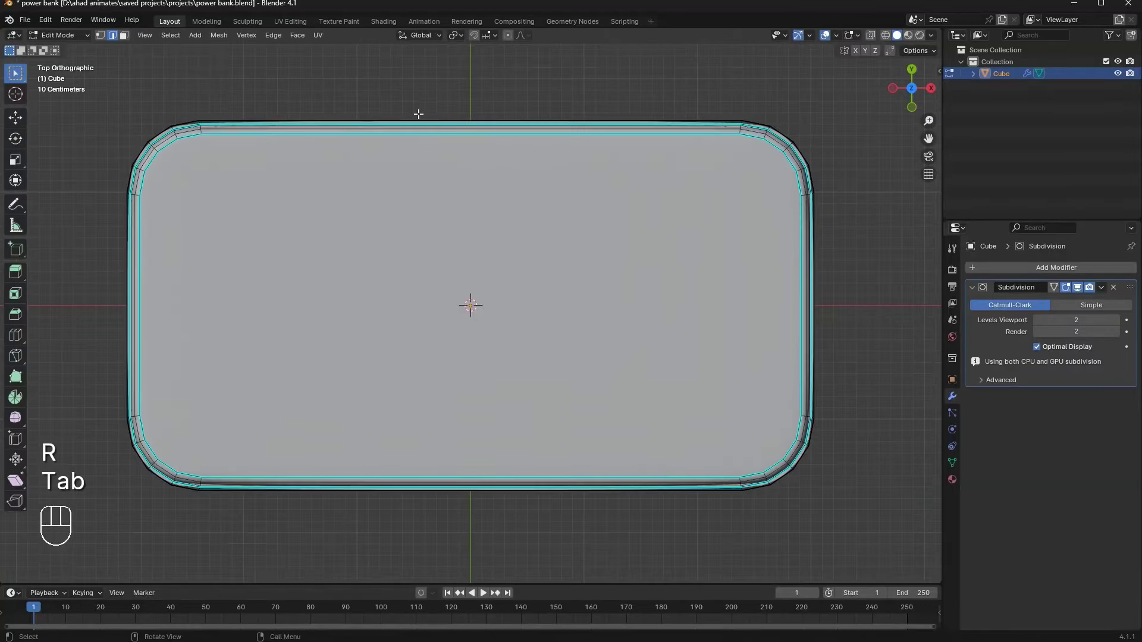
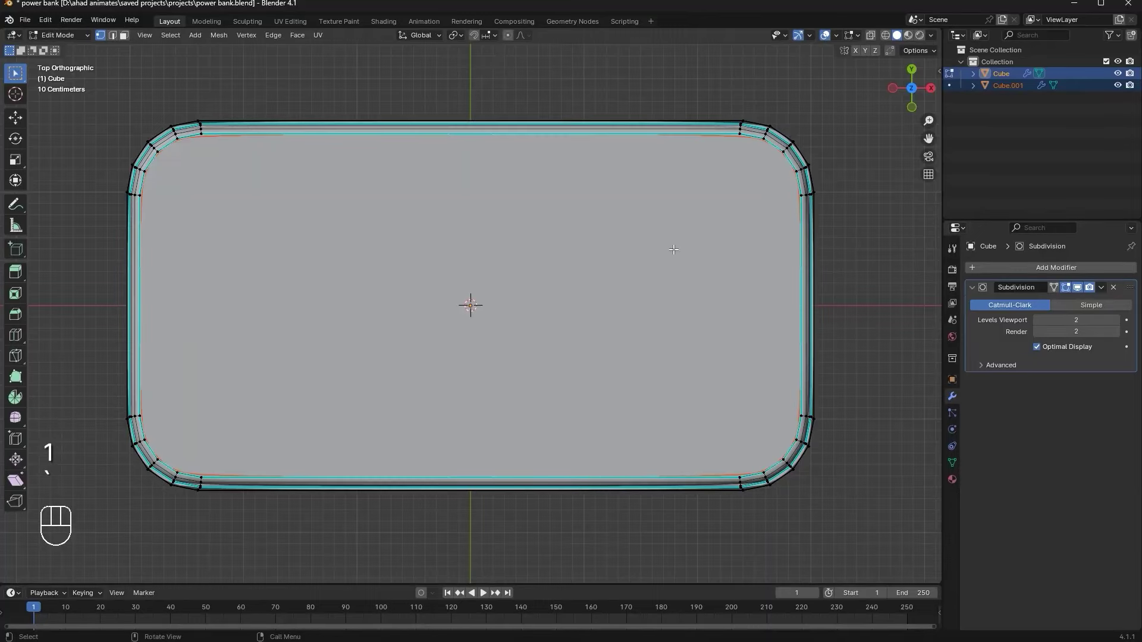
pyautogui.press('Tab')
pyautogui.moveTo(708, 245); pyautogui.dragTo(717, 250)
pyautogui.moveTo(717, 250); pyautogui.dragTo(687, 195)
pyautogui.middleClick(754, 221)
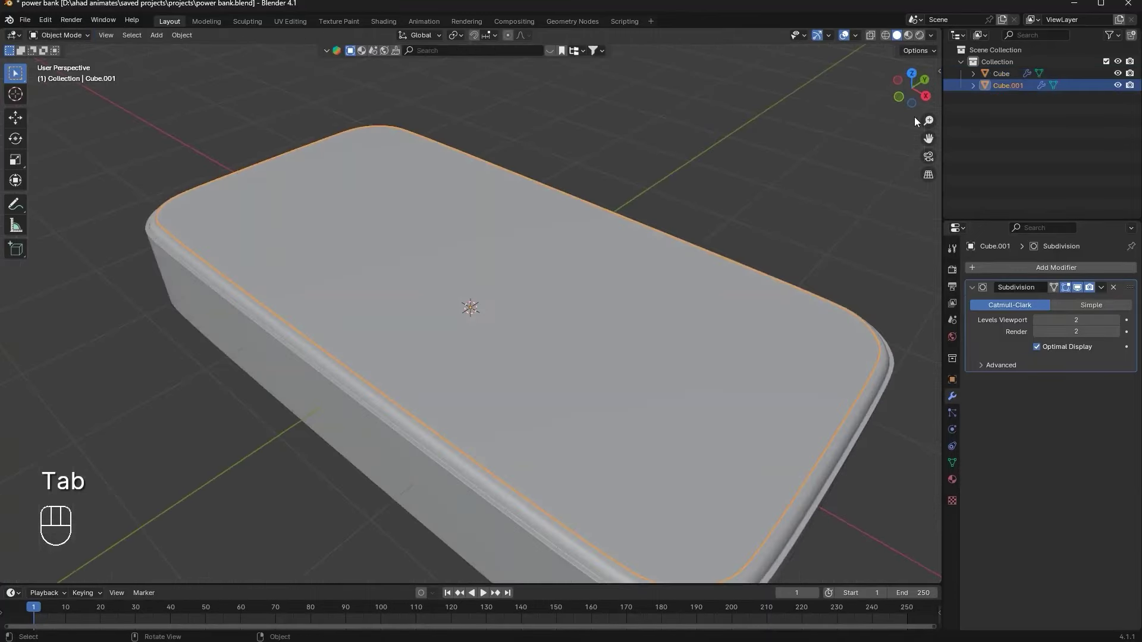
pyautogui.press('g')
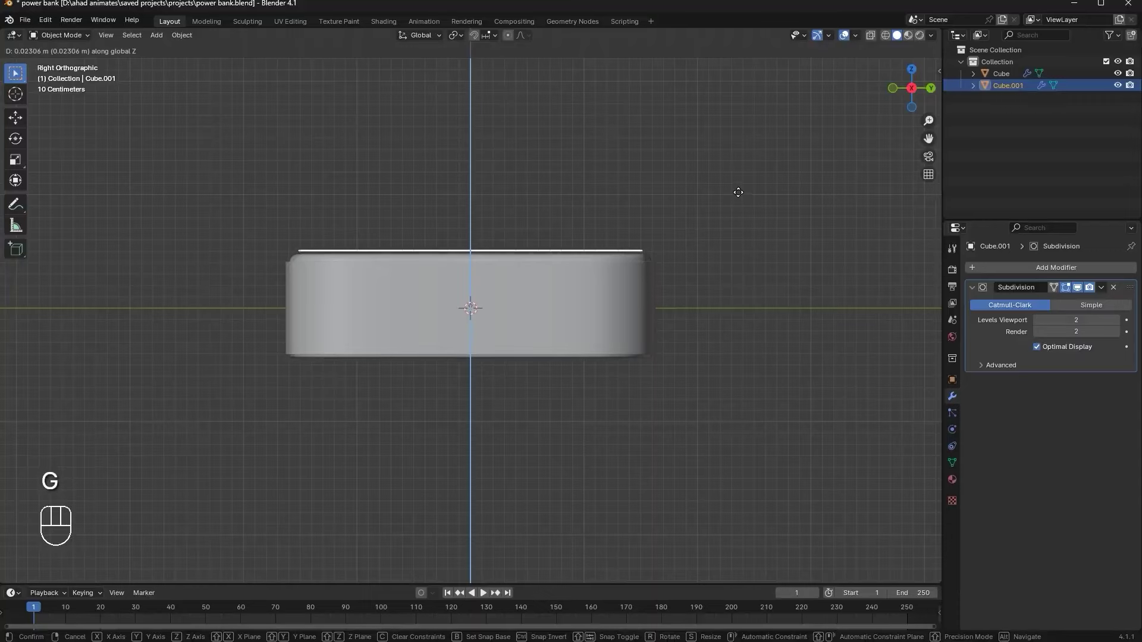
pyautogui.press('g')
pyautogui.click(917, 65)
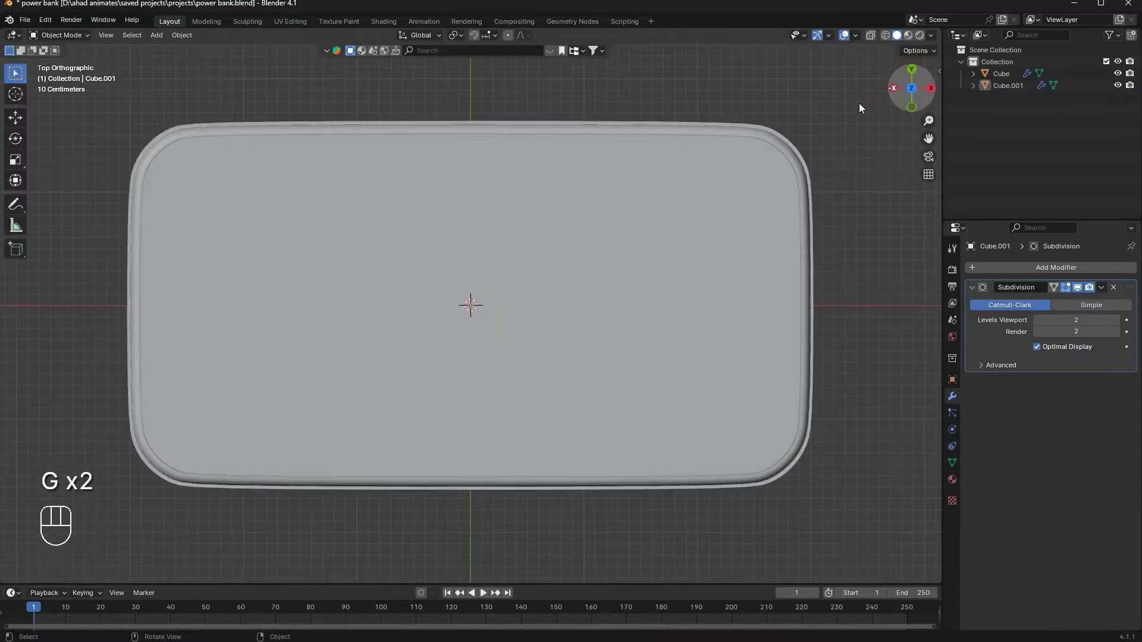
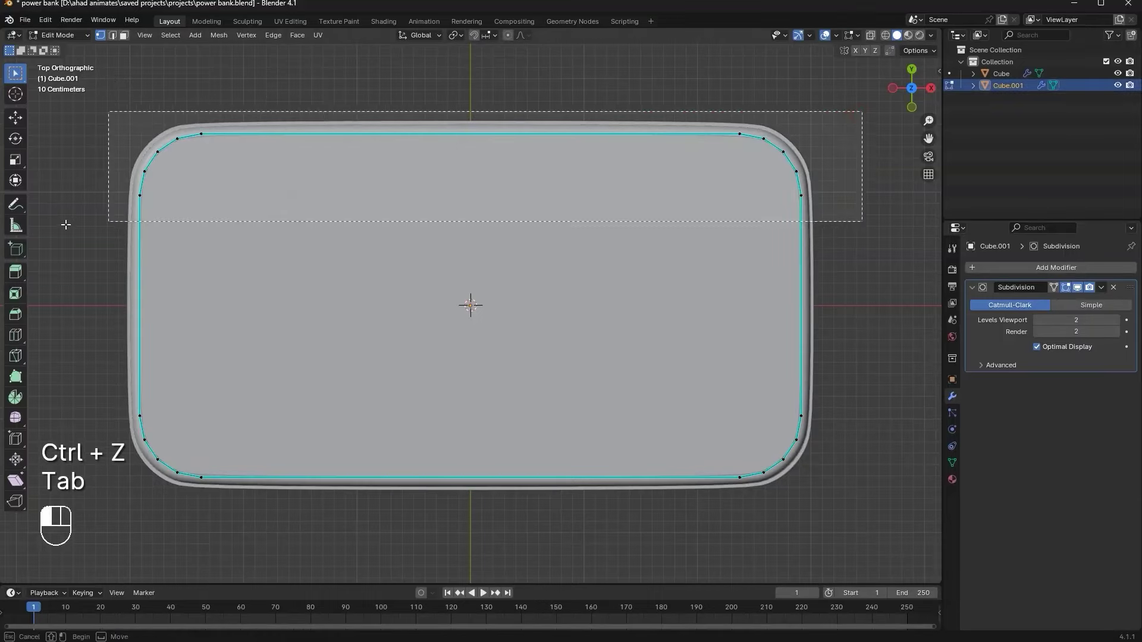
# Pull the panel's edges inward and scale it down into a smaller rounded panel
pyautogui.press('g')
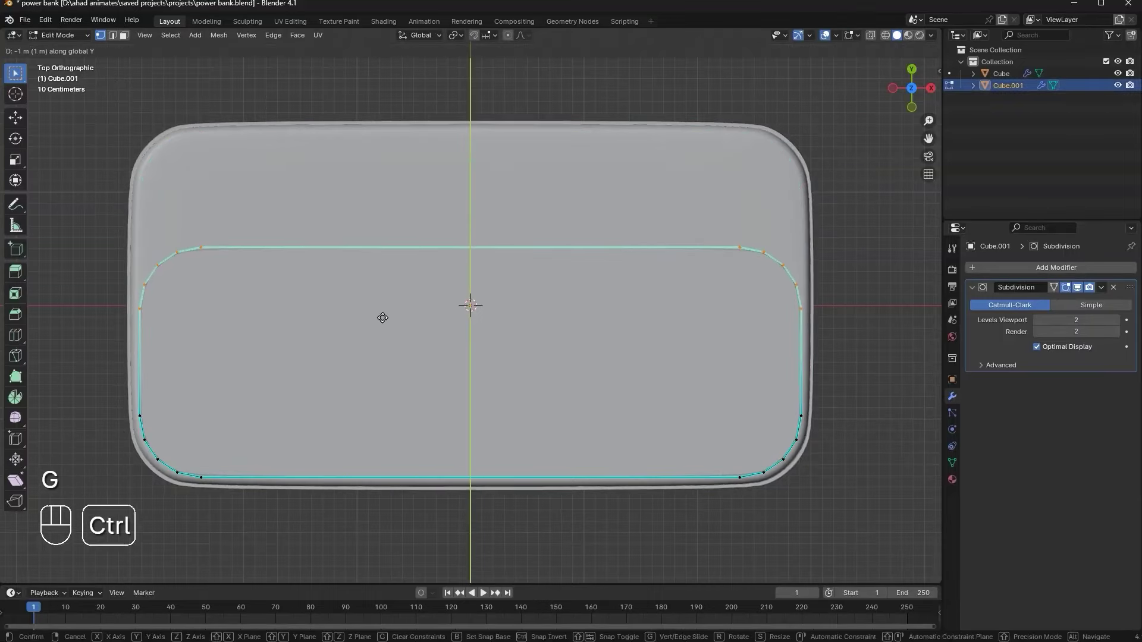
pyautogui.press('Tab')
pyautogui.press('s')
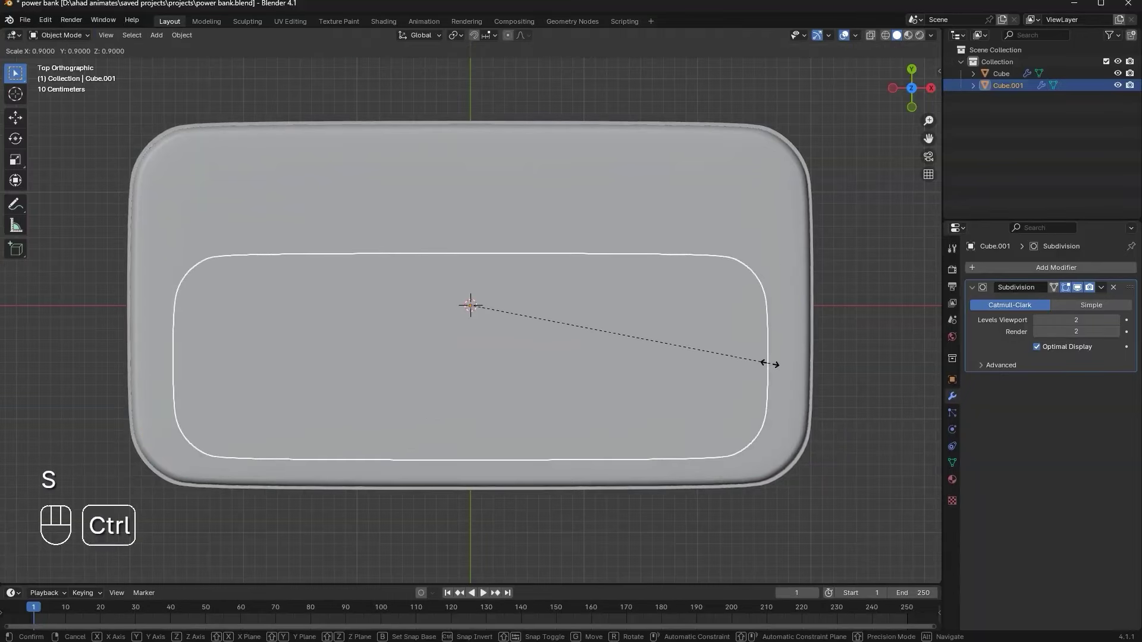
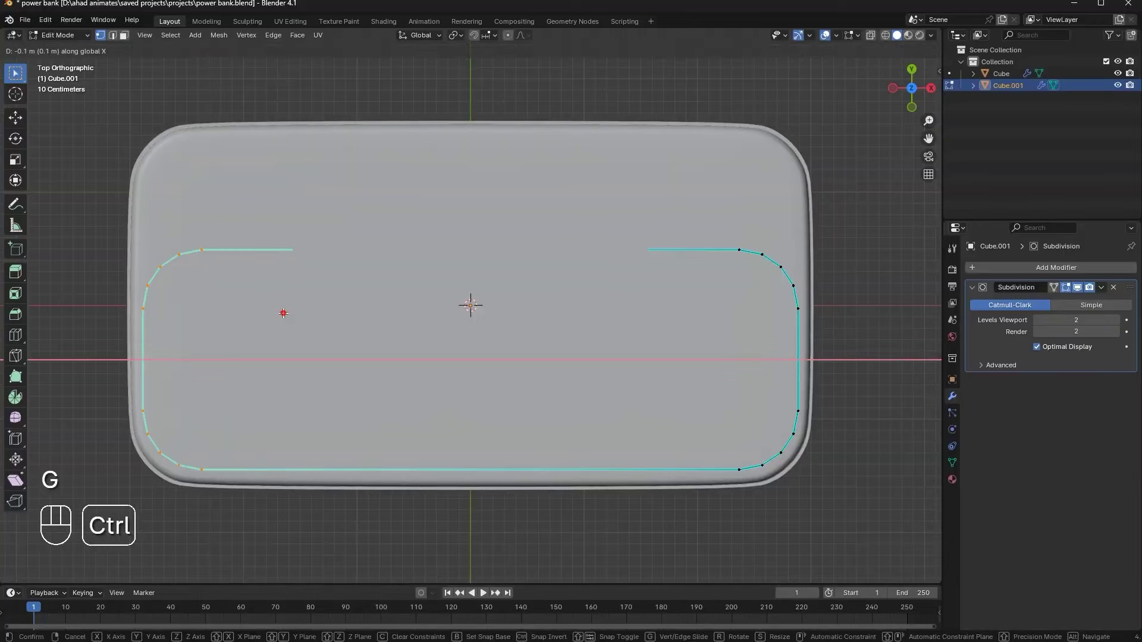
pyautogui.press('Tab')
pyautogui.press('s')
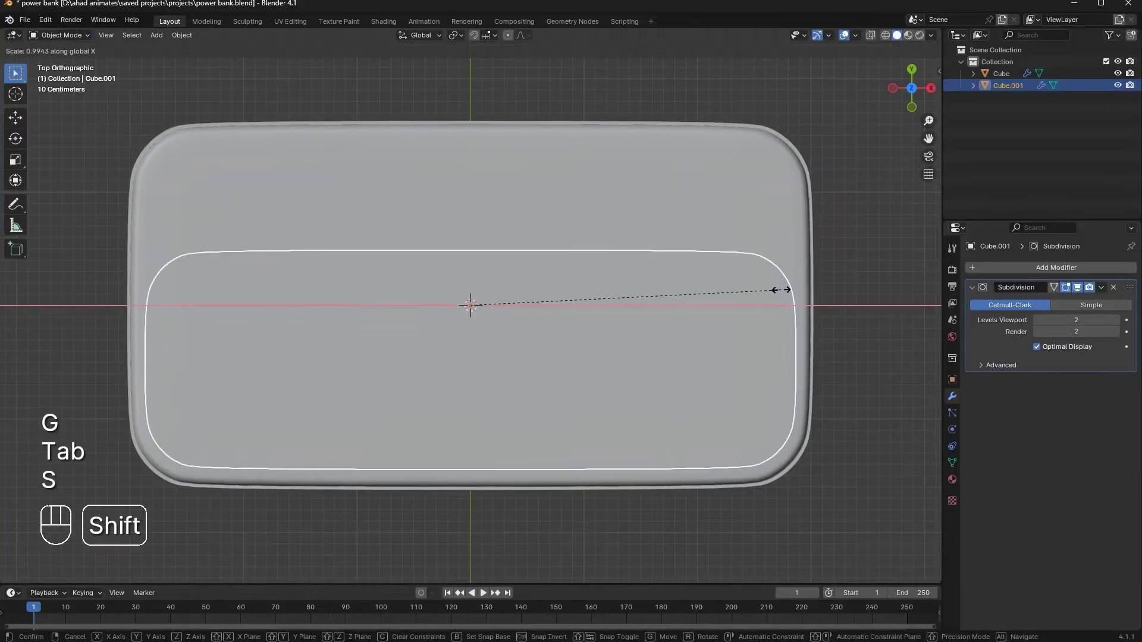
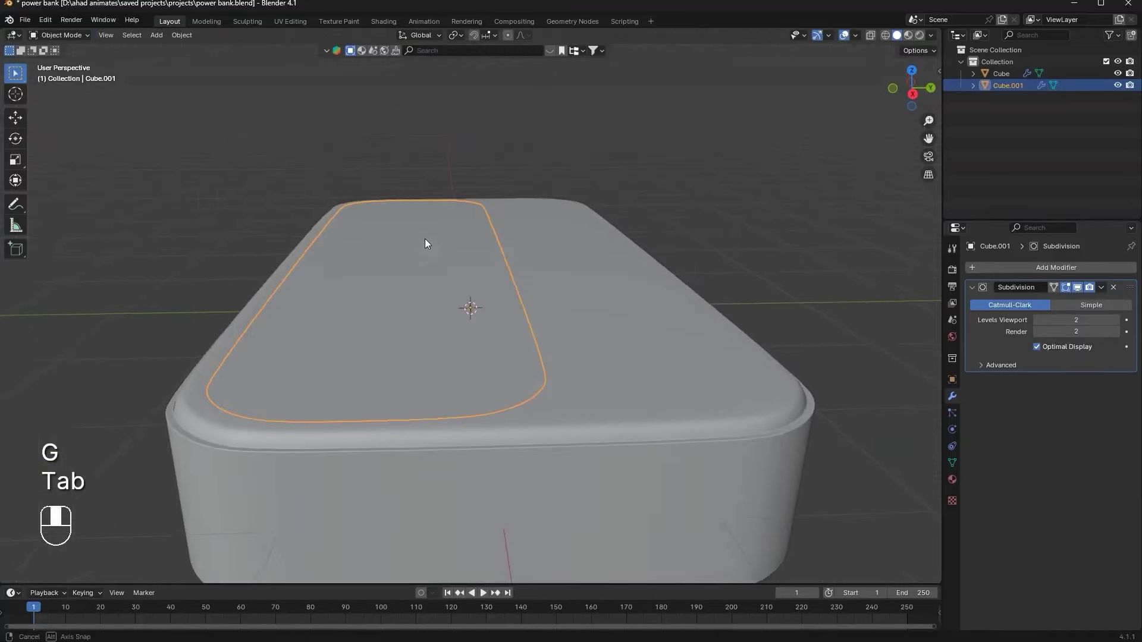
pyautogui.click(917, 96)
# Extrude an inner edge ring on the panel and shrink it slightly along Y to form a groove
pyautogui.press('g')
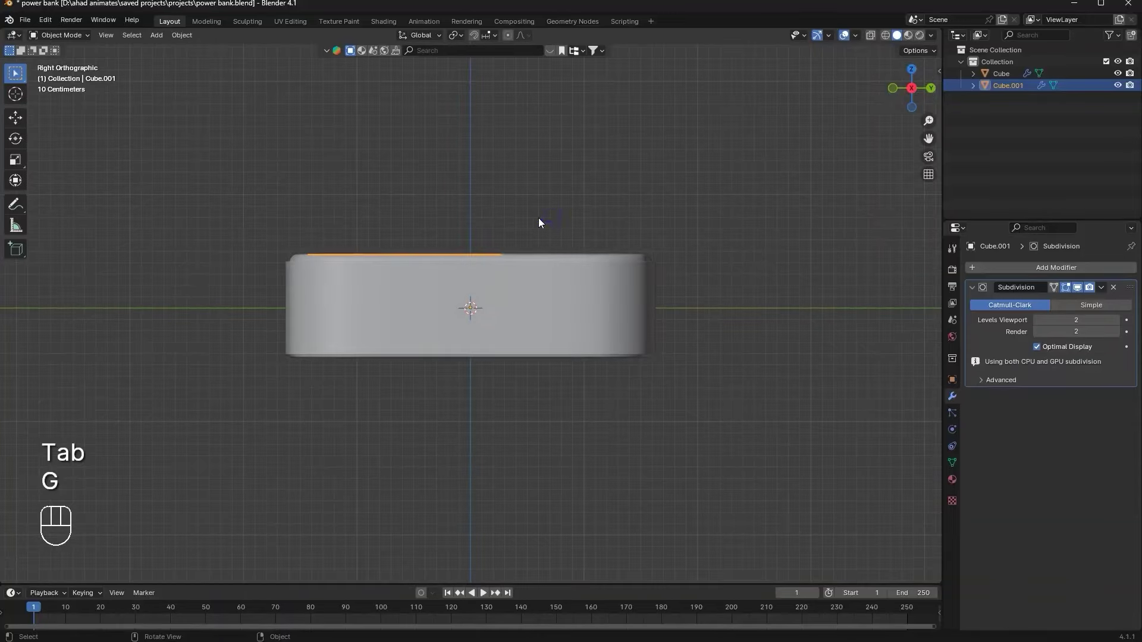
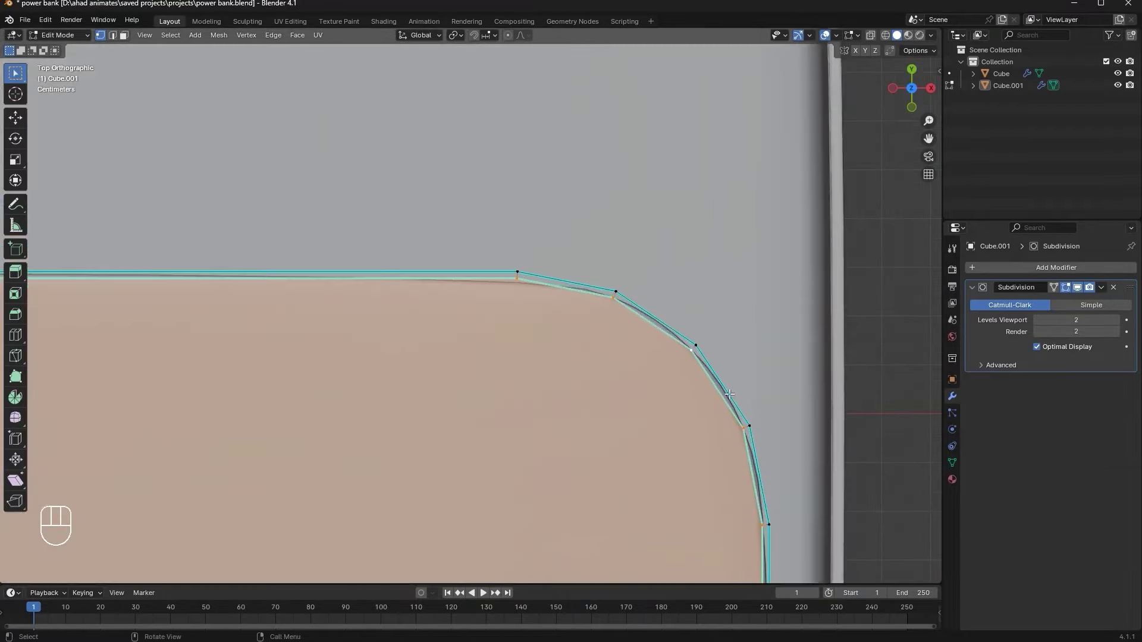
pyautogui.press('s')
pyautogui.press('s')
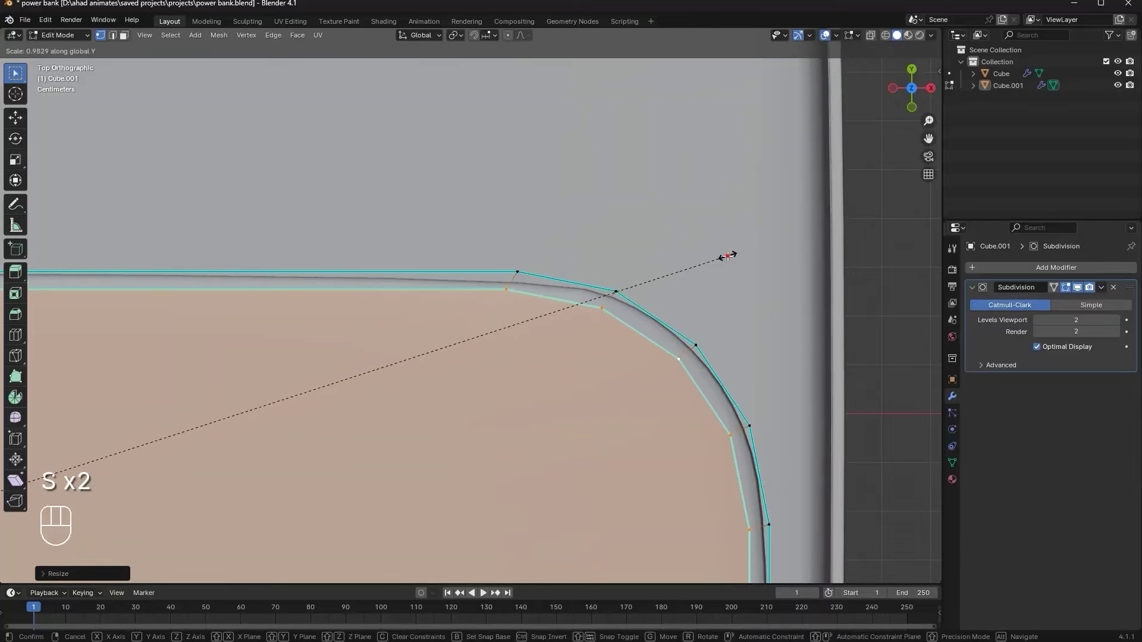
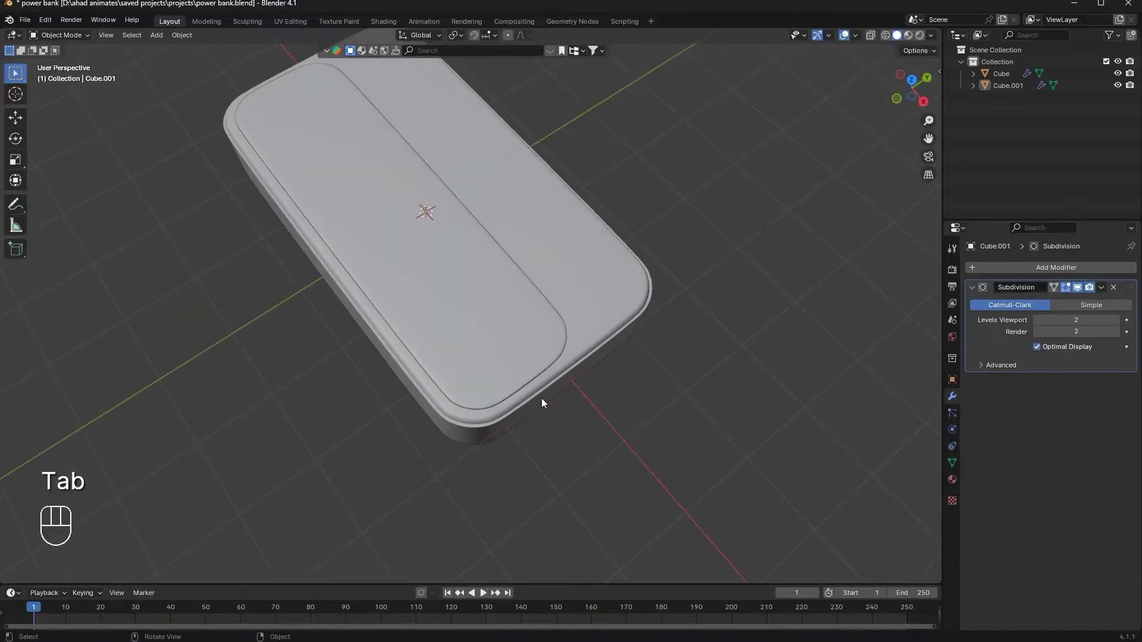
pyautogui.middleClick(459, 329)
pyautogui.moveTo(488, 314); pyautogui.dragTo(462, 274)
pyautogui.moveTo(529, 293); pyautogui.dragTo(566, 329)
# Delete the panel's flat face (Only Faces) and search for Grid Fill to refill the opening
pyautogui.press('Tab')
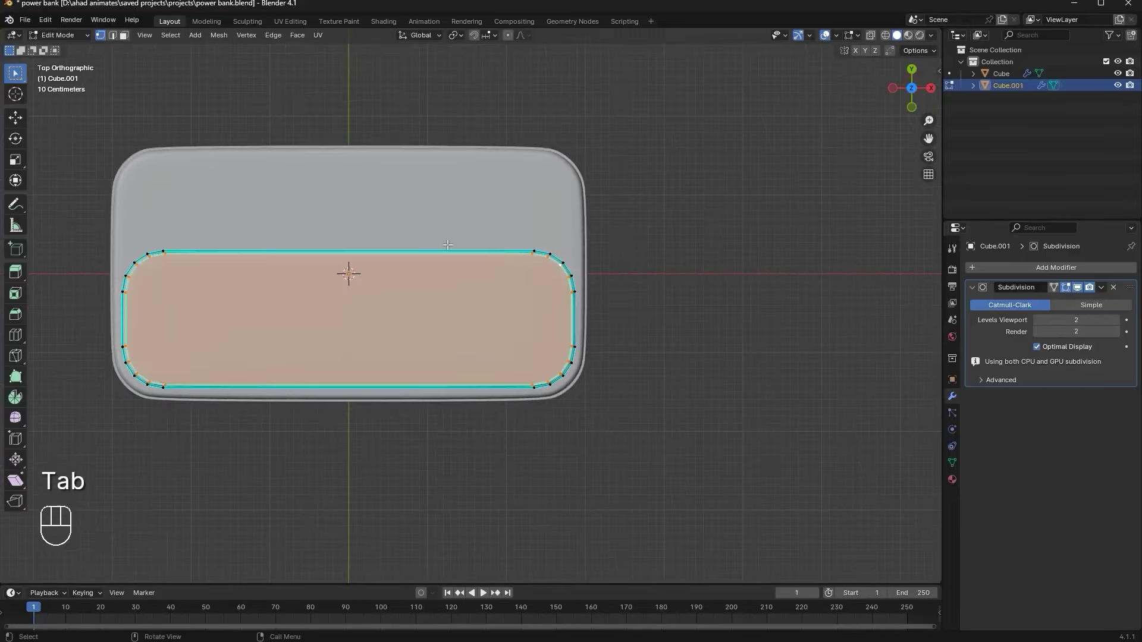
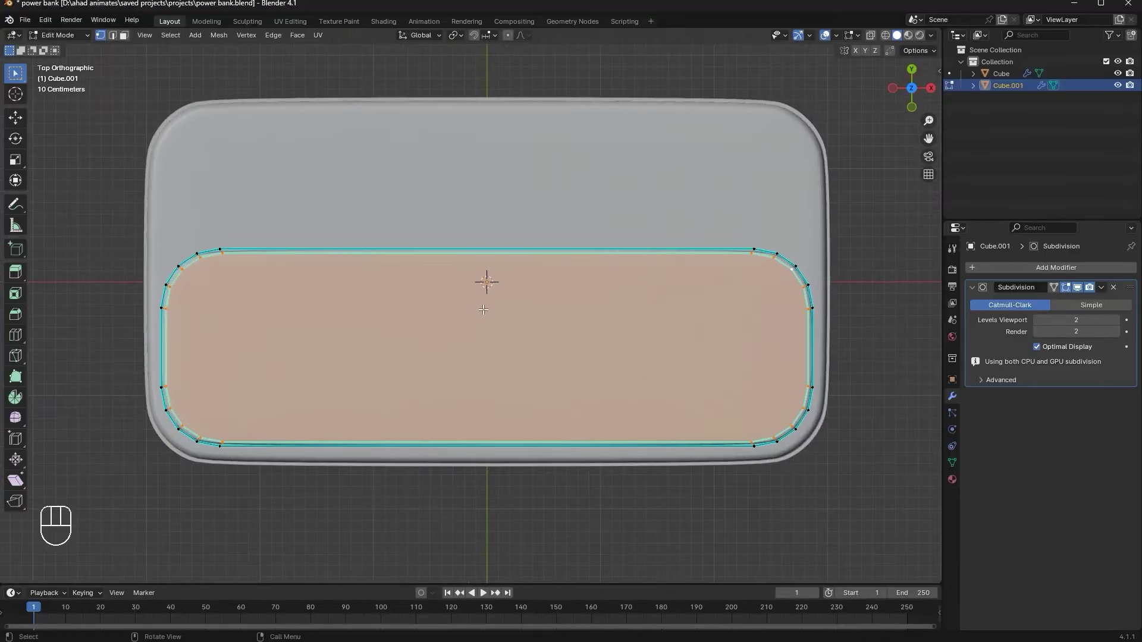
pyautogui.press('x')
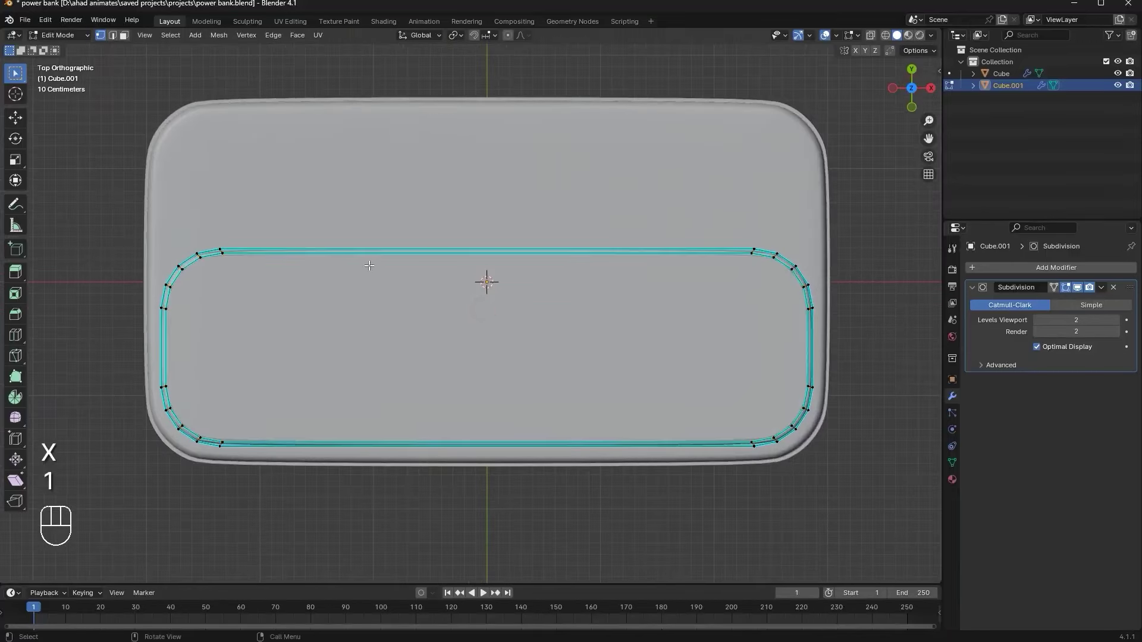
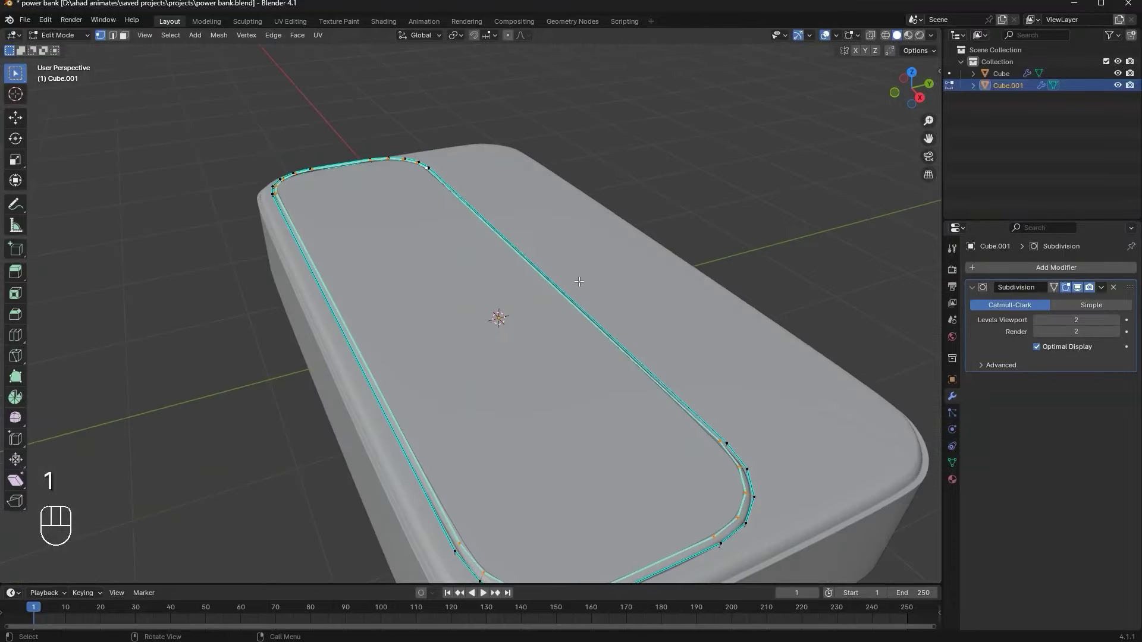
pyautogui.press('F3')
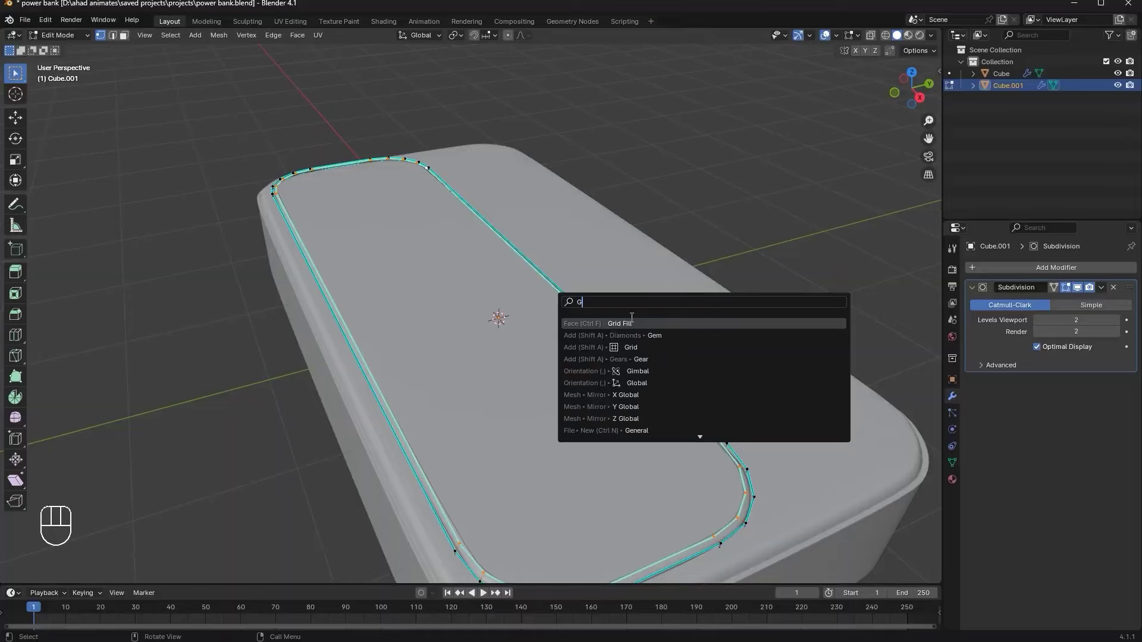
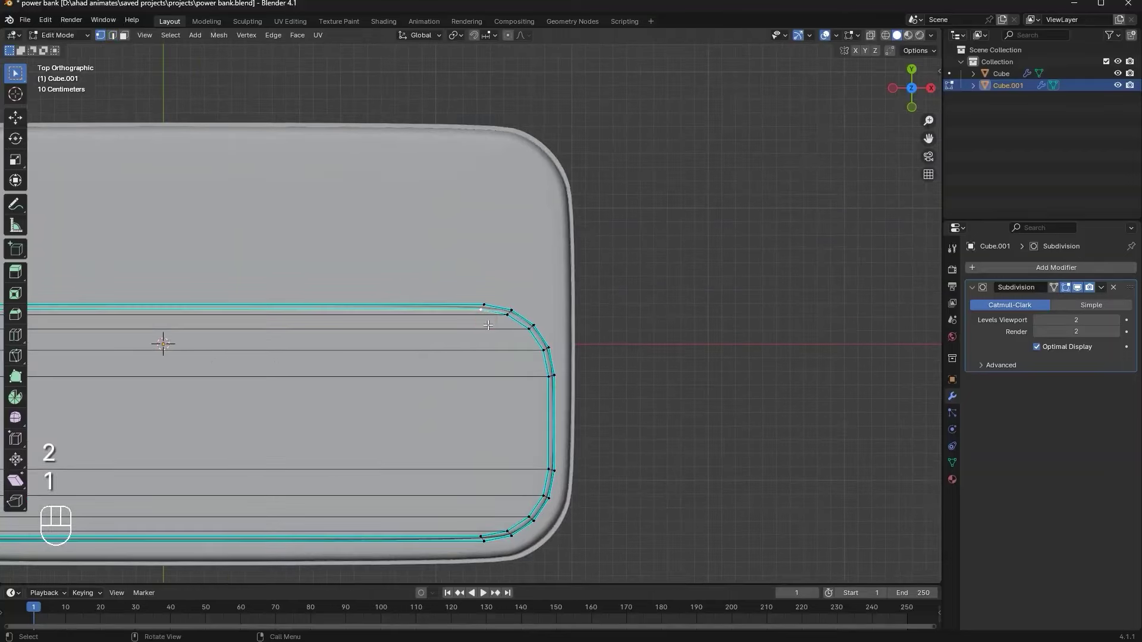
# Join matching corner vertices with J to add vertical edges near the panel's rounded ends
pyautogui.press('2')
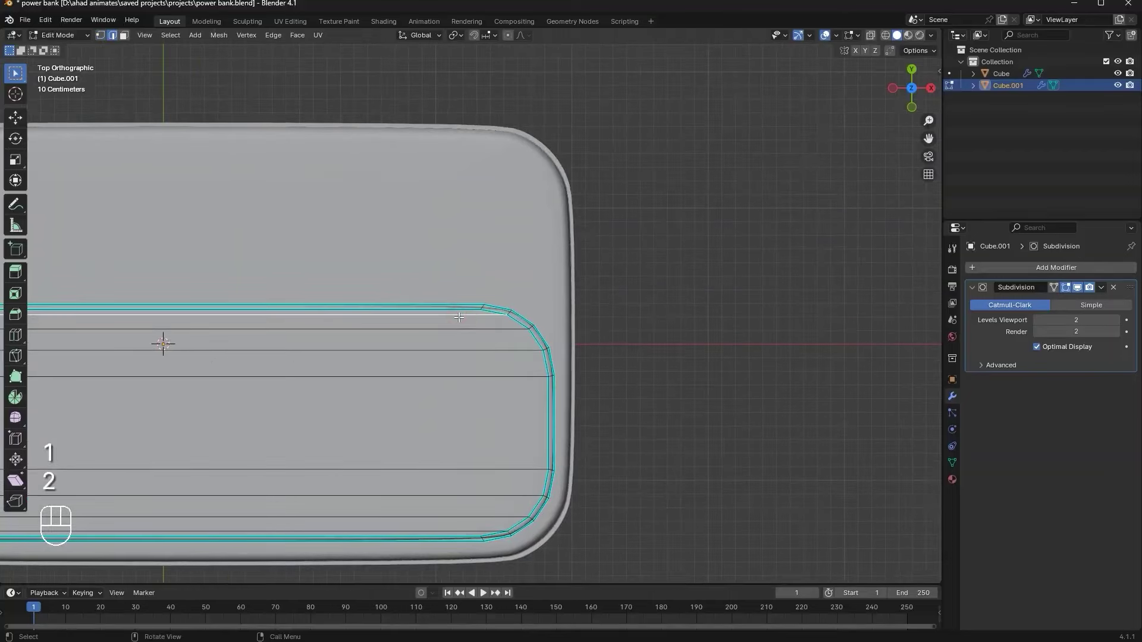
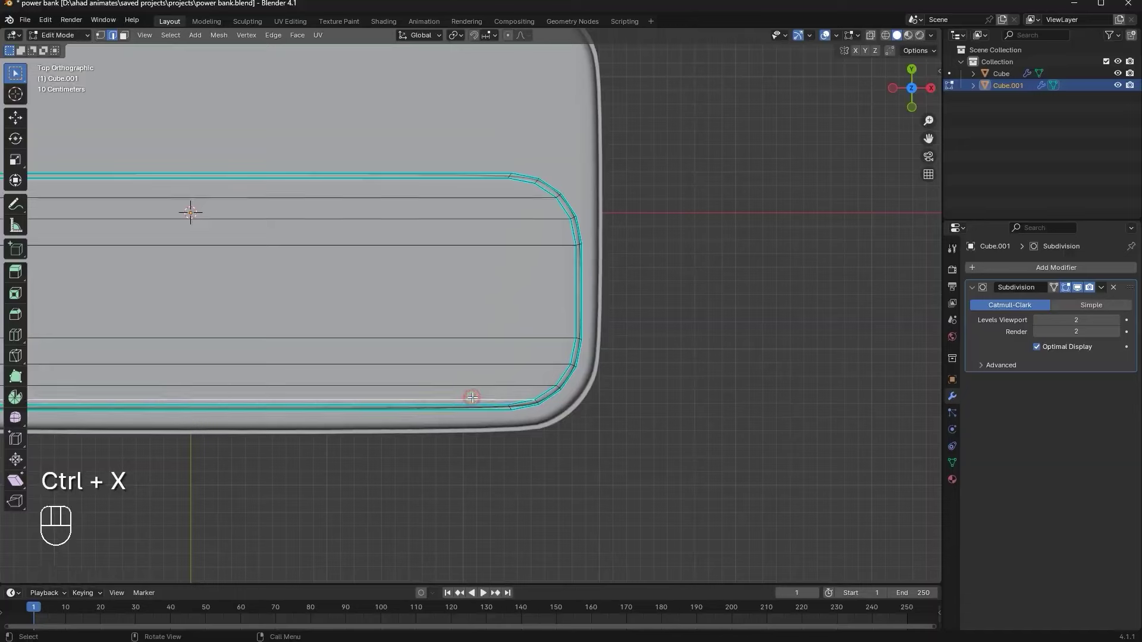
pyautogui.press('ctrl+x')
pyautogui.press('1')
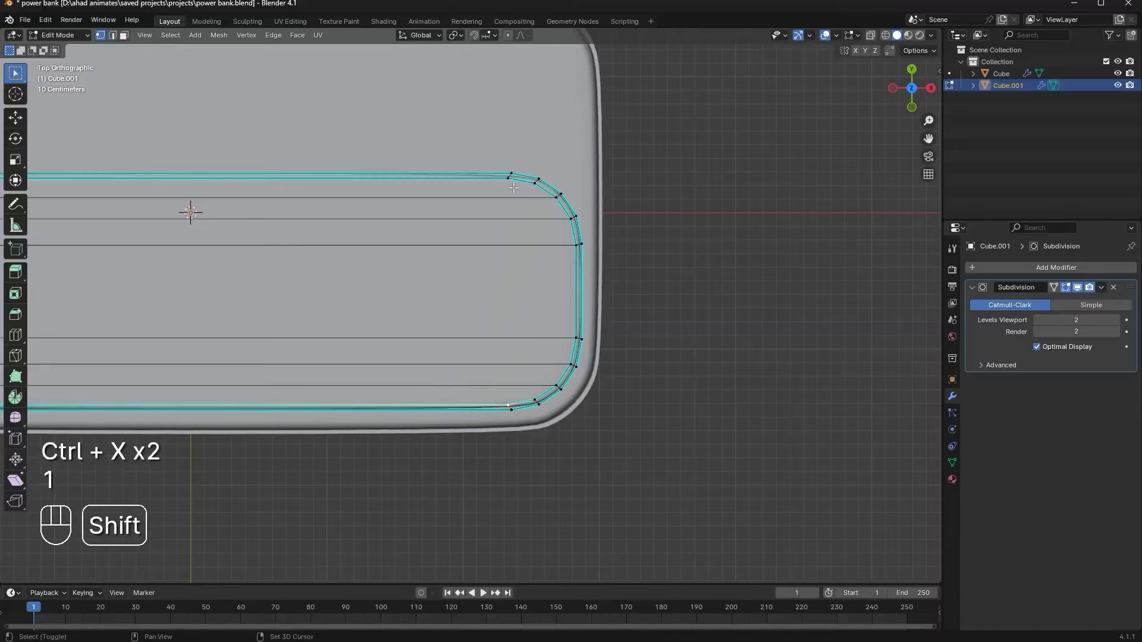
pyautogui.click(508, 184)
pyautogui.click(511, 186)
pyautogui.press('j')
pyautogui.middleClick(395, 282)
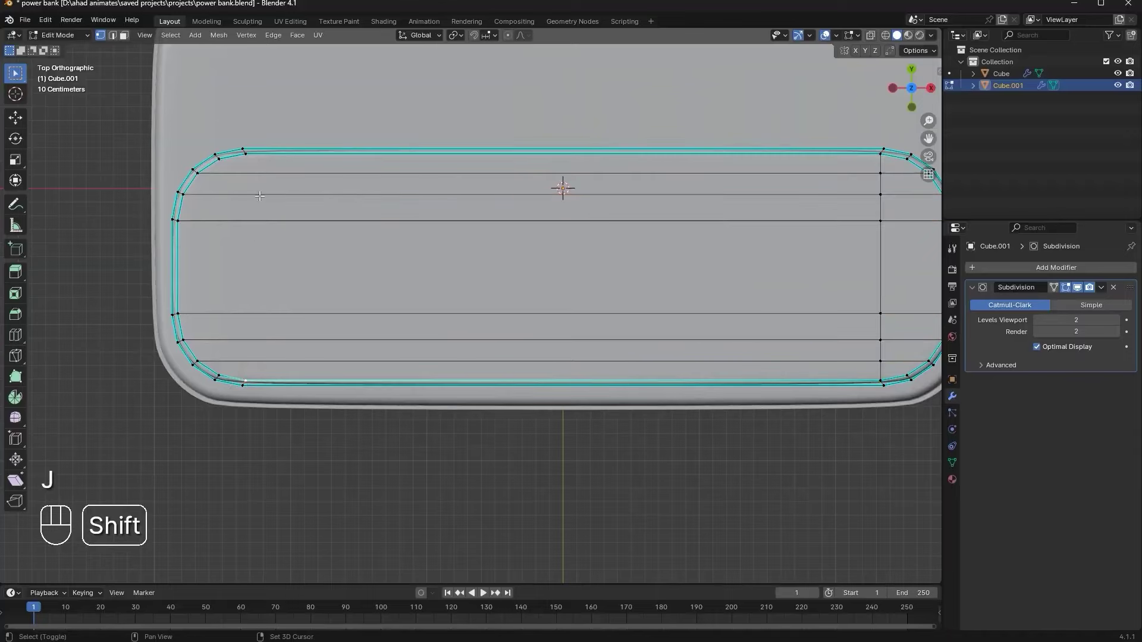
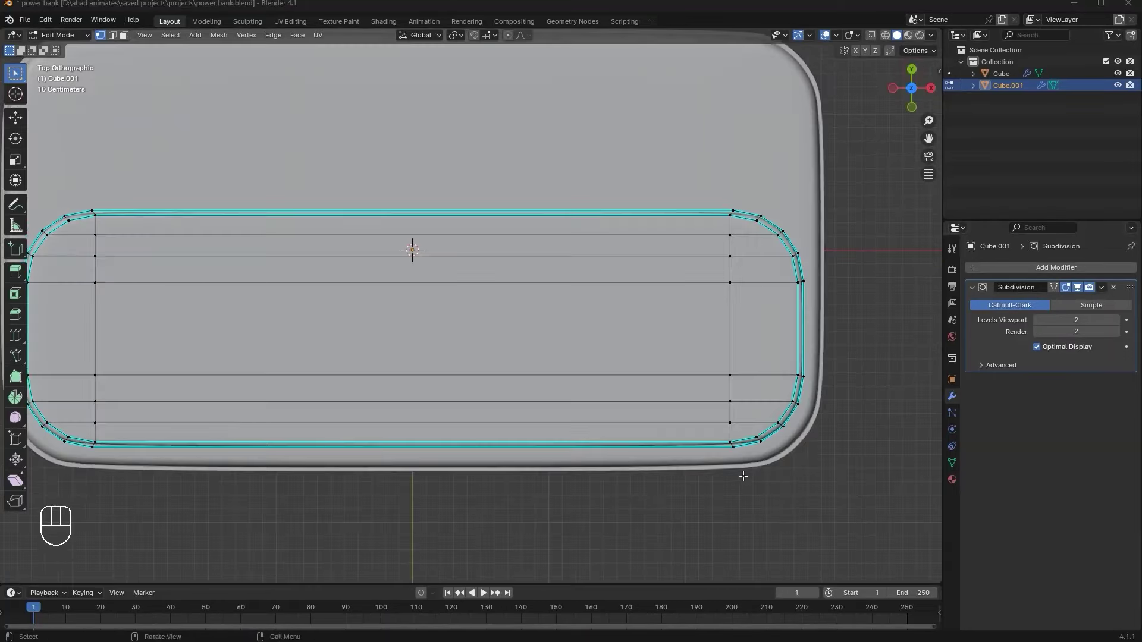
pyautogui.click(746, 338)
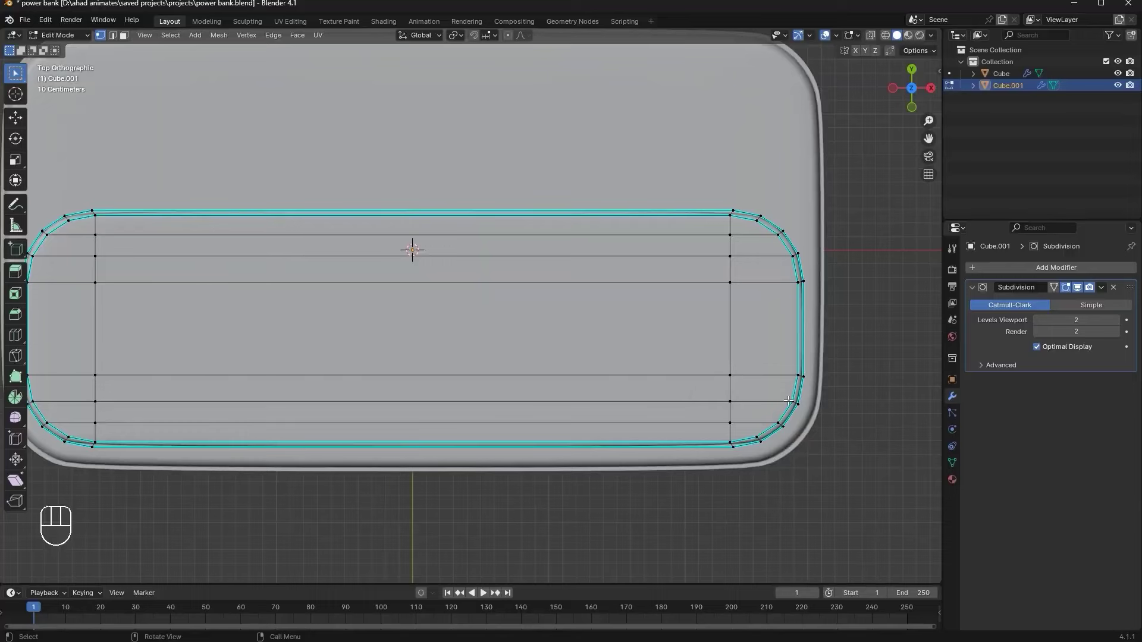
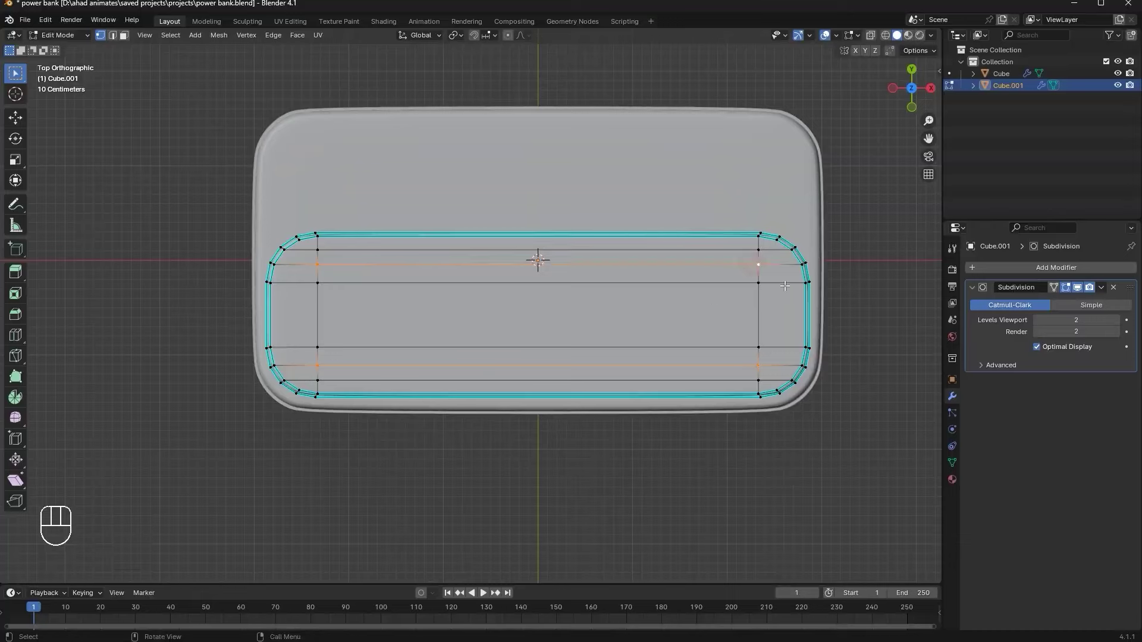
# Bevel the four selected vertices into small octagonal rings, then leave Edit Mode
pyautogui.press('ctrl+b')
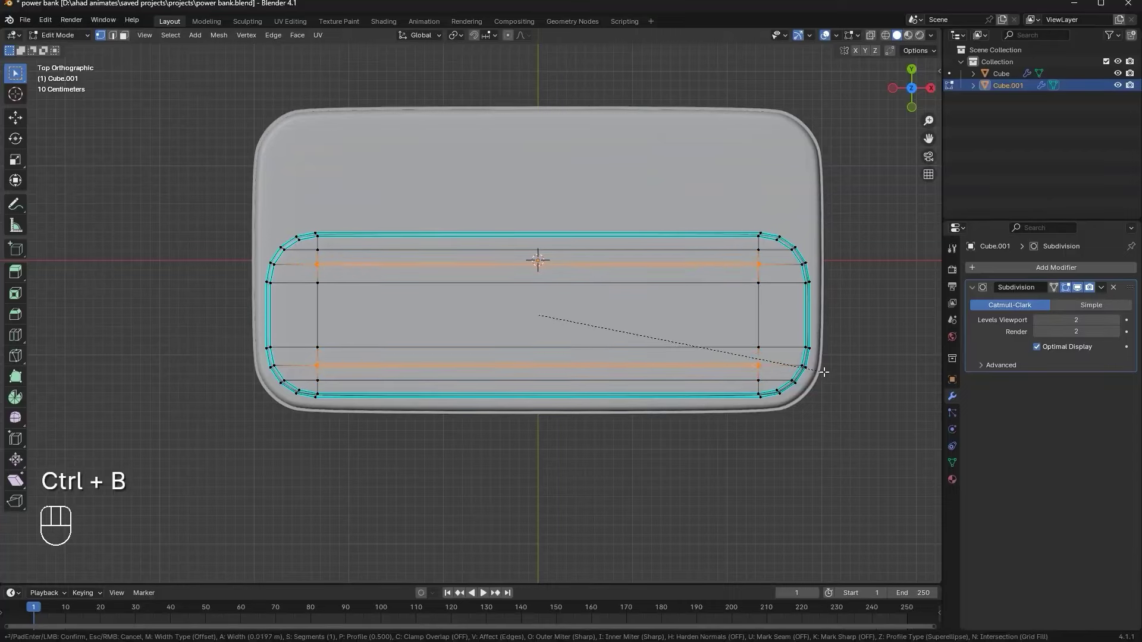
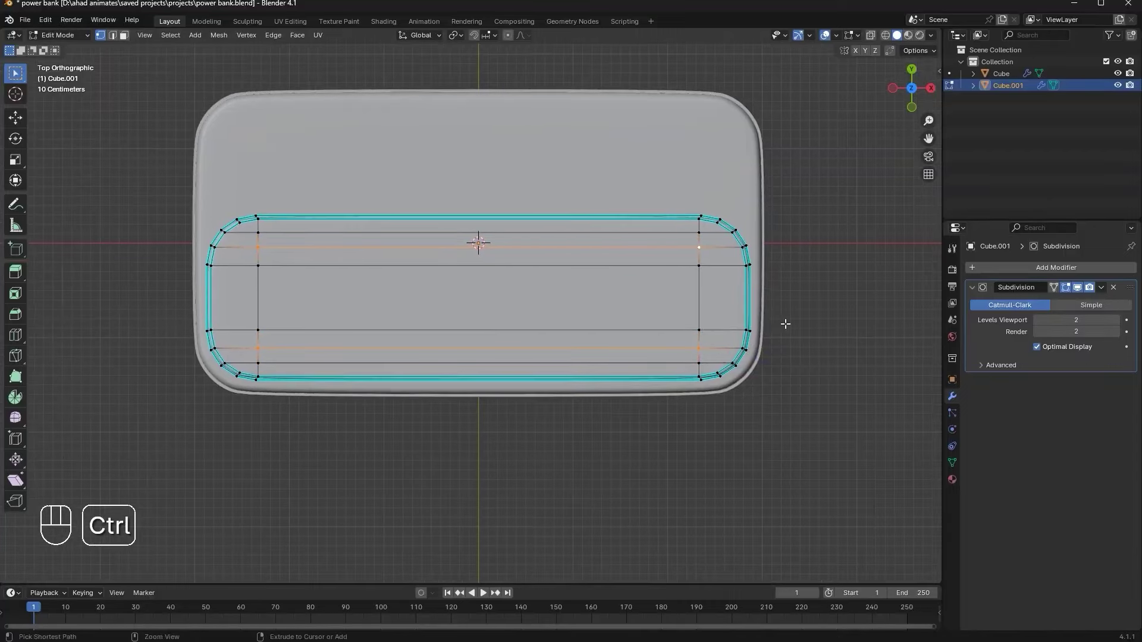
pyautogui.press('ctrl+shift+b')
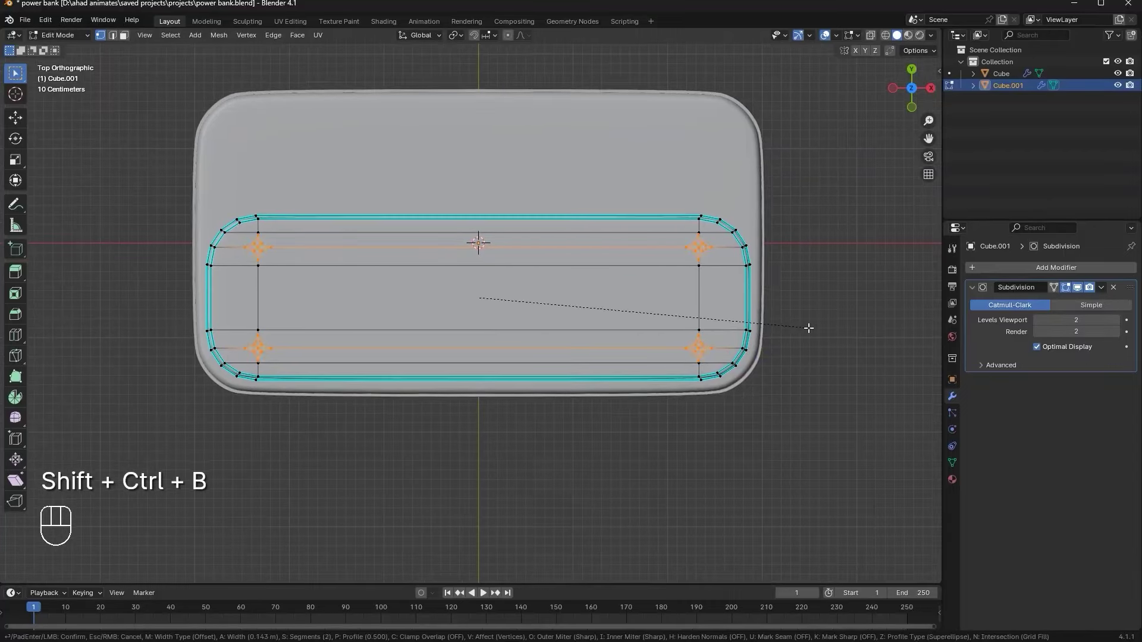
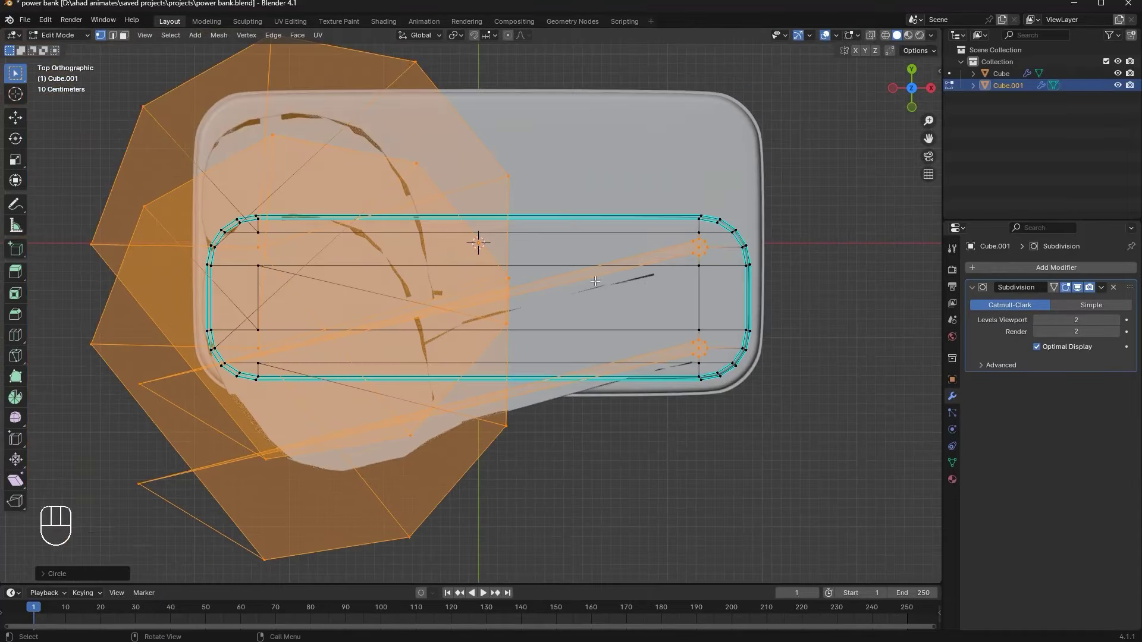
pyautogui.press('ctrl+z')
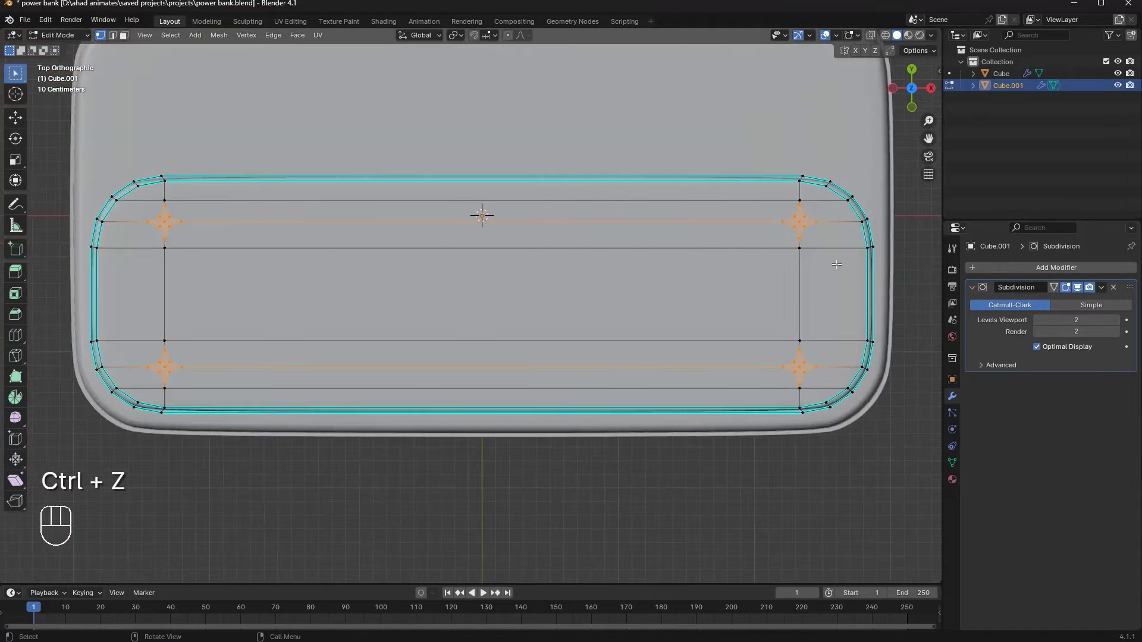
pyautogui.press('Tab')
pyautogui.moveTo(51, 28); pyautogui.dragTo(116, 138)
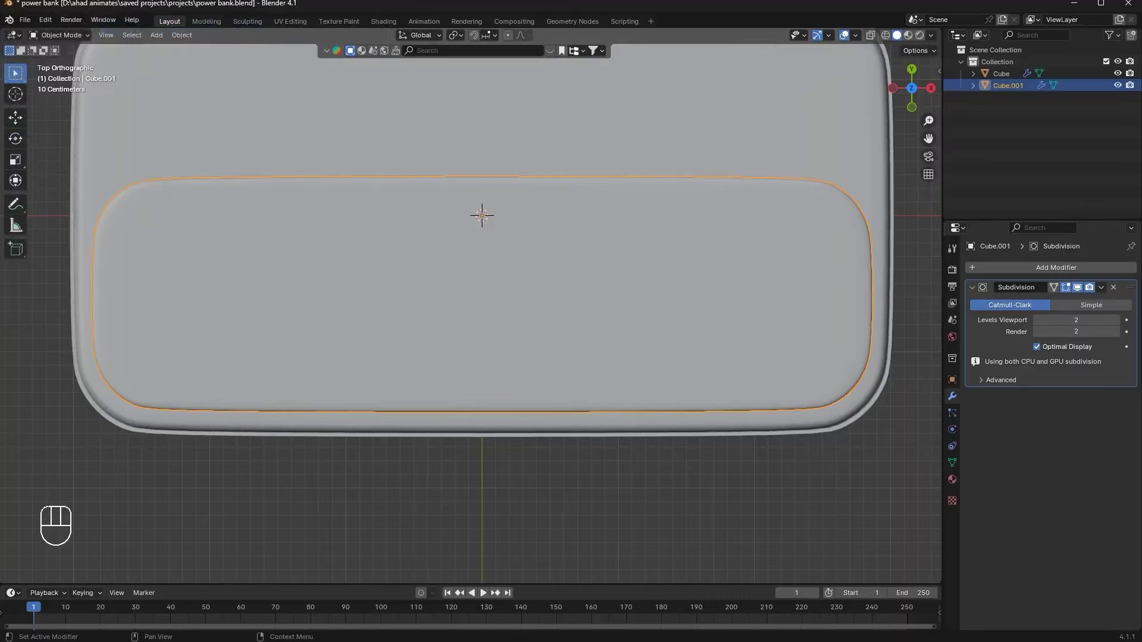
# Select the top panel and return to editing its mesh
pyautogui.click(891, 252)
pyautogui.press('Tab')
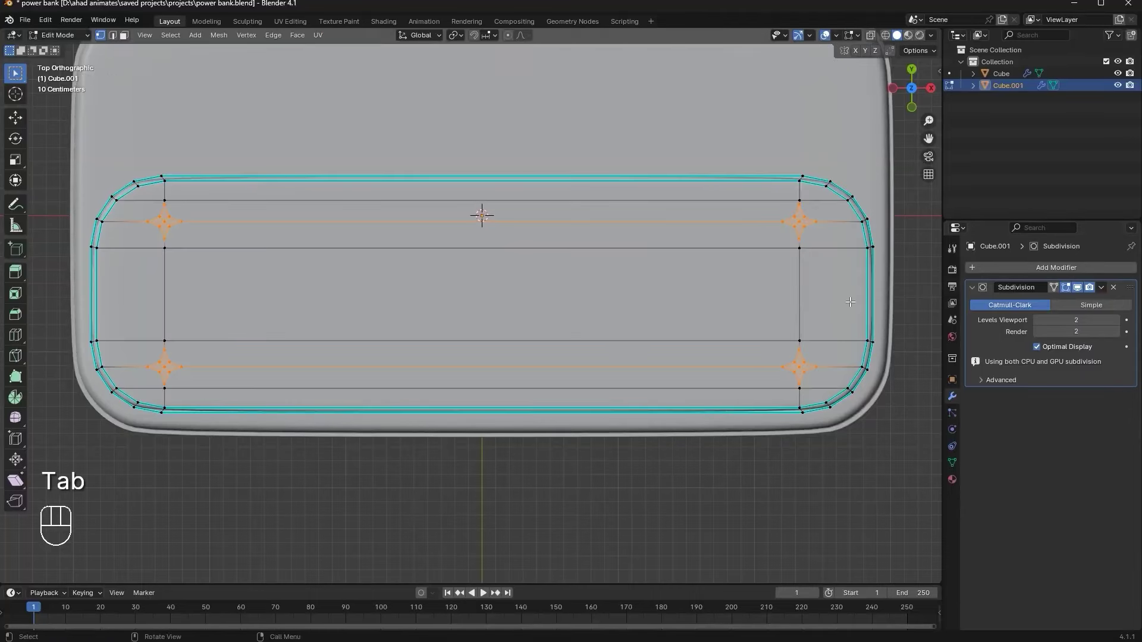
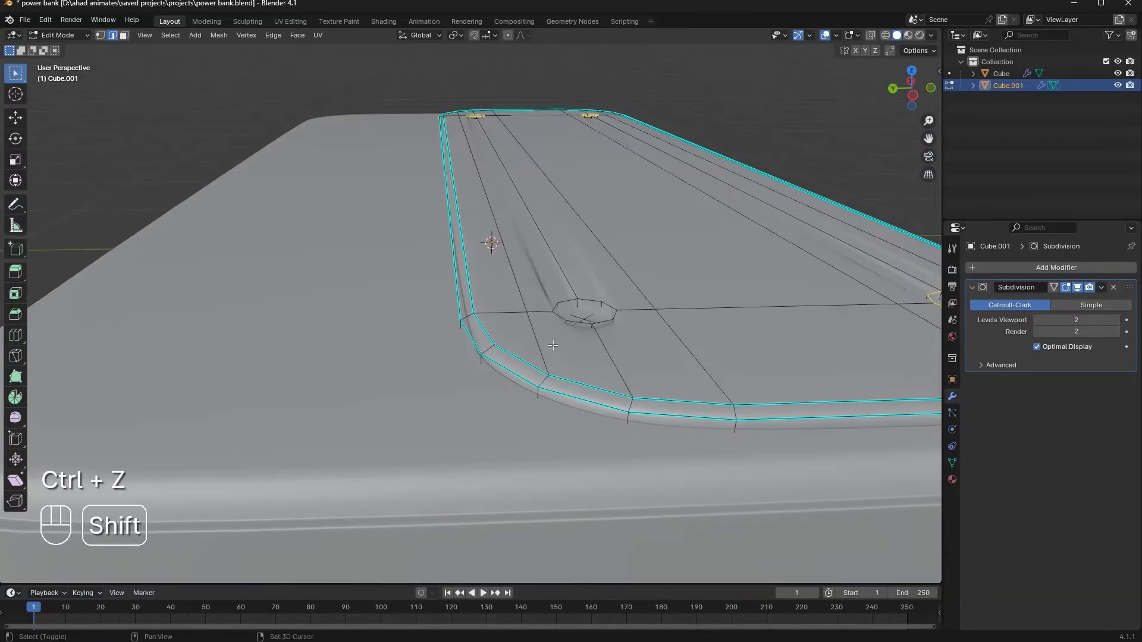
# Bevel the hole rim edges and panel loops into a softer lip and confirm
pyautogui.click(614, 302)
pyautogui.click(559, 318)
pyautogui.middleClick(592, 310)
pyautogui.middleClick(563, 311)
pyautogui.press('ctrl+b')
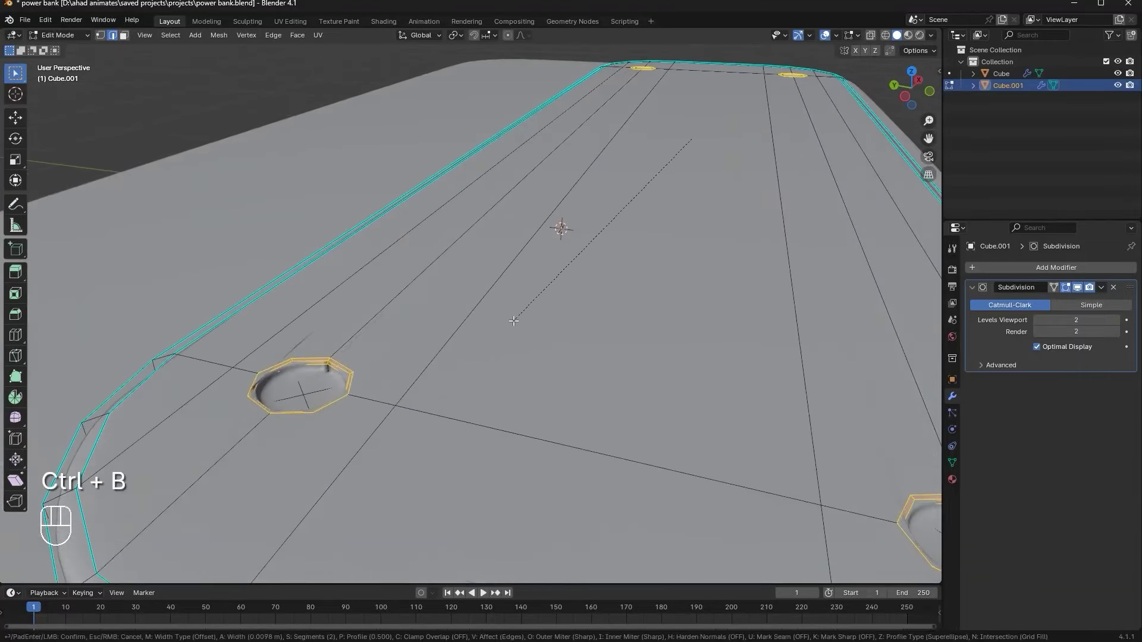
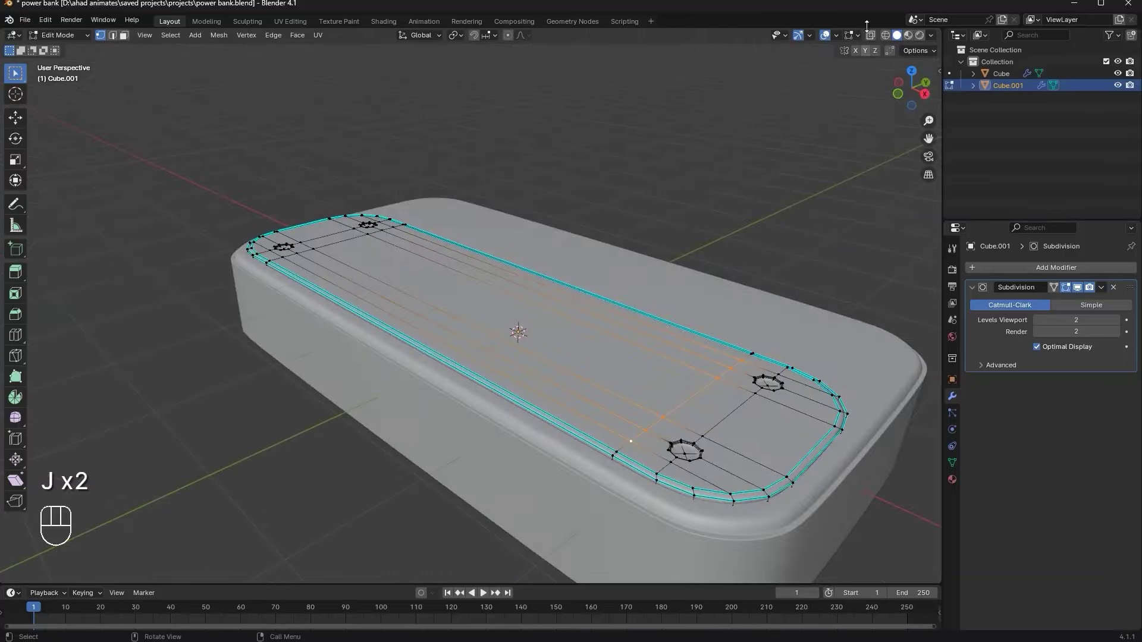
pyautogui.click(875, 41)
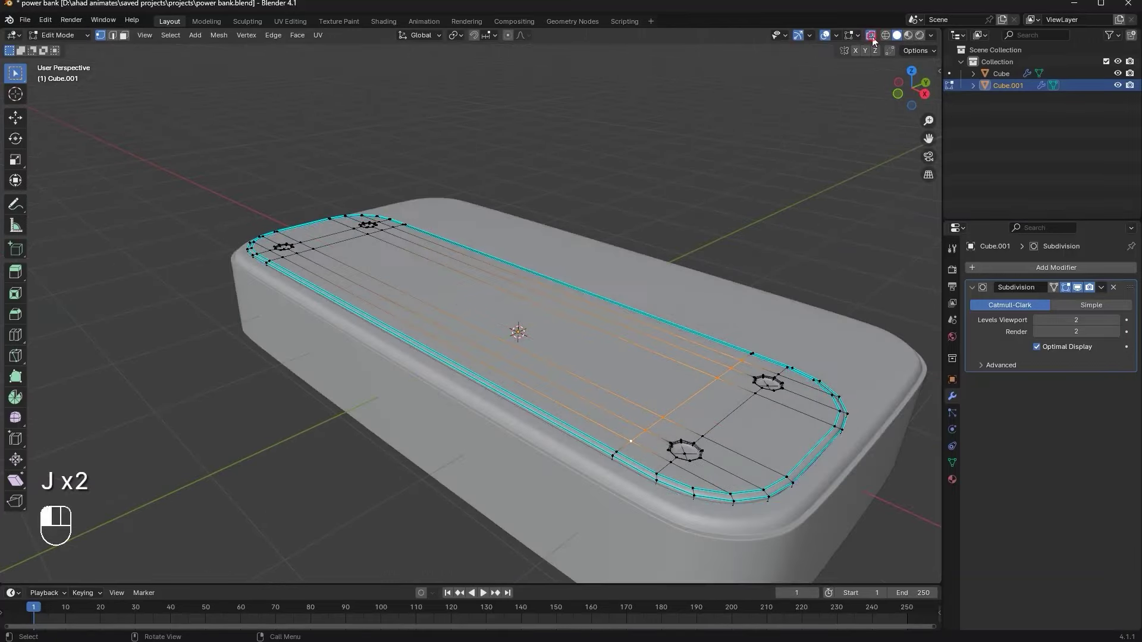
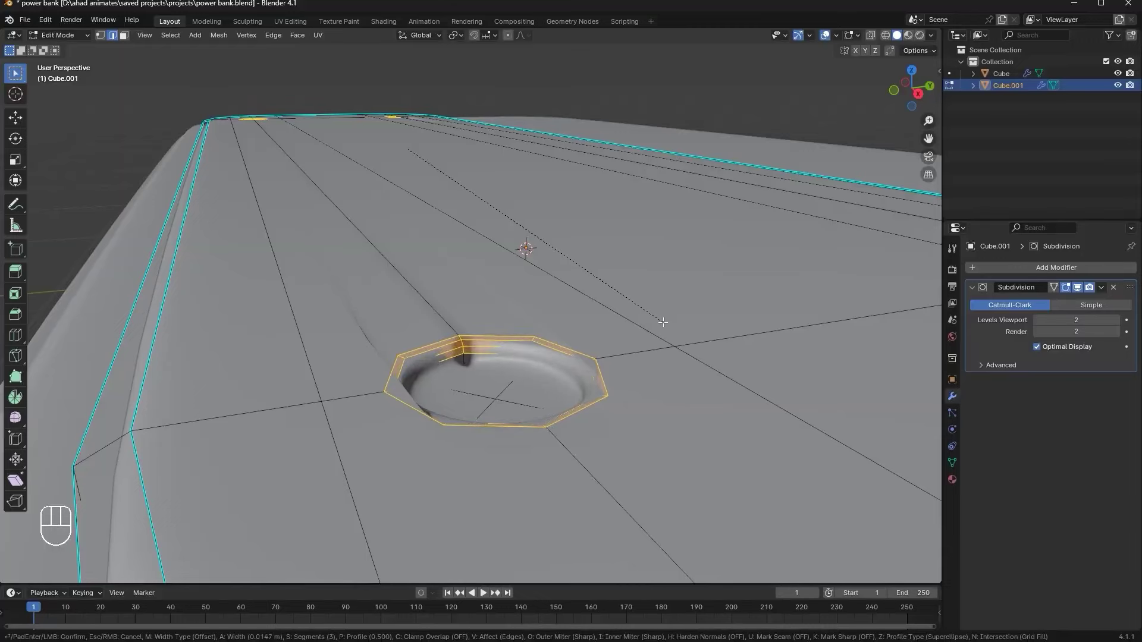
pyautogui.press('Tab')
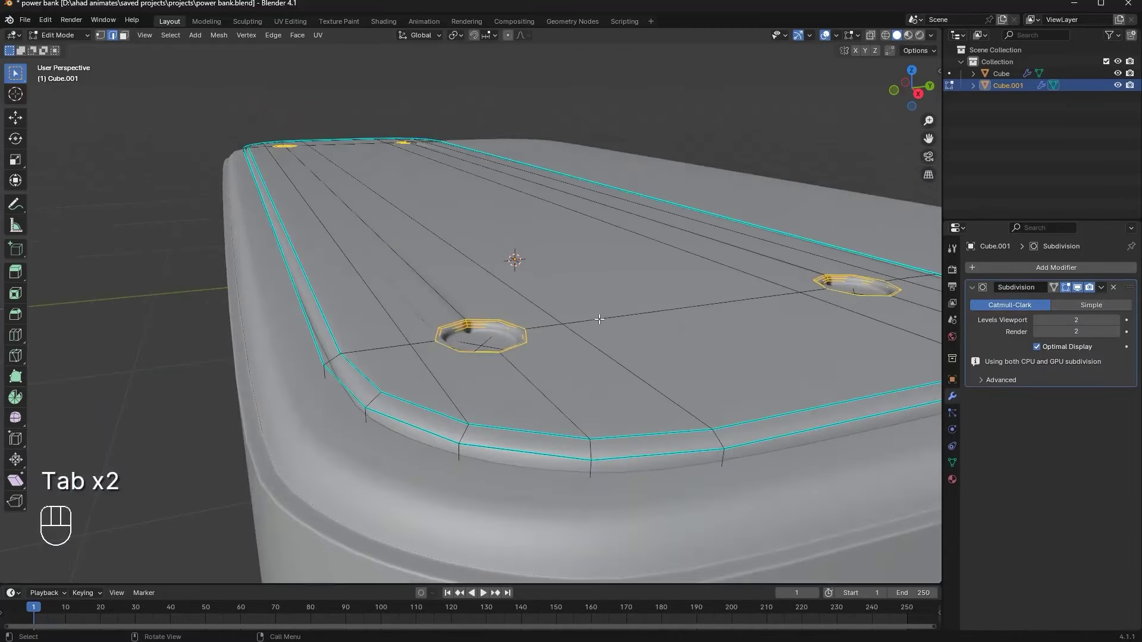
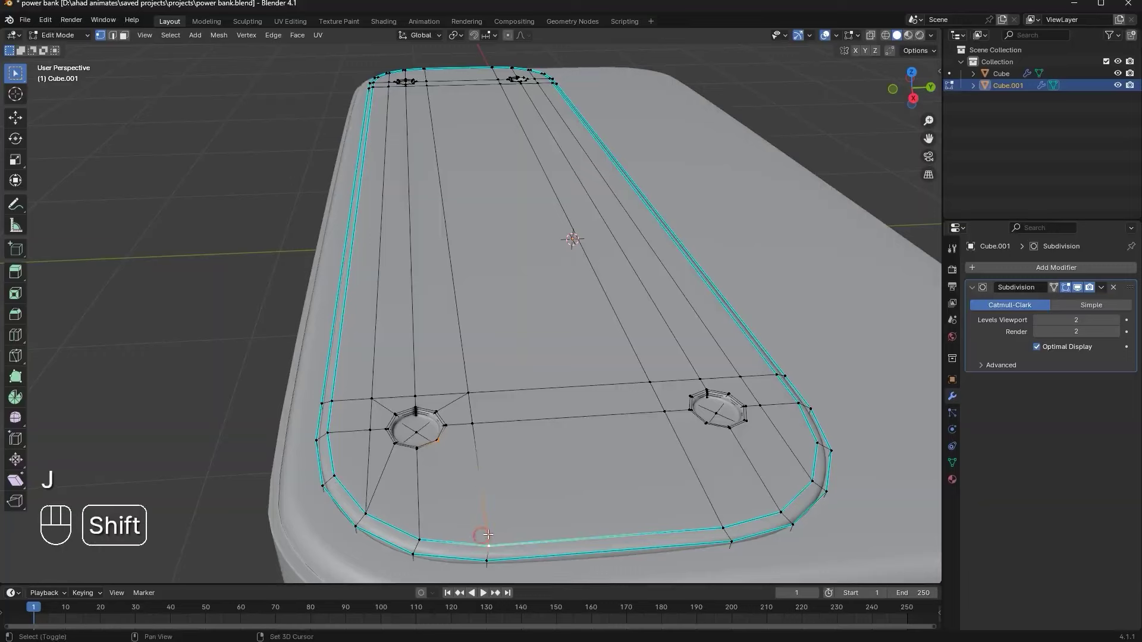
# Join and rework the thin face strips beside the screw hole to fix the topology
pyautogui.press('j')
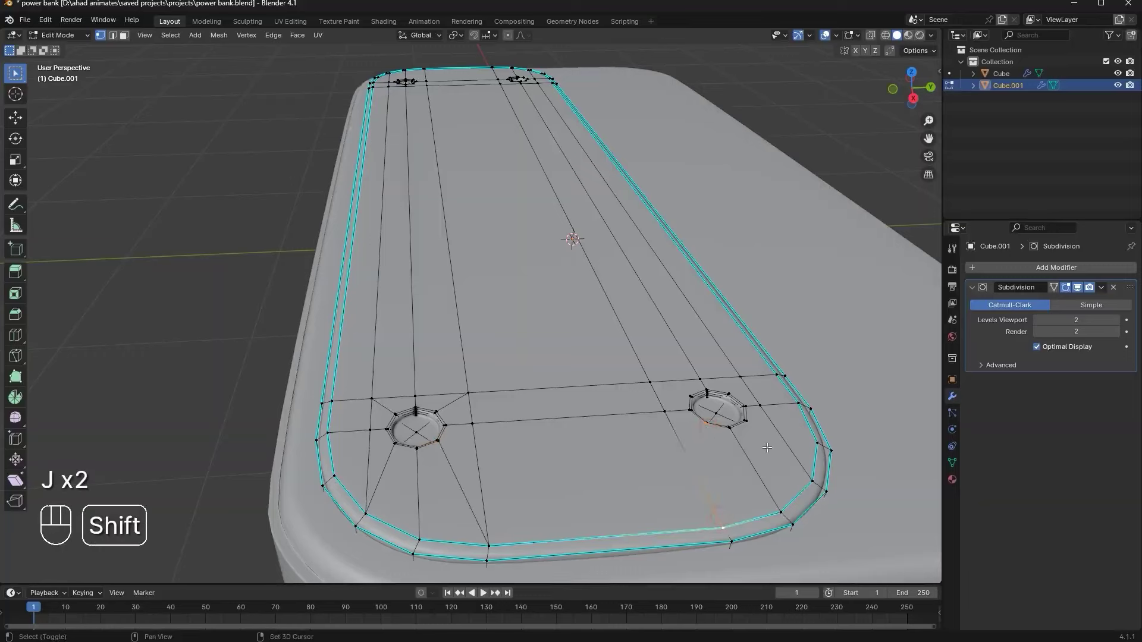
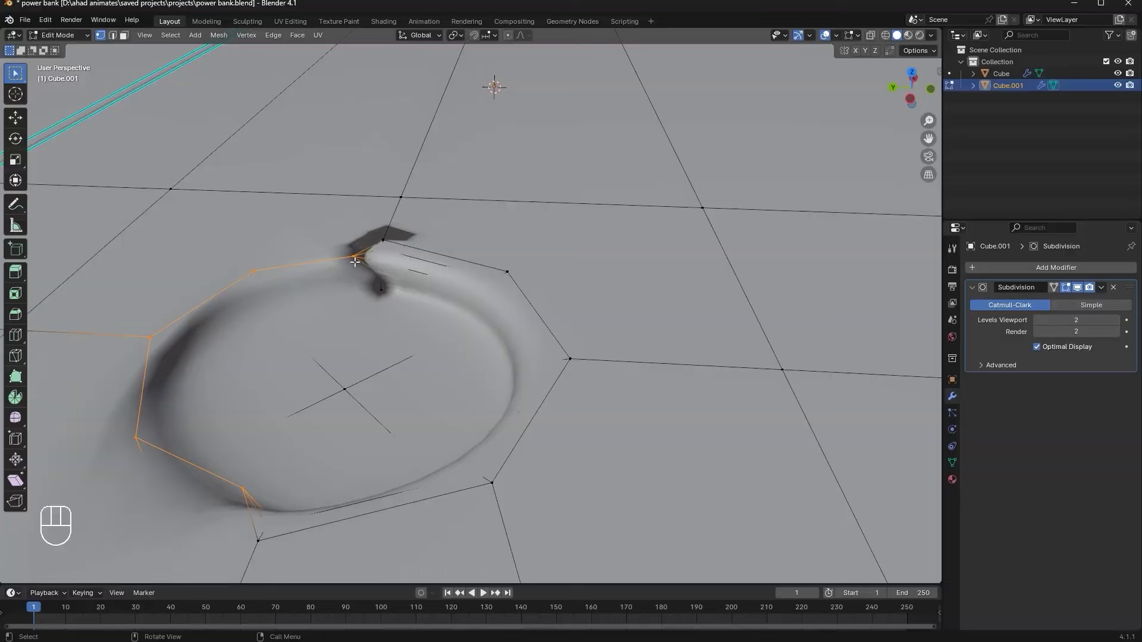
pyautogui.press('ctrl+b')
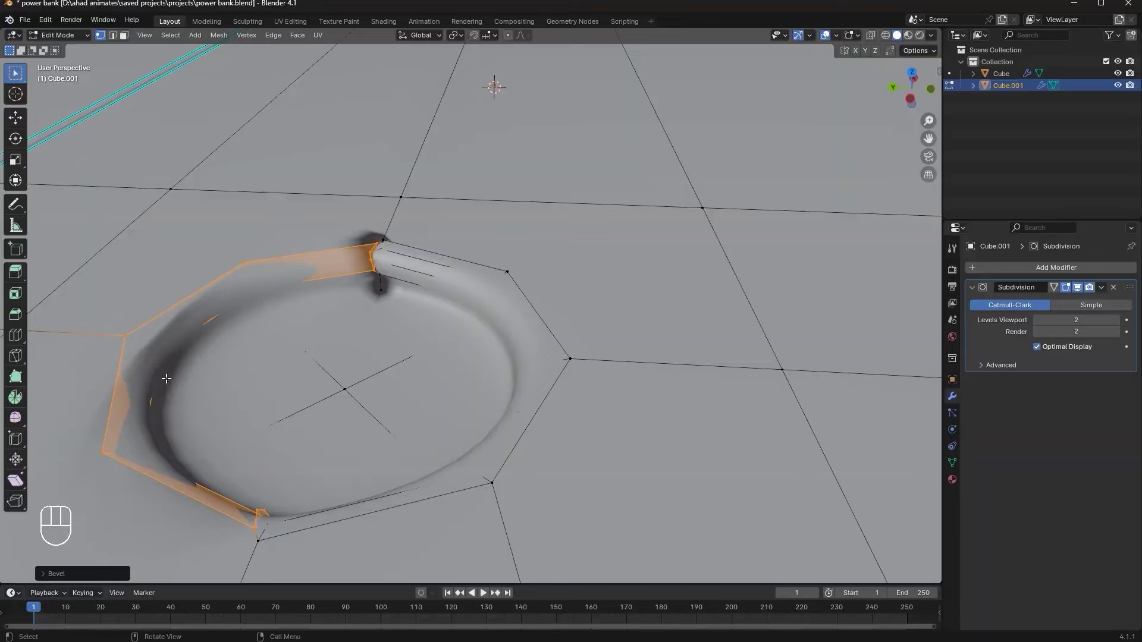
pyautogui.press('ctrl+z')
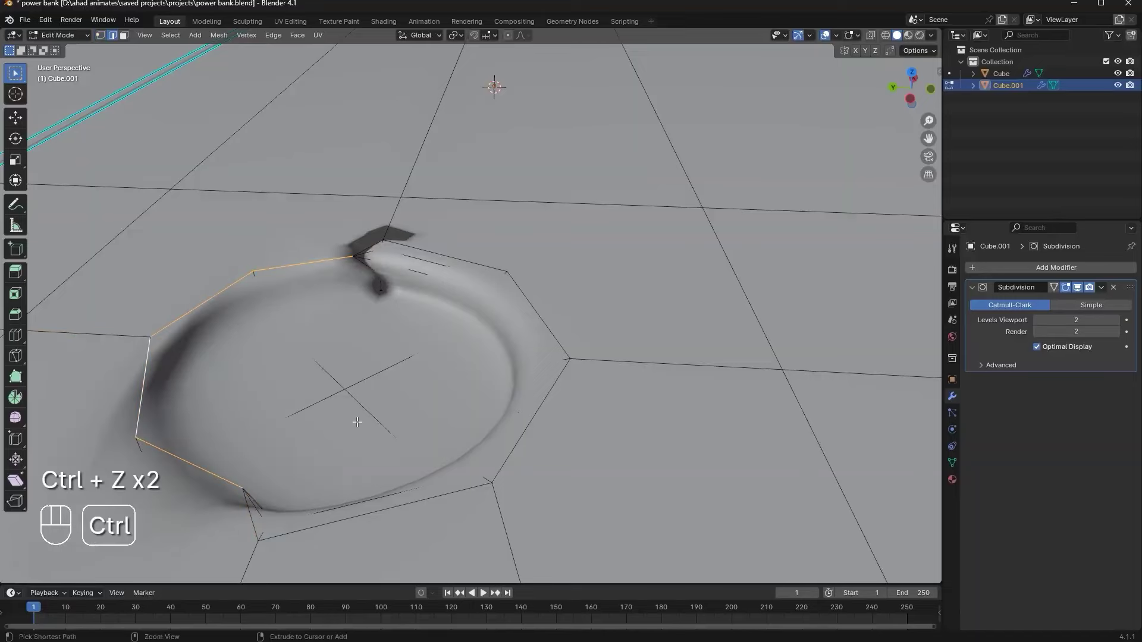
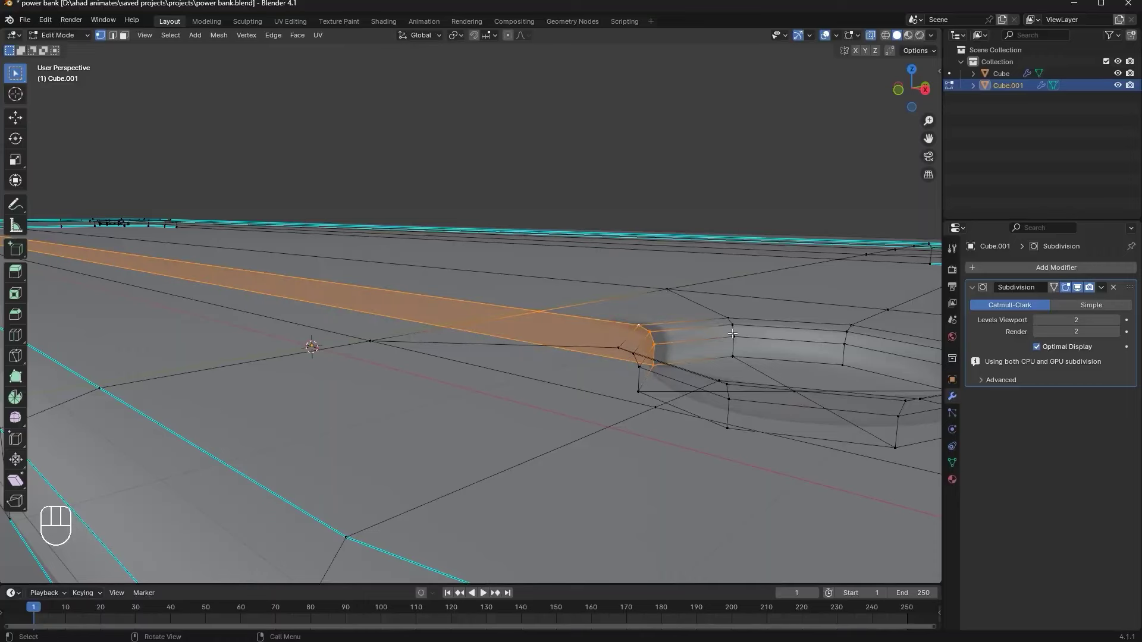
# Leave mesh editing and orbit around the power bank to inspect the four shallow holes
pyautogui.press('x')
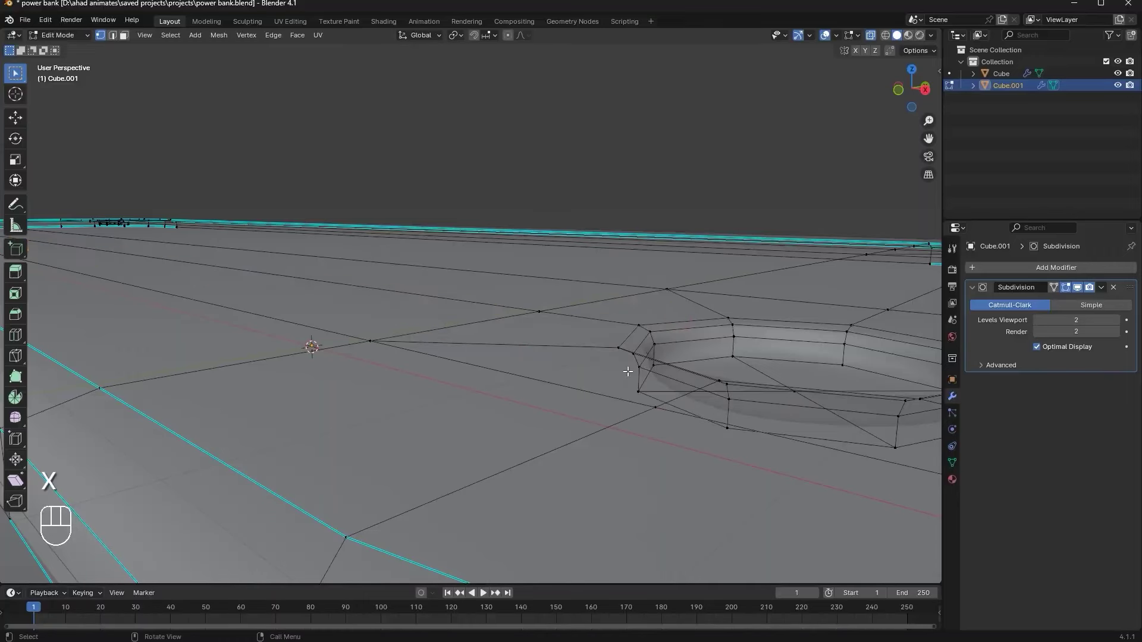
pyautogui.press('Tab')
pyautogui.click(873, 40)
pyautogui.moveTo(603, 229); pyautogui.dragTo(636, 256)
pyautogui.moveTo(595, 250); pyautogui.dragTo(569, 241)
pyautogui.moveTo(515, 416); pyautogui.dragTo(551, 445)
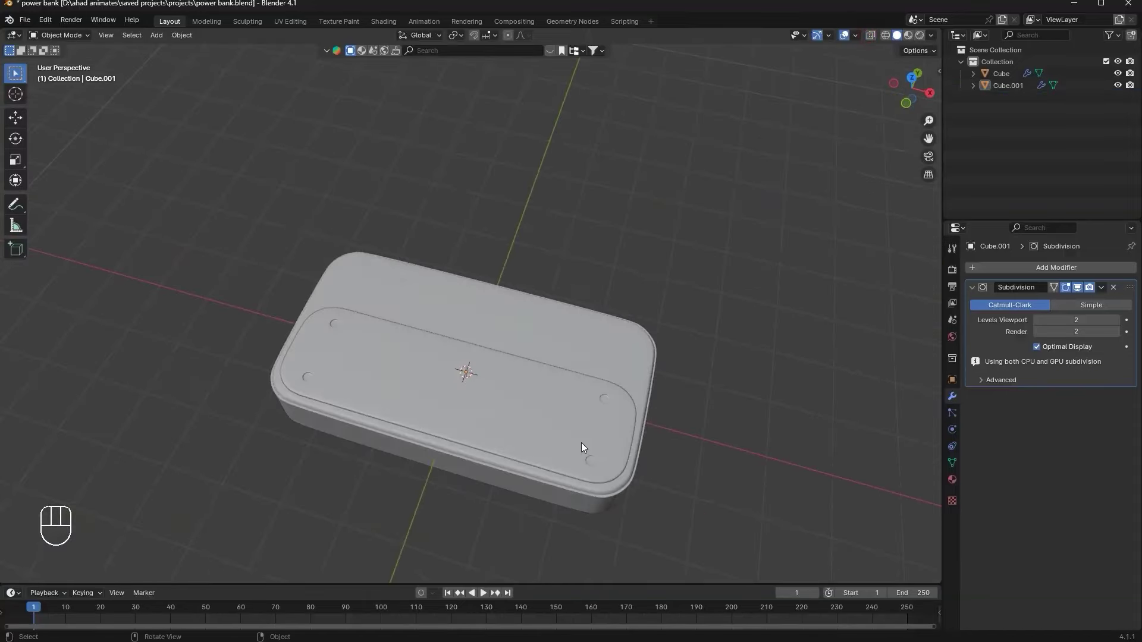
pyautogui.middleClick(631, 455)
pyautogui.moveTo(613, 434); pyautogui.dragTo(624, 410)
pyautogui.middleClick(631, 412)
pyautogui.middleClick(664, 410)
pyautogui.moveTo(669, 432); pyautogui.dragTo(643, 433)
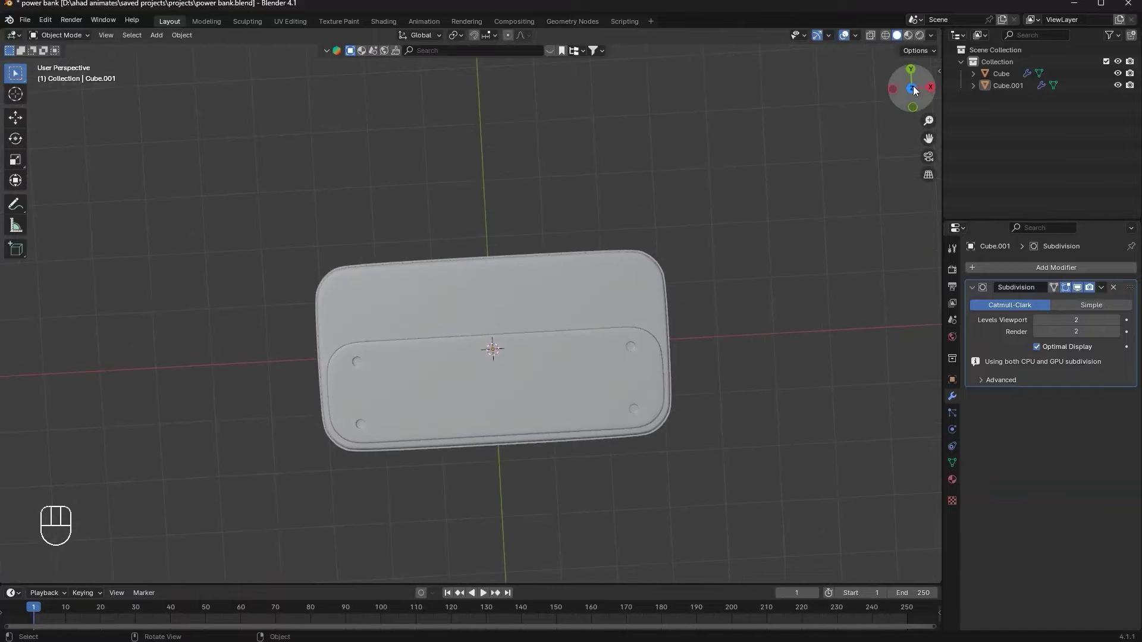
# Select the inner top panel object and view the power bank from above
pyautogui.moveTo(681, 255); pyautogui.dragTo(596, 233)
pyautogui.click(468, 337)
pyautogui.press('Tab')
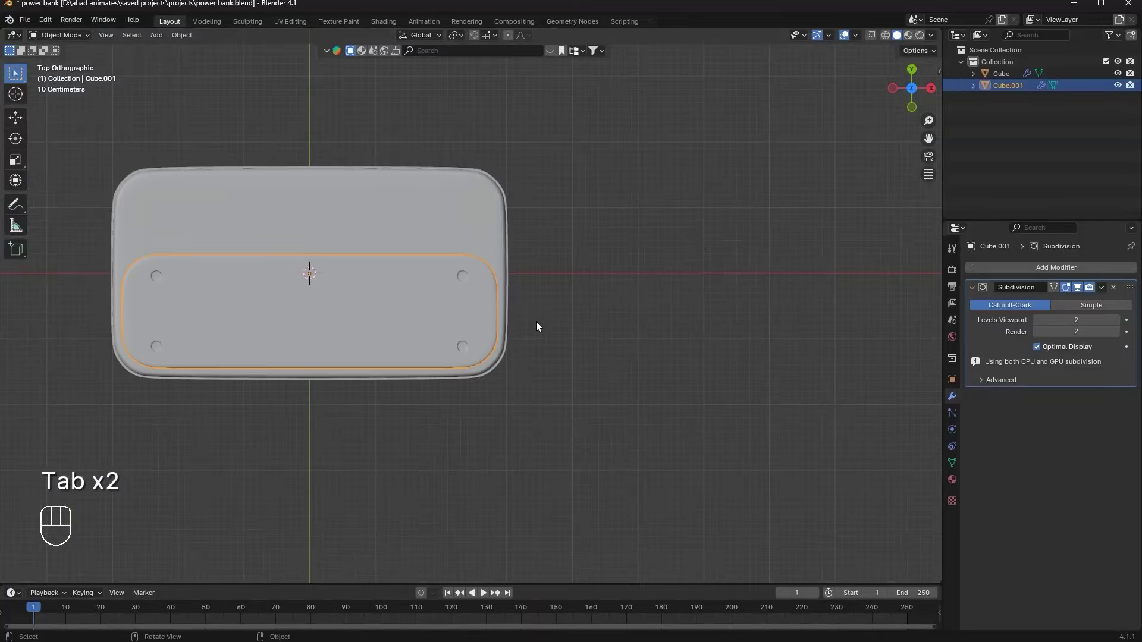
pyautogui.moveTo(603, 332); pyautogui.dragTo(682, 342)
pyautogui.moveTo(639, 314); pyautogui.dragTo(535, 244)
pyautogui.middleClick(557, 246)
pyautogui.middleClick(565, 237)
pyautogui.middleClick(585, 239)
# Enable the LoopTools add-on in the Preferences add-ons list
pyautogui.moveTo(54, 21); pyautogui.dragTo(73, 176)
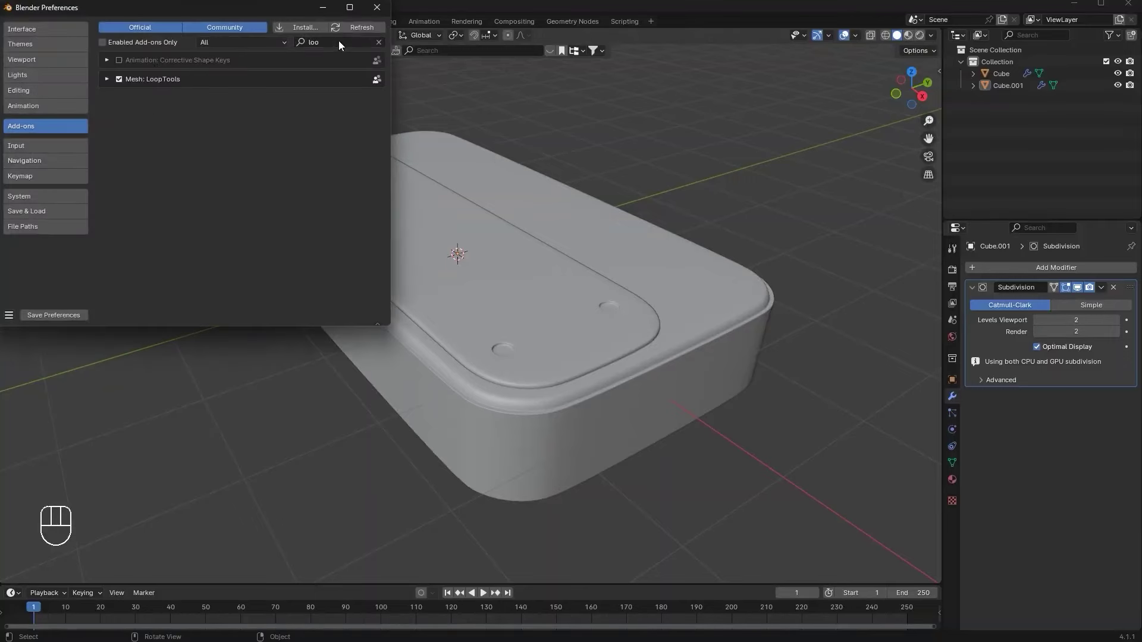
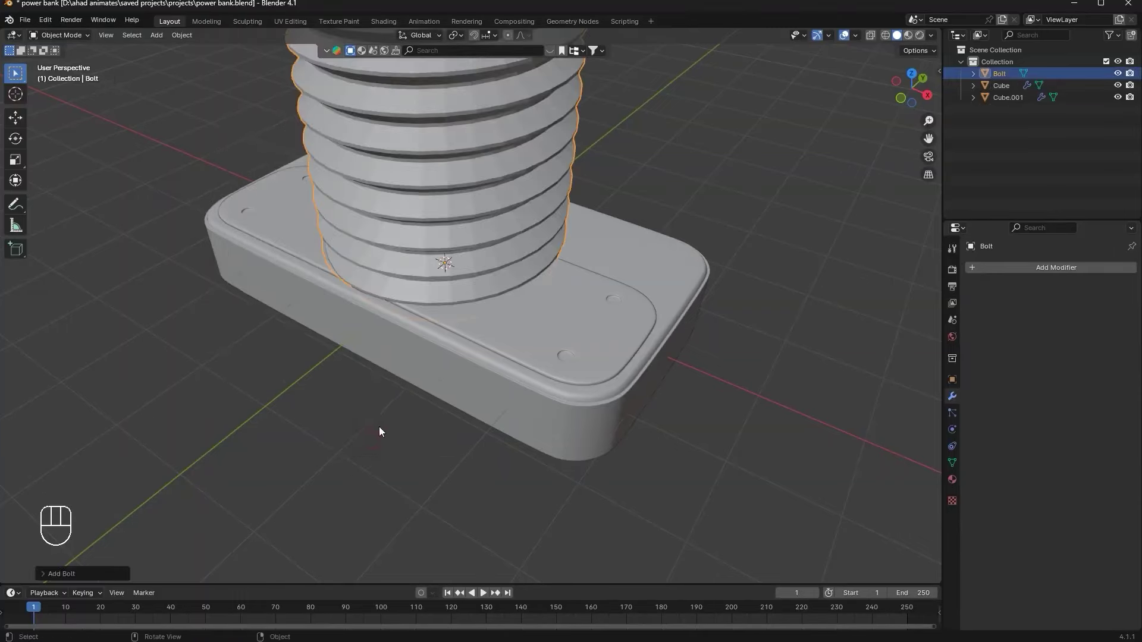
# Inspect the new hex bolt and lower its head height to 1.7 m
pyautogui.moveTo(433, 326); pyautogui.dragTo(414, 348)
pyautogui.middleClick(461, 311)
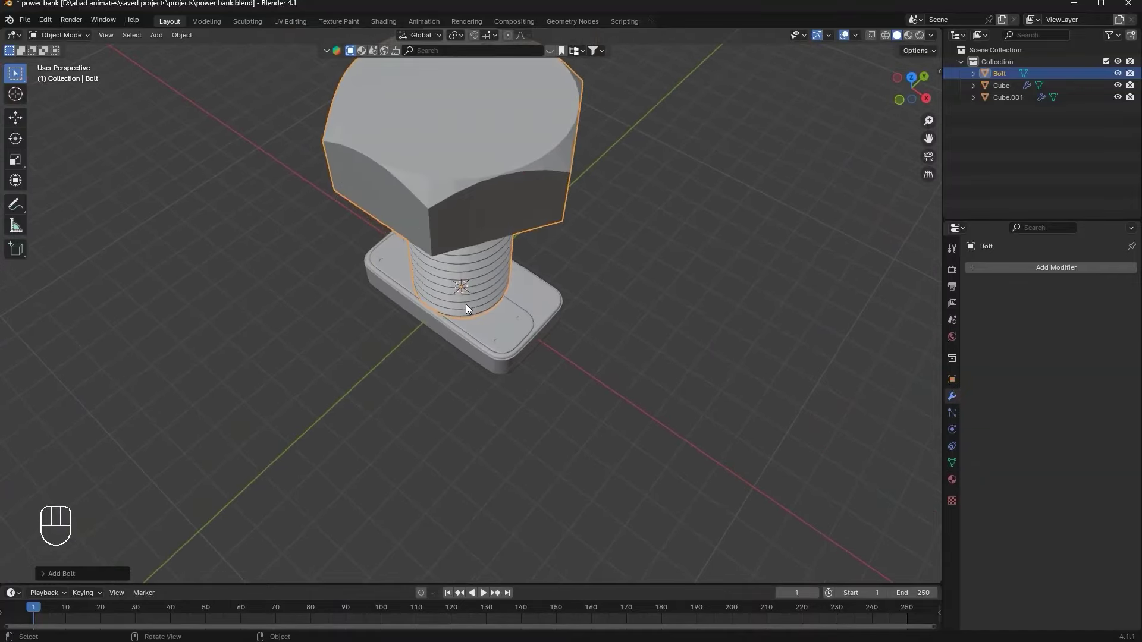
pyautogui.moveTo(549, 226); pyautogui.dragTo(560, 330)
pyautogui.middleClick(463, 277)
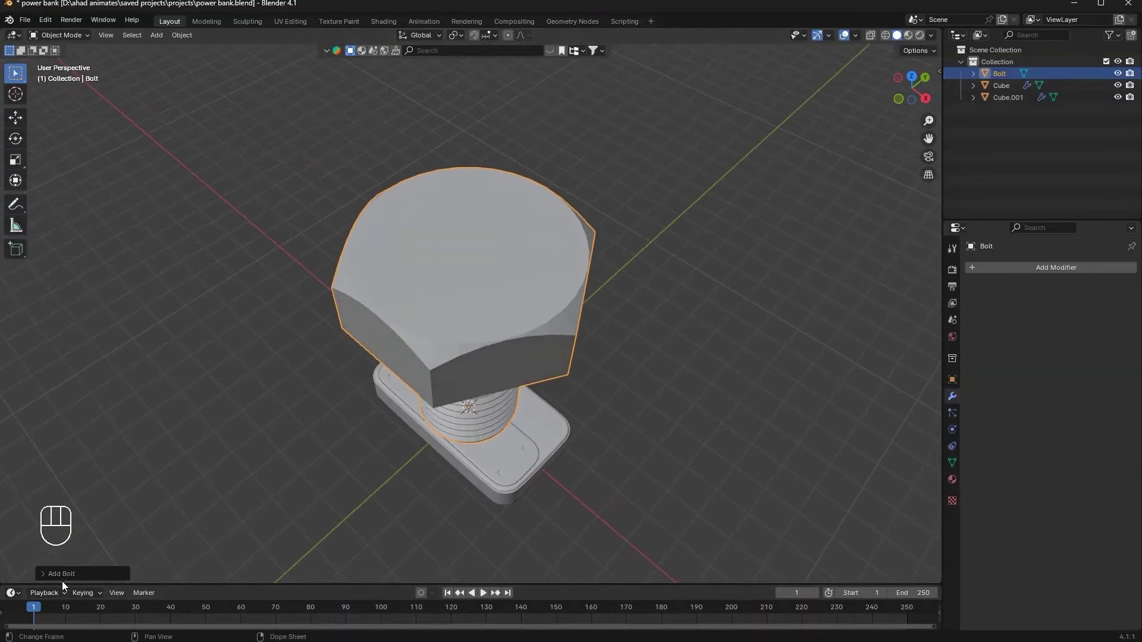
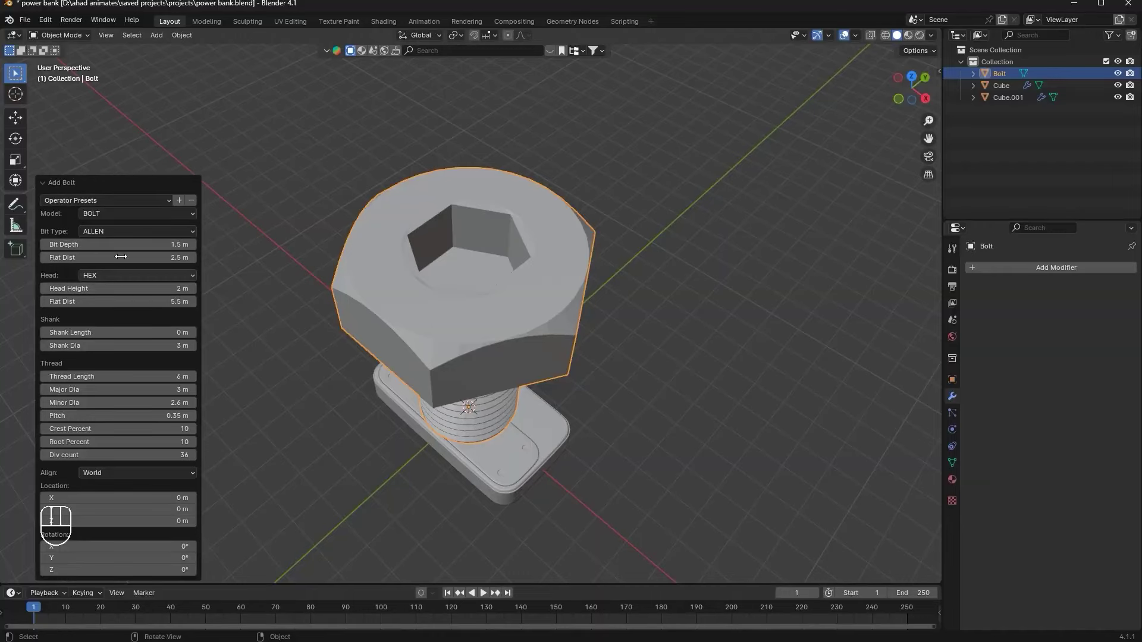
pyautogui.moveTo(126, 235); pyautogui.dragTo(250, 277)
pyautogui.moveTo(540, 198); pyautogui.dragTo(547, 183)
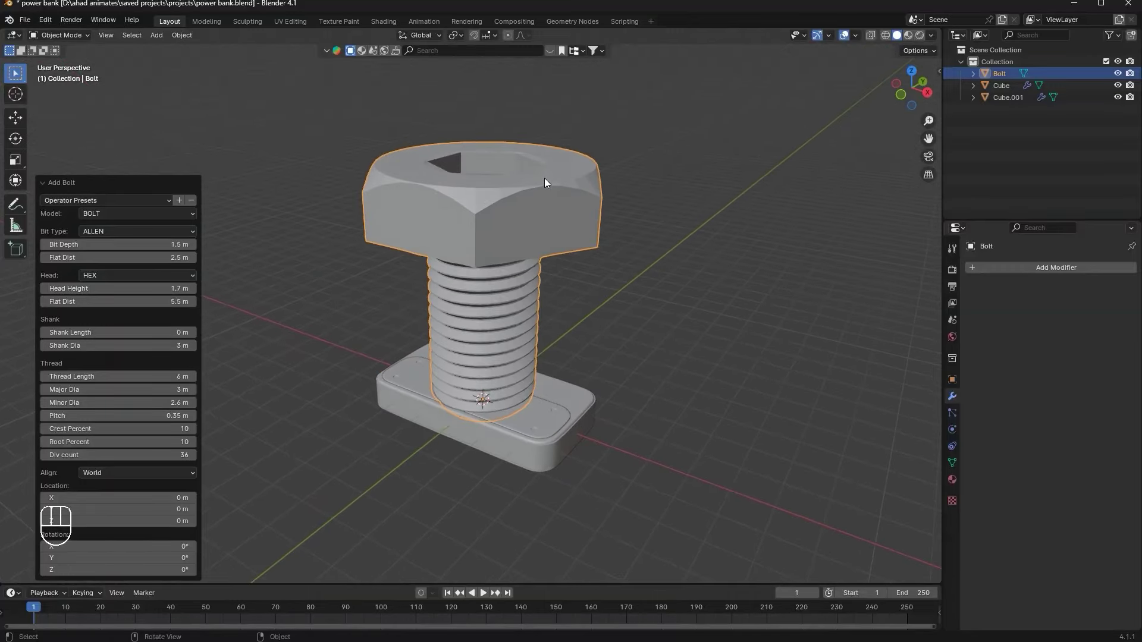
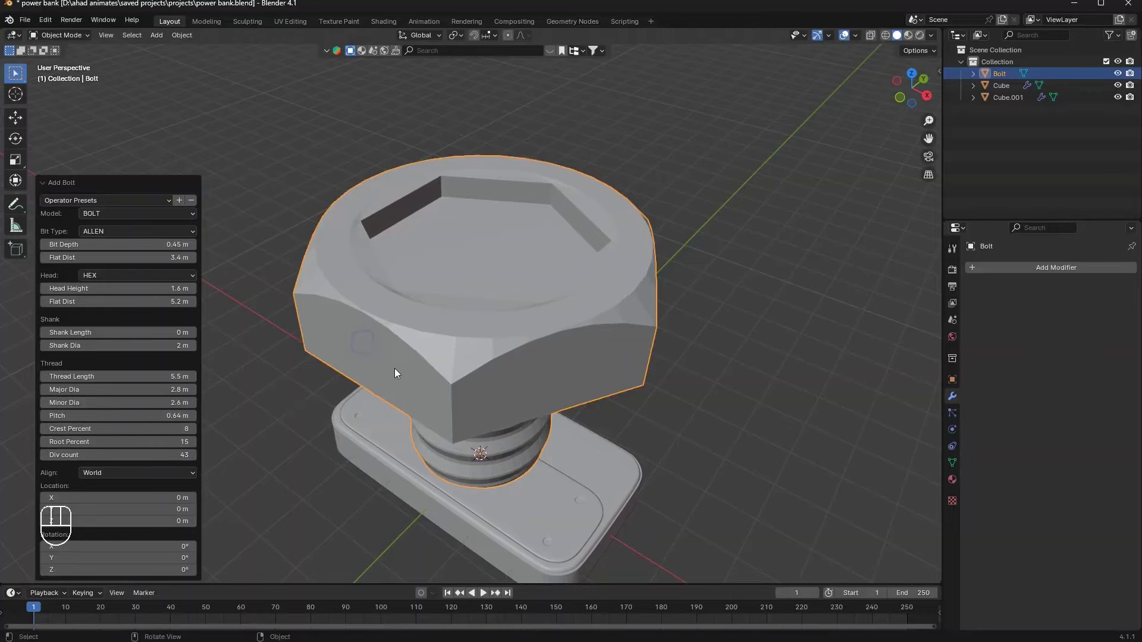
# Orbit around the bolt and select it for mesh editing
pyautogui.moveTo(408, 292); pyautogui.dragTo(364, 249)
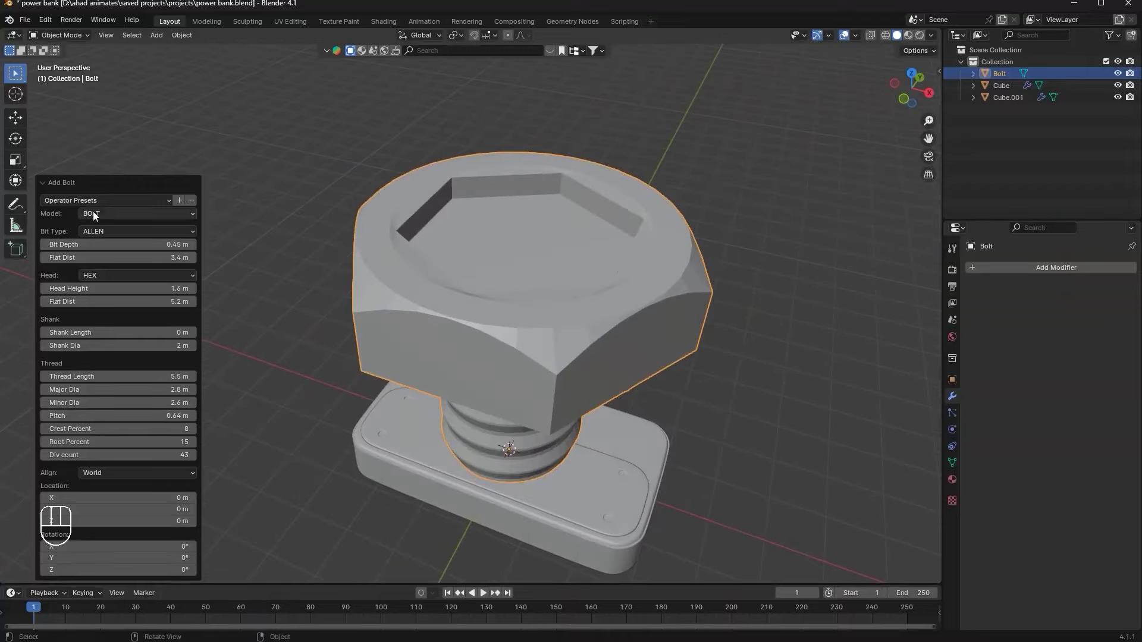
pyautogui.middleClick(398, 235)
pyautogui.middleClick(720, 324)
pyautogui.click(362, 311)
# Delete the threaded shaft from the bolt, leaving only the hex head
pyautogui.middleClick(287, 341)
pyautogui.press('Tab')
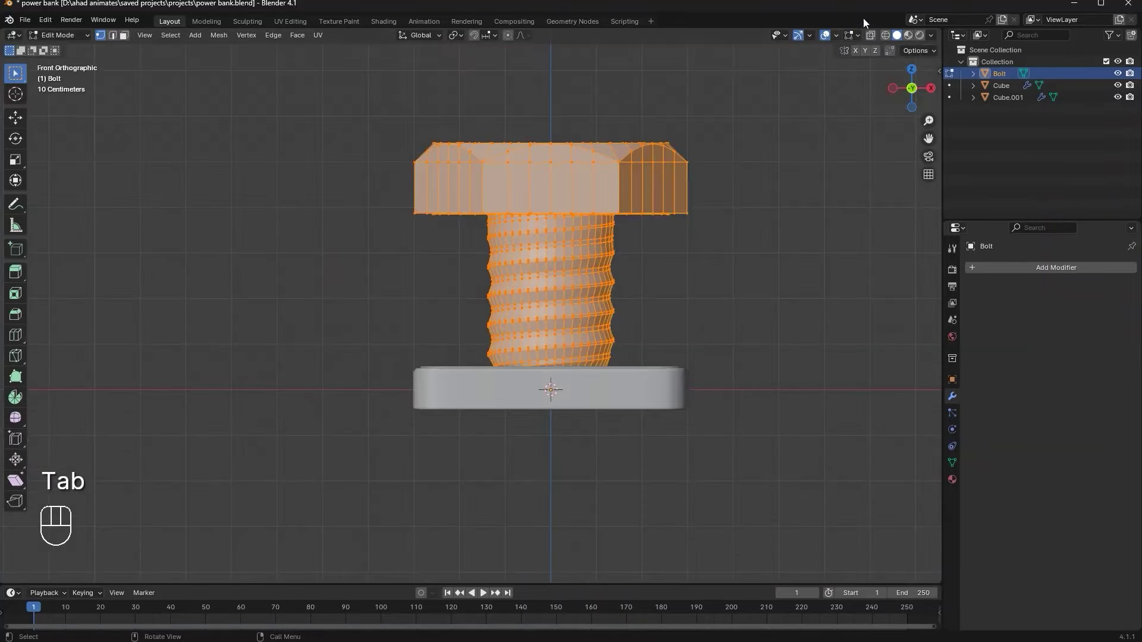
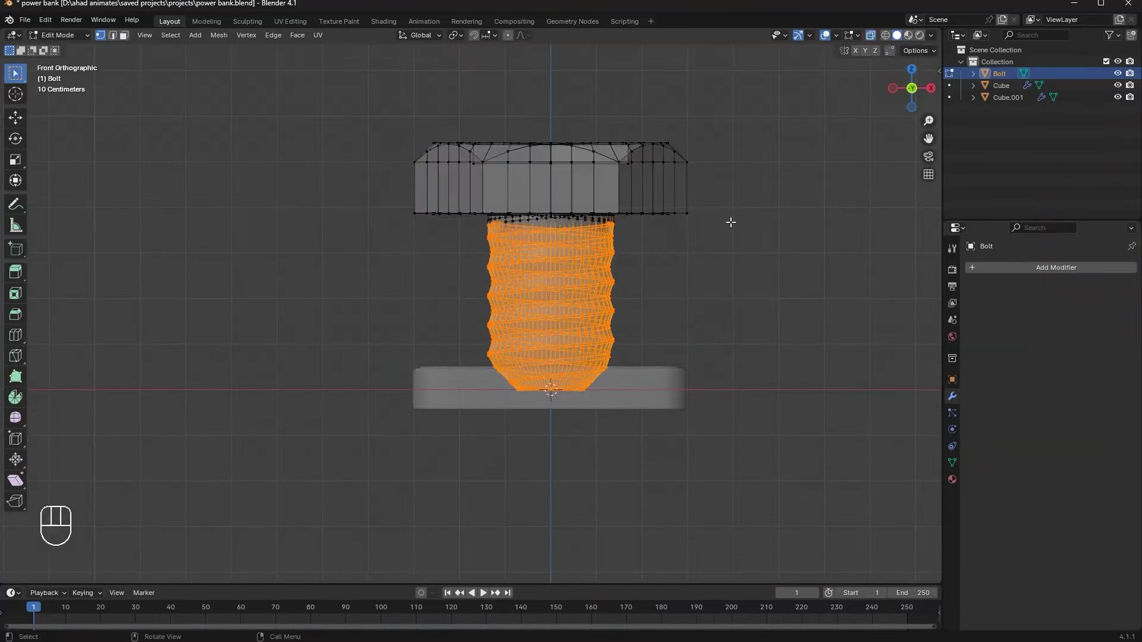
pyautogui.press('Delete')
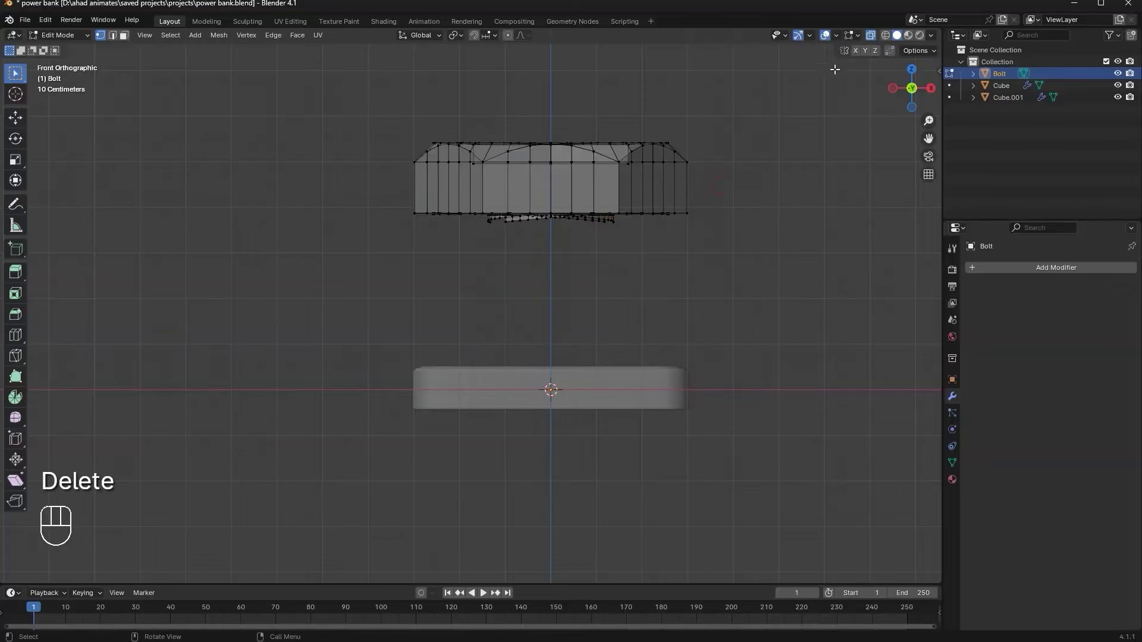
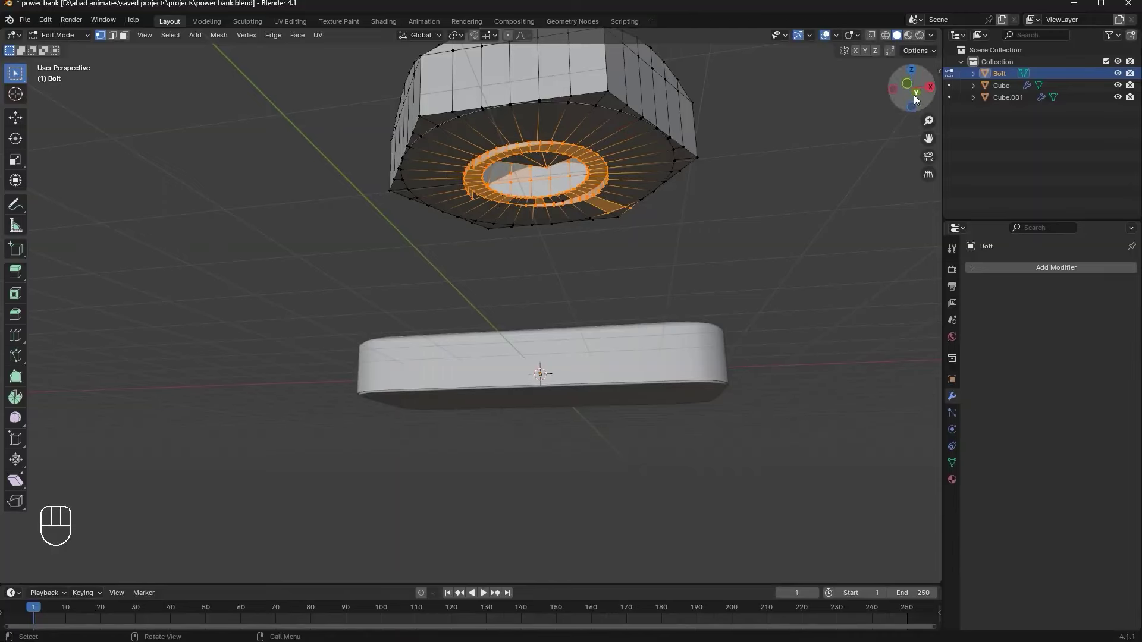
pyautogui.press('ctrl+z')
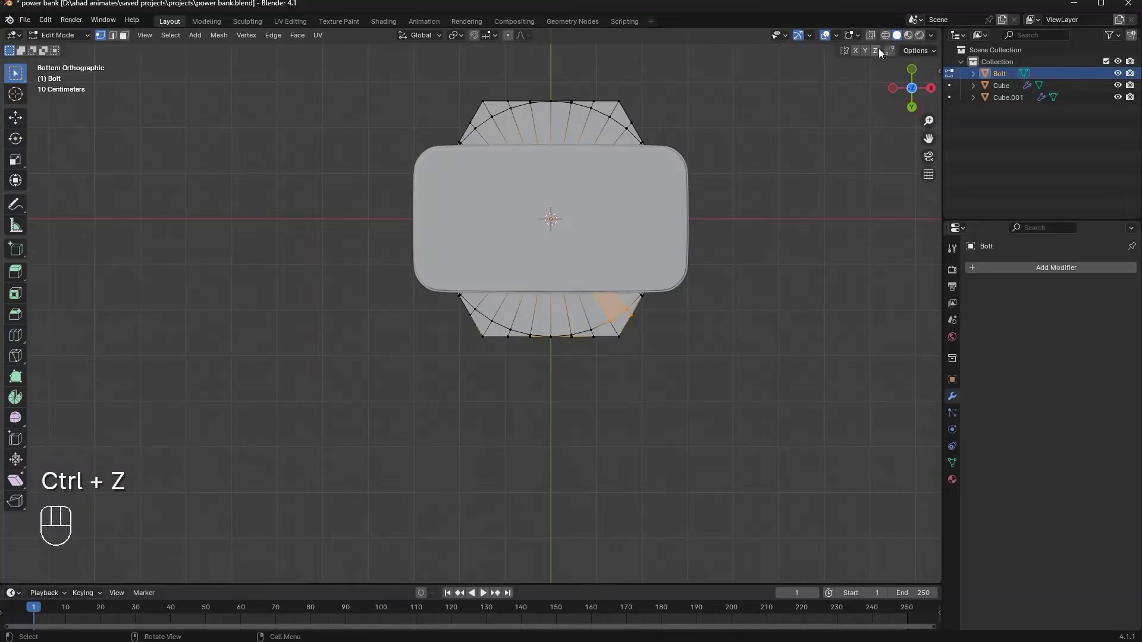
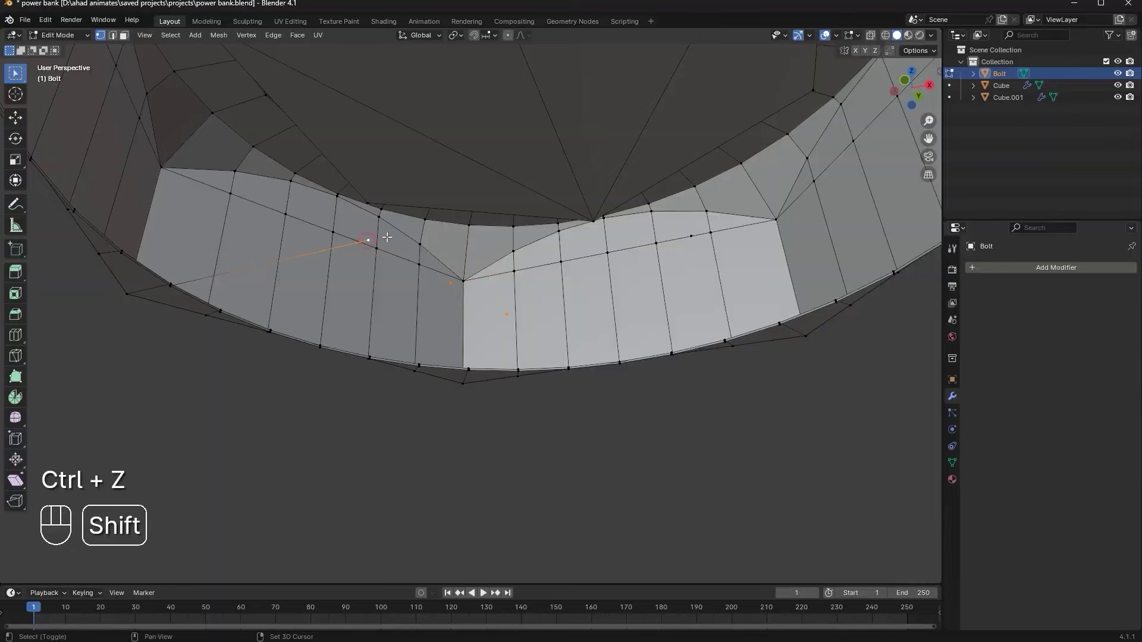
pyautogui.press('Delete')
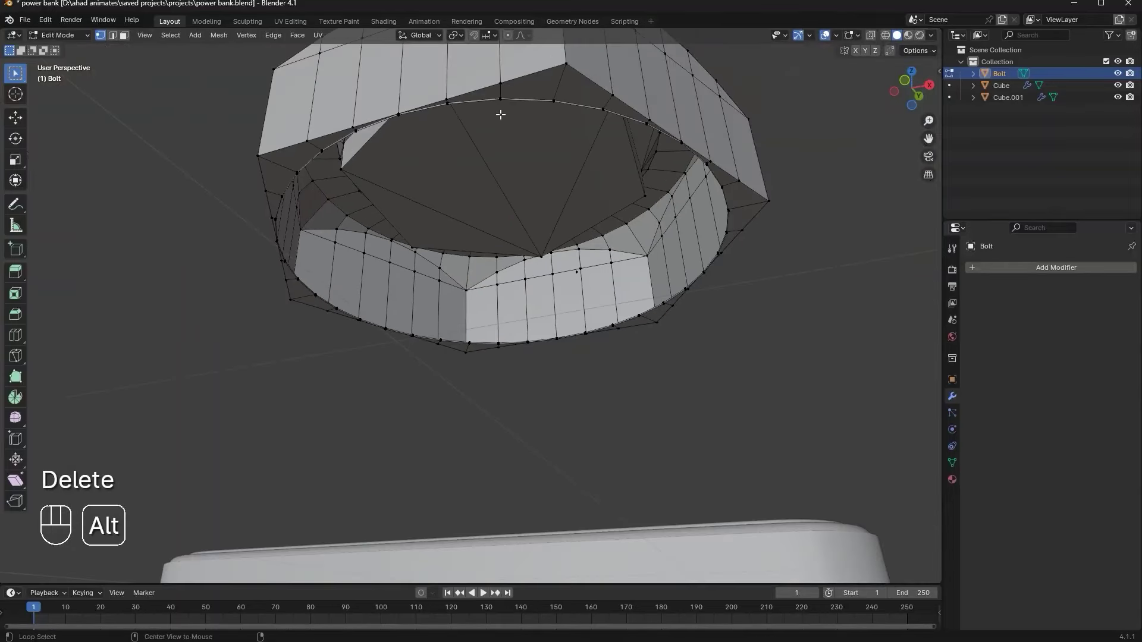
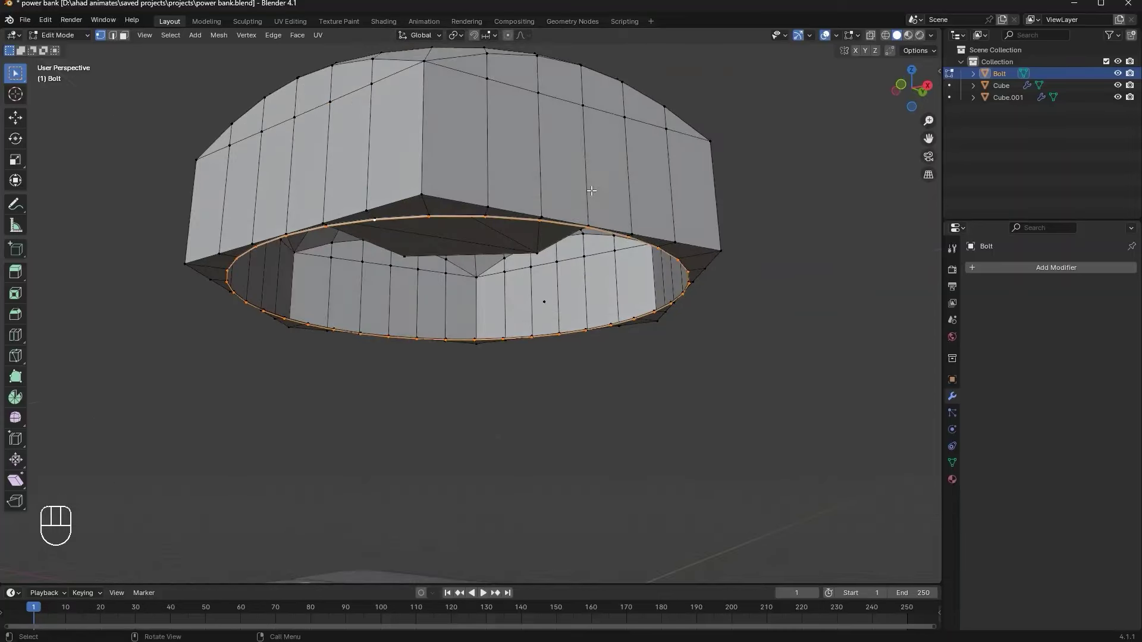
# Fill and inset the head's open underside, then shrink the head small atop the power bank
pyautogui.press('f')
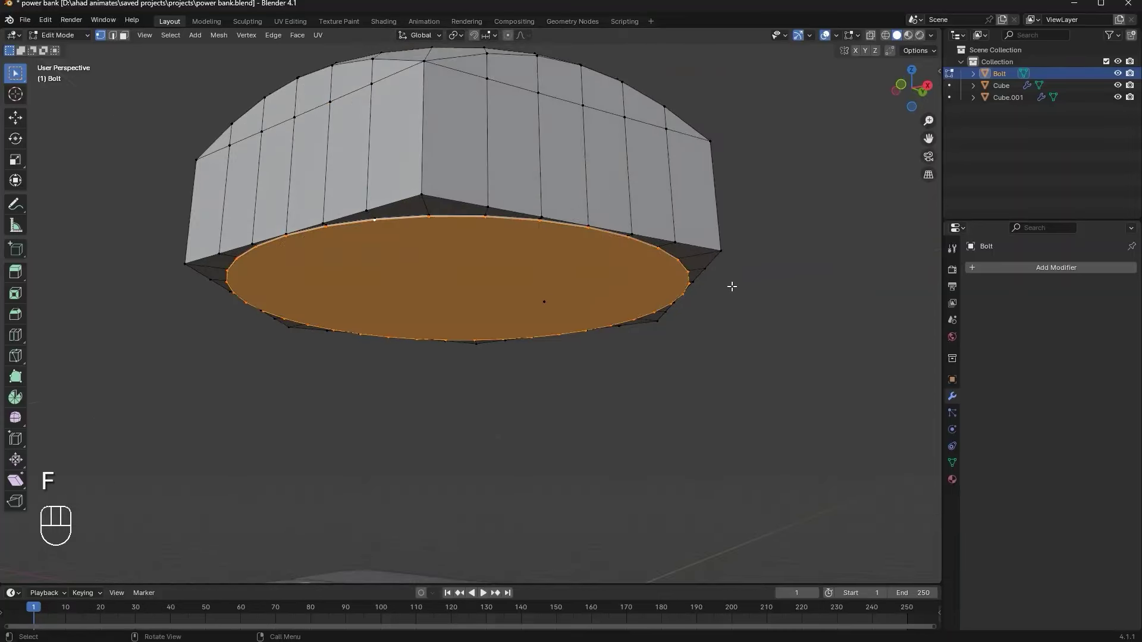
pyautogui.press('i')
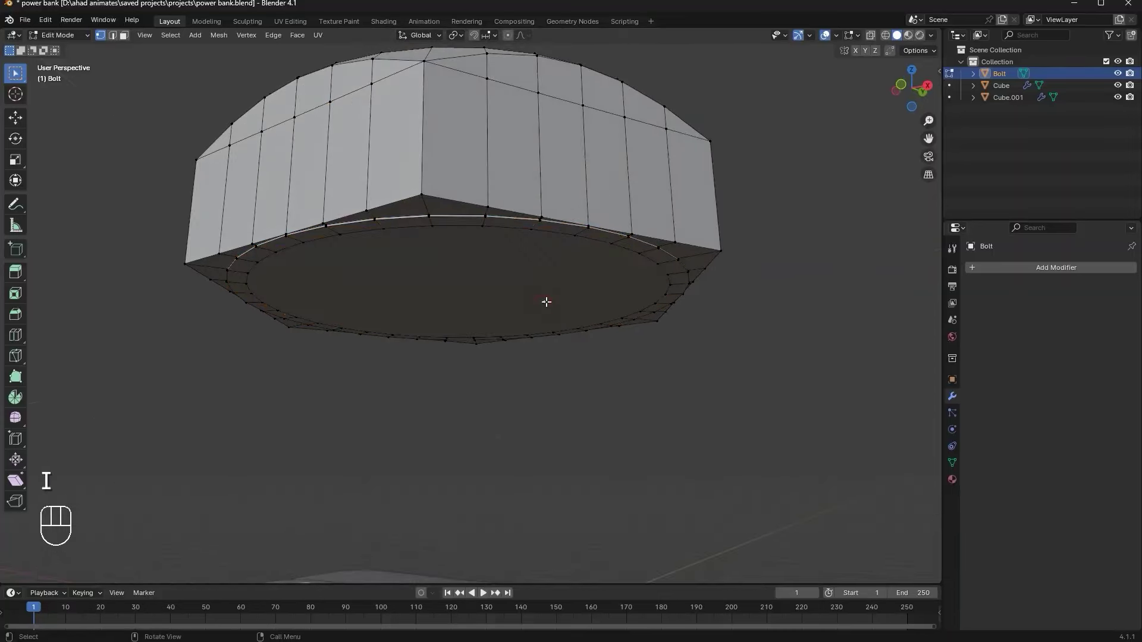
pyautogui.press('Delete')
pyautogui.press('Tab')
pyautogui.middleClick(620, 296)
pyautogui.press('s')
pyautogui.moveTo(549, 344); pyautogui.dragTo(594, 410)
pyautogui.moveTo(585, 392); pyautogui.dragTo(578, 303)
pyautogui.moveTo(577, 304); pyautogui.dragTo(548, 265)
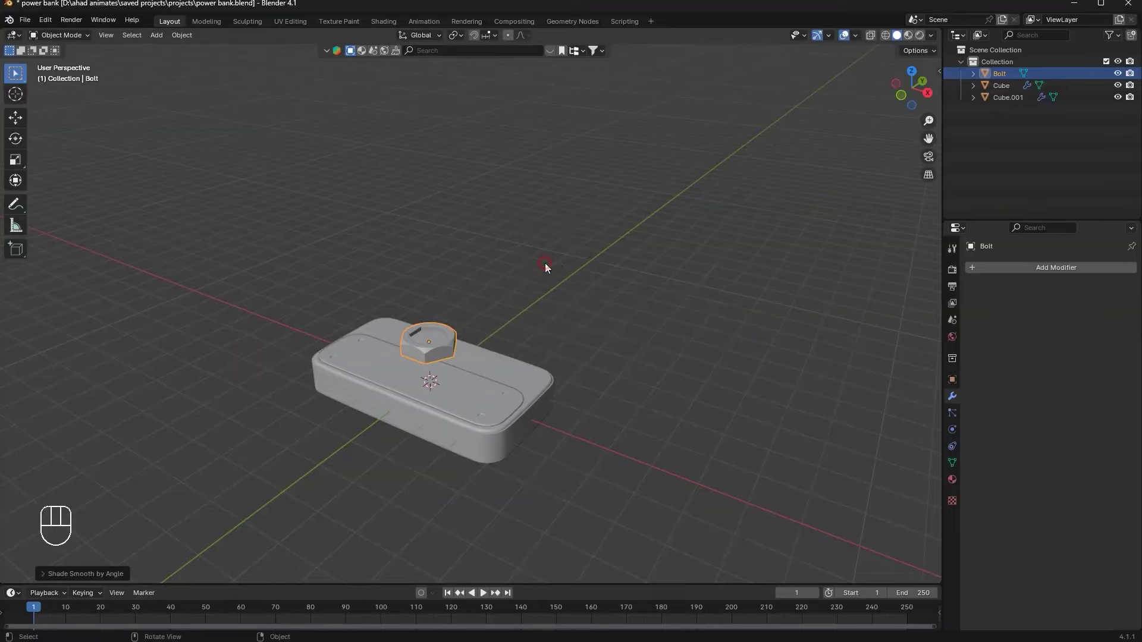
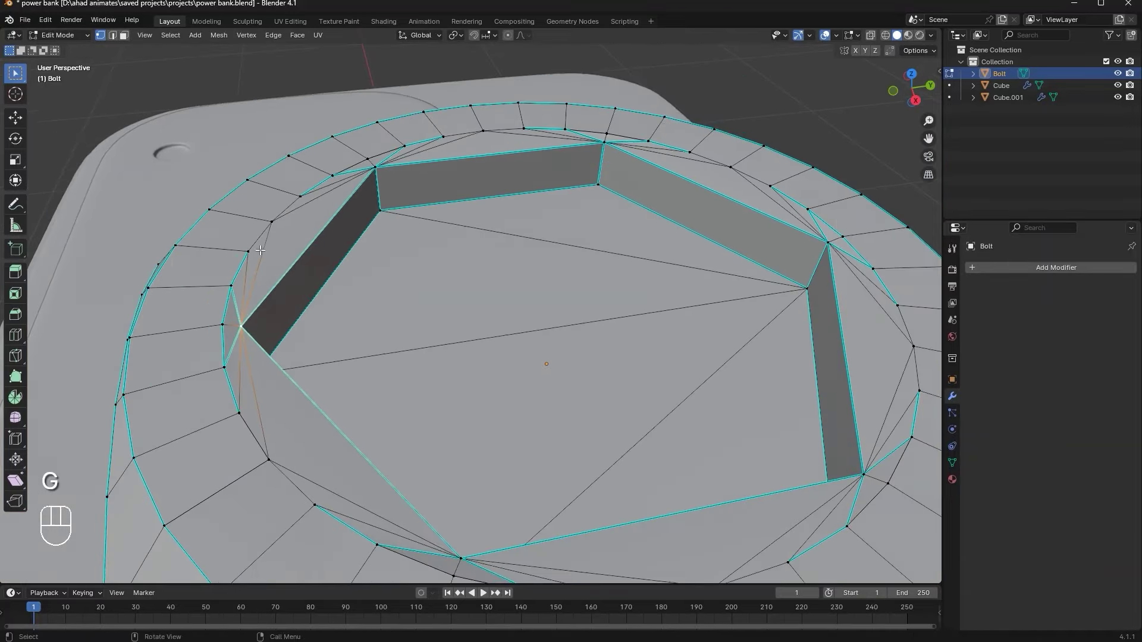
# Orbit to inspect the bolt head's hex socket edges
pyautogui.middleClick(248, 272)
pyautogui.moveTo(373, 312); pyautogui.dragTo(316, 290)
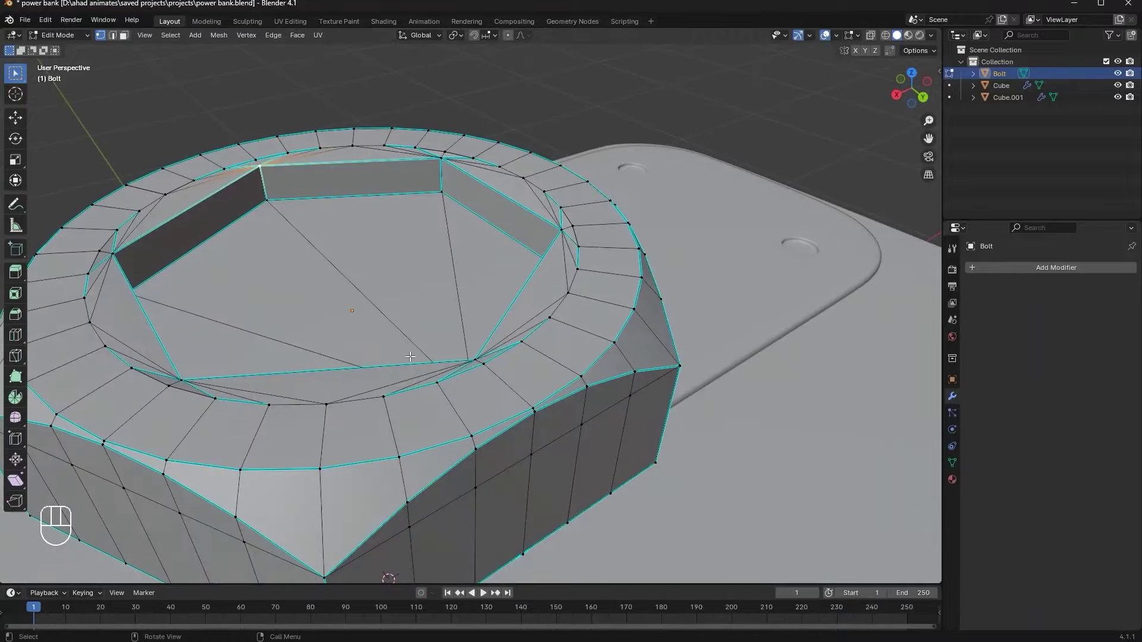
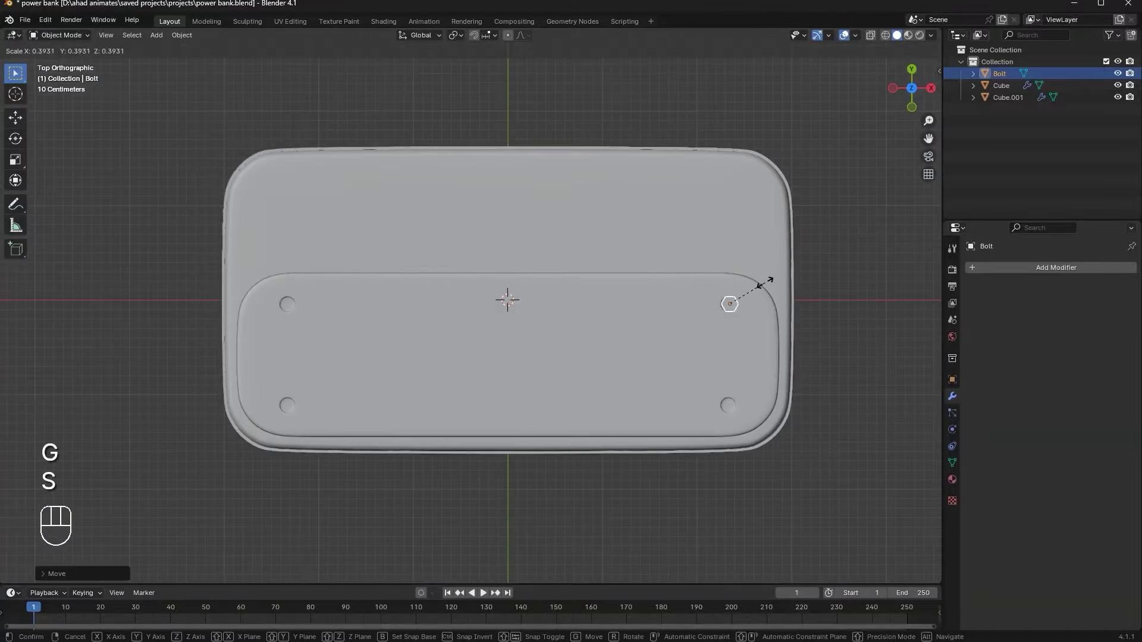
# Resize the bolt with its height fixed so it fills the screw hole
pyautogui.moveTo(687, 303); pyautogui.dragTo(570, 308)
pyautogui.moveTo(616, 295); pyautogui.dragTo(512, 284)
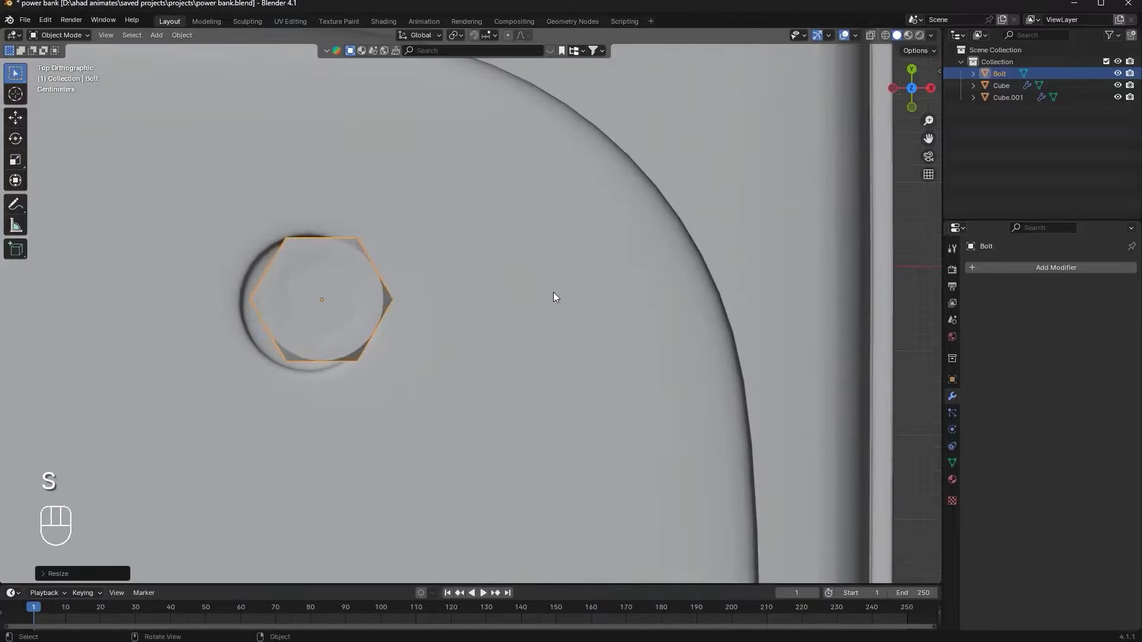
pyautogui.press('g')
pyautogui.moveTo(516, 288); pyautogui.dragTo(640, 290)
pyautogui.press('s')
pyautogui.moveTo(557, 238); pyautogui.dragTo(582, 198)
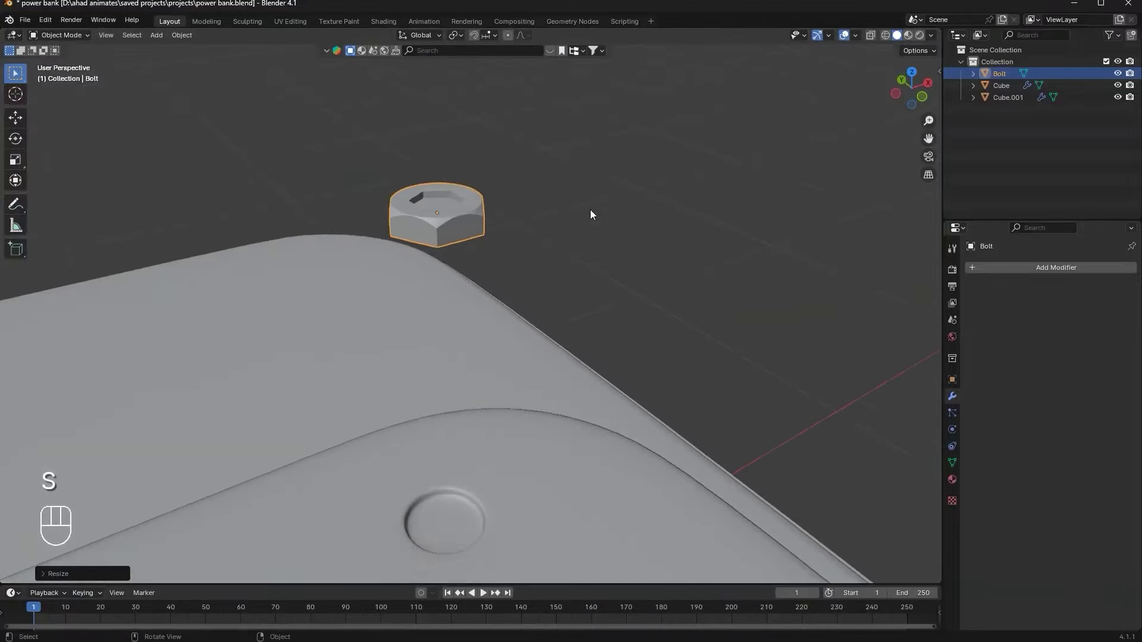
pyautogui.press('g')
pyautogui.press('KP_Decimal')
pyautogui.moveTo(747, 340); pyautogui.dragTo(732, 364)
pyautogui.press('s')
# Move the bolt down along Z to sink it into the hole
pyautogui.press('s')
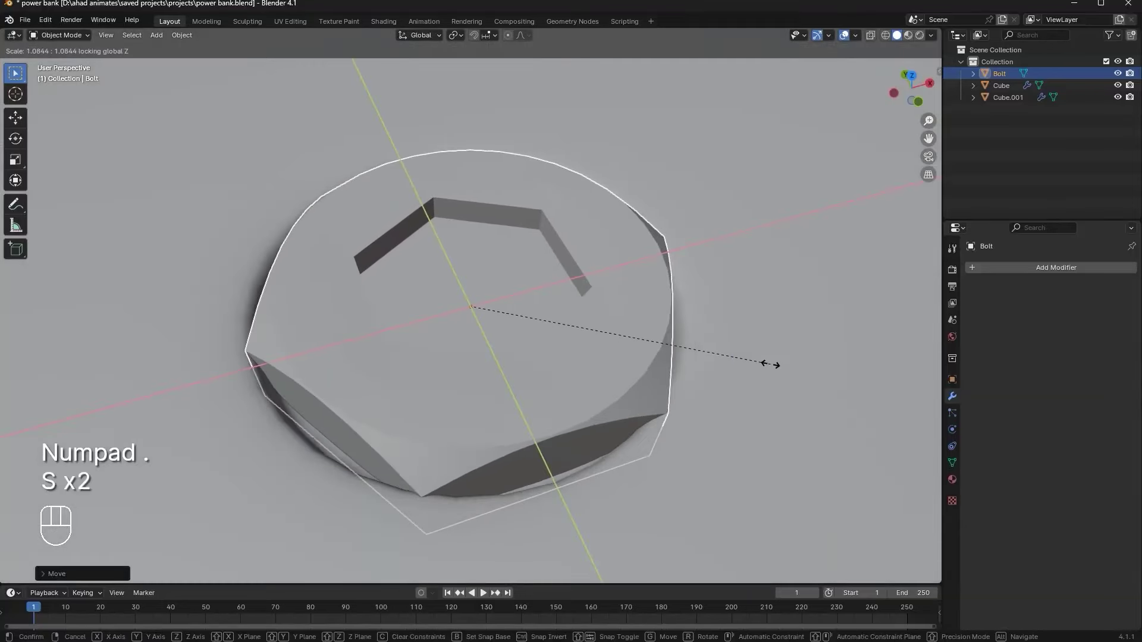
pyautogui.middleClick(707, 298)
pyautogui.press('g')
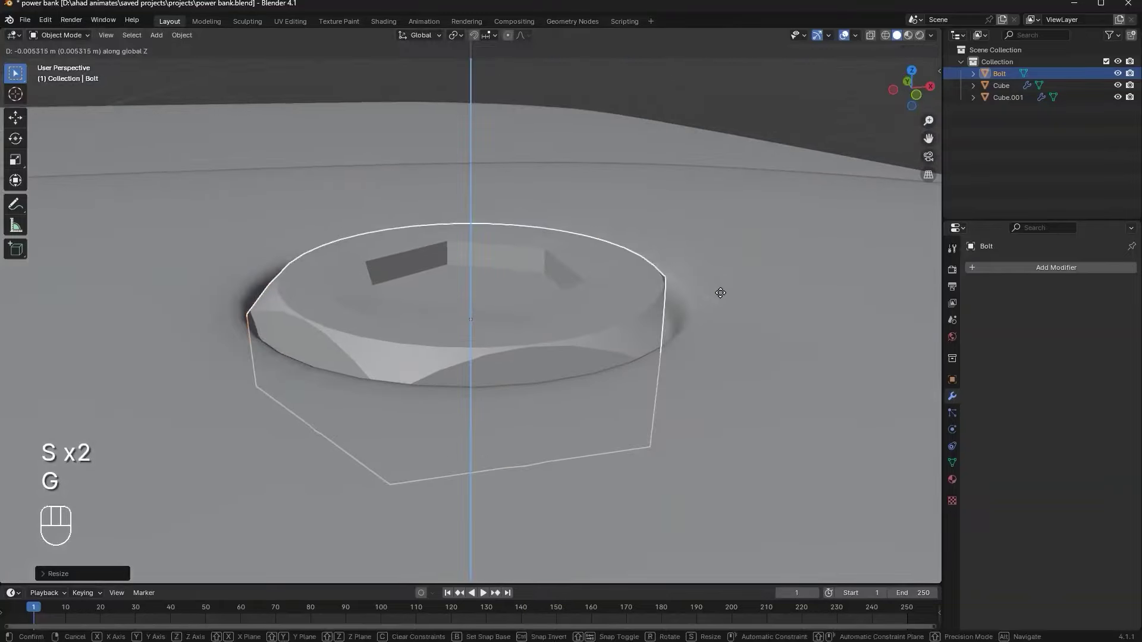
pyautogui.moveTo(797, 155); pyautogui.dragTo(633, 289)
pyautogui.moveTo(634, 289); pyautogui.dragTo(558, 349)
pyautogui.middleClick(583, 354)
pyautogui.moveTo(1027, 269); pyautogui.dragTo(954, 298)
pyautogui.moveTo(1078, 305); pyautogui.dragTo(729, 362)
pyautogui.middleClick(730, 363)
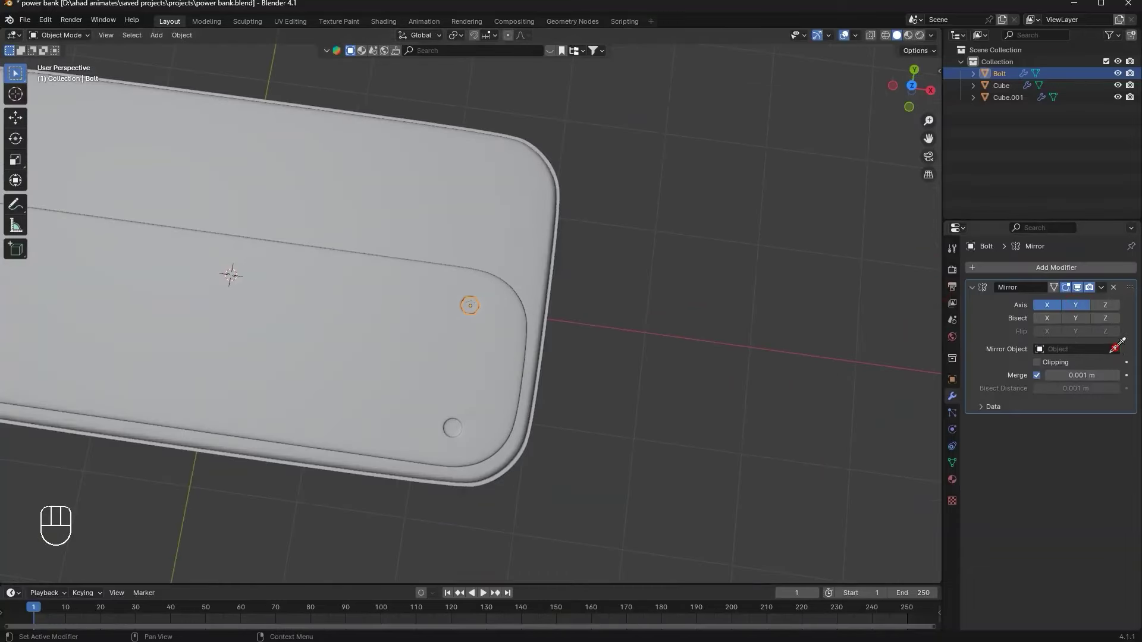
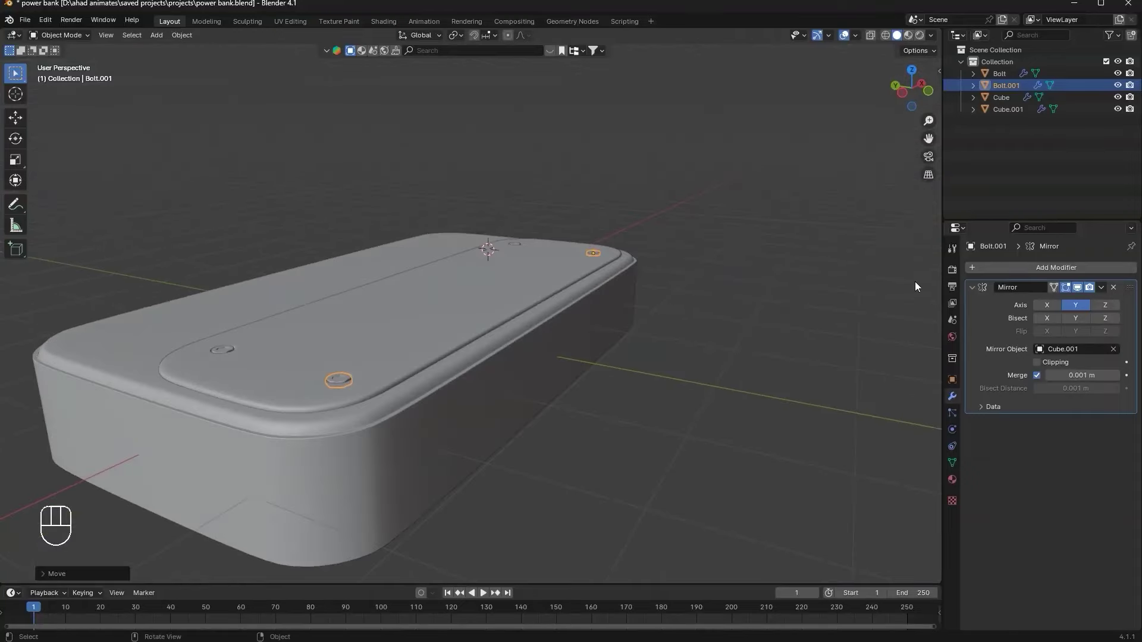
# Inspect the top panel with all four screw holes filled, then bring up the Add menu for curves
pyautogui.moveTo(659, 357); pyautogui.dragTo(631, 422)
pyautogui.middleClick(623, 375)
pyautogui.middleClick(644, 377)
pyautogui.middleClick(487, 316)
pyautogui.middleClick(356, 332)
pyautogui.middleClick(413, 343)
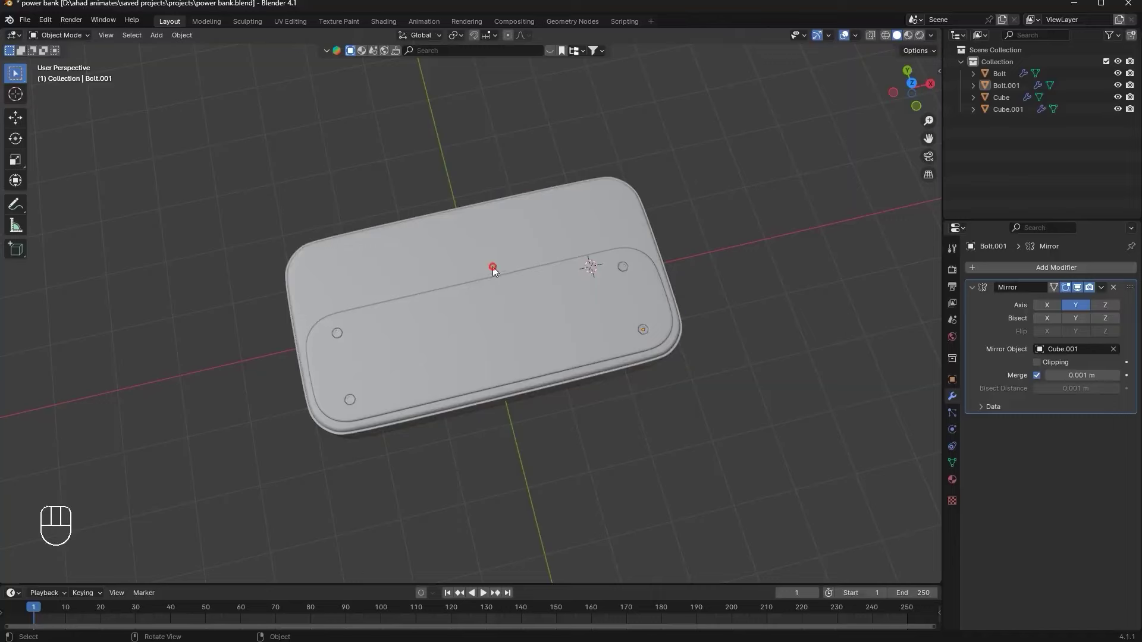
pyautogui.press('Tab')
pyautogui.doubleClick(594, 309)
pyautogui.press('Tab')
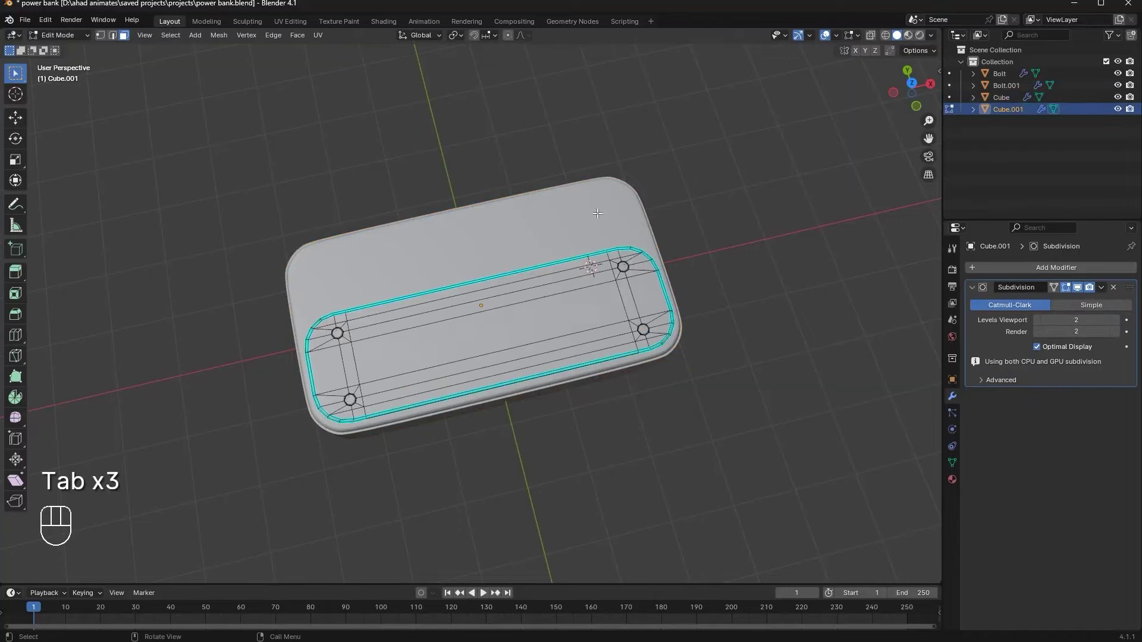
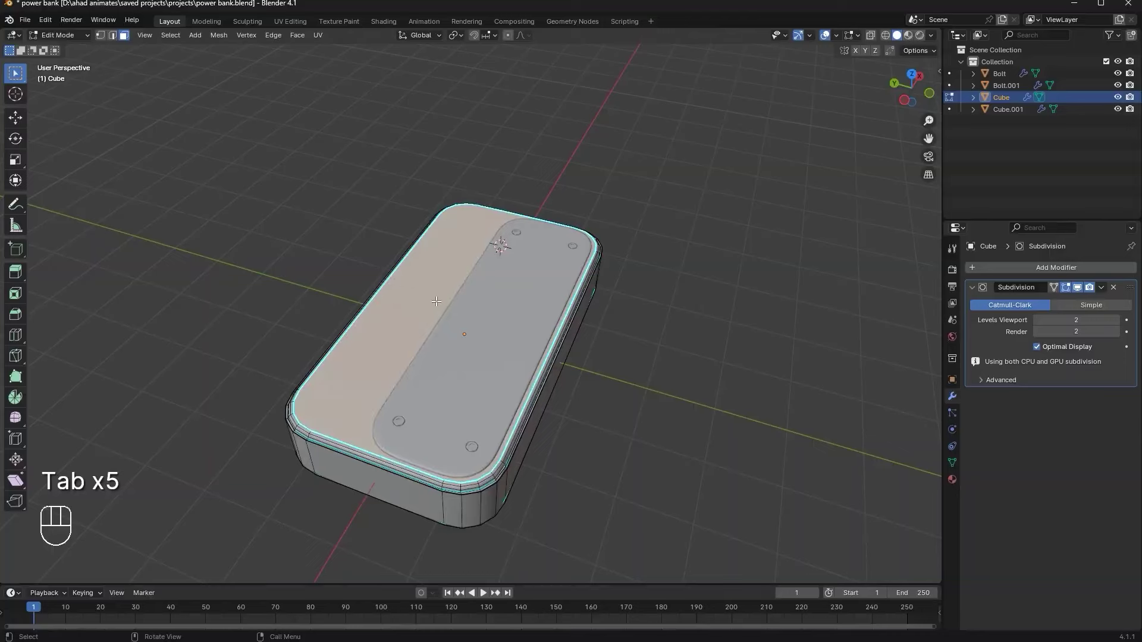
pyautogui.press('Tab')
pyautogui.press('shift+a')
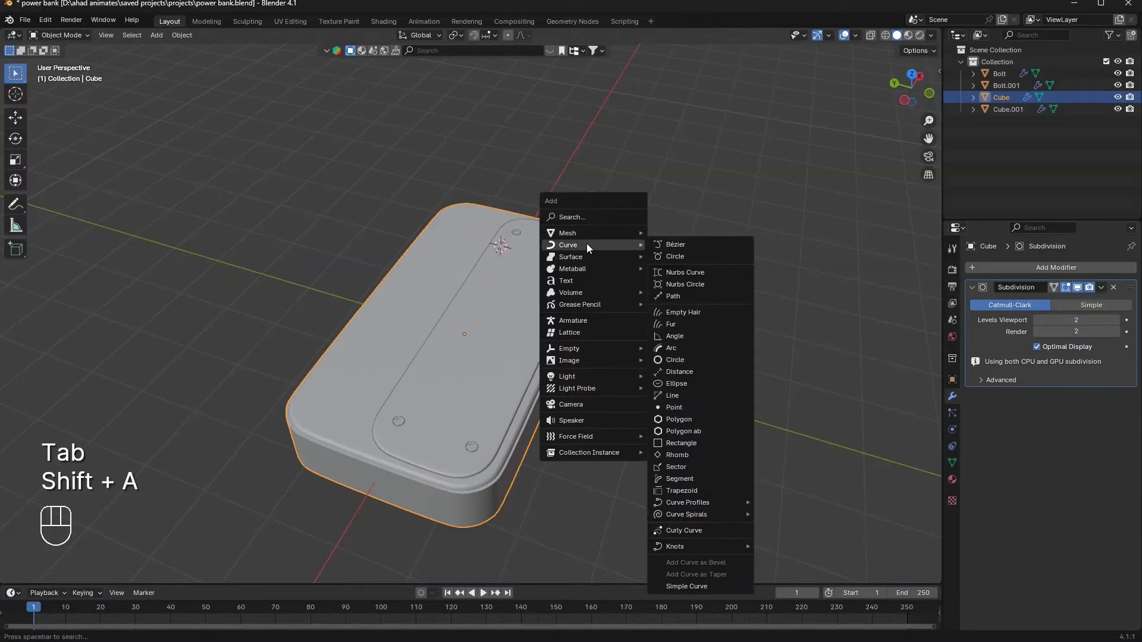
# Add a circle curve, undo the misplaced one and recentre the cursor on the power bank
pyautogui.press('g')
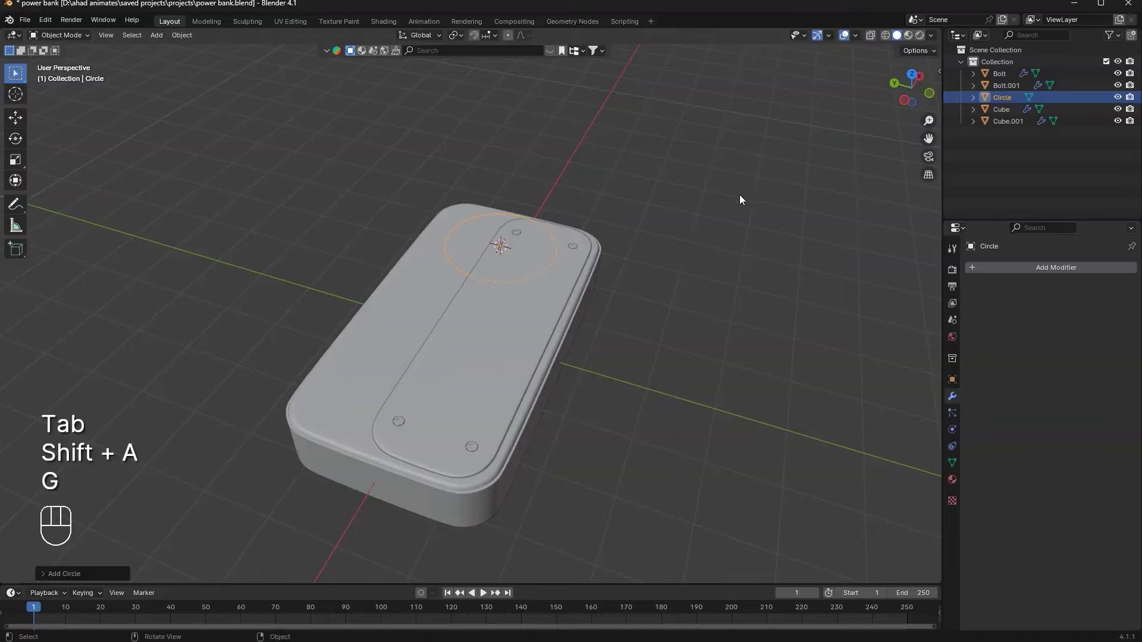
pyautogui.middleClick(700, 229)
pyautogui.moveTo(663, 226); pyautogui.dragTo(627, 213)
pyautogui.press('ctrl+z')
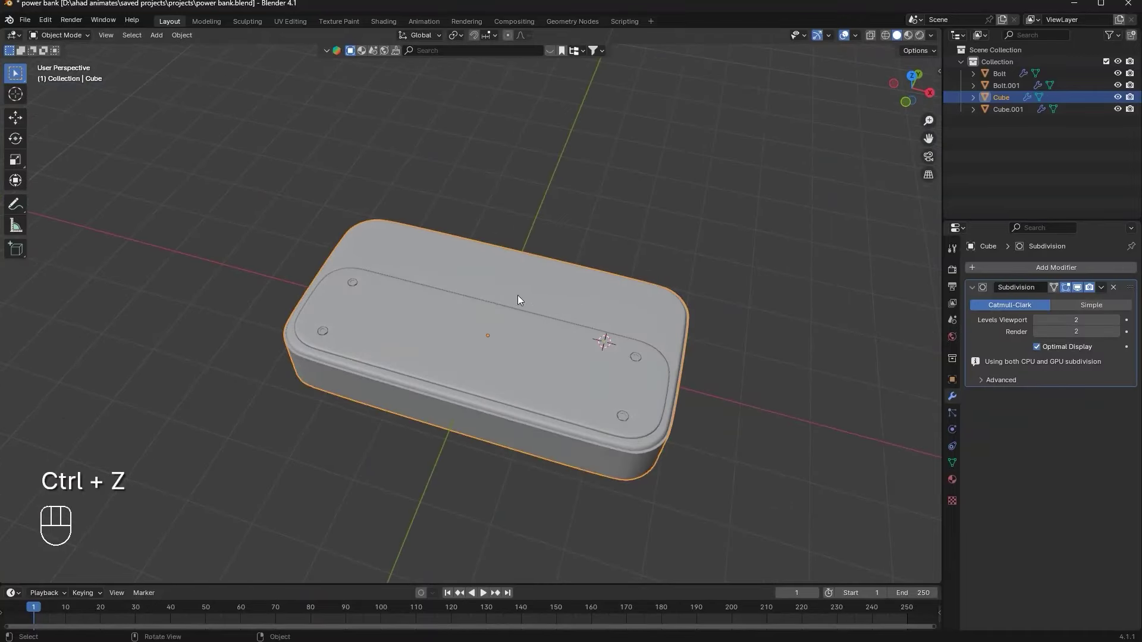
pyautogui.moveTo(444, 277); pyautogui.dragTo(417, 270)
pyautogui.press('shift+c')
pyautogui.moveTo(442, 283); pyautogui.dragTo(487, 291)
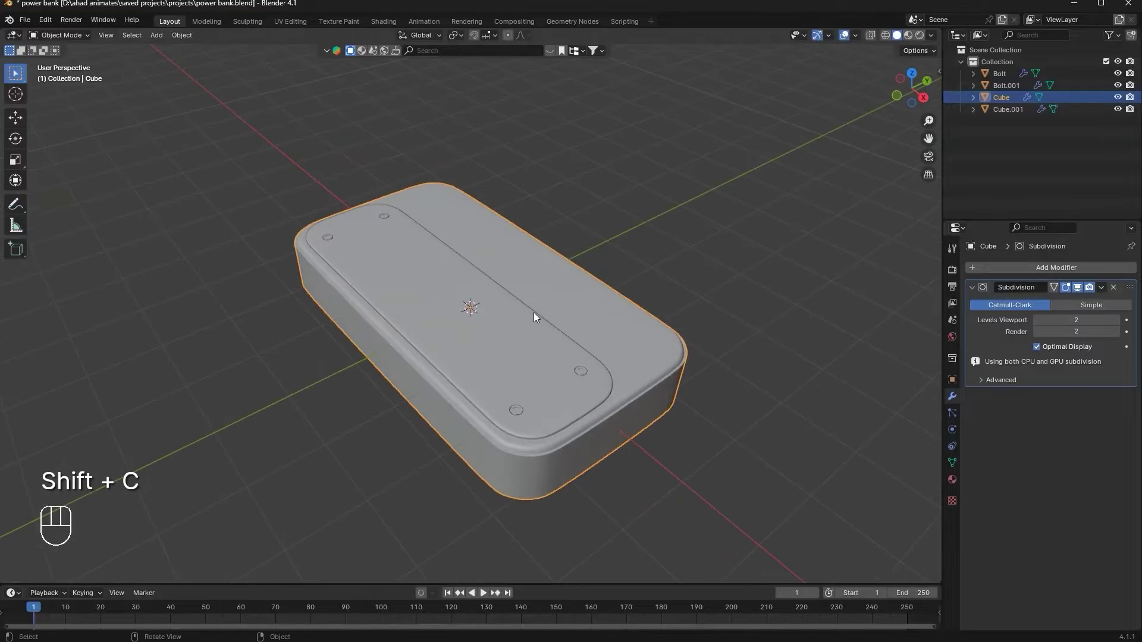
pyautogui.middleClick(562, 315)
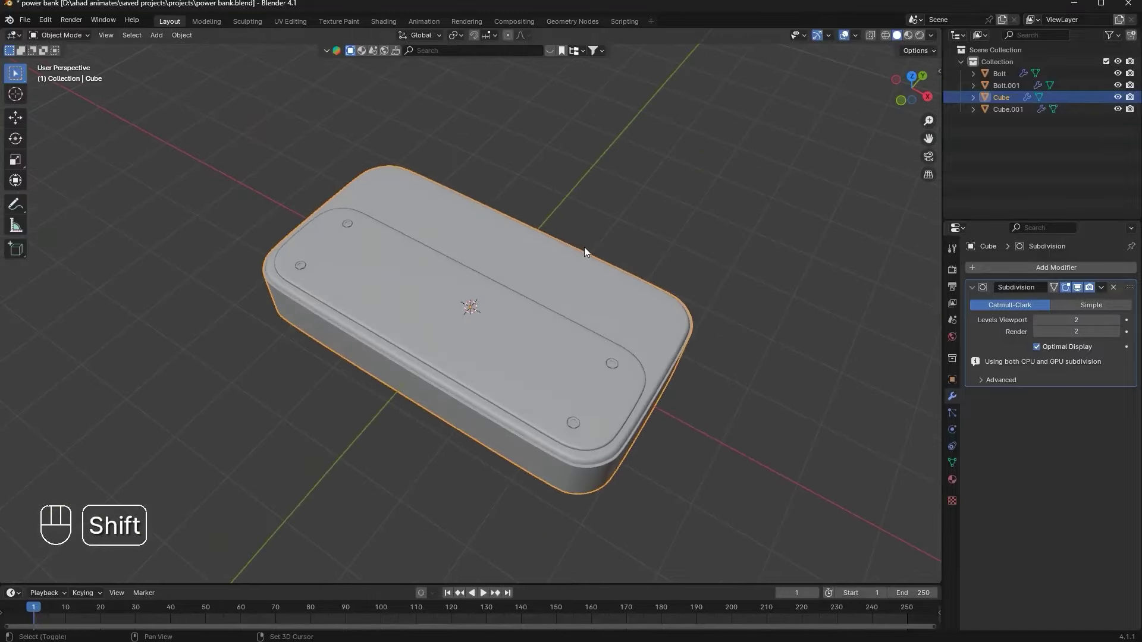
# From top view, slide the circle onto the upper half of the top surface and shrink it
pyautogui.press('shift+a')
pyautogui.click(932, 94)
pyautogui.press('g')
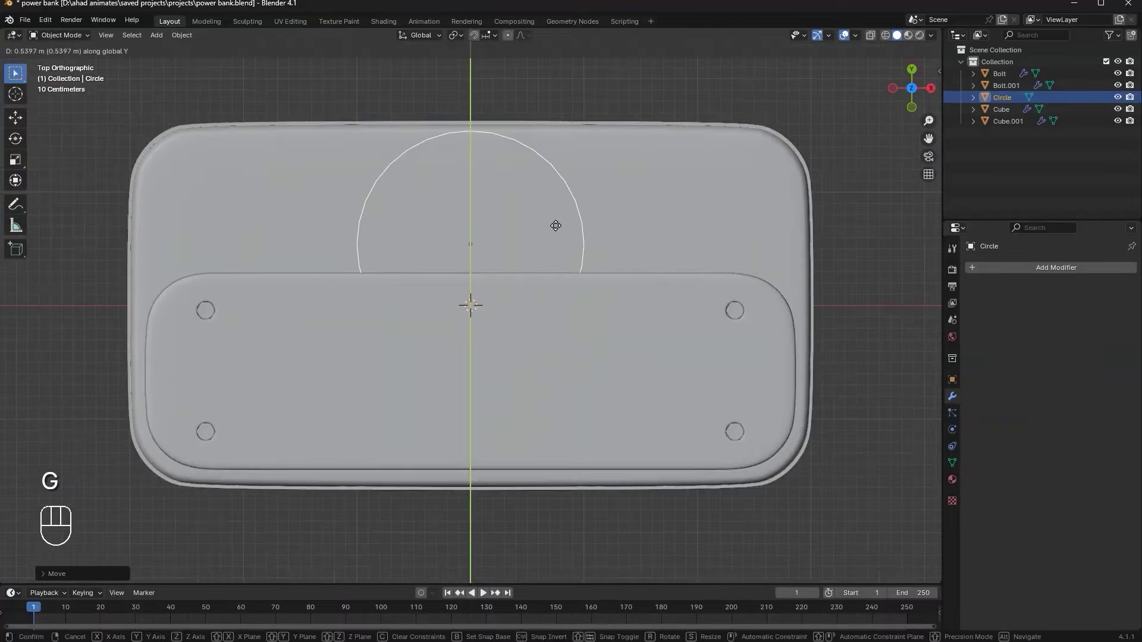
pyautogui.press('s')
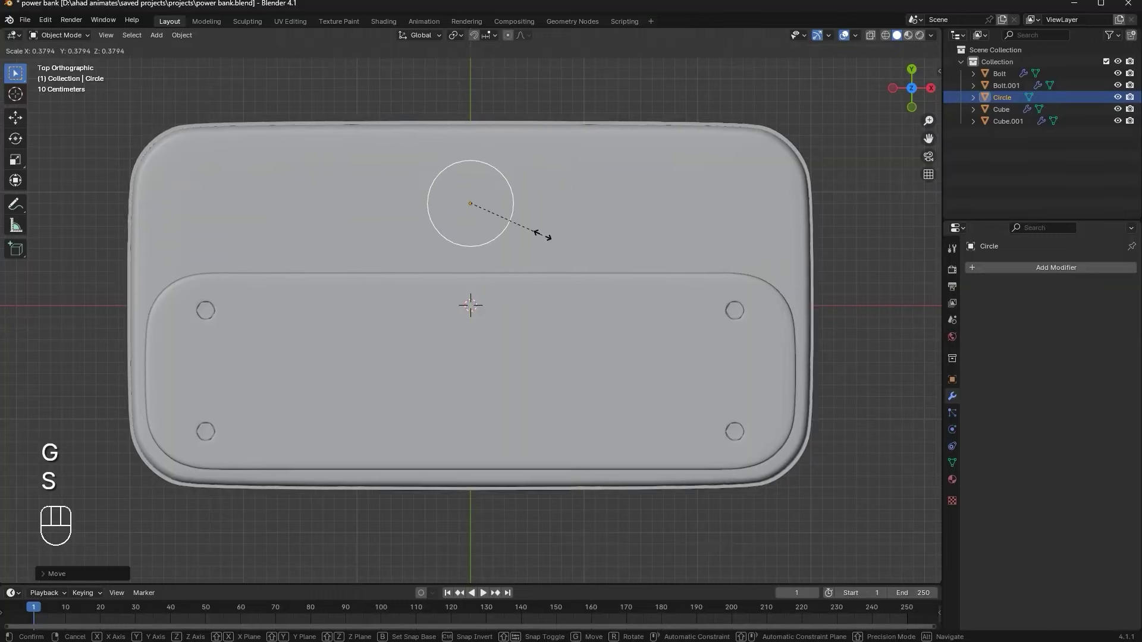
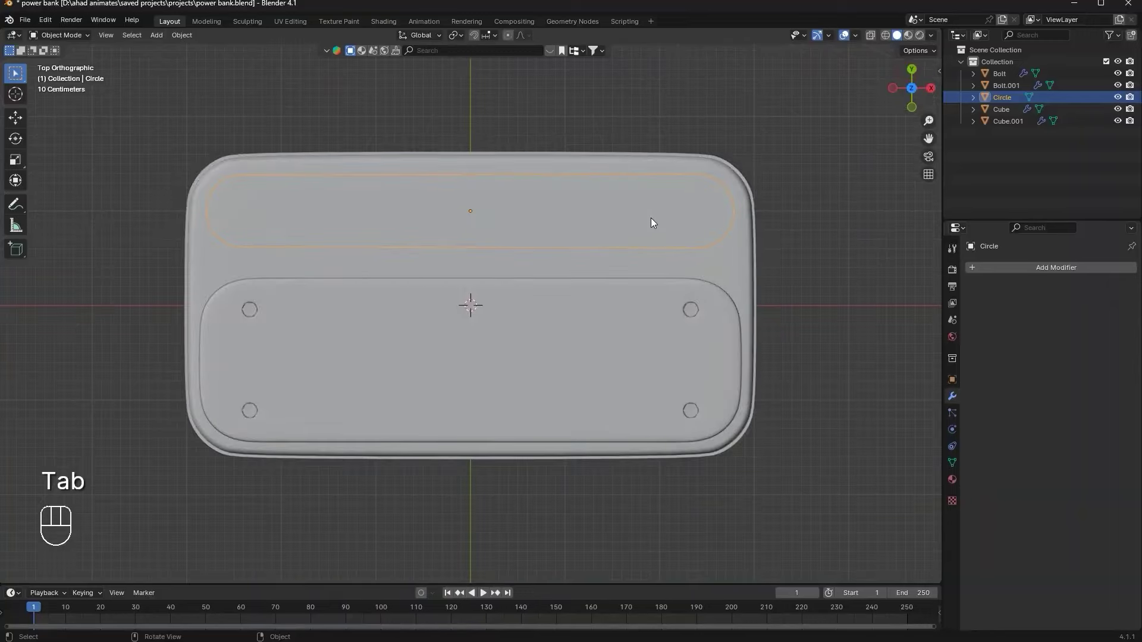
# Stretch the circle's rounded ends outward into a long slot outline and resize it to fit the top strip
pyautogui.press('g')
pyautogui.moveTo(701, 191); pyautogui.dragTo(597, 118)
pyautogui.moveTo(738, 257); pyautogui.dragTo(757, 251)
pyautogui.middleClick(784, 263)
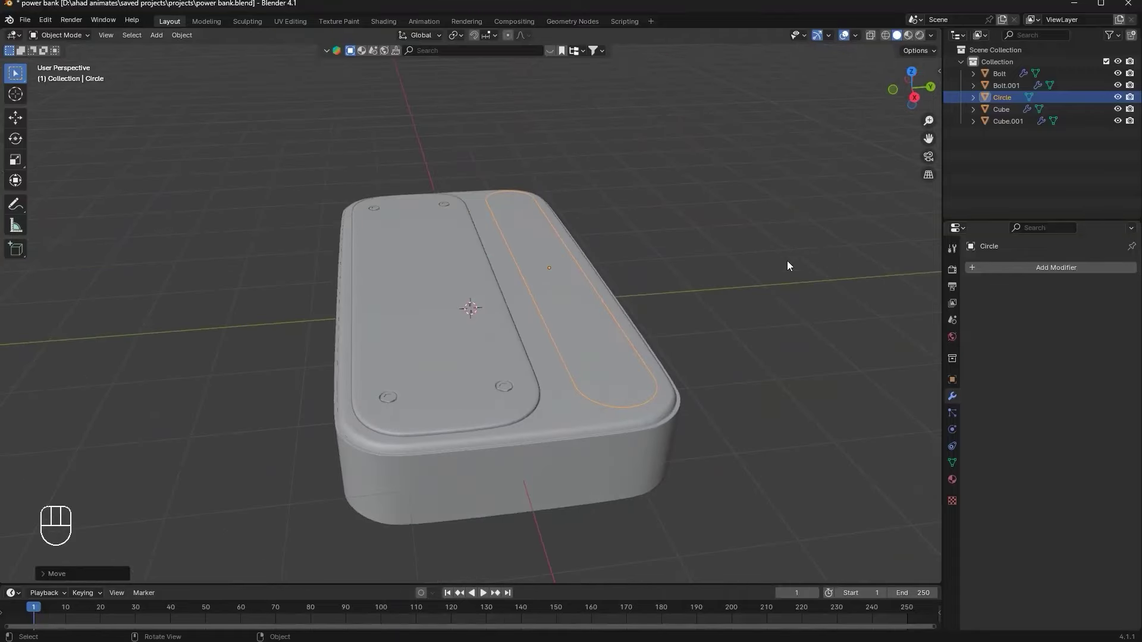
pyautogui.press('s')
pyautogui.press('s')
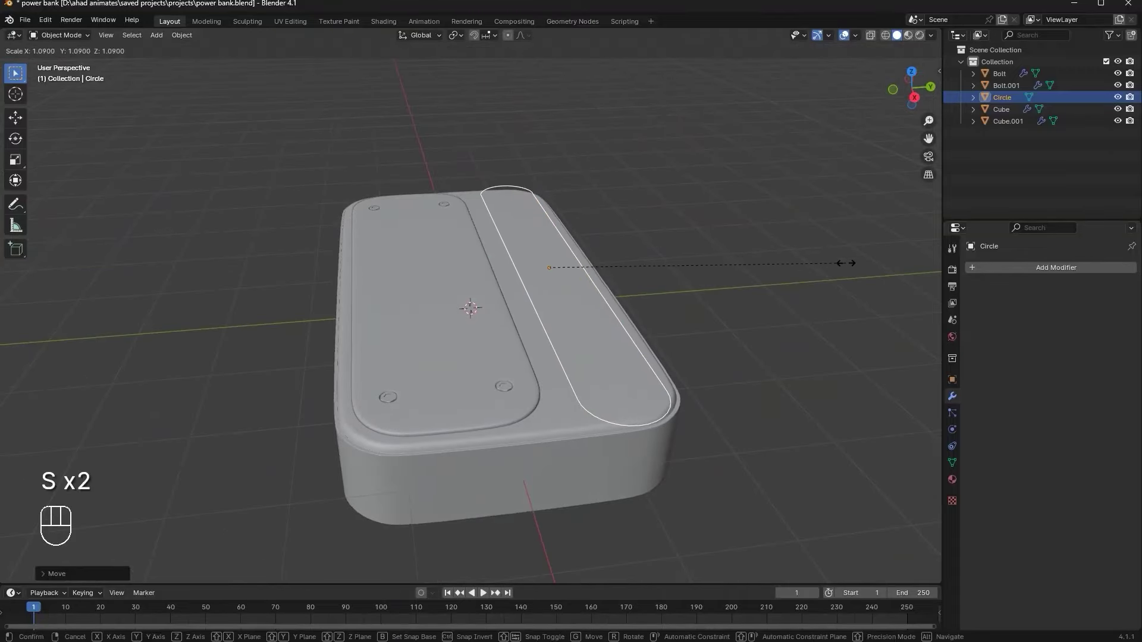
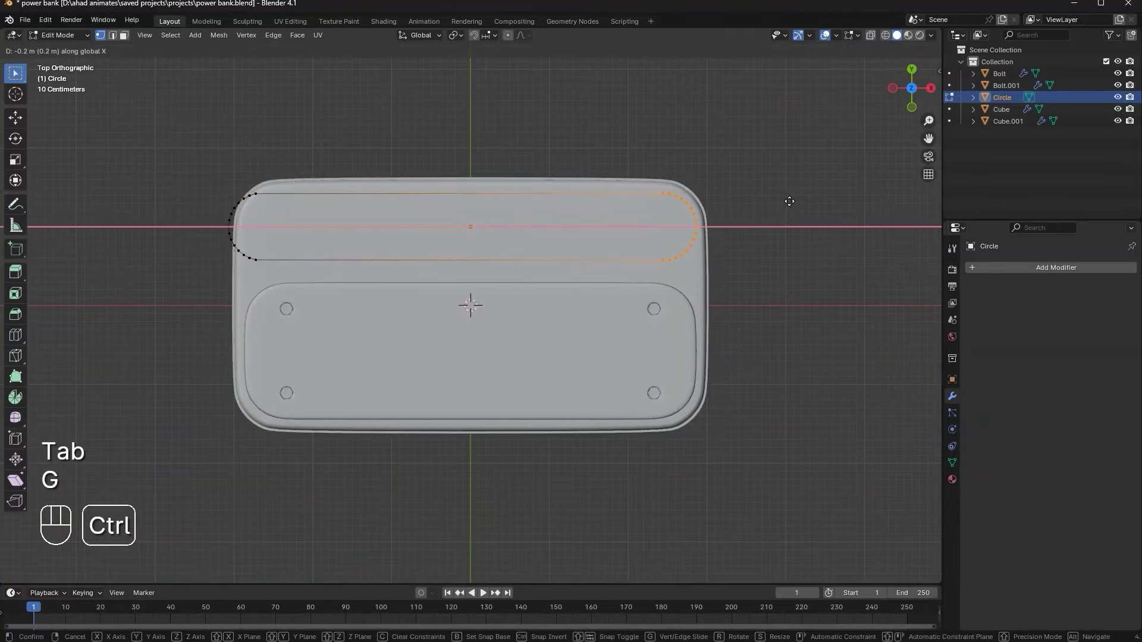
pyautogui.press('g')
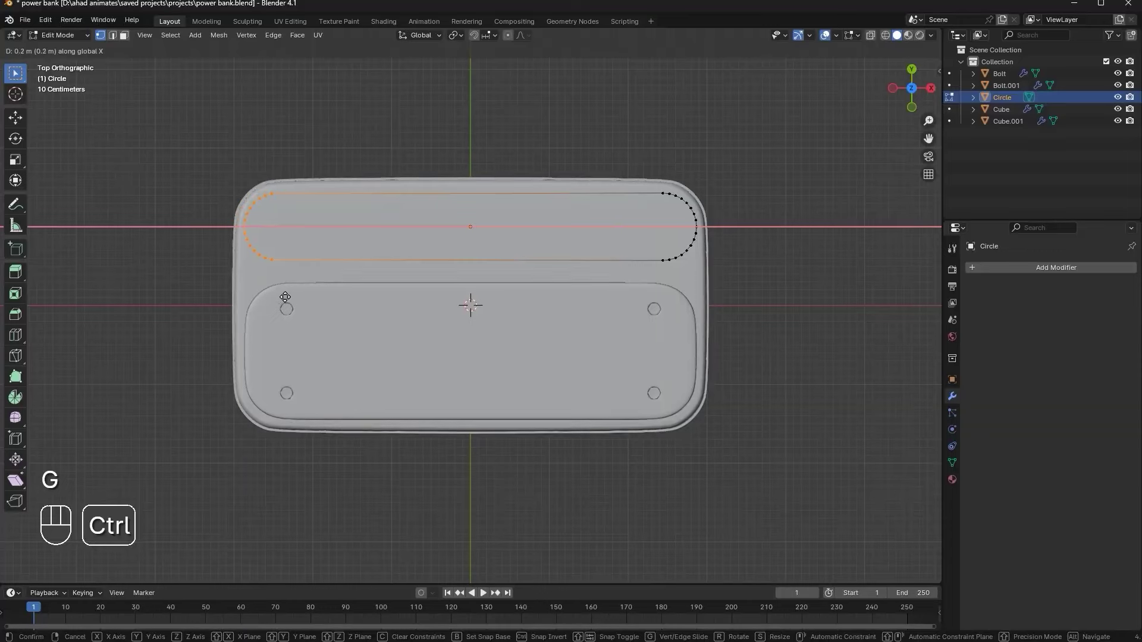
pyautogui.press('Tab')
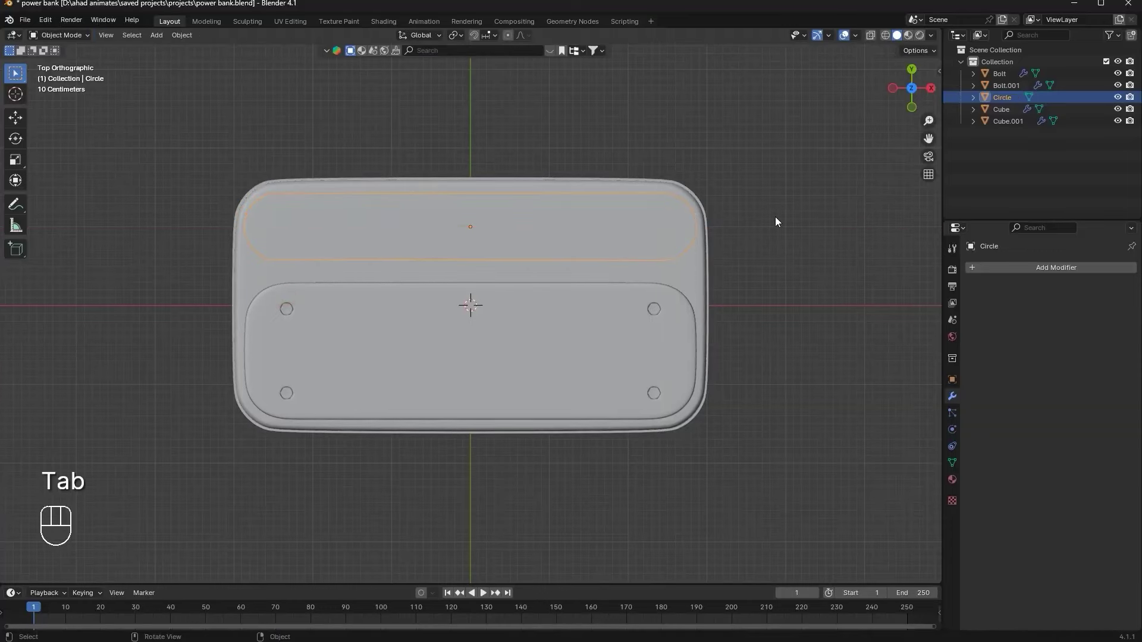
pyautogui.press('s')
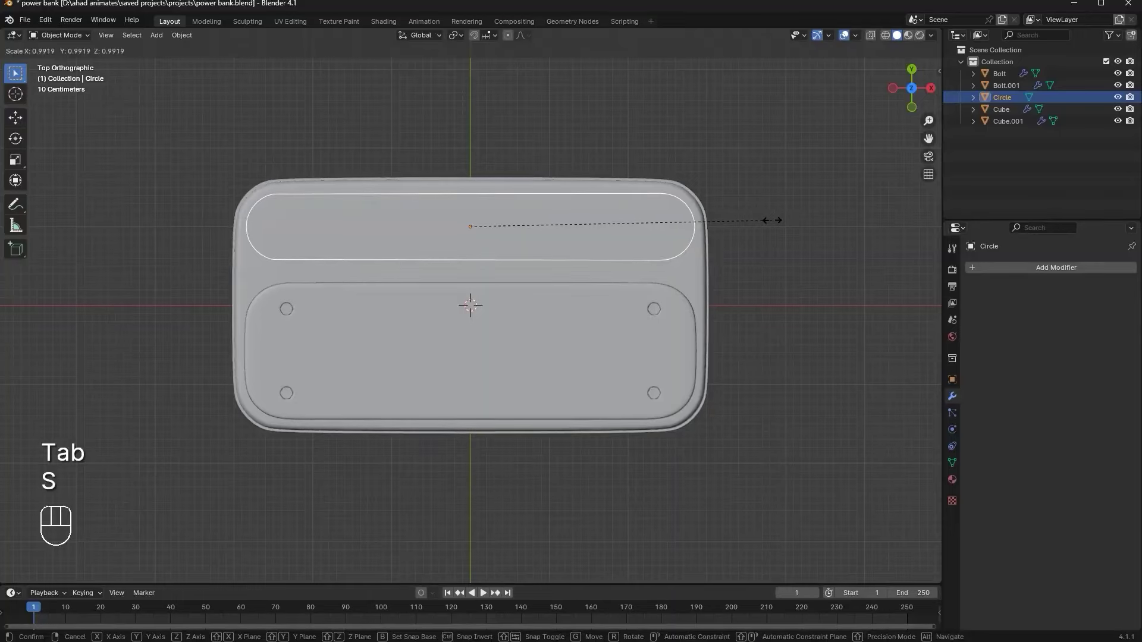
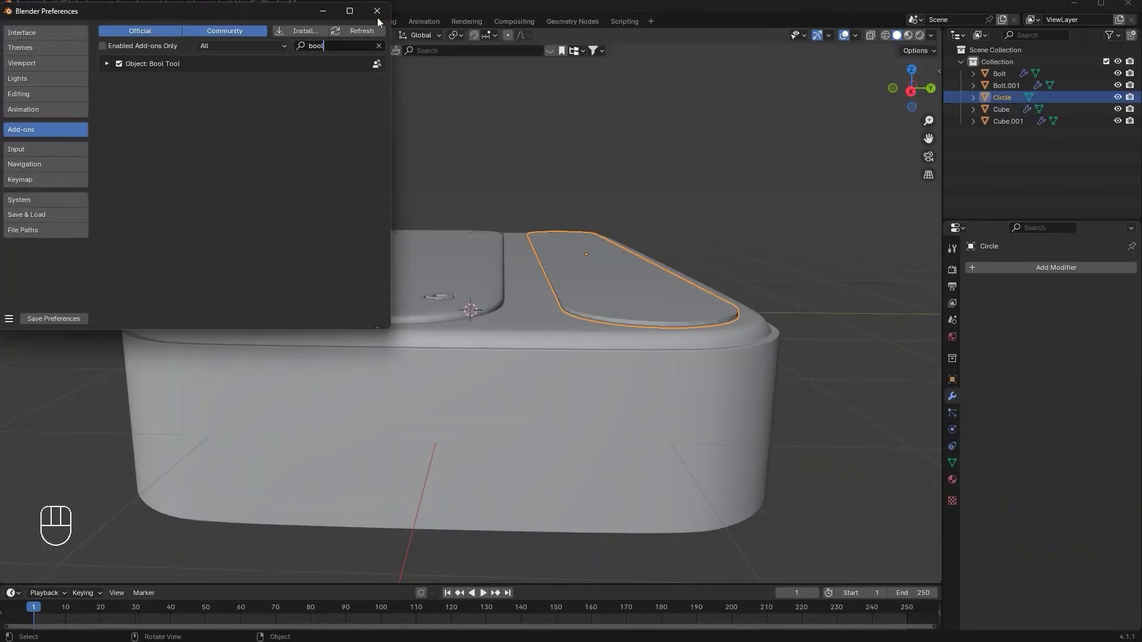
# Close Preferences with Bool Tool enabled and frame the slot outline in the viewport
pyautogui.middleClick(617, 204)
pyautogui.click(713, 267)
pyautogui.middleClick(698, 280)
pyautogui.moveTo(861, 37); pyautogui.dragTo(402, 234)
pyautogui.moveTo(417, 240); pyautogui.dragTo(472, 262)
pyautogui.moveTo(601, 259); pyautogui.dragTo(553, 308)
pyautogui.middleClick(554, 309)
pyautogui.middleClick(560, 322)
# Fill the rounded slot outline with a single face
pyautogui.press('Tab')
pyautogui.press('a')
pyautogui.middleClick(550, 275)
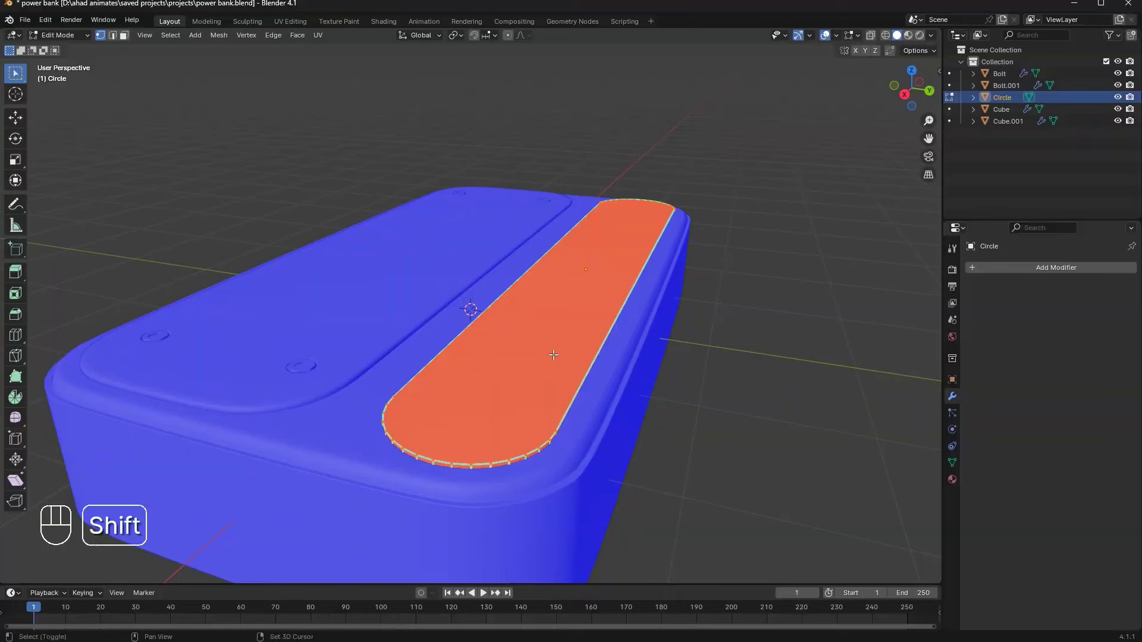
# Extrude the filled slot into a solid slab and select it together with the power bank body
pyautogui.press('shift+n')
pyautogui.press('Tab')
pyautogui.moveTo(833, 107); pyautogui.dragTo(570, 308)
pyautogui.middleClick(588, 322)
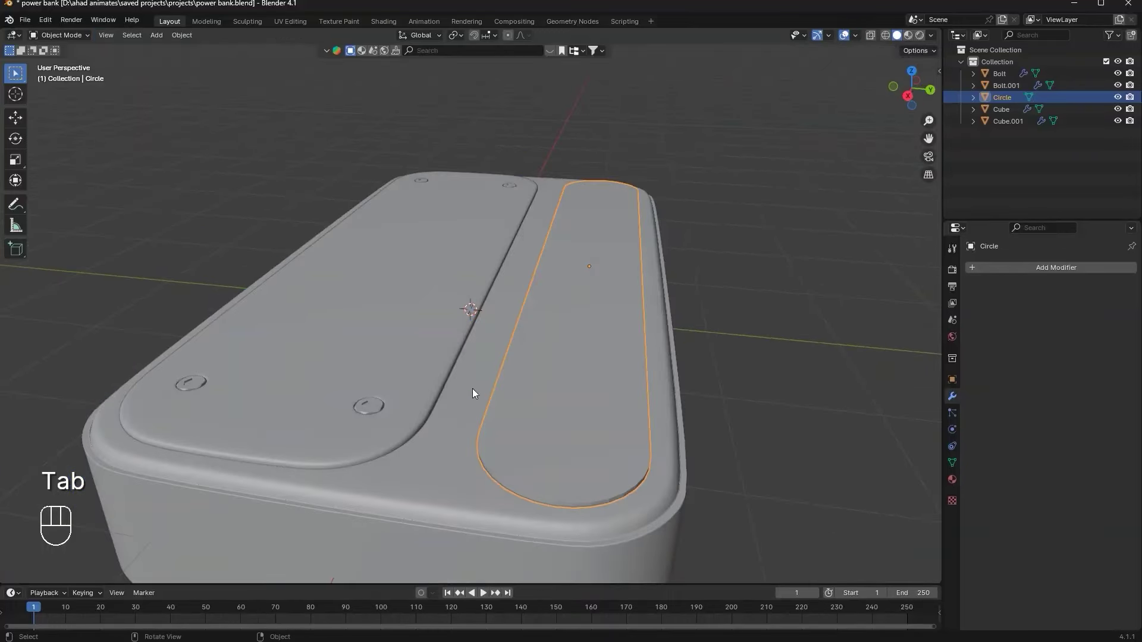
pyautogui.click(520, 403)
pyautogui.middleClick(537, 349)
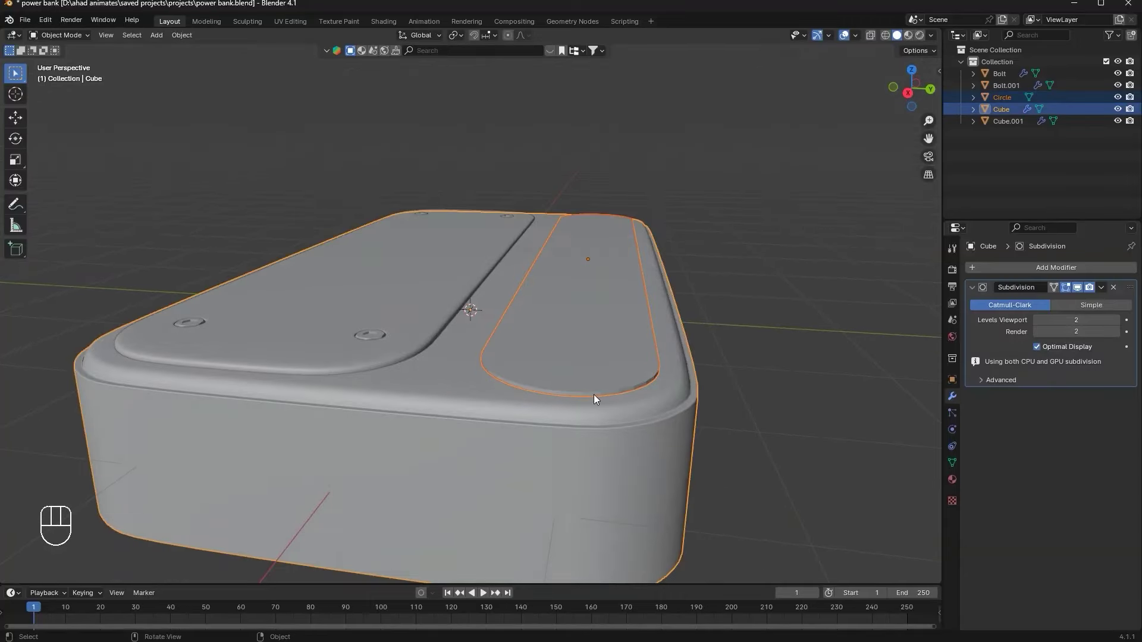
# Subtract the lowered slab from the body with a Difference boolean, apply it, and delete the cutter
pyautogui.press('ctrl+shift+b')
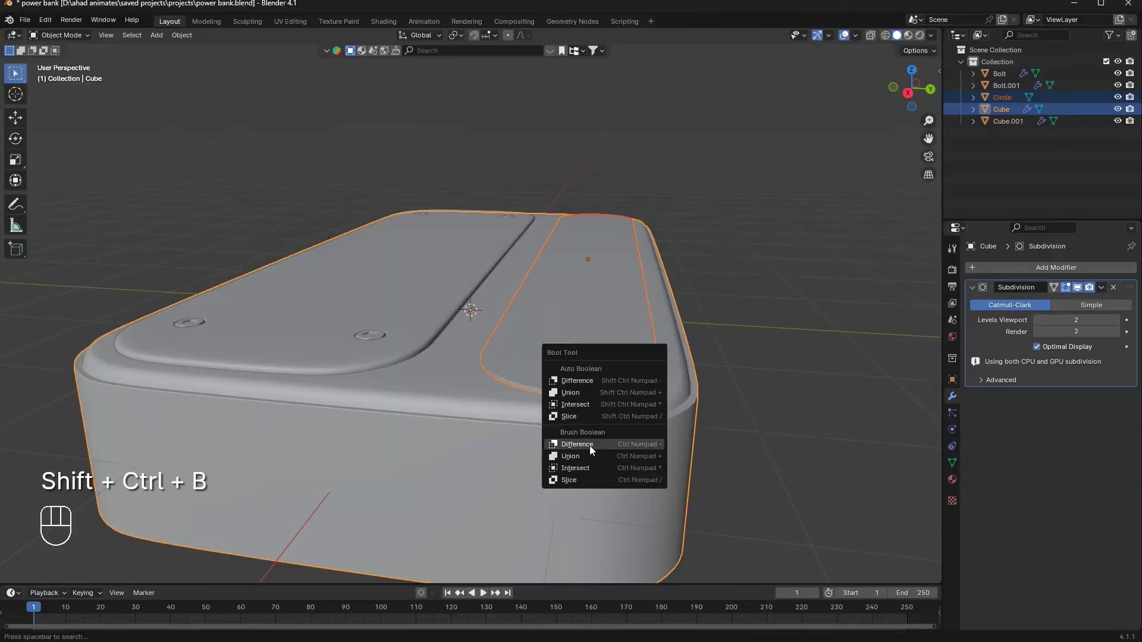
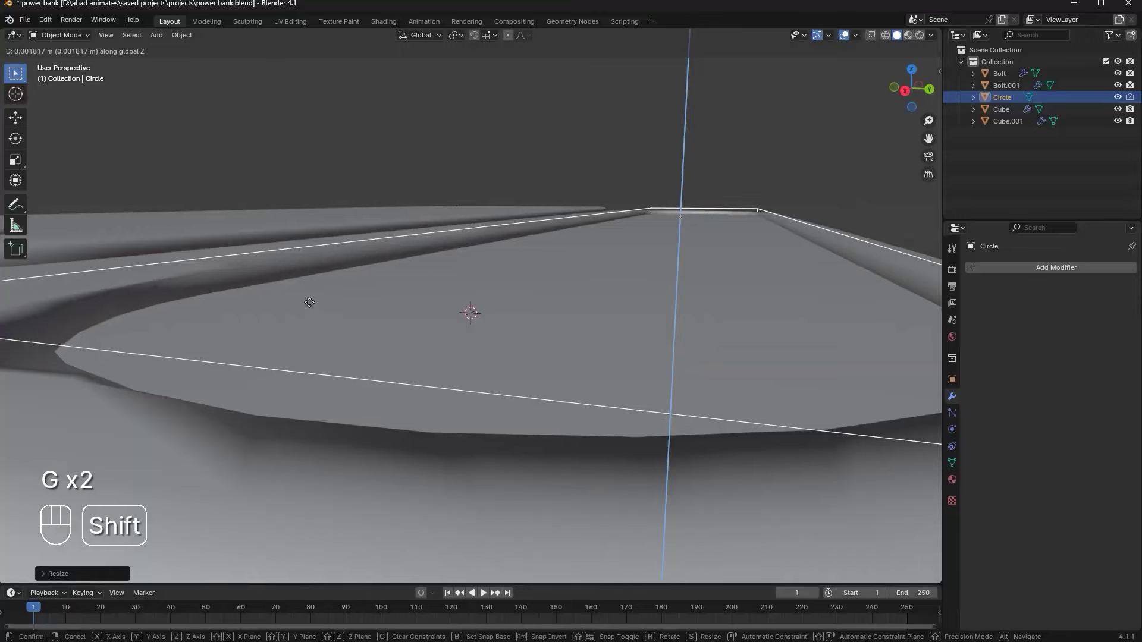
pyautogui.click(342, 309)
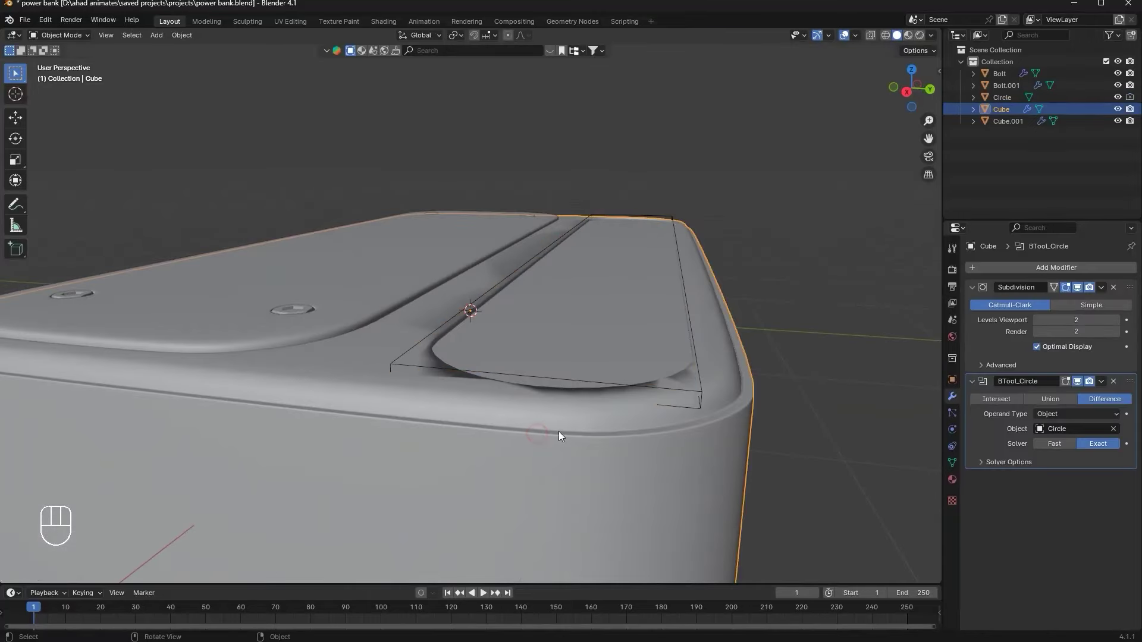
pyautogui.click(1117, 287)
pyautogui.moveTo(577, 319); pyautogui.dragTo(549, 274)
pyautogui.moveTo(555, 290); pyautogui.dragTo(561, 315)
pyautogui.press('ctrl+a')
pyautogui.click(678, 246)
pyautogui.press('Delete')
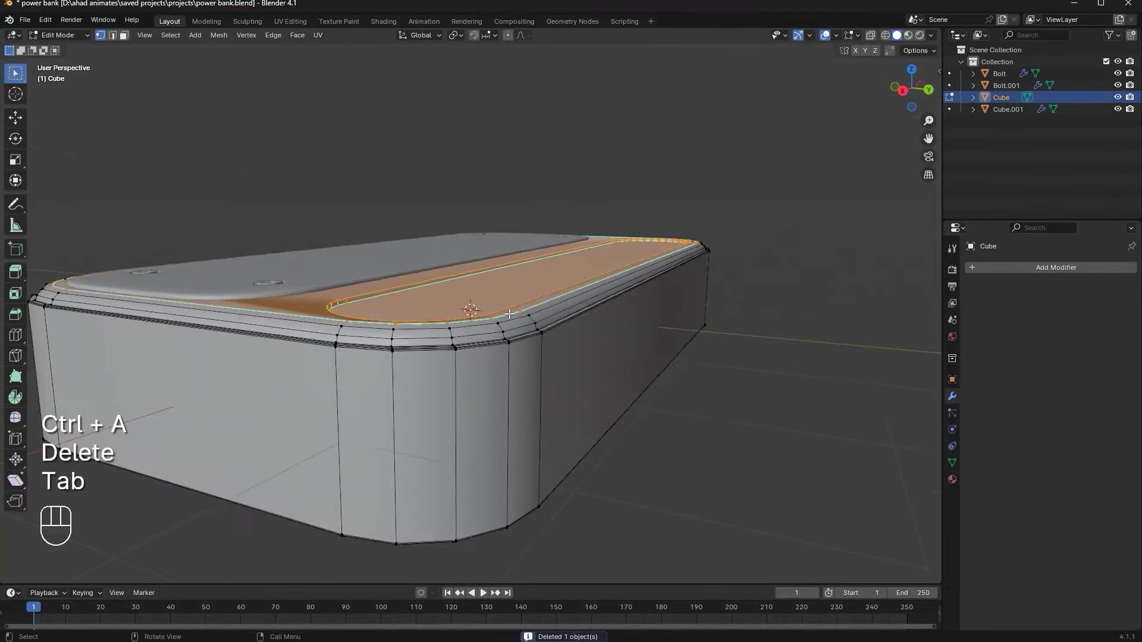
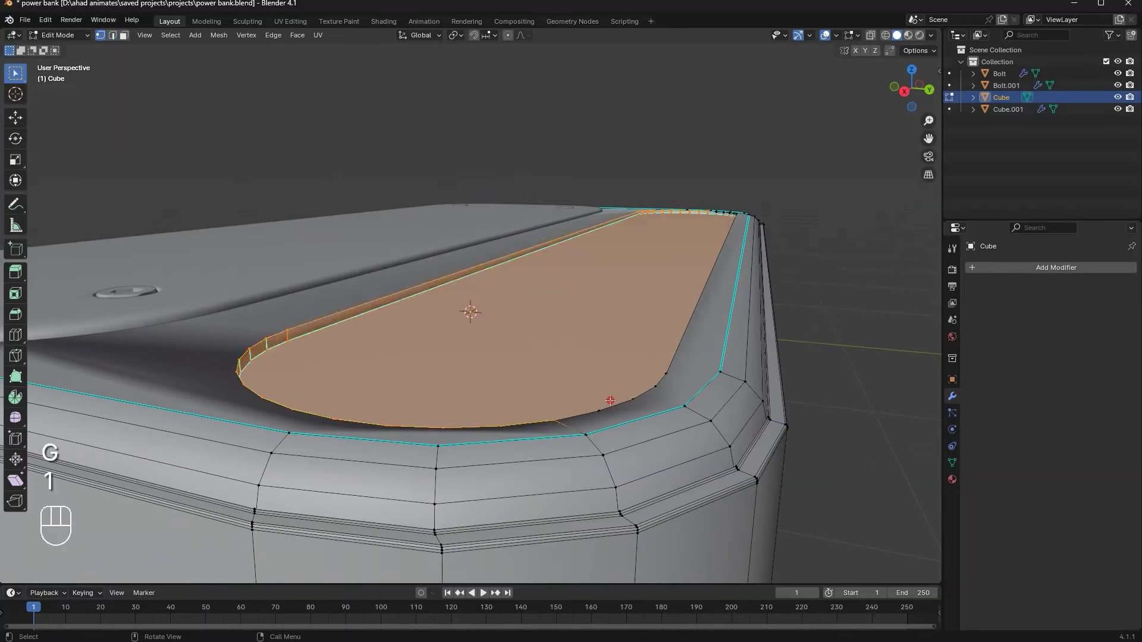
# Select the recessed slot faces and the connected region of the body
pyautogui.press('g')
pyautogui.press('a')
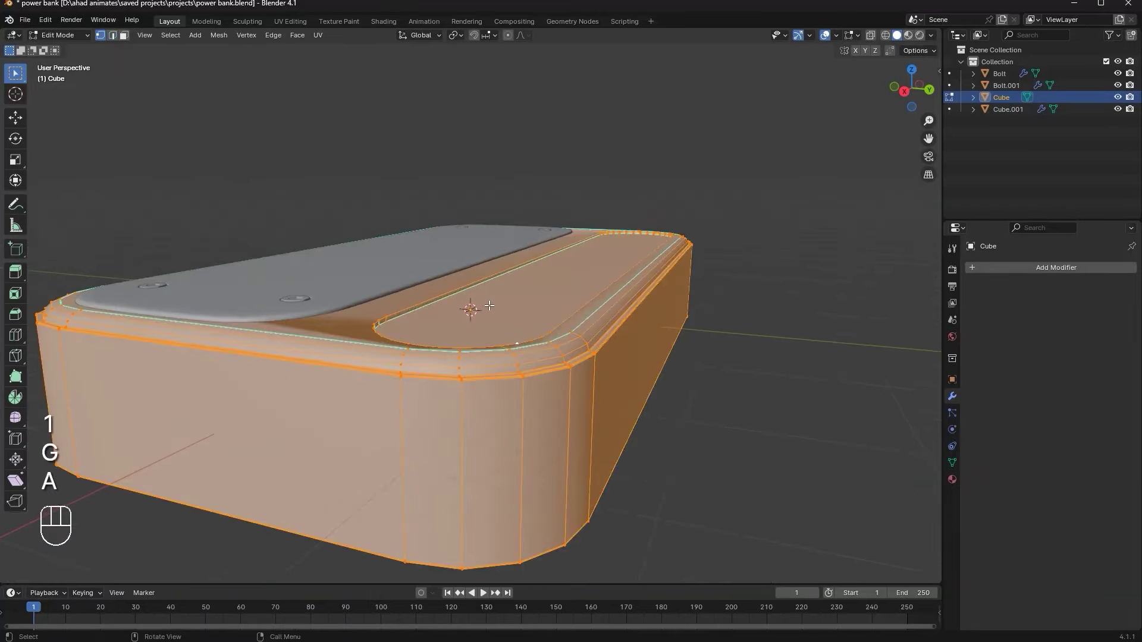
pyautogui.press('m')
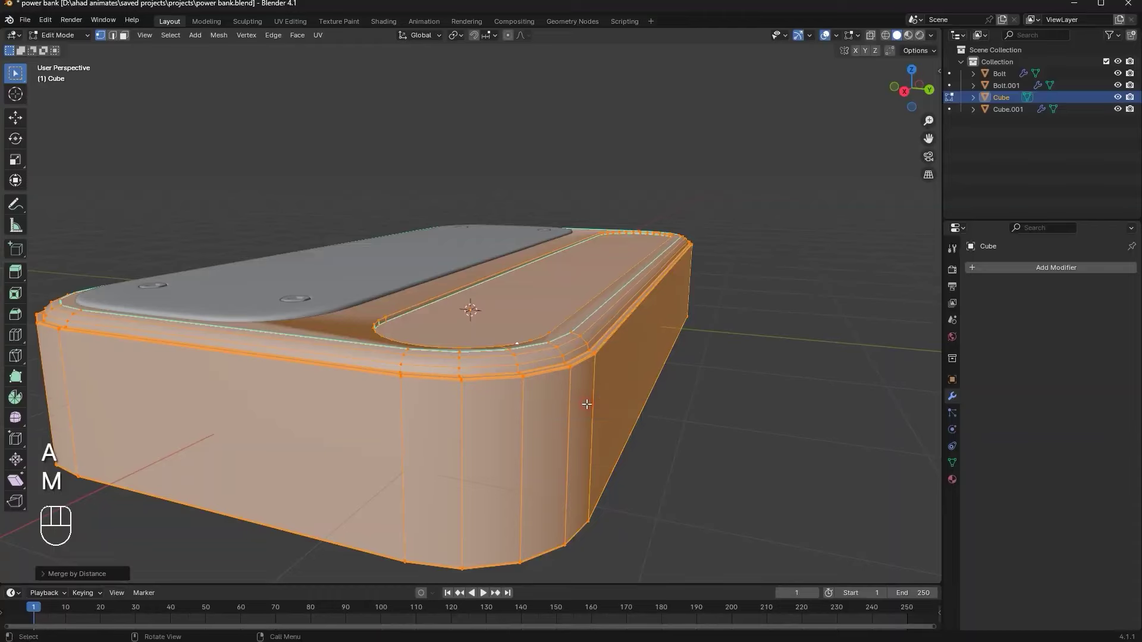
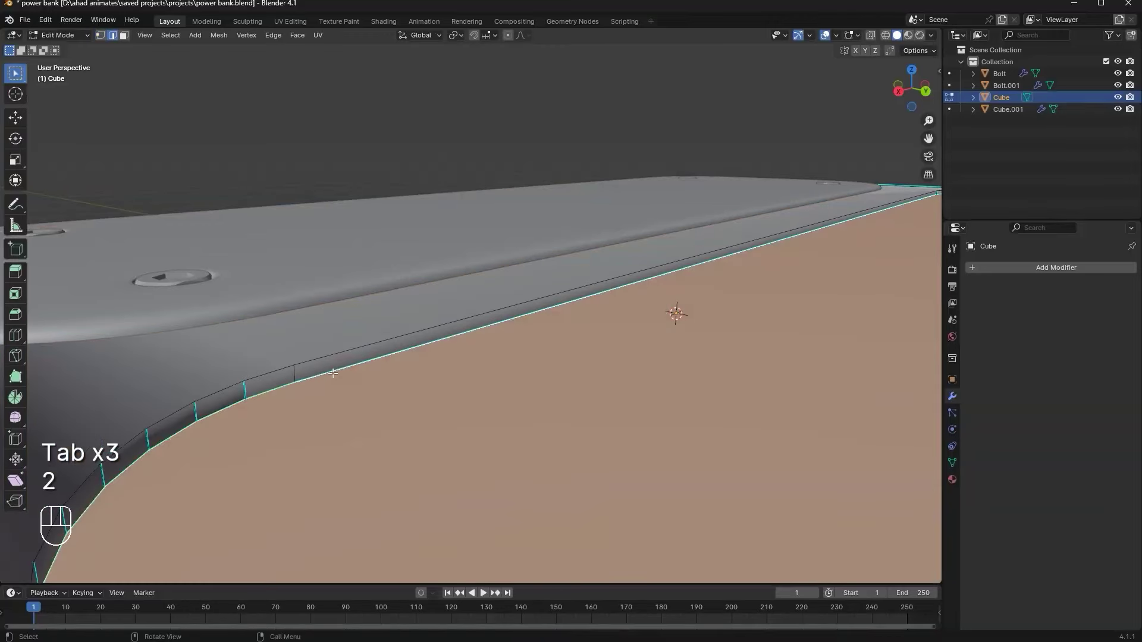
# Pull the slot faces upward and bevel the rim edge loop about 0.007 m wide with one segment
pyautogui.press('g')
pyautogui.press('g')
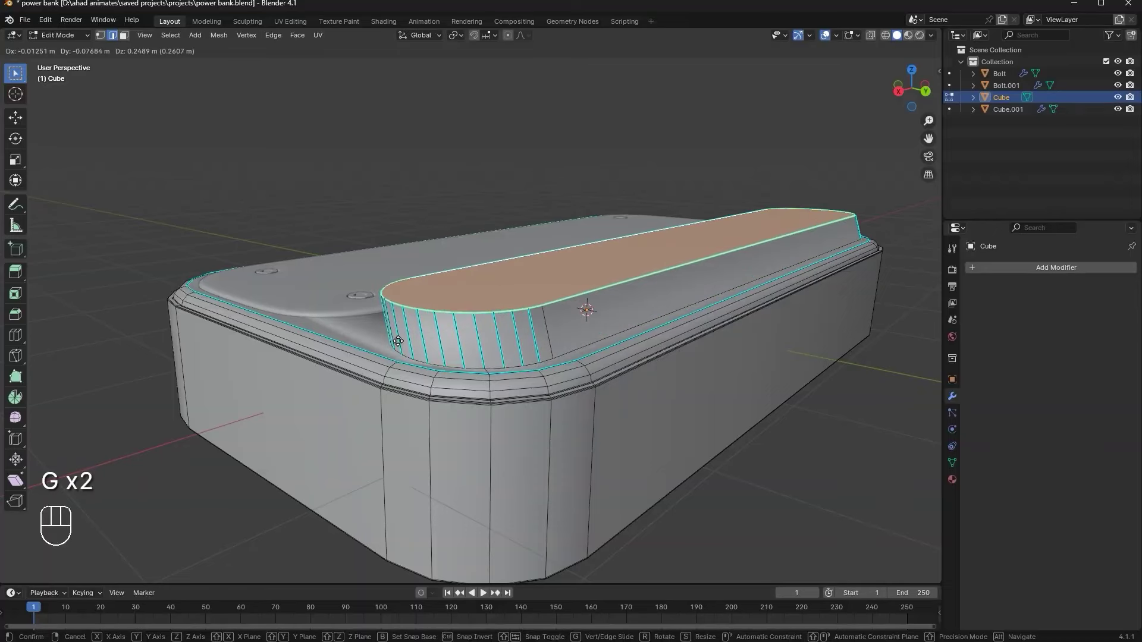
pyautogui.press('ctrl+b')
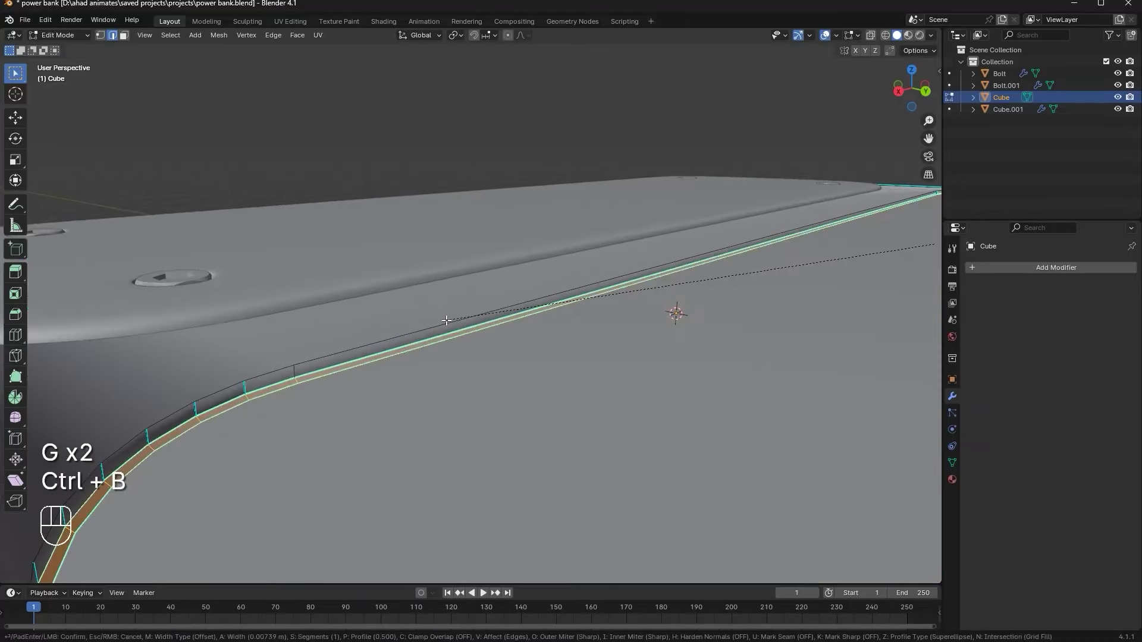
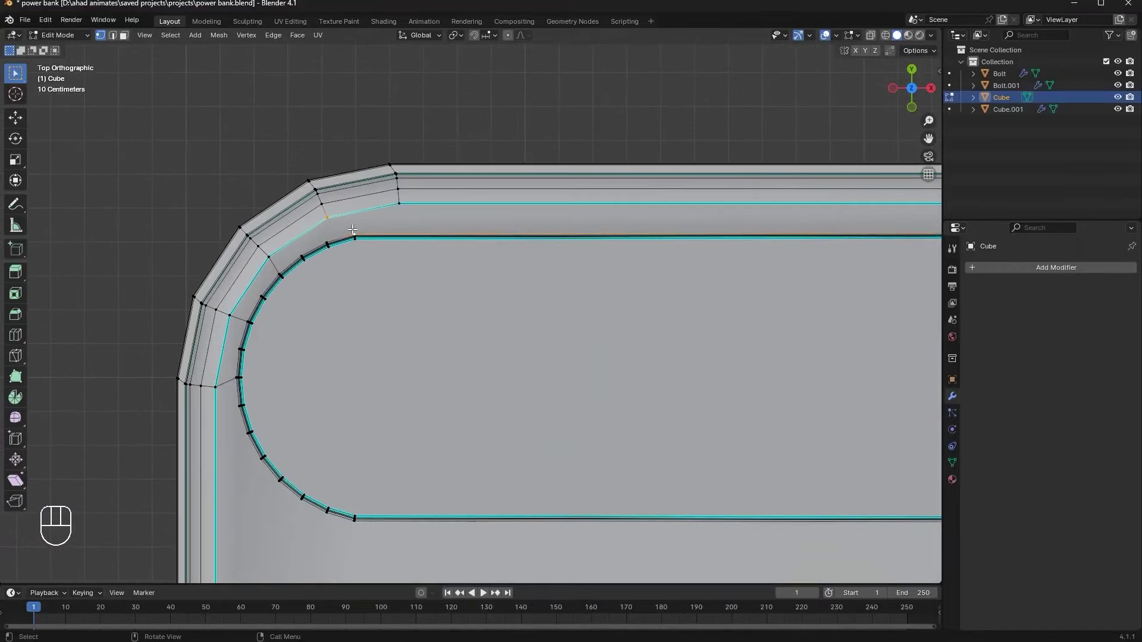
# Adjust the slot-end vertices so supporting loops hug the rounded ends cleanly
pyautogui.press('j')
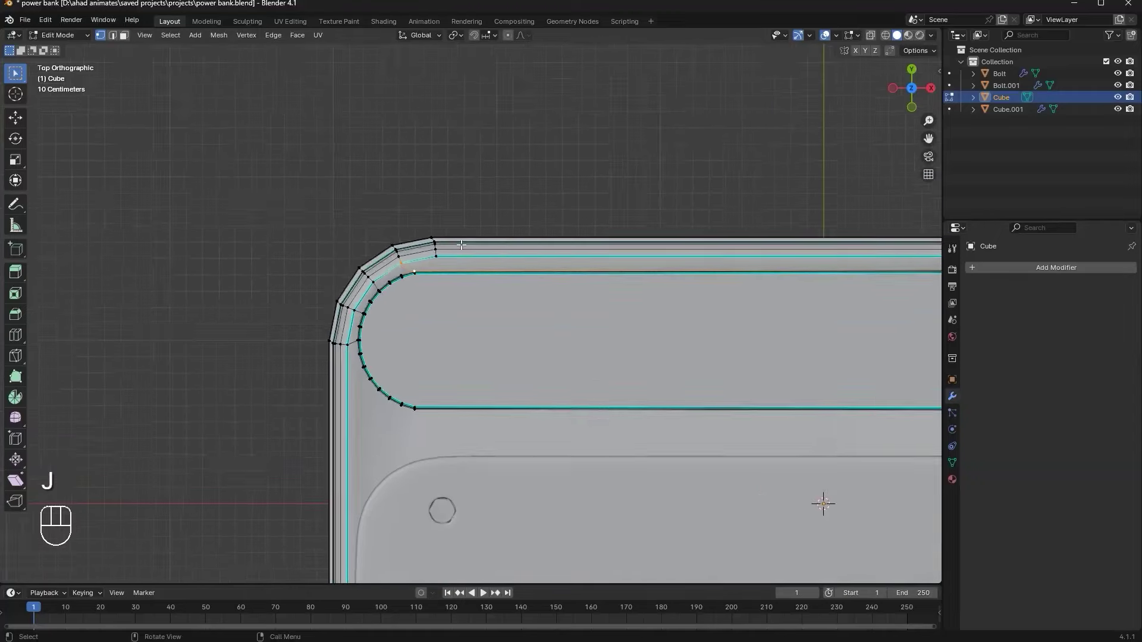
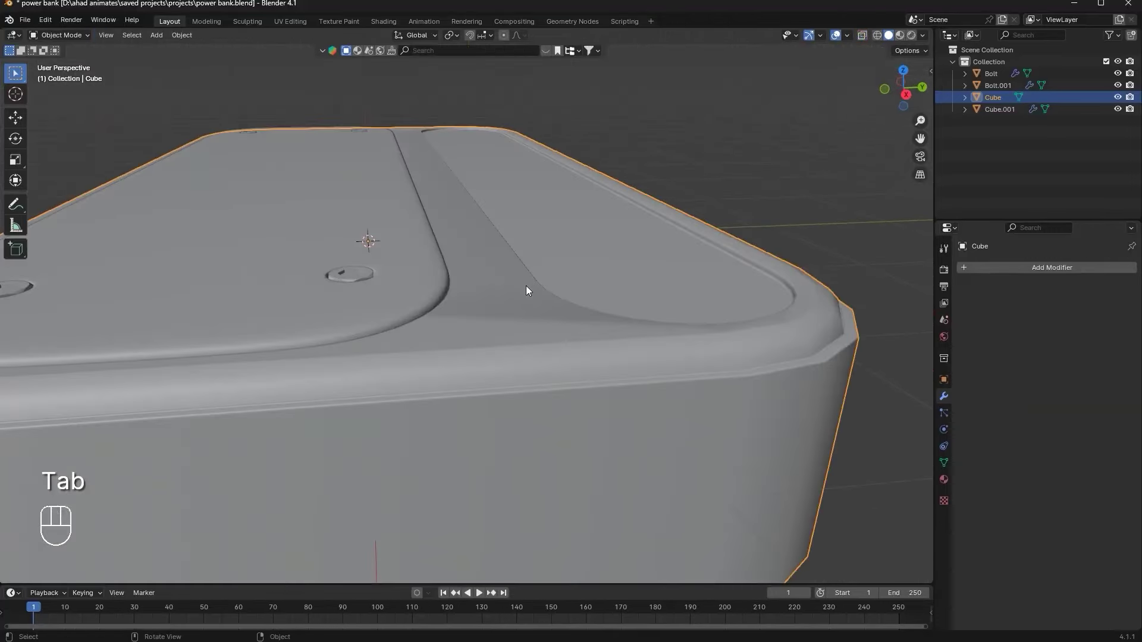
# Edge-slide the loop along the slot and inset its top face for a thin crisp border
pyautogui.press('ctrl+r')
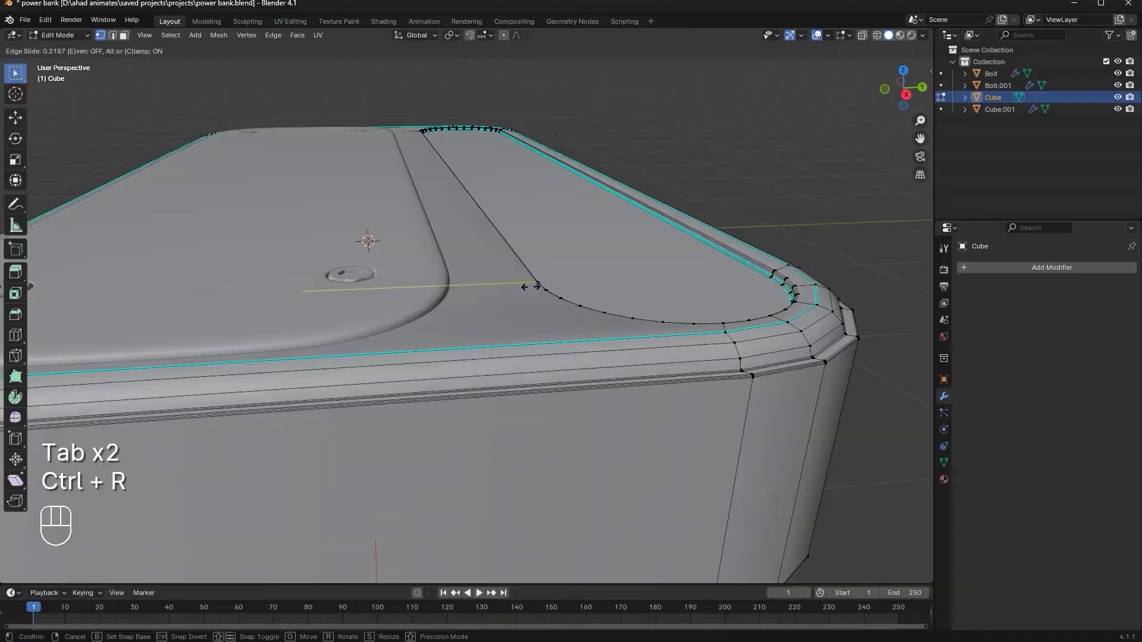
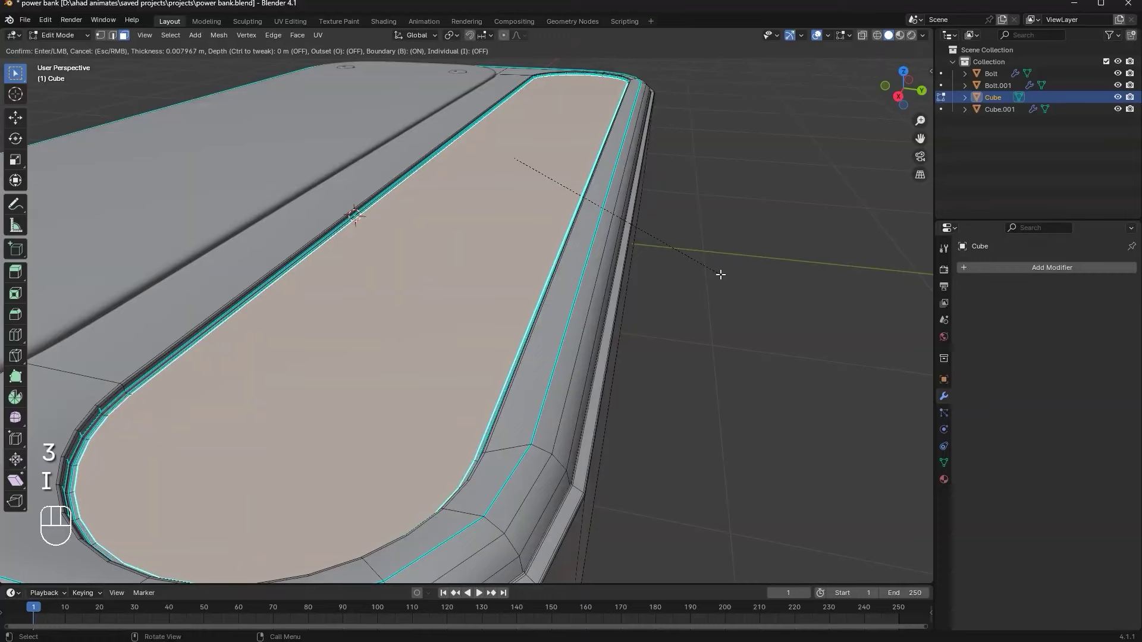
pyautogui.press('Tab')
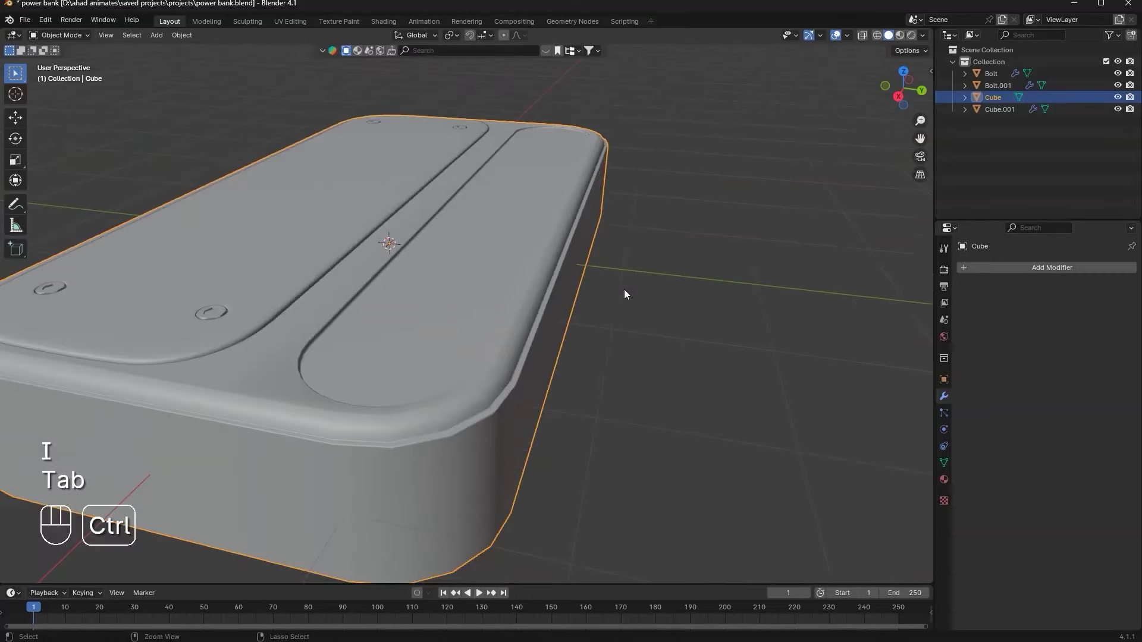
# Apply a level-2 Subdivision modifier, then join the slot-end vertices with new edges to fix shading
pyautogui.press('ctrl+2')
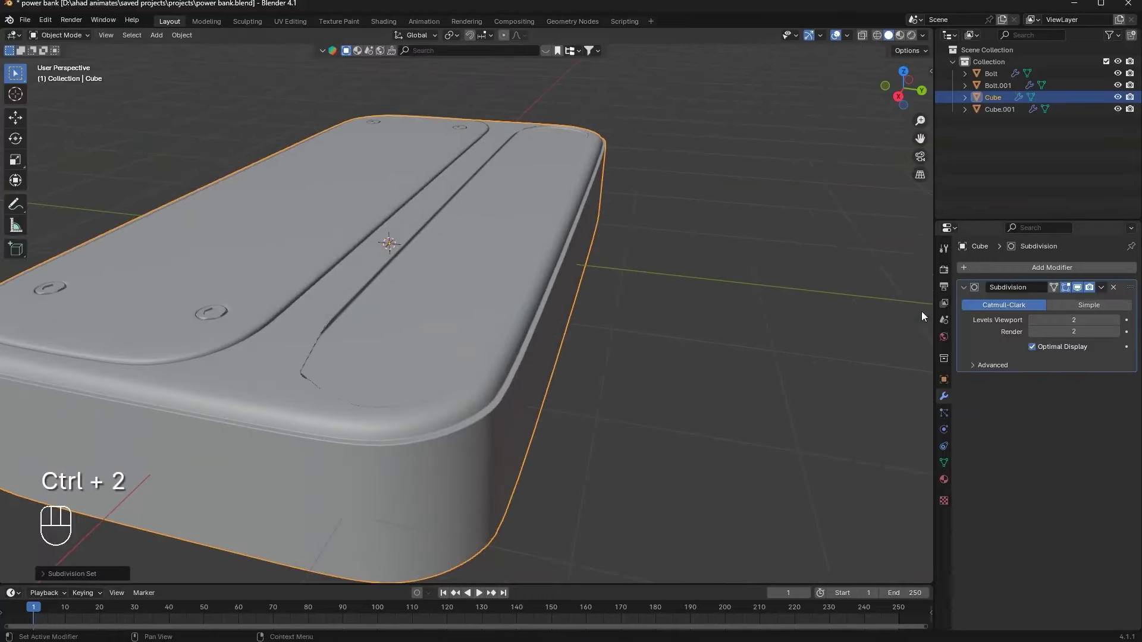
pyautogui.press('Tab')
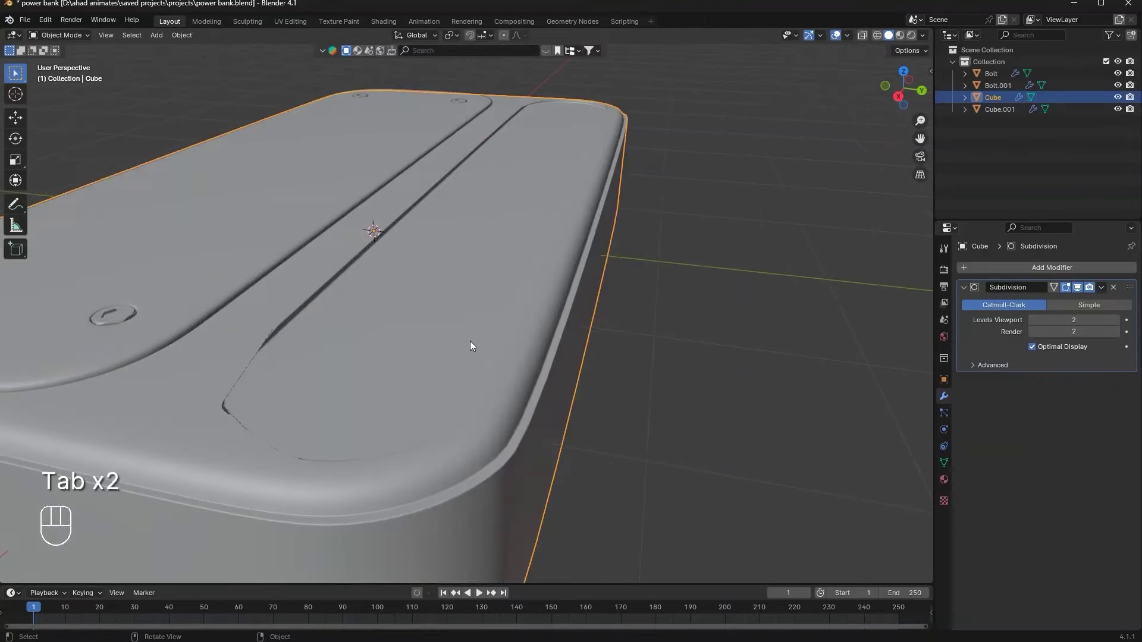
pyautogui.middleClick(487, 323)
pyautogui.moveTo(483, 333); pyautogui.dragTo(481, 405)
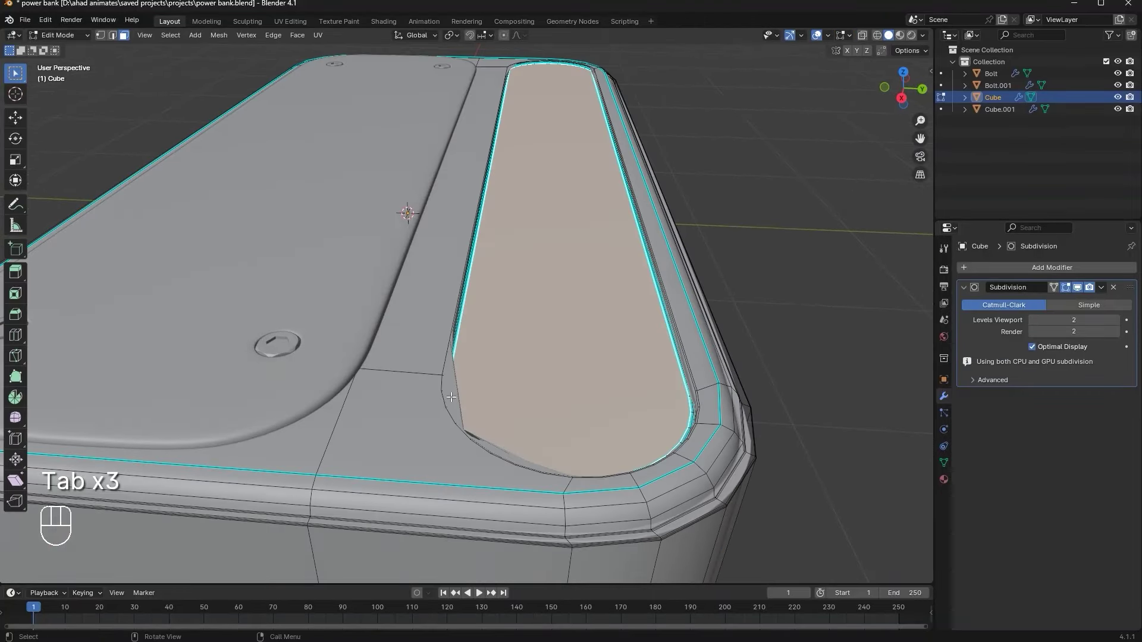
pyautogui.press('1')
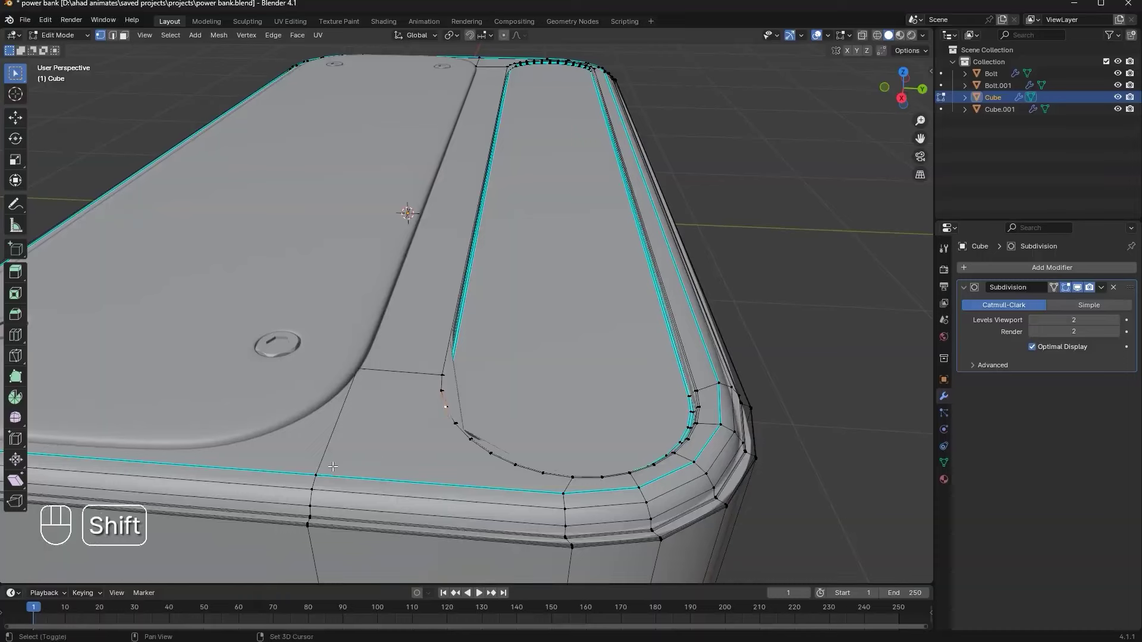
pyautogui.press('j')
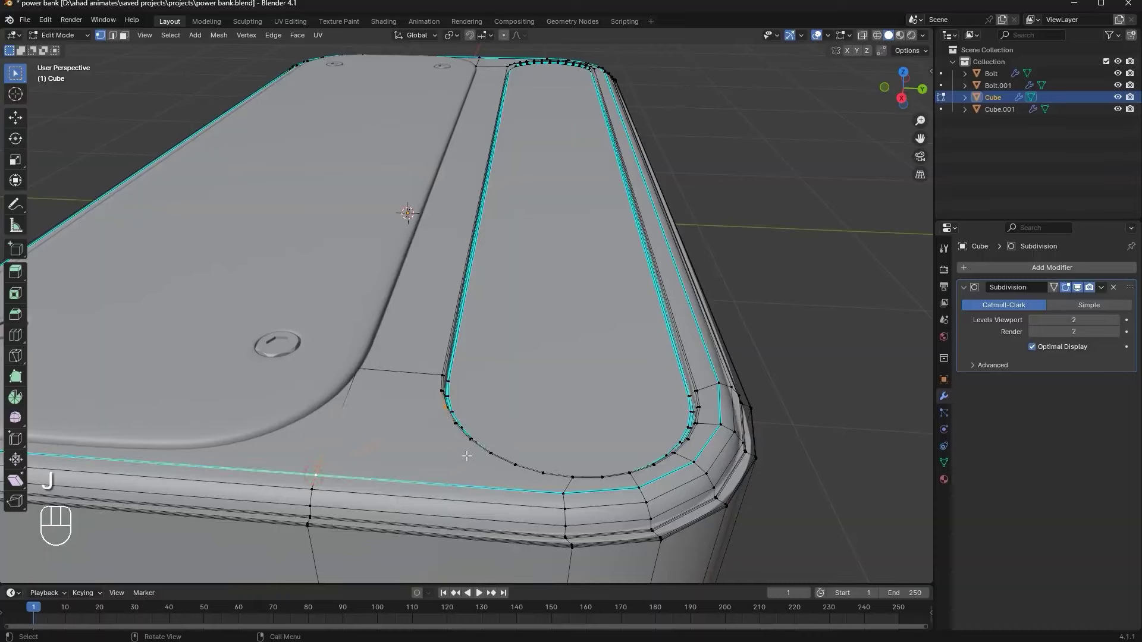
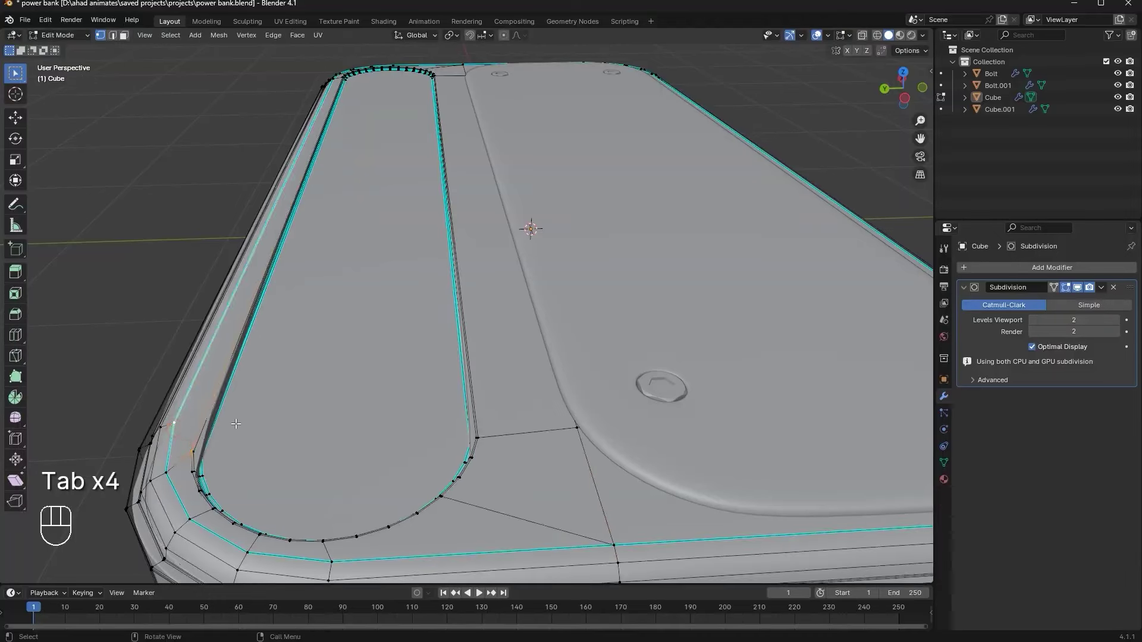
# Loop-cut the long top strip into many evenly spaced lengthwise edges
pyautogui.press('j')
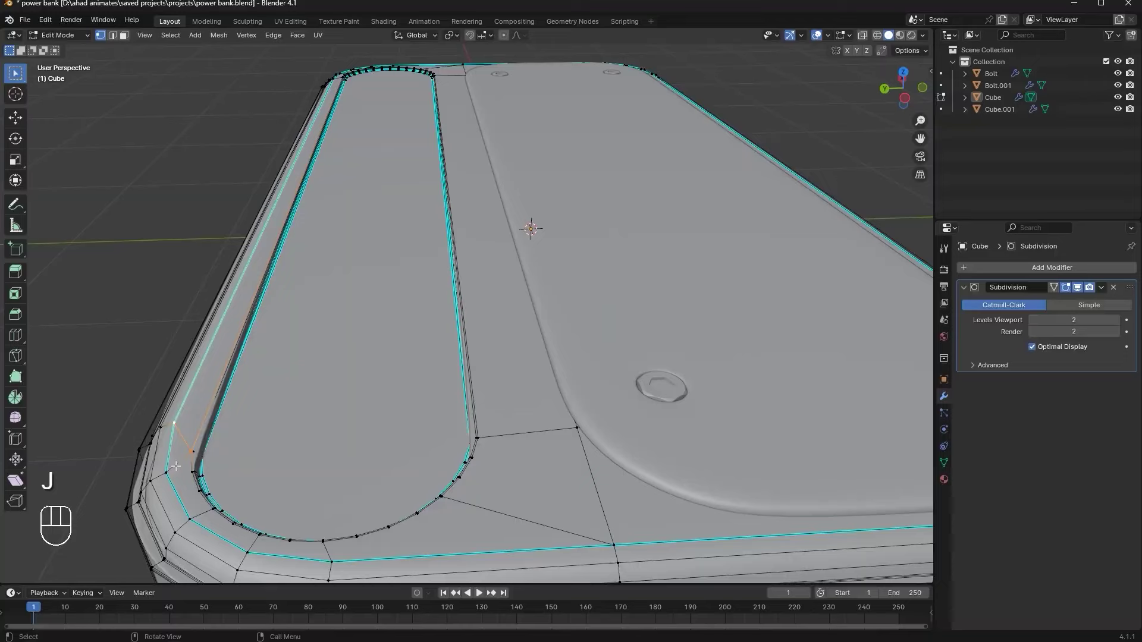
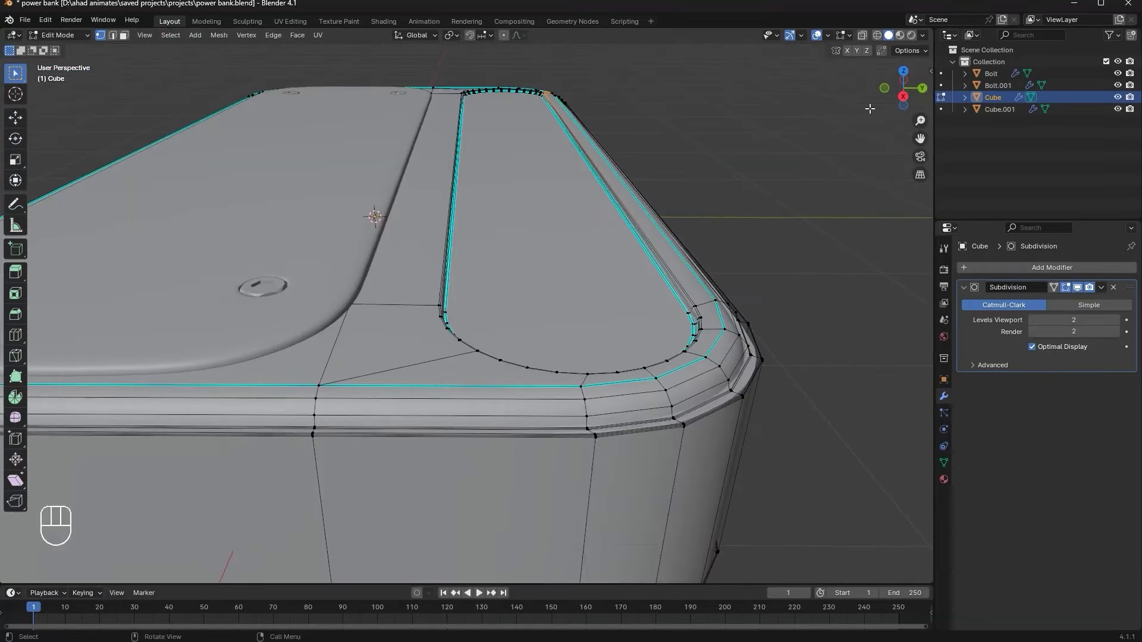
pyautogui.press('ctrl+r')
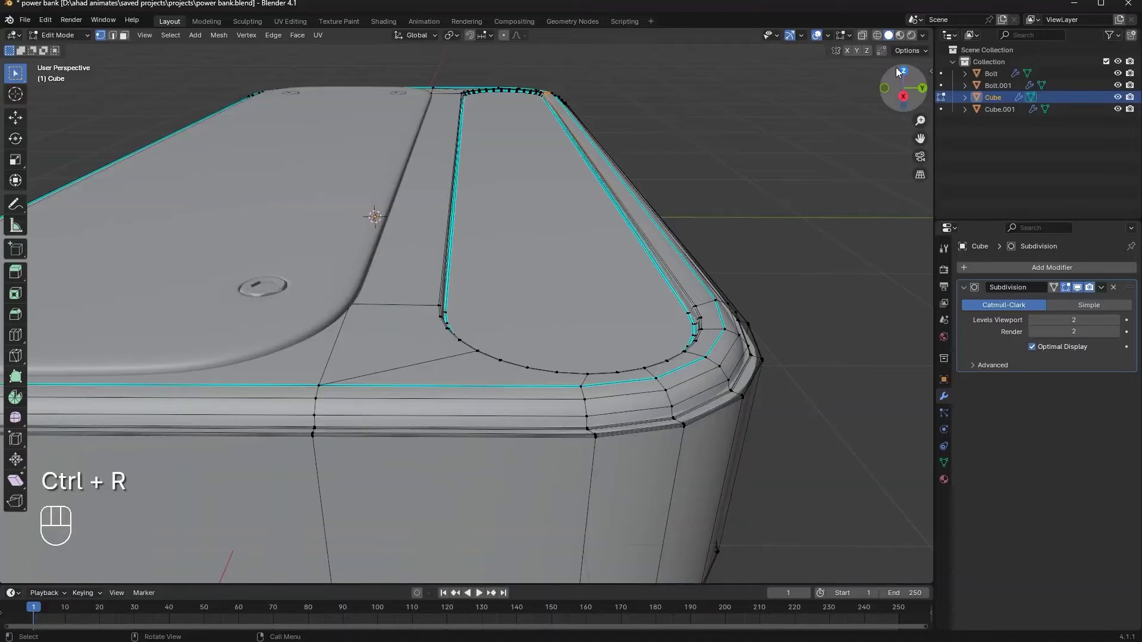
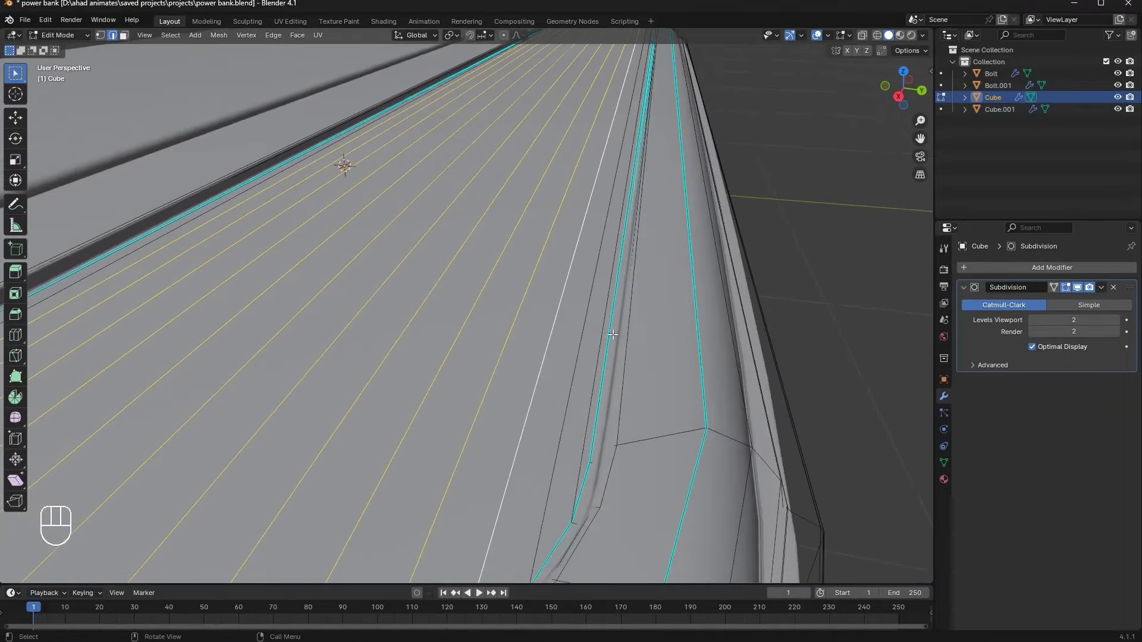
# Bevel the strip edges and push alternate faces inward to form thin recessed ribs
pyautogui.press('ctrl+b')
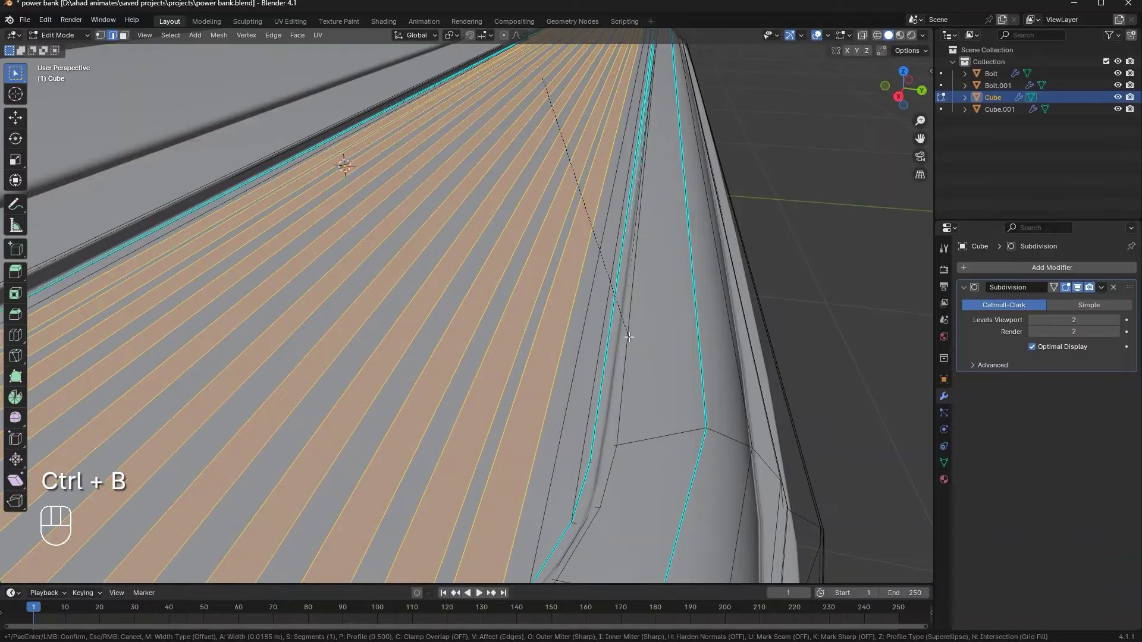
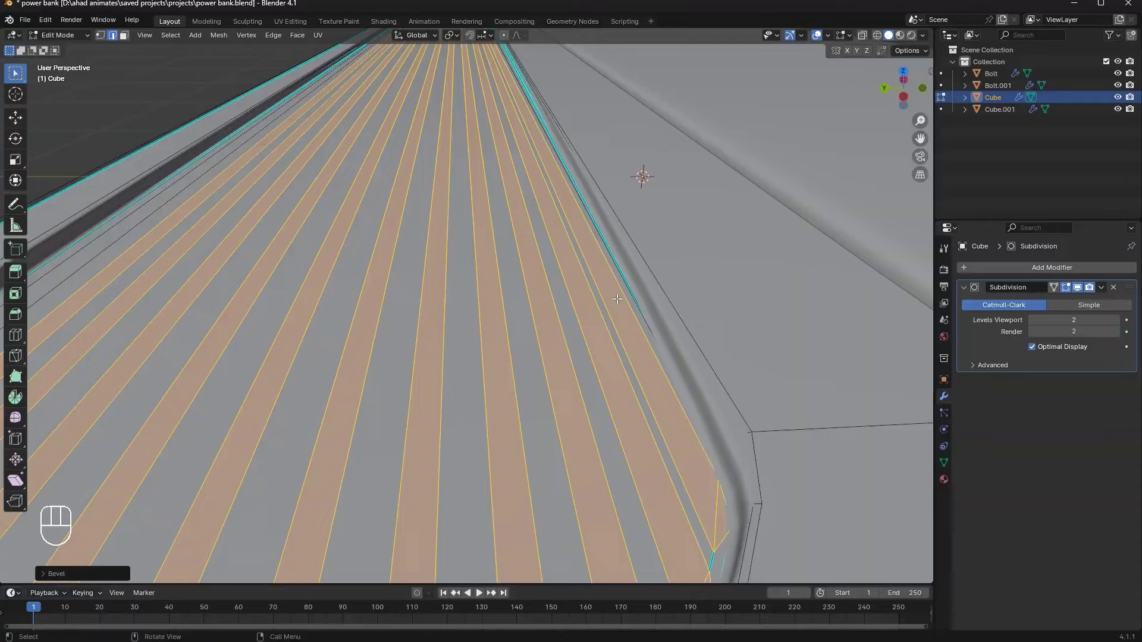
pyautogui.press('e')
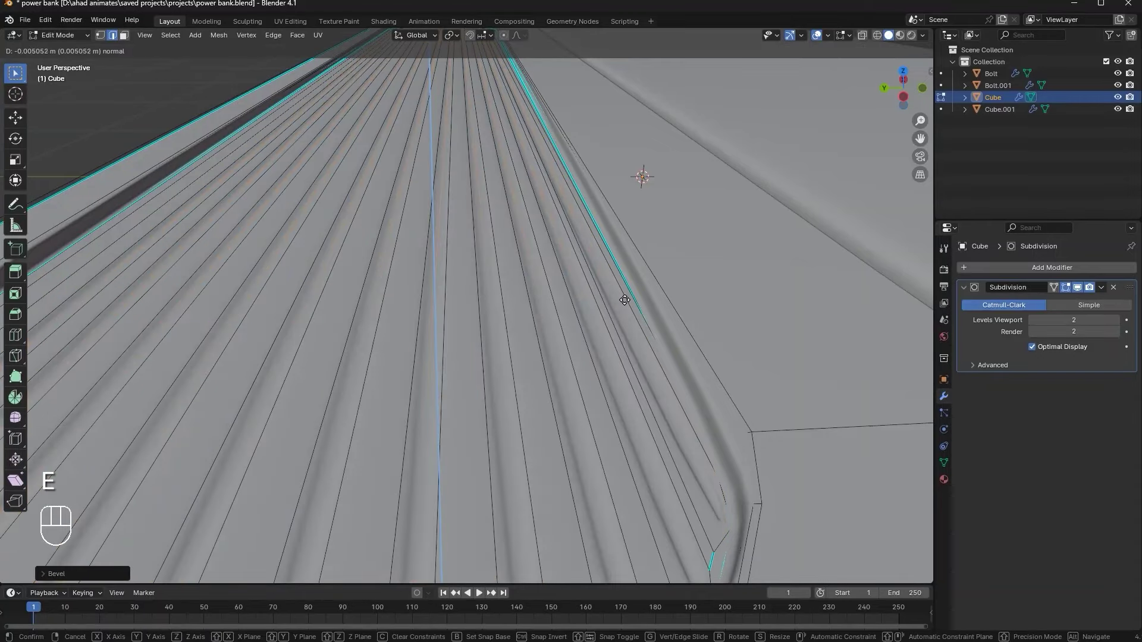
pyautogui.press('Tab')
pyautogui.moveTo(523, 337); pyautogui.dragTo(522, 374)
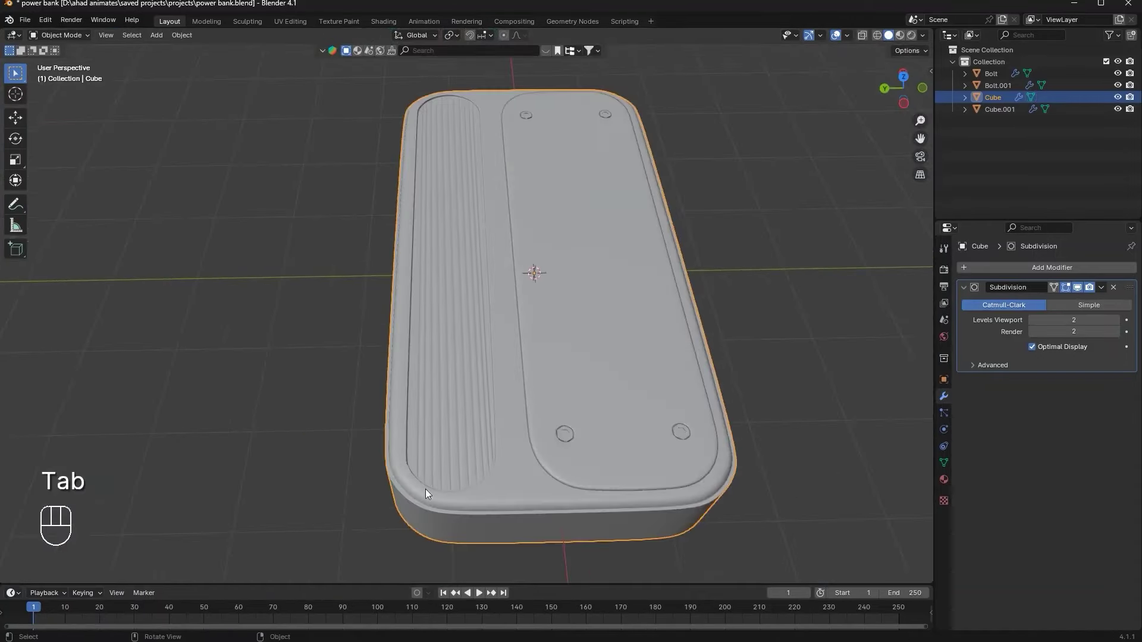
pyautogui.press('ctrl+z')
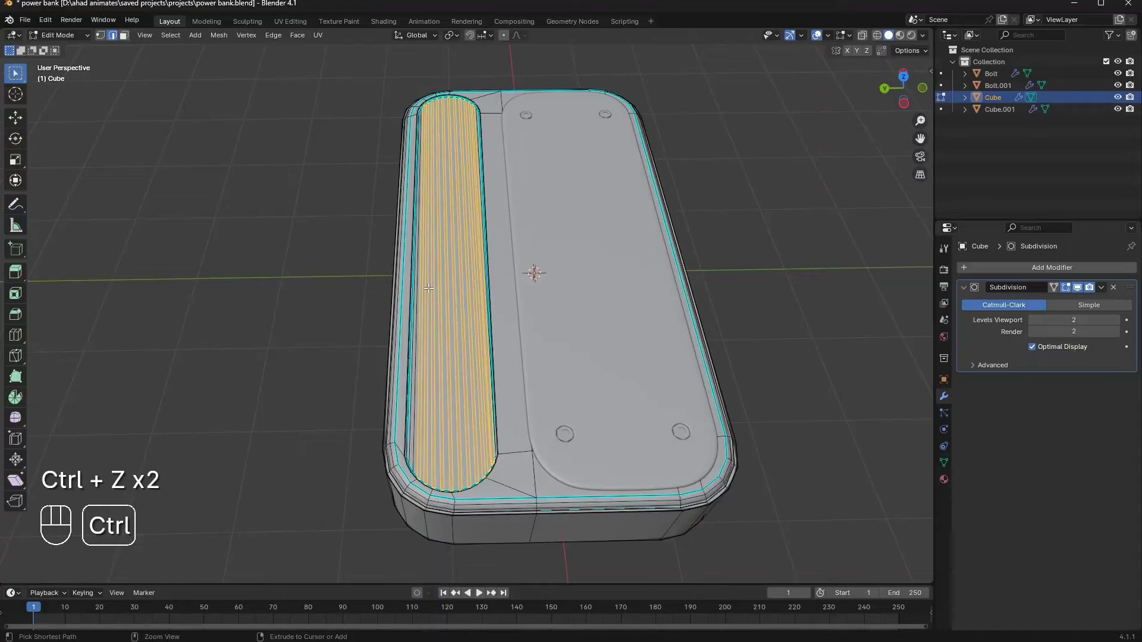
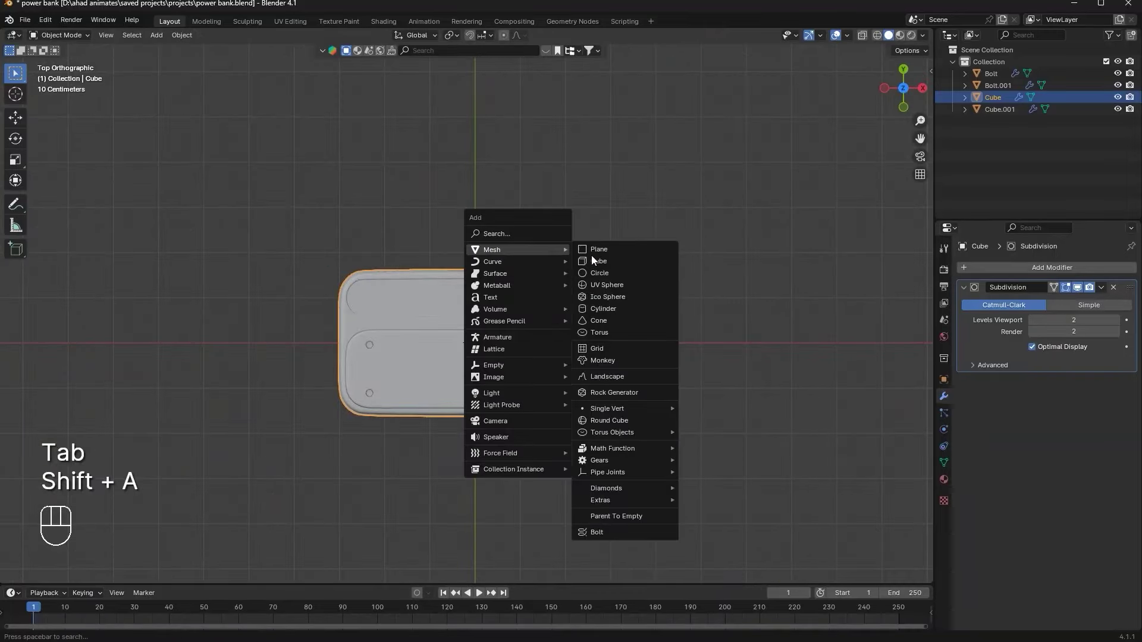
# Add a circle mesh above the body and stretch one half sideways into a capsule outline
pyautogui.press('g')
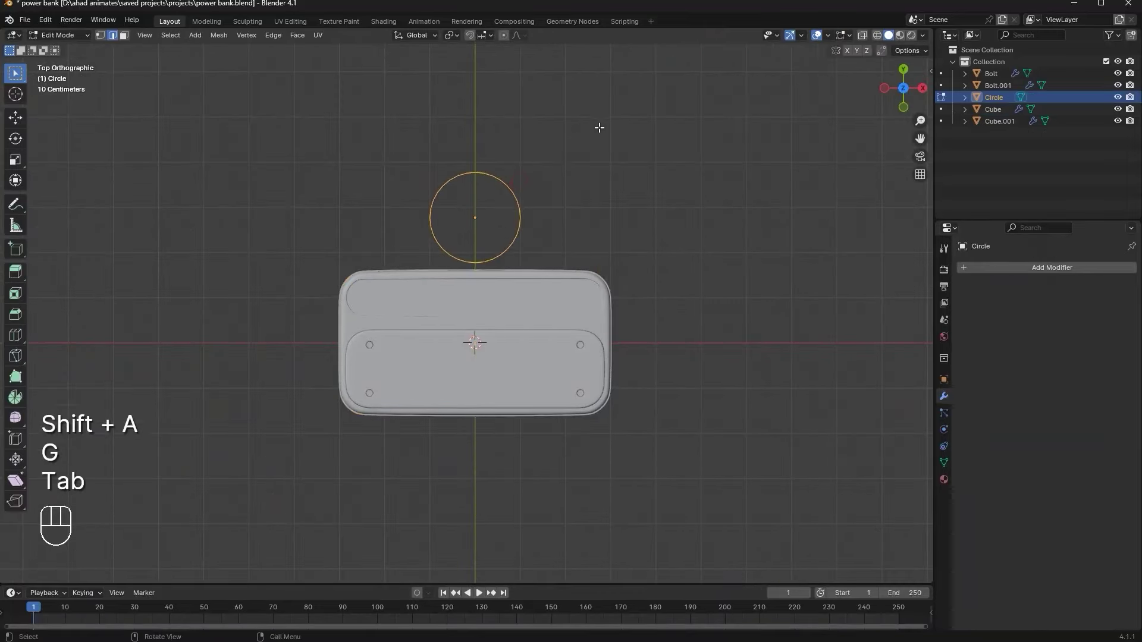
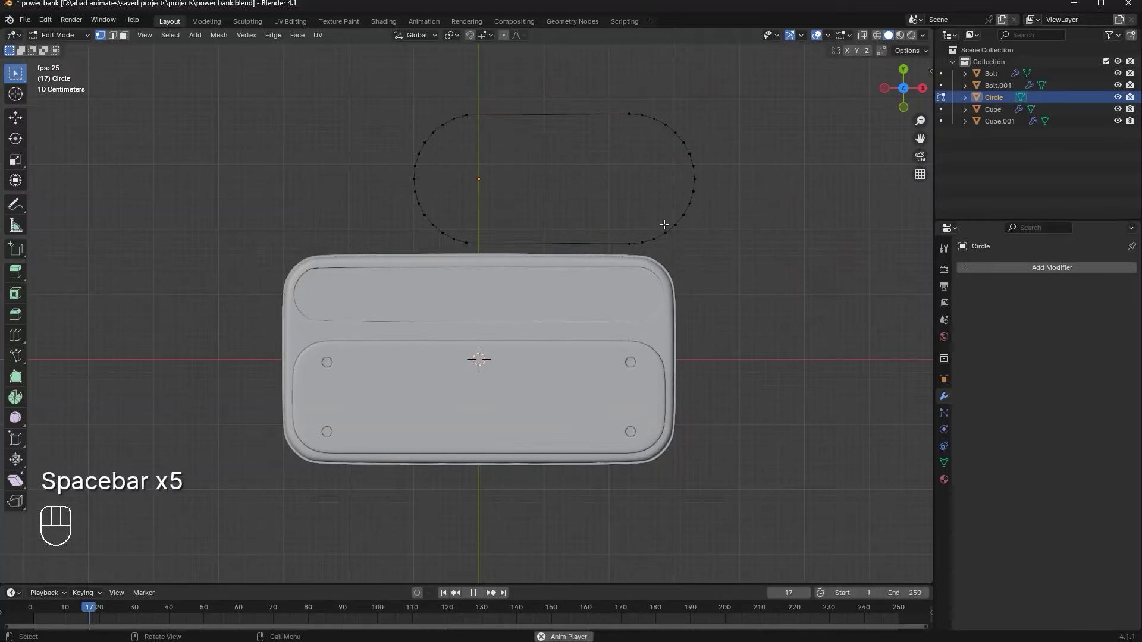
pyautogui.press('Tab')
# Delete the capsule outline, then rejoin the slot-end rim vertices on the body mesh
pyautogui.press('space')
pyautogui.moveTo(910, 170); pyautogui.dragTo(870, 206)
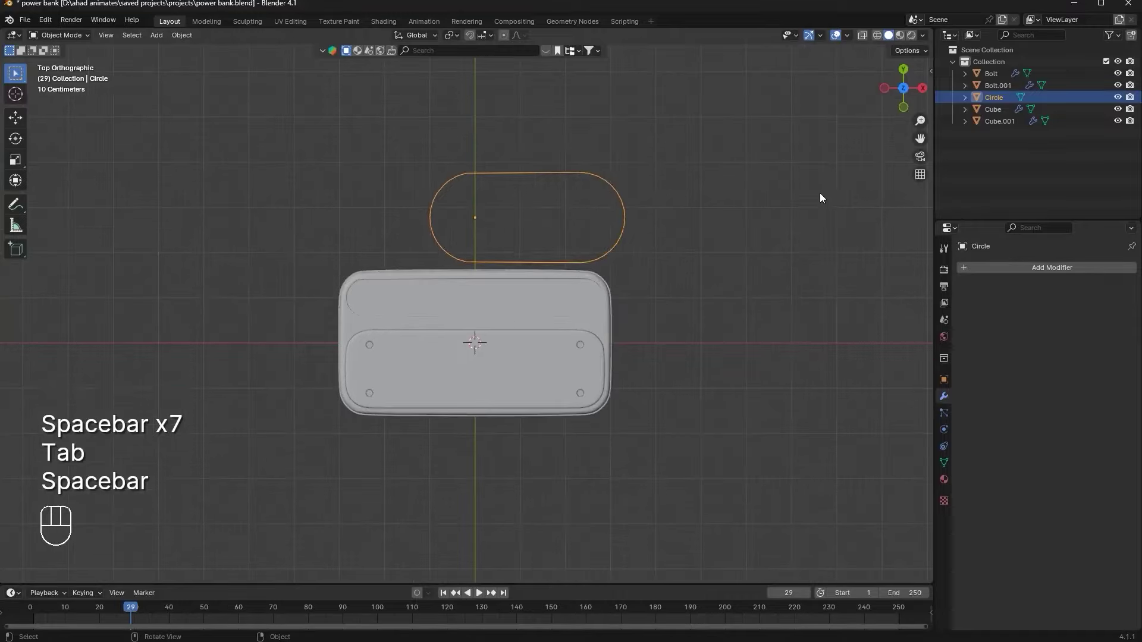
pyautogui.press('Delete')
pyautogui.rightClick(599, 319)
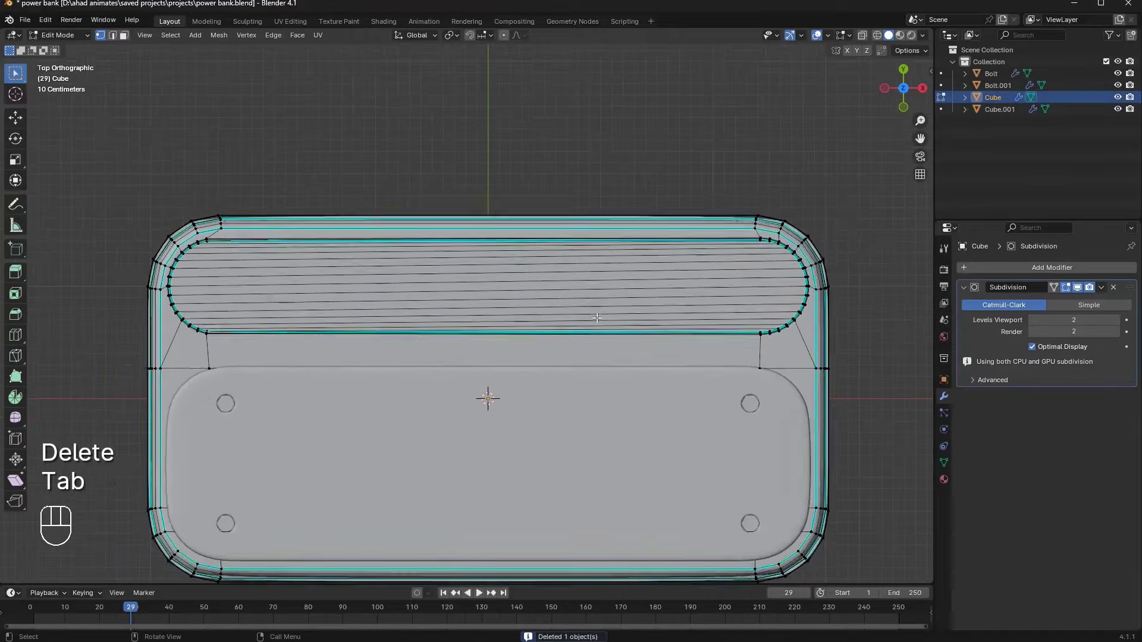
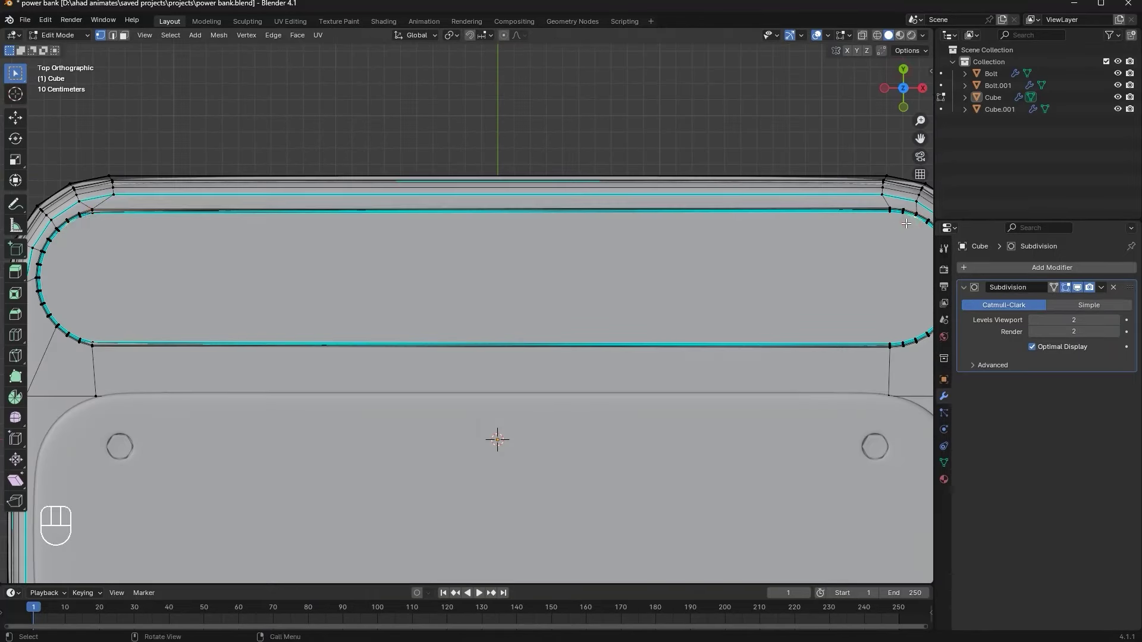
pyautogui.press('j')
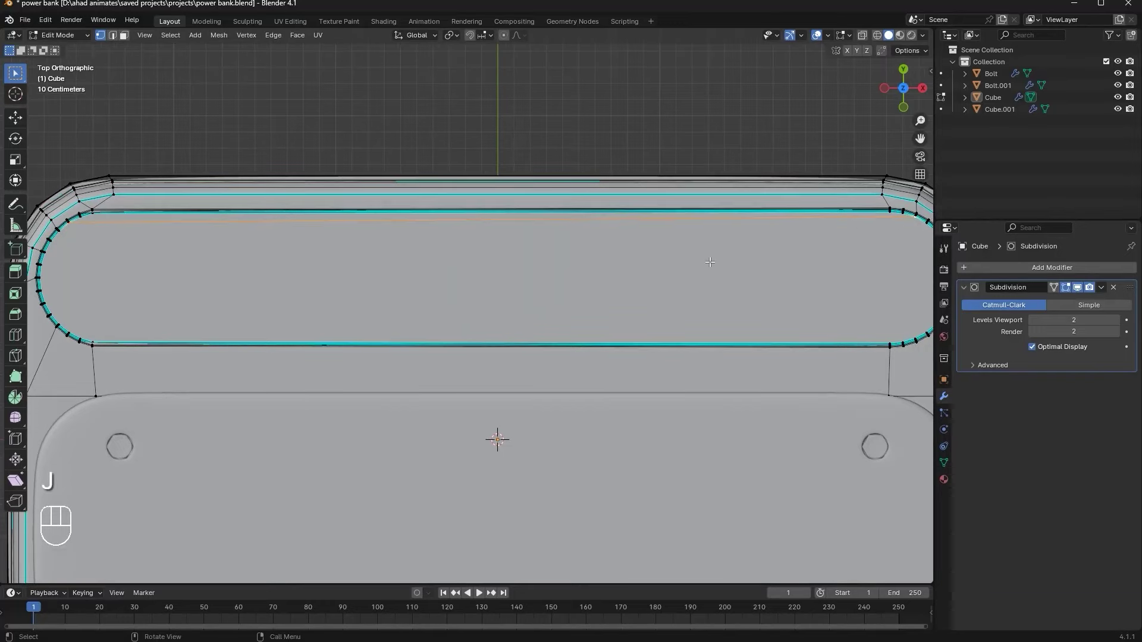
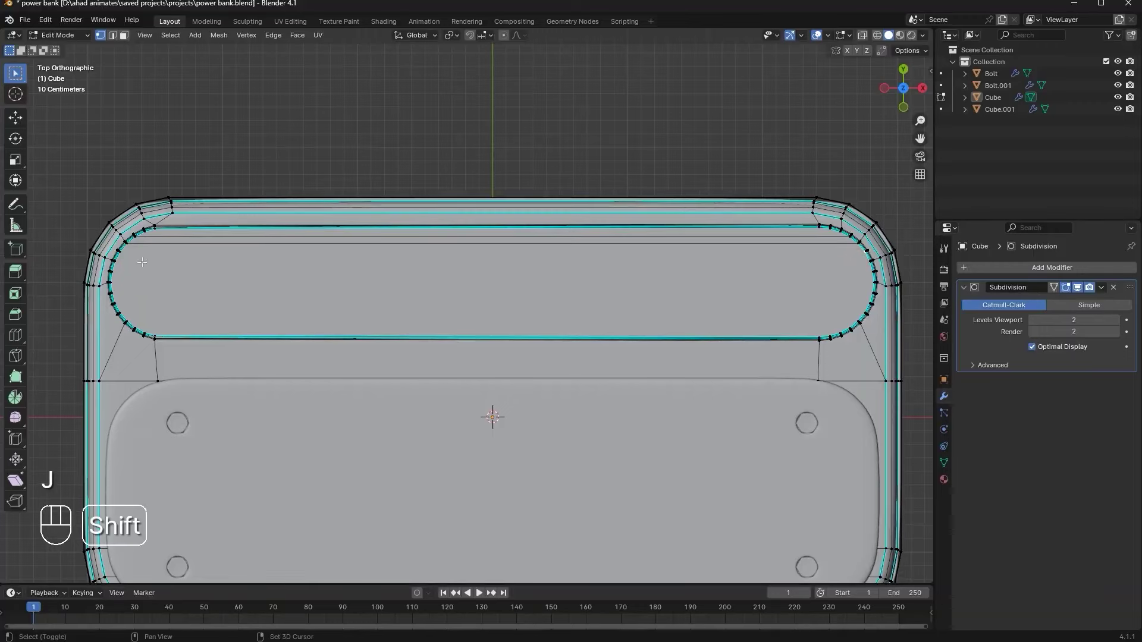
pyautogui.press('j')
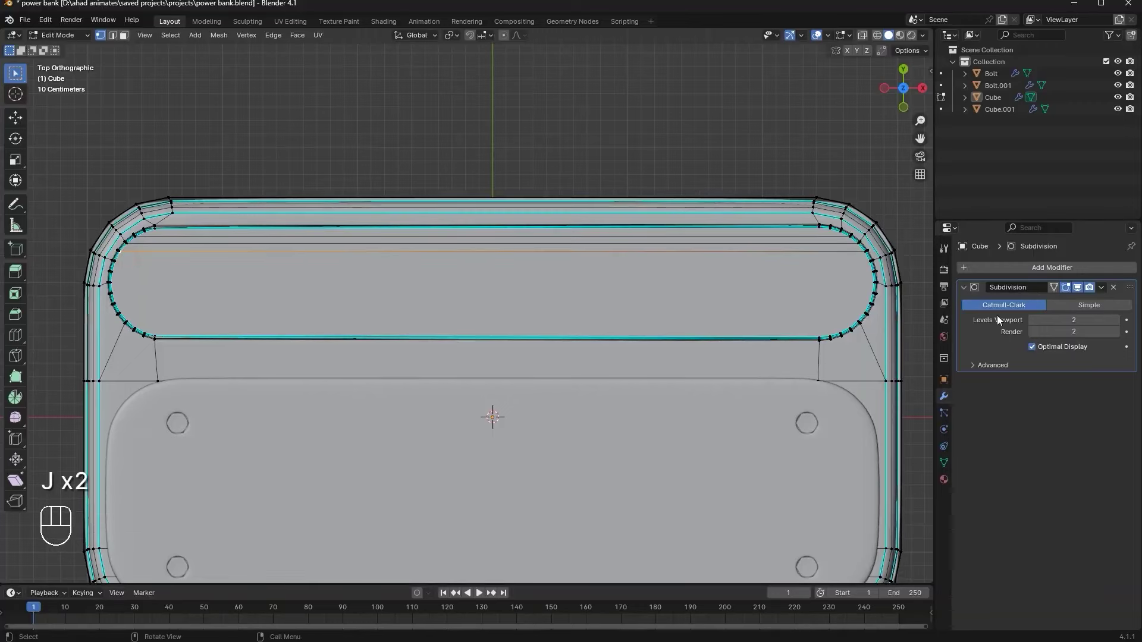
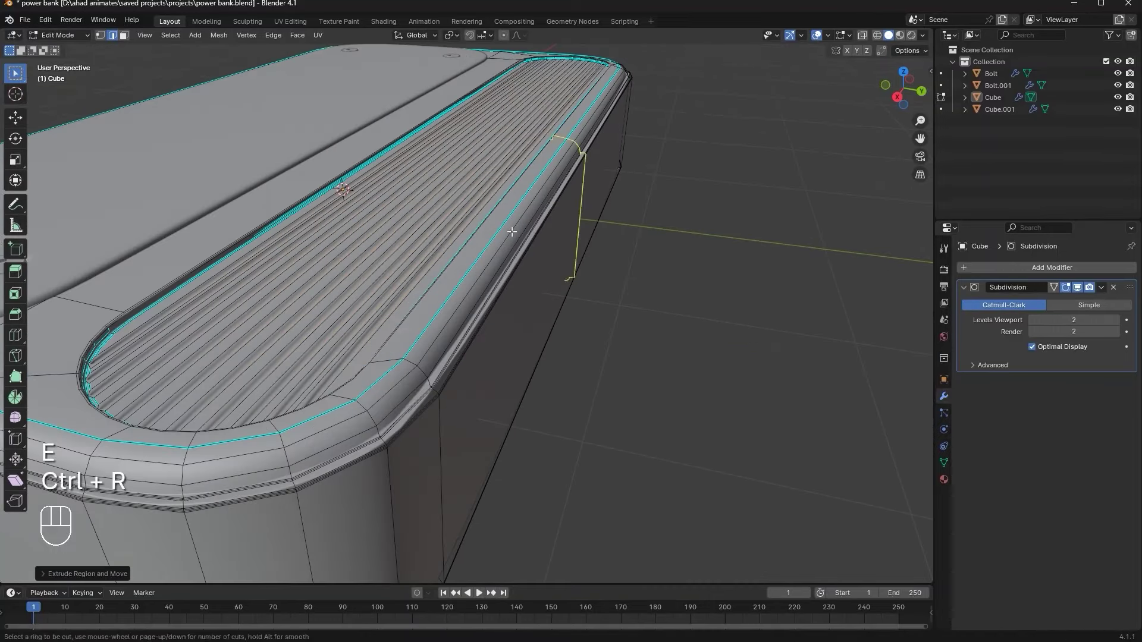
# Leave Edit Mode and orbit around the power bank to inspect the ribbed top
pyautogui.press('Tab')
pyautogui.middleClick(614, 244)
pyautogui.moveTo(619, 271); pyautogui.dragTo(505, 373)
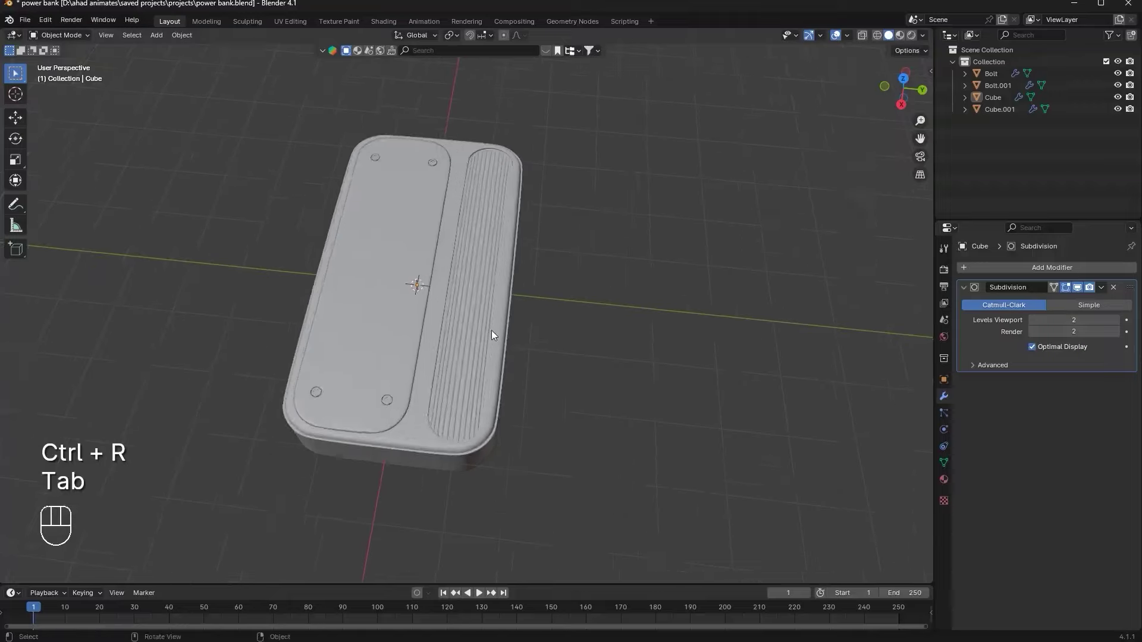
pyautogui.moveTo(469, 363); pyautogui.dragTo(500, 171)
pyautogui.moveTo(559, 238); pyautogui.dragTo(707, 177)
pyautogui.moveTo(698, 244); pyautogui.dragTo(672, 274)
pyautogui.moveTo(682, 283); pyautogui.dragTo(701, 283)
pyautogui.middleClick(531, 219)
pyautogui.middleClick(396, 229)
# Add a fresh circle and lift it along Z to sit just above the top surface
pyautogui.press('shift+a')
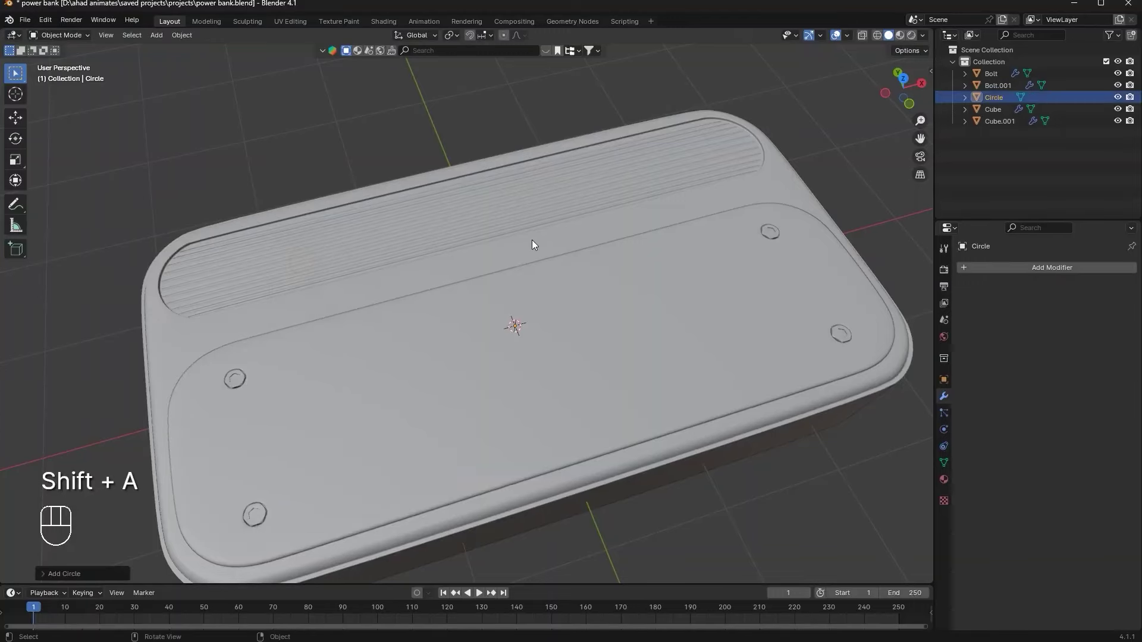
pyautogui.press('g')
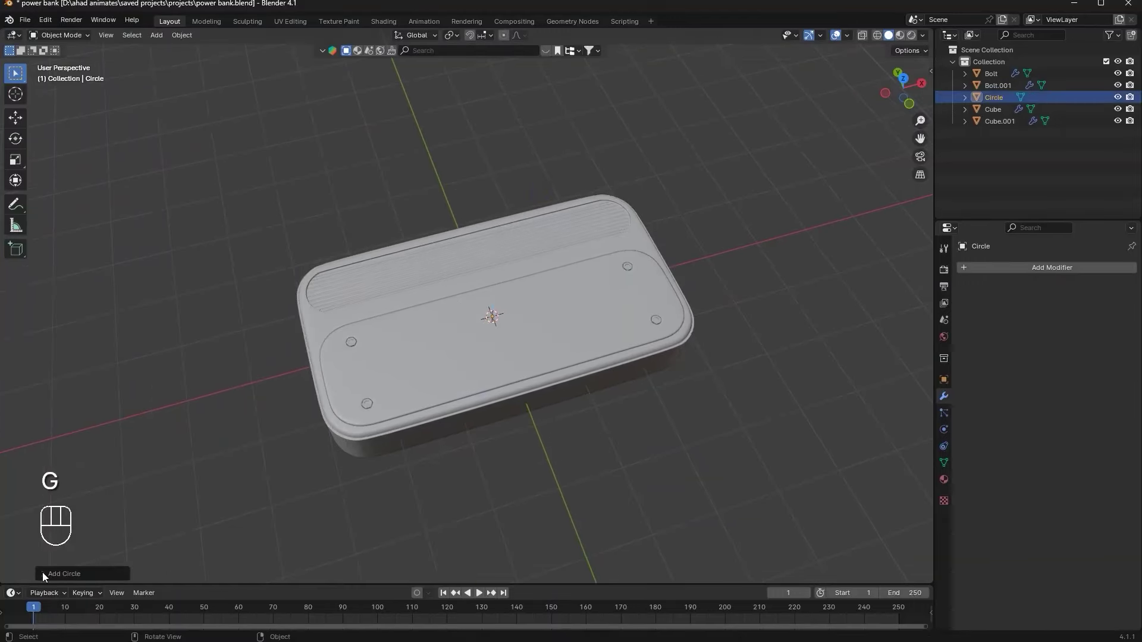
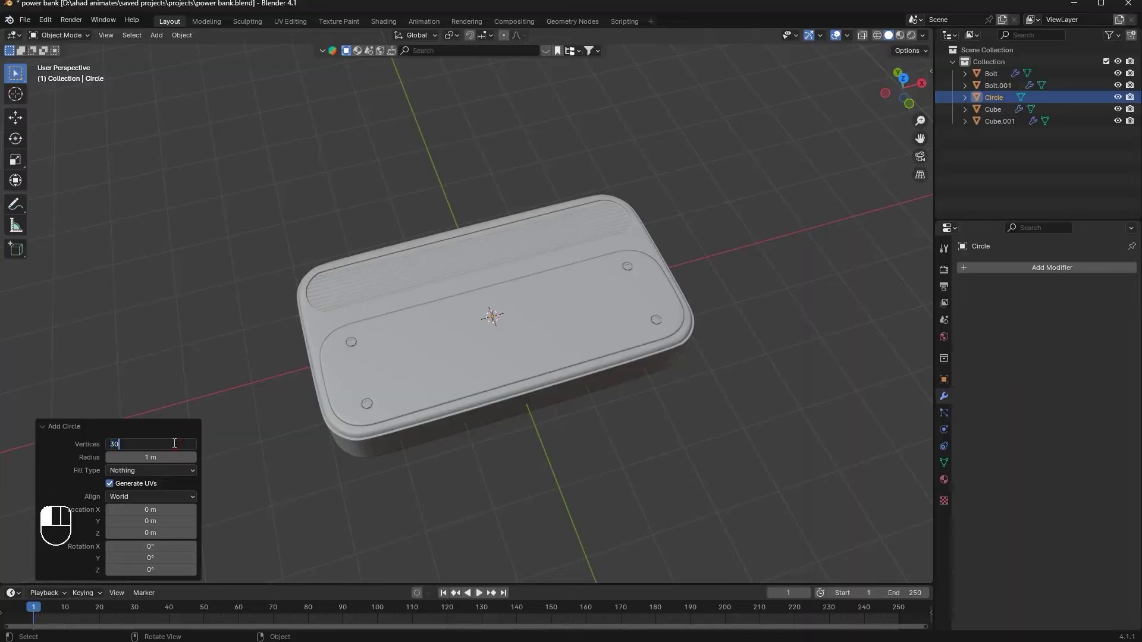
pyautogui.click(92, 426)
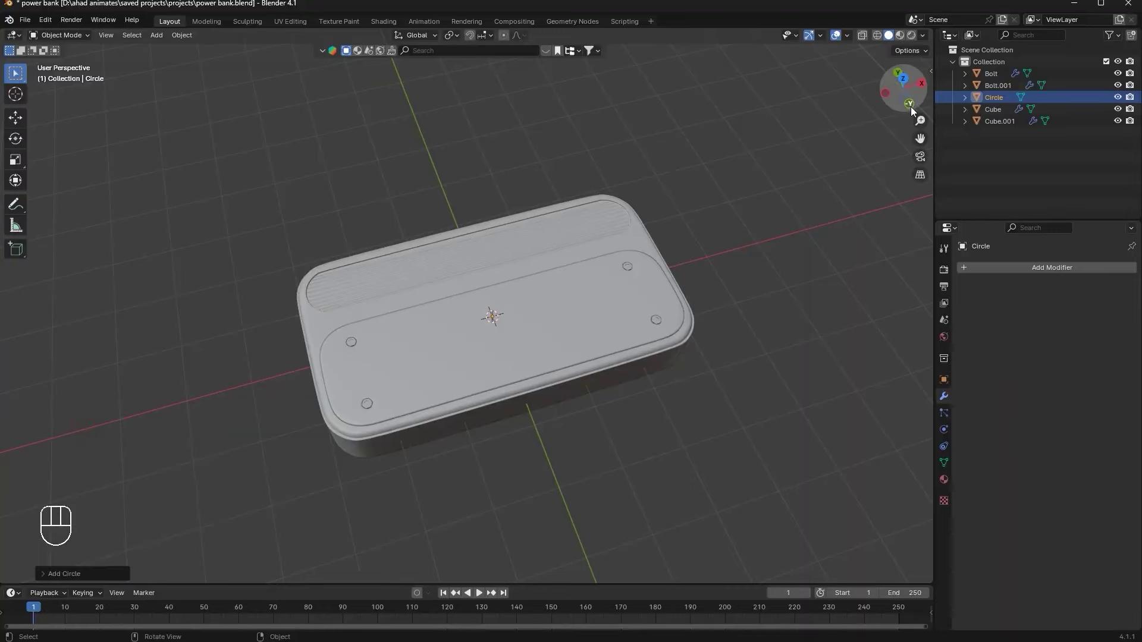
pyautogui.click(915, 111)
pyautogui.press('g')
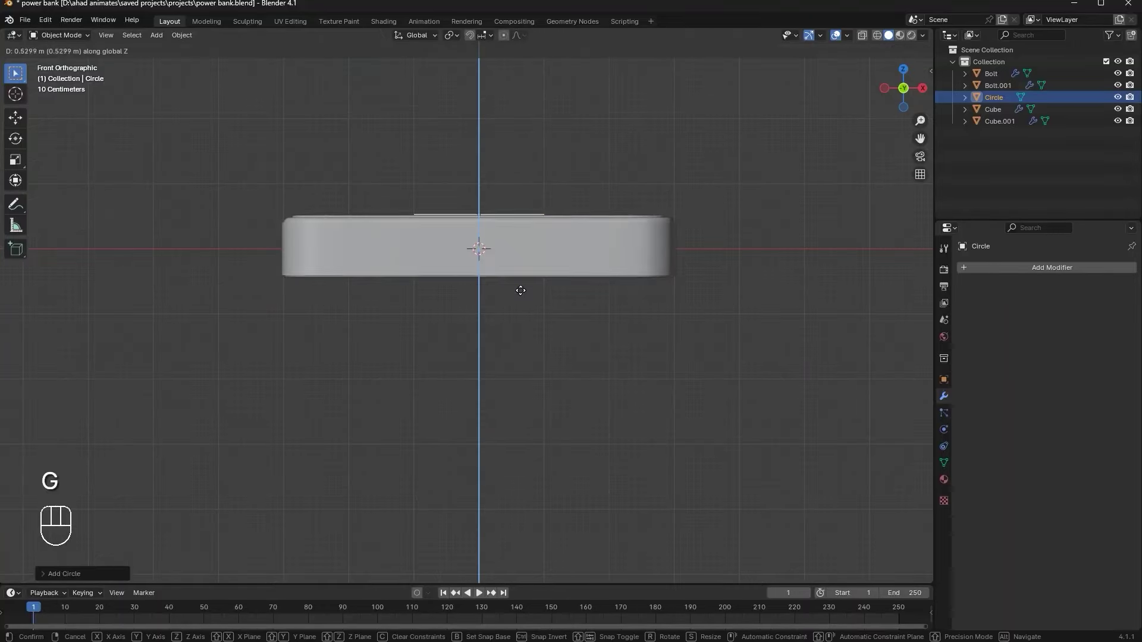
pyautogui.press('s')
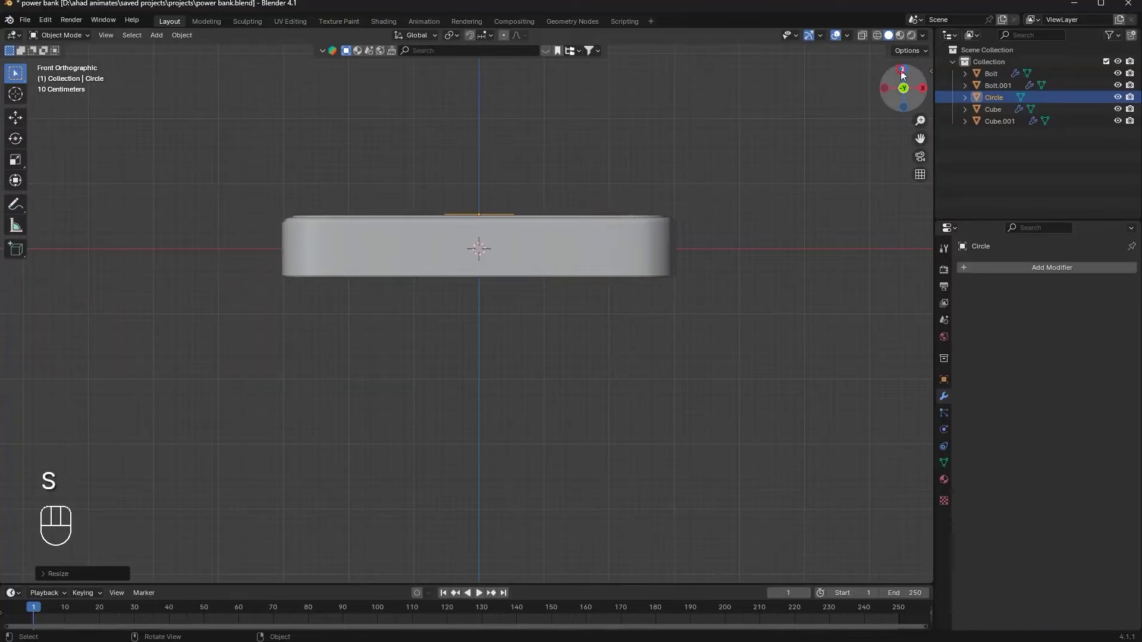
pyautogui.press('g')
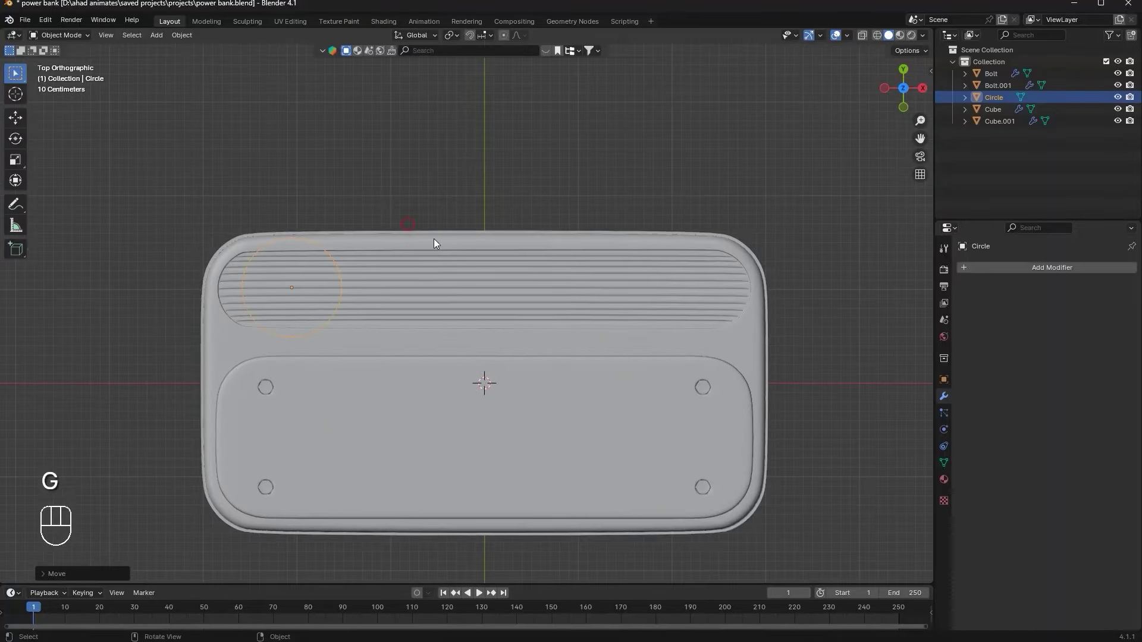
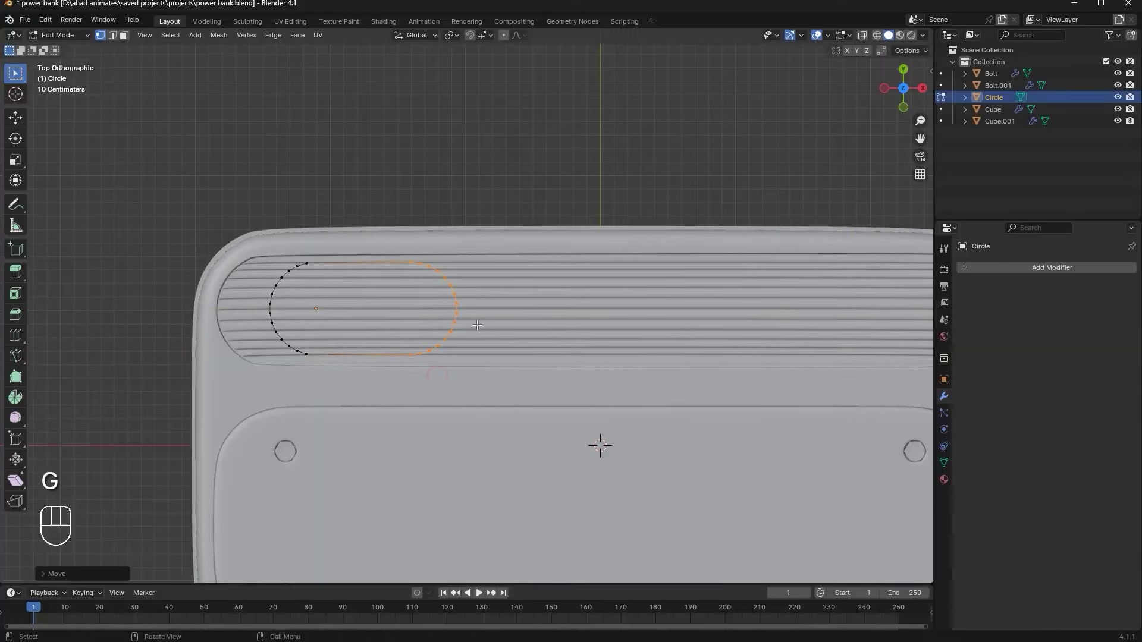
# Stretch the circle into an oval, enlarge it slightly and slide it into the ribbed-end recess
pyautogui.press('g')
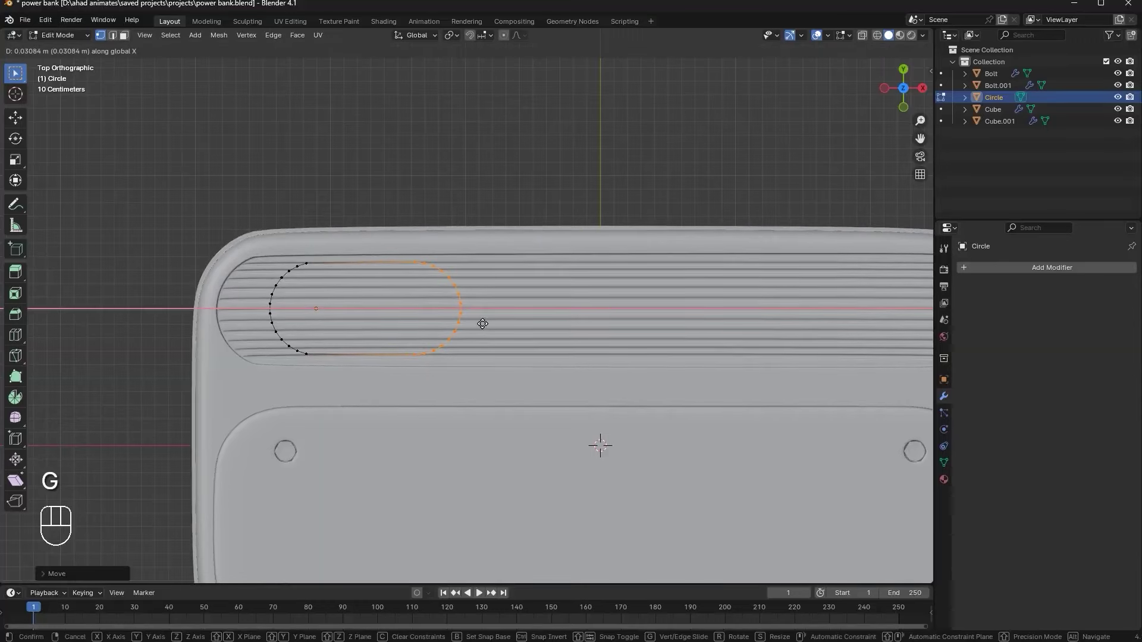
pyautogui.press('Tab')
pyautogui.press('a')
pyautogui.press('f')
pyautogui.press('Tab')
pyautogui.press('g')
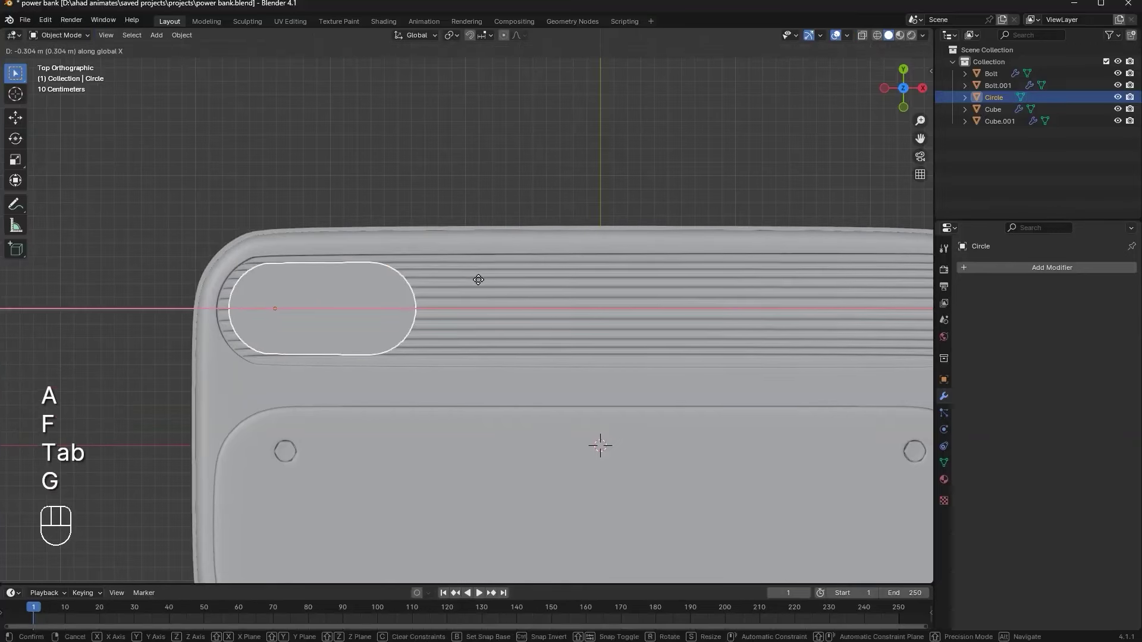
pyautogui.press('s')
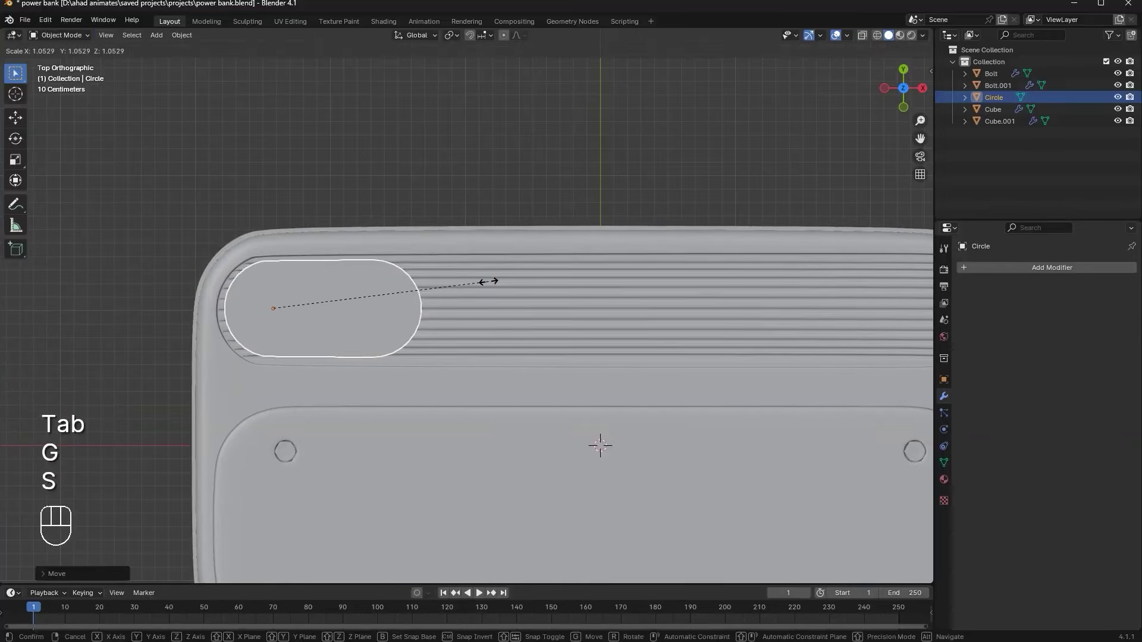
pyautogui.press('g')
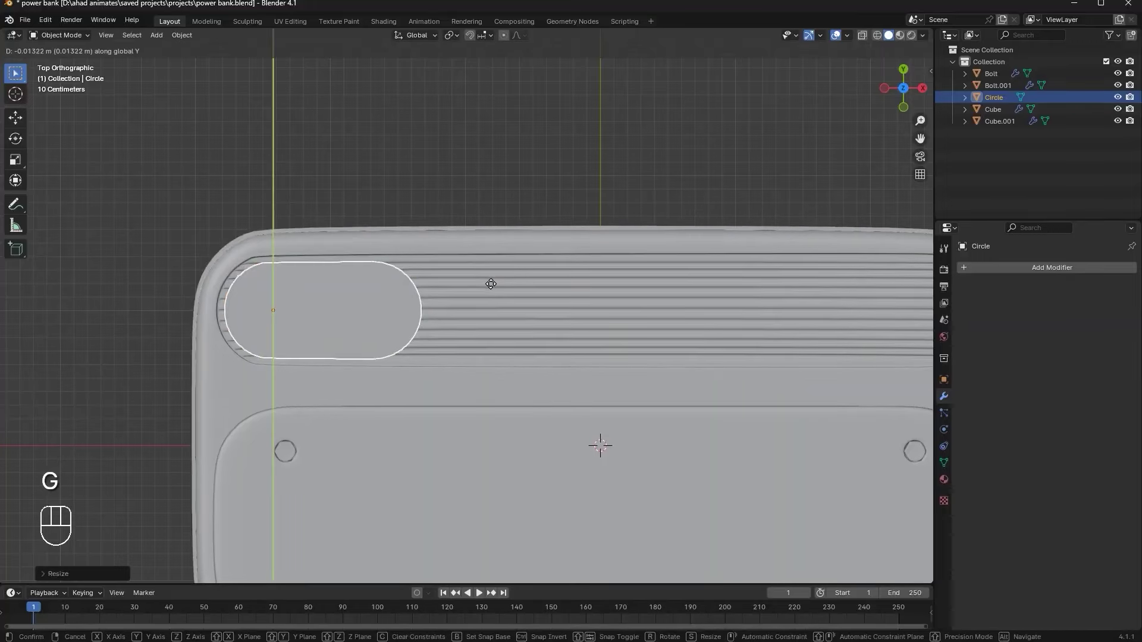
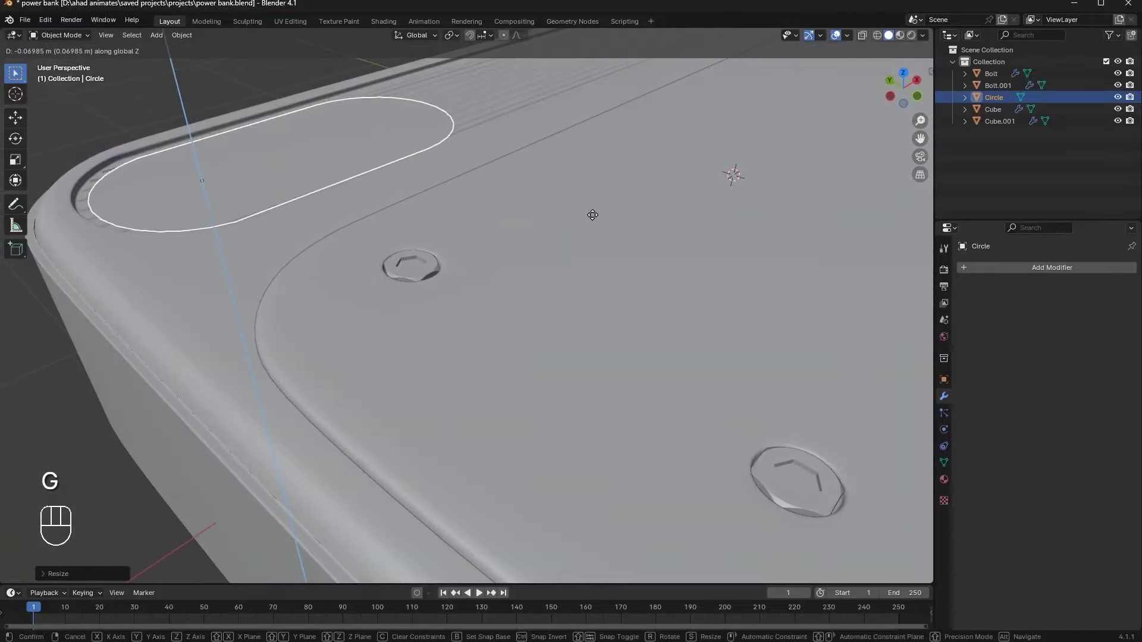
# Extrude the oval into a solid button and round its edges with a multi-segment bevel
pyautogui.press('Tab')
pyautogui.press('e')
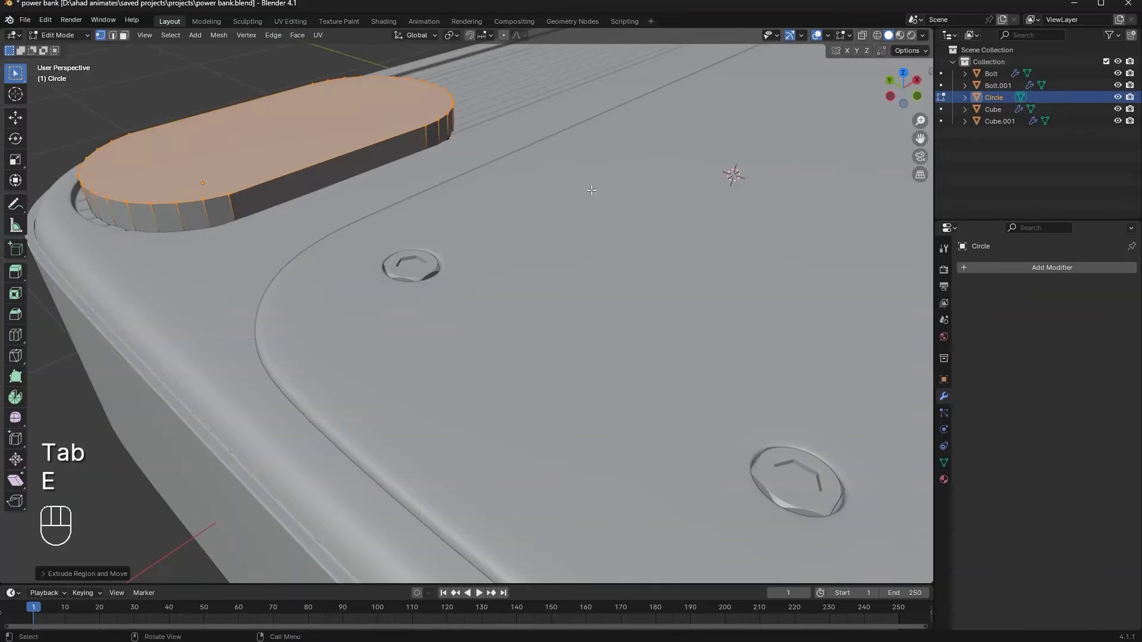
pyautogui.press('g')
pyautogui.press('Tab')
pyautogui.press('ctrl+a')
pyautogui.middleClick(531, 204)
pyautogui.press('Tab')
pyautogui.press('ctrl+b')
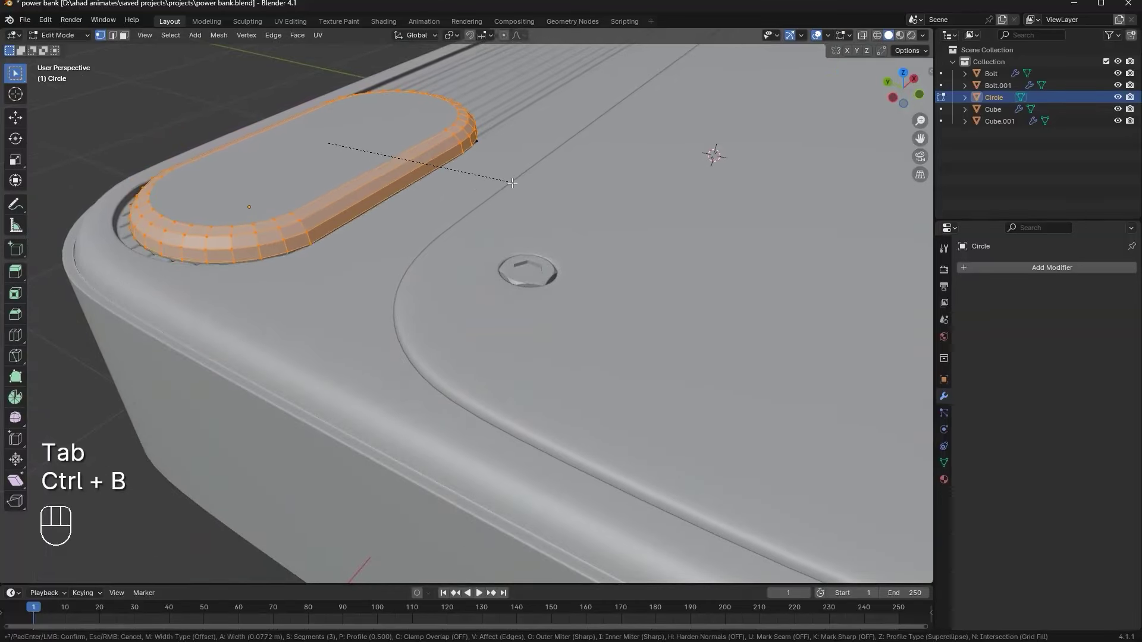
pyautogui.click(870, 41)
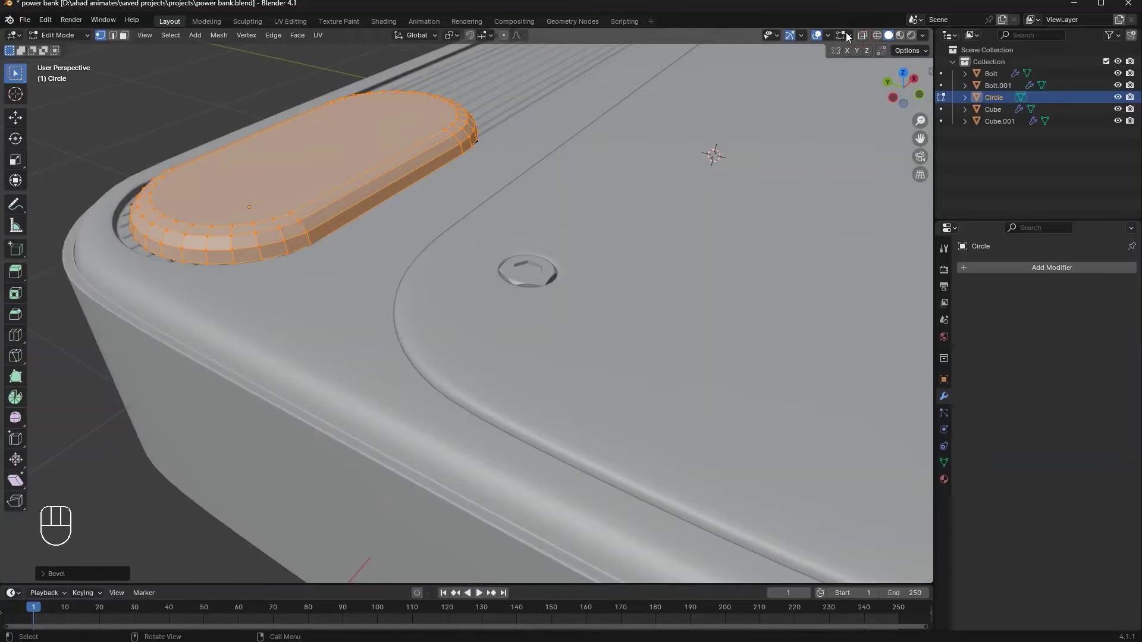
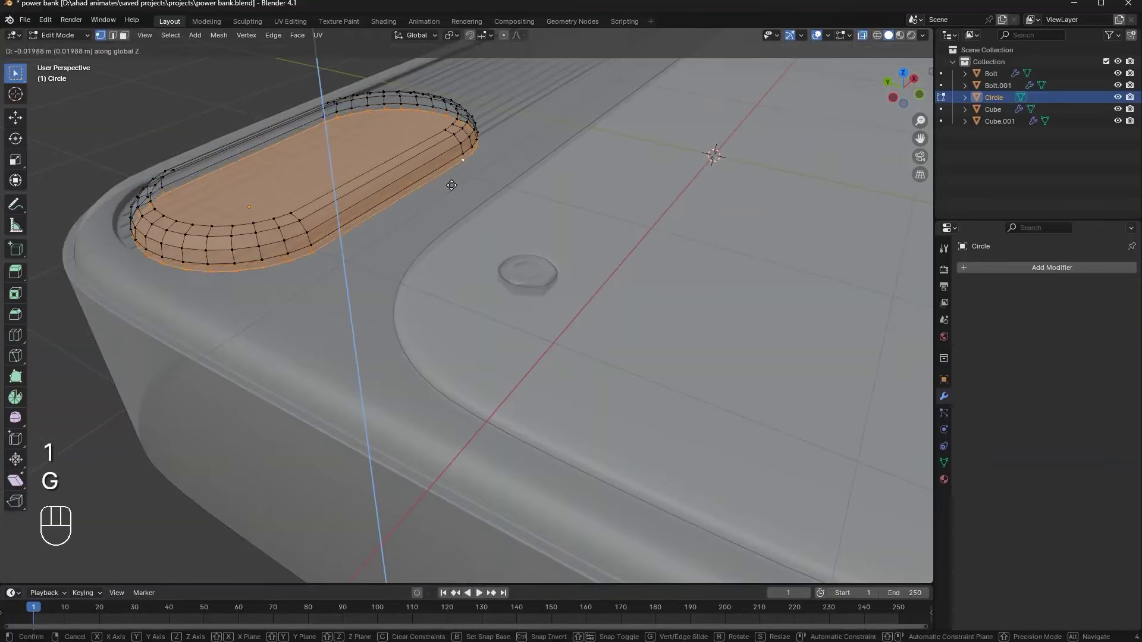
pyautogui.press('Tab')
pyautogui.doubleClick(871, 40)
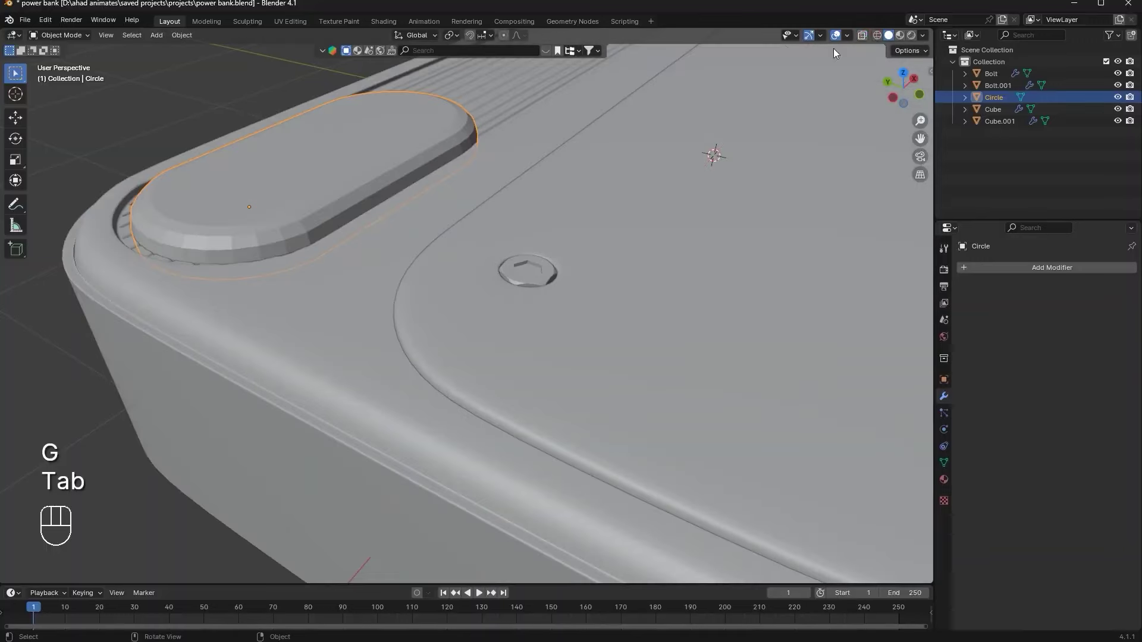
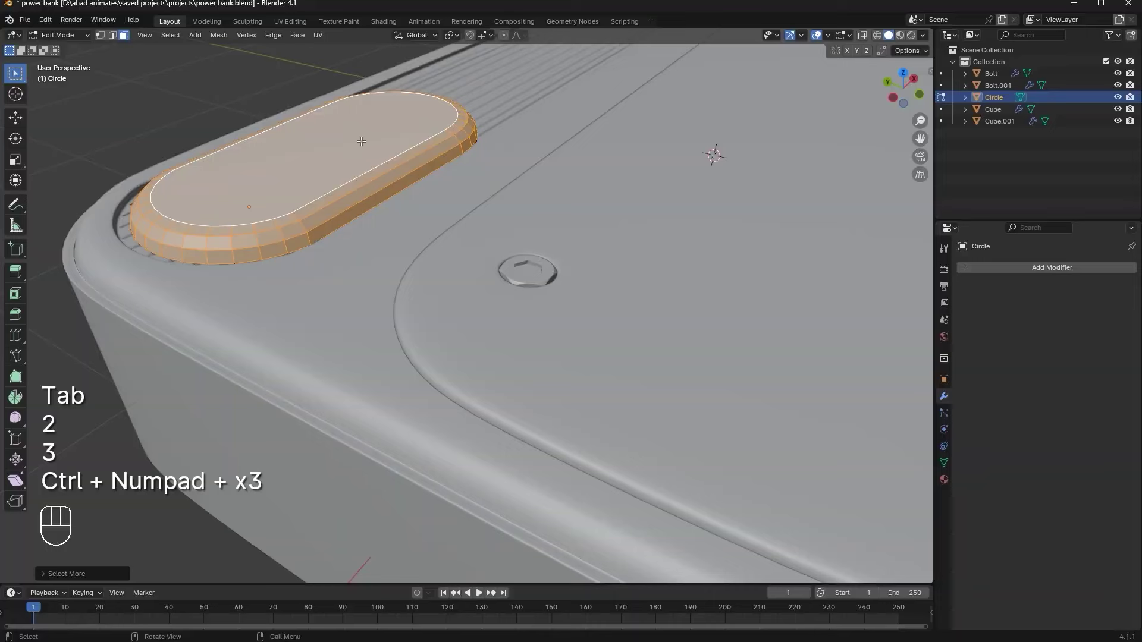
# Inset and shrink the button's top face, then flatten it along Z for a slightly domed cap
pyautogui.press('s')
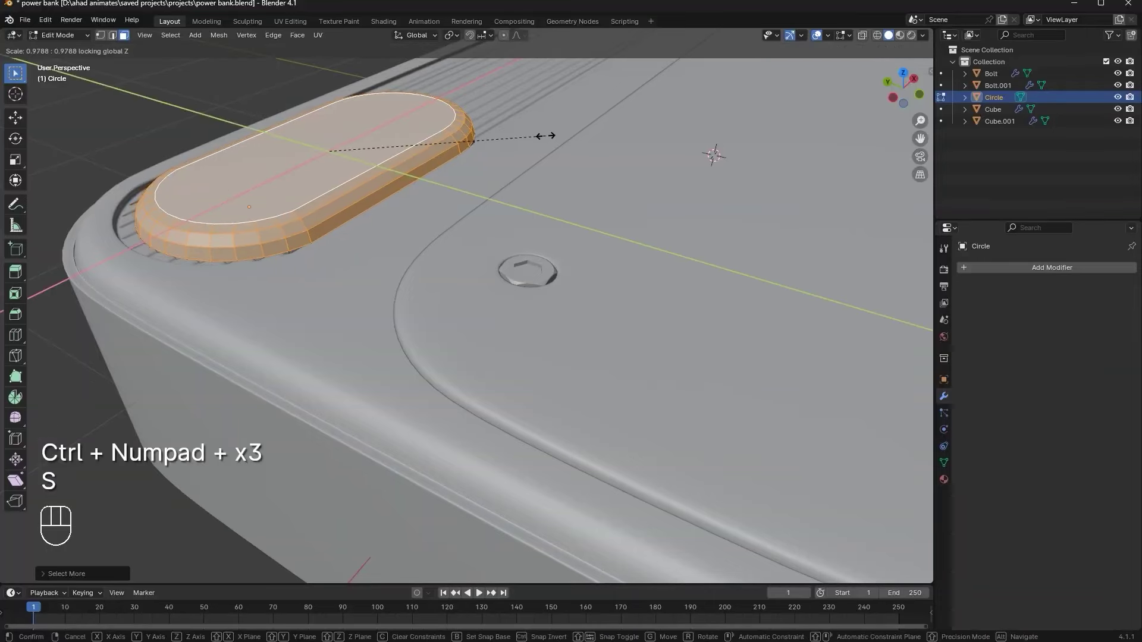
pyautogui.press('s')
pyautogui.press('s')
pyautogui.press('Tab')
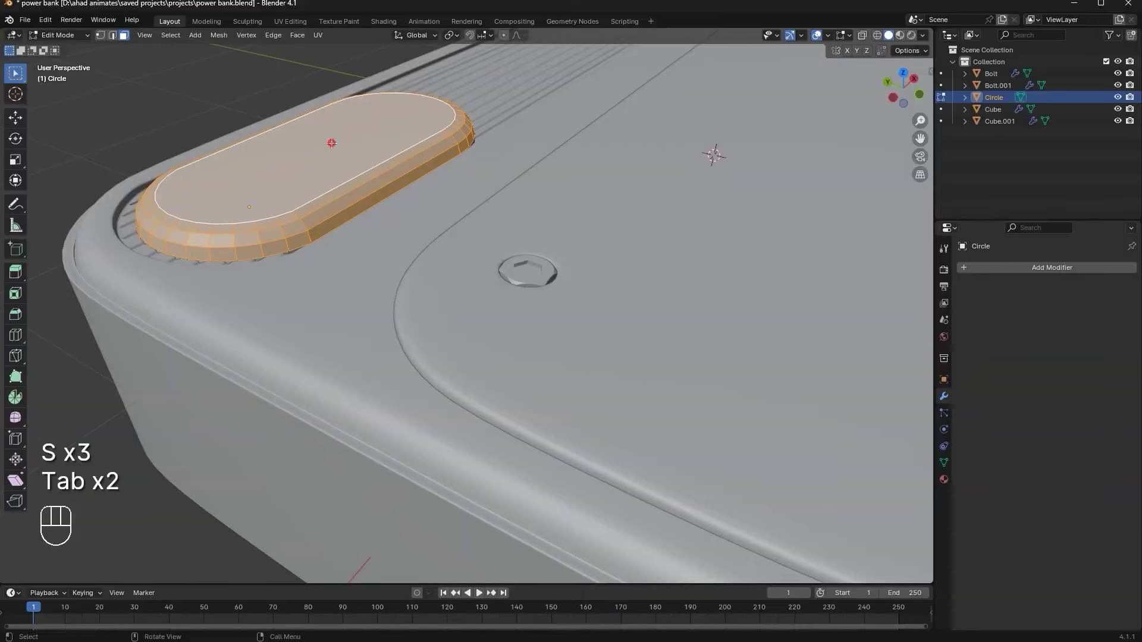
pyautogui.press('ctrl+KP_Add')
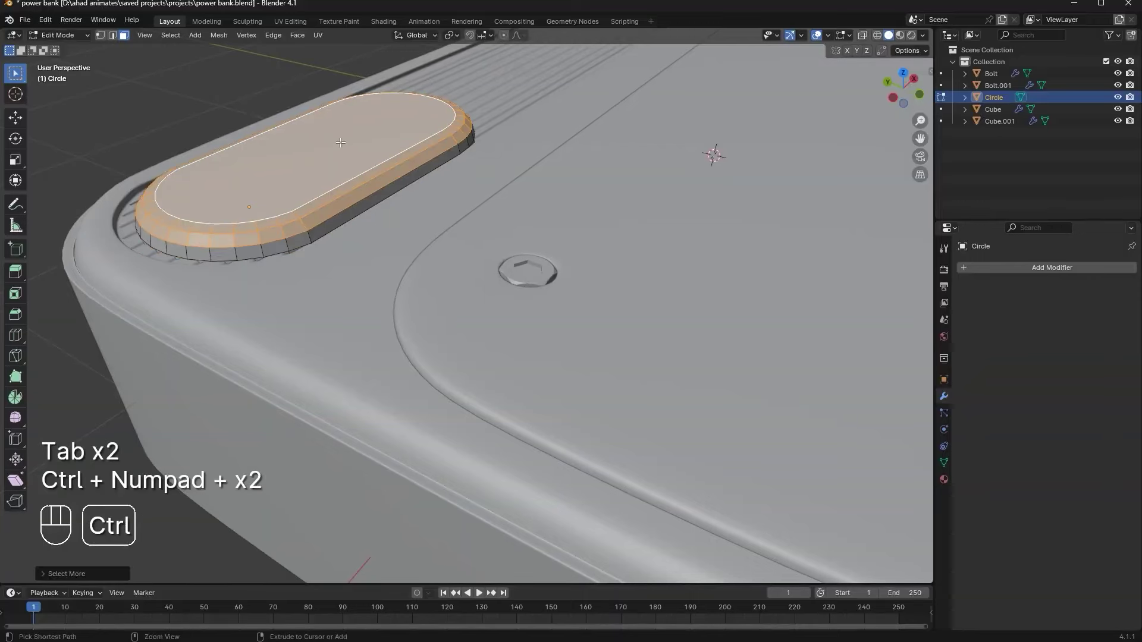
pyautogui.press('s')
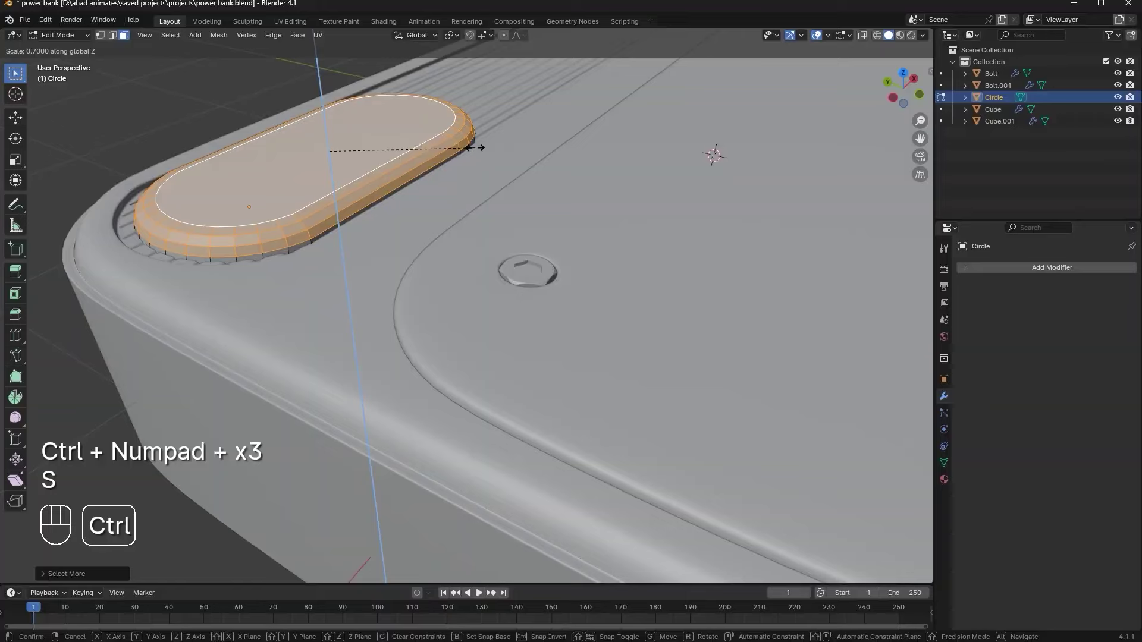
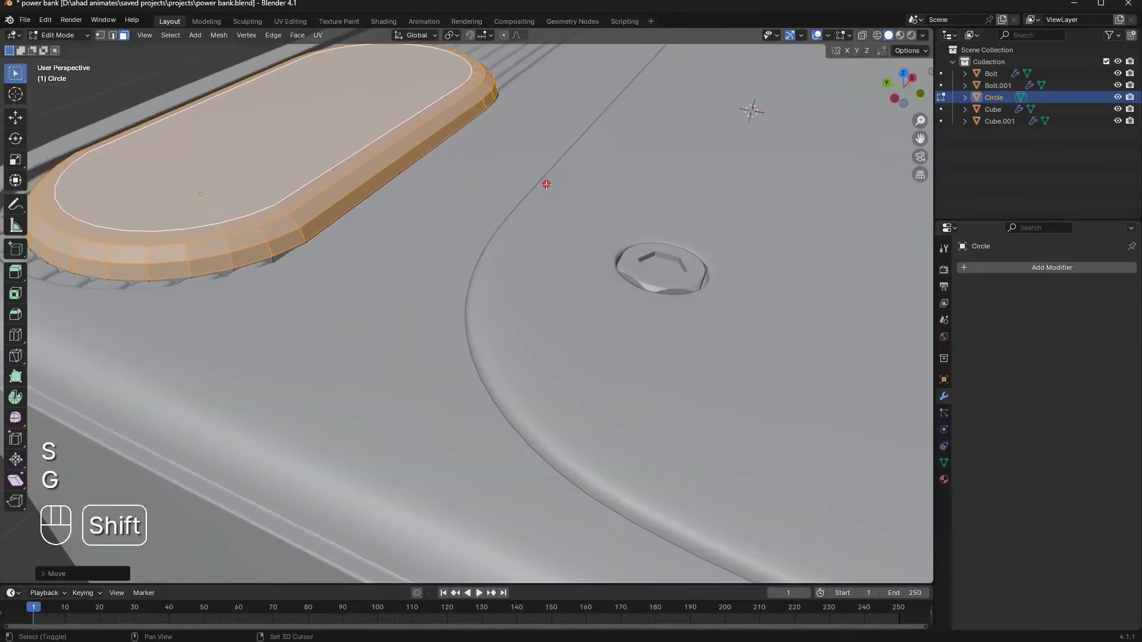
pyautogui.click(242, 177)
pyautogui.press('Tab')
pyautogui.moveTo(344, 214); pyautogui.dragTo(203, 307)
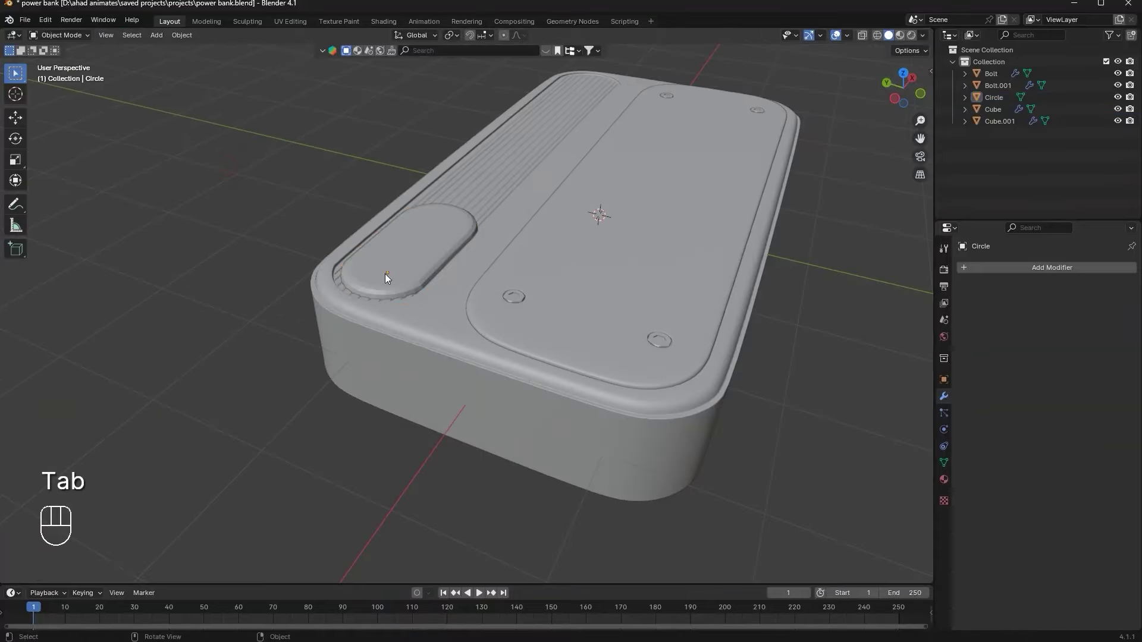
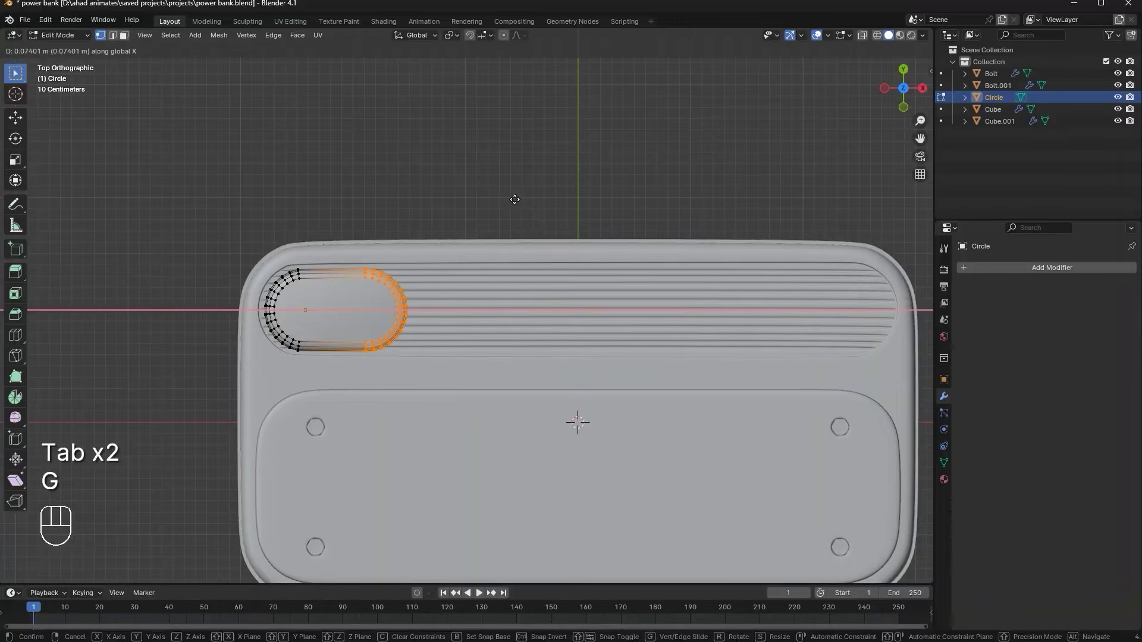
# Save the file, orbit to the body's side face and add a new circle object Circle.001
pyautogui.press('Tab')
pyautogui.middleClick(531, 147)
pyautogui.press('ctrl+s')
pyautogui.middleClick(545, 220)
pyautogui.moveTo(444, 256); pyautogui.dragTo(425, 257)
pyautogui.moveTo(373, 252); pyautogui.dragTo(491, 115)
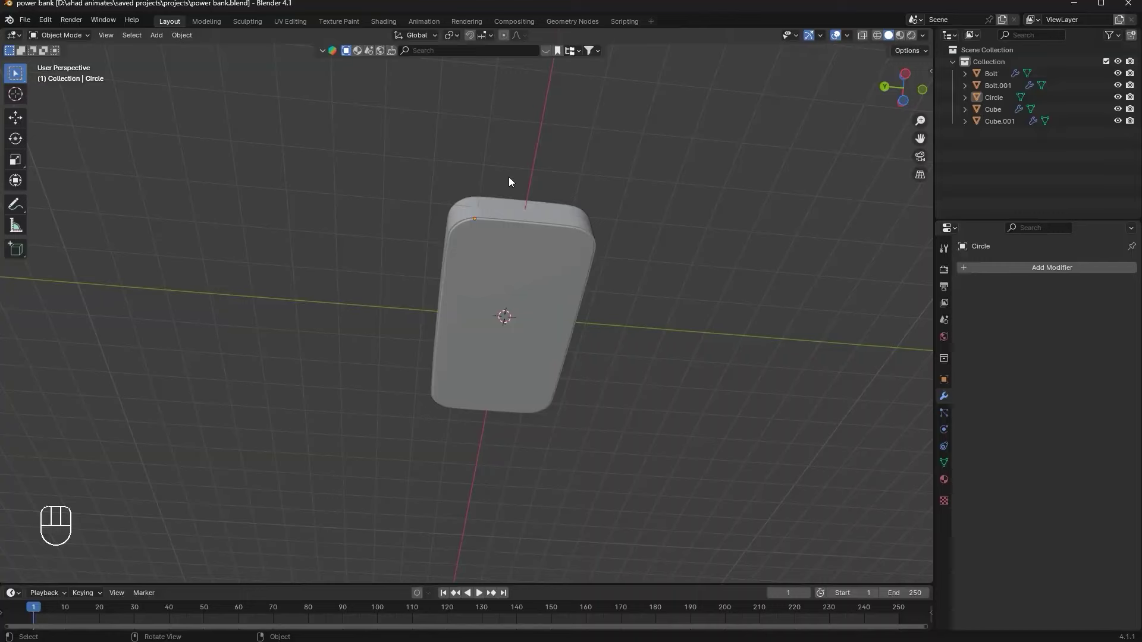
pyautogui.moveTo(313, 222); pyautogui.dragTo(333, 317)
pyautogui.moveTo(392, 264); pyautogui.dragTo(349, 263)
pyautogui.click(590, 300)
pyautogui.press('shift+a')
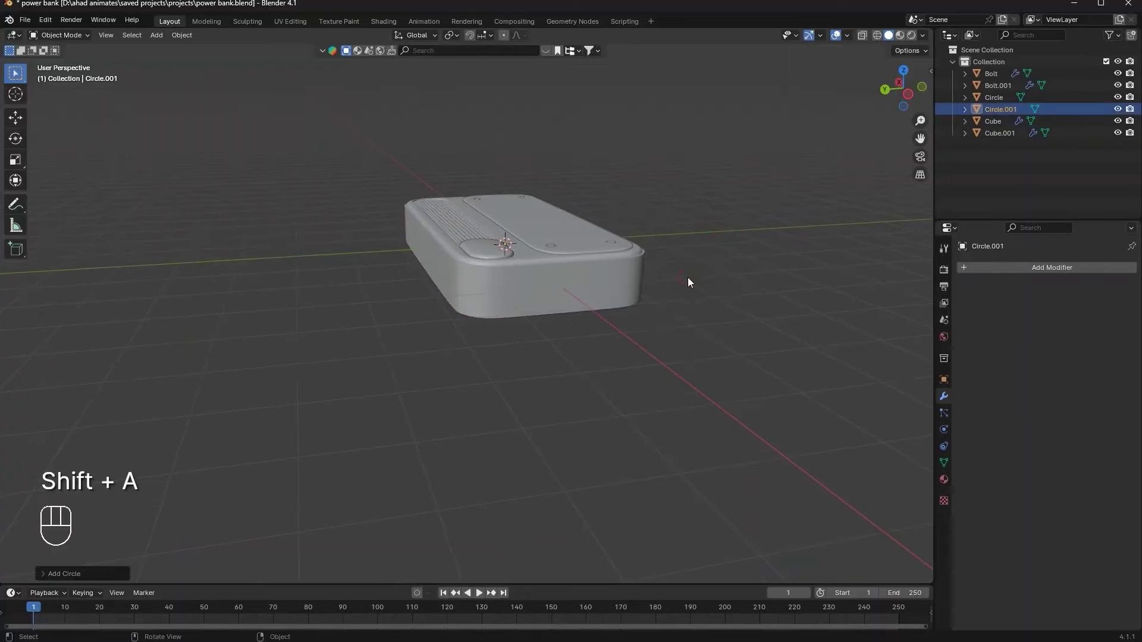
# Rotate the circle 90 degrees on Y and stretch half its vertices into an upright oval
pyautogui.press('g')
pyautogui.press('r')
pyautogui.press('r')
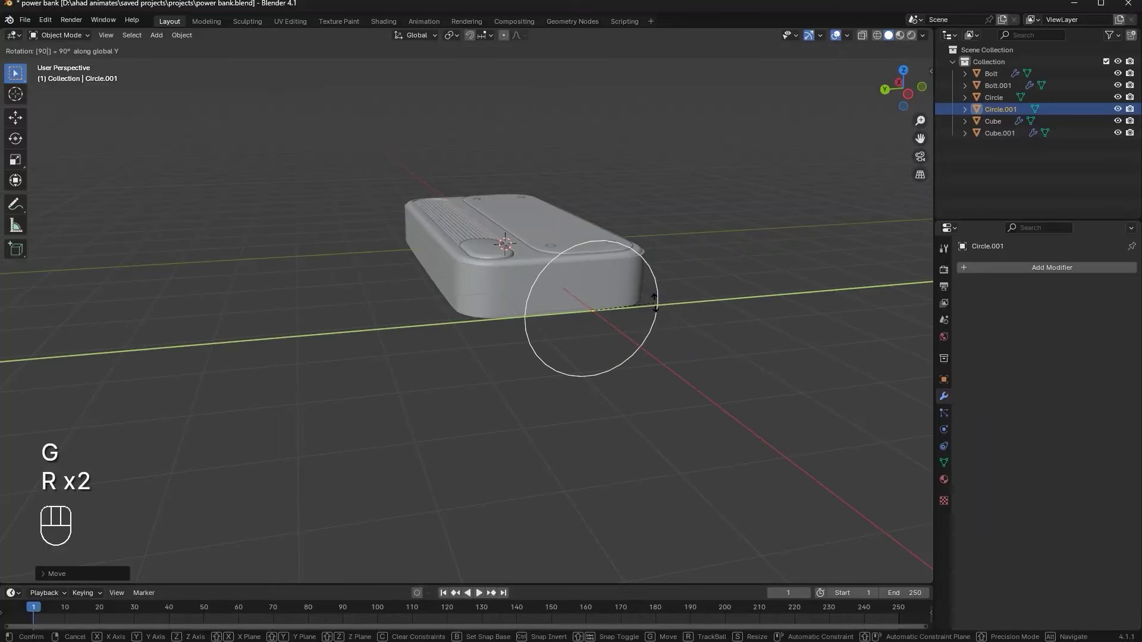
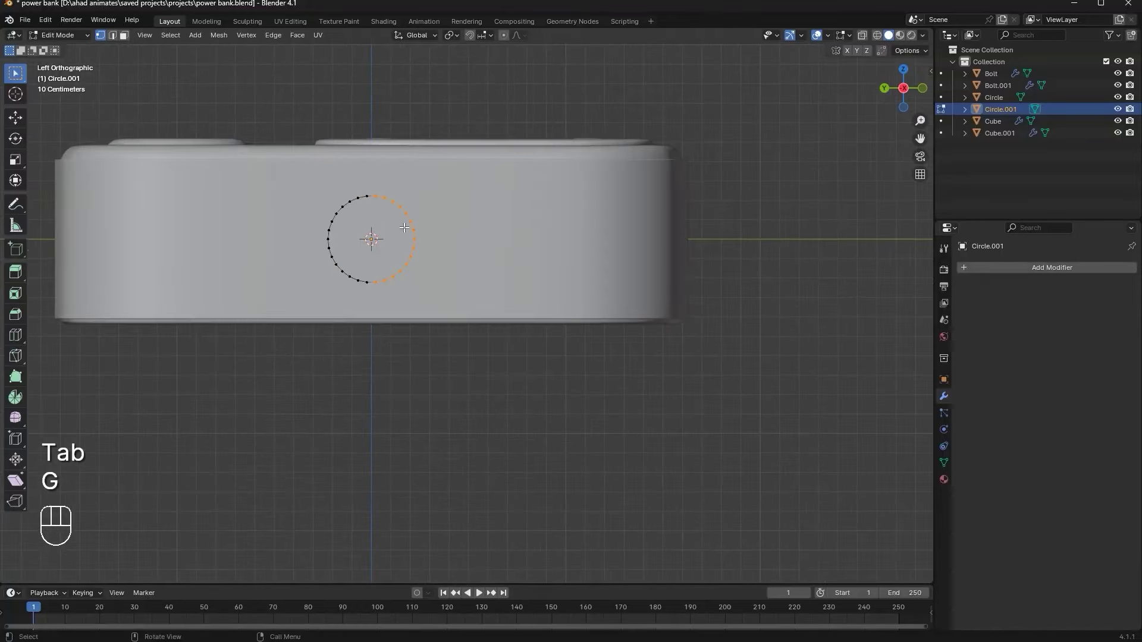
pyautogui.press('g')
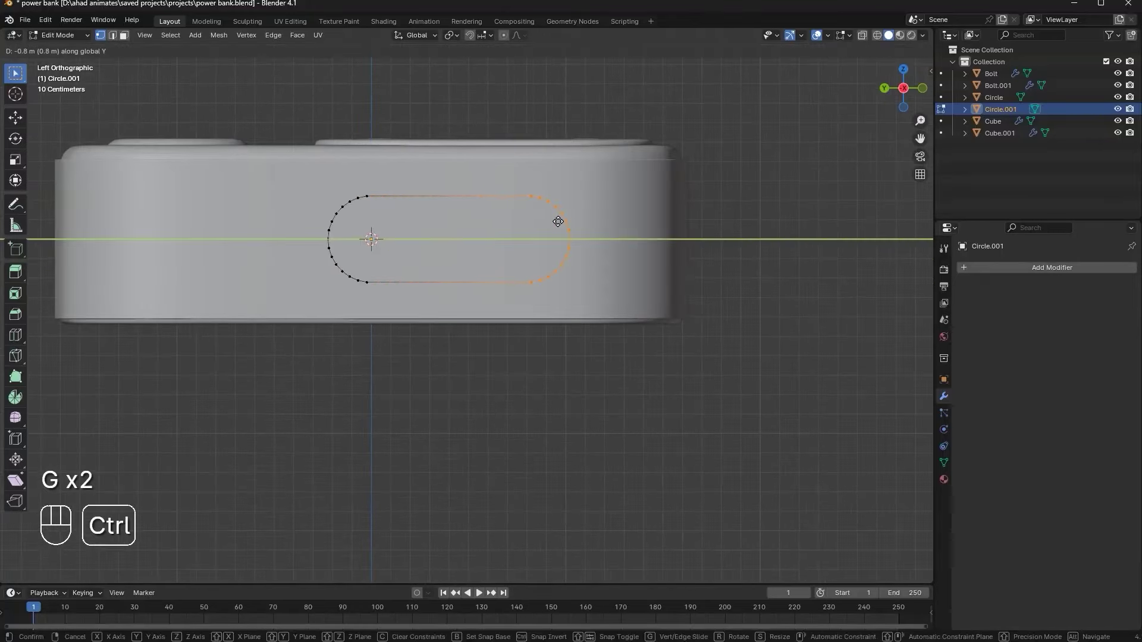
pyautogui.press('s')
pyautogui.press('Tab')
pyautogui.press('a')
# Shrink the oval to port size and place it against the power bank's side face
pyautogui.press('ctrl+z')
pyautogui.moveTo(663, 162); pyautogui.dragTo(675, 177)
pyautogui.press('d')
pyautogui.click(729, 130)
pyautogui.press('s')
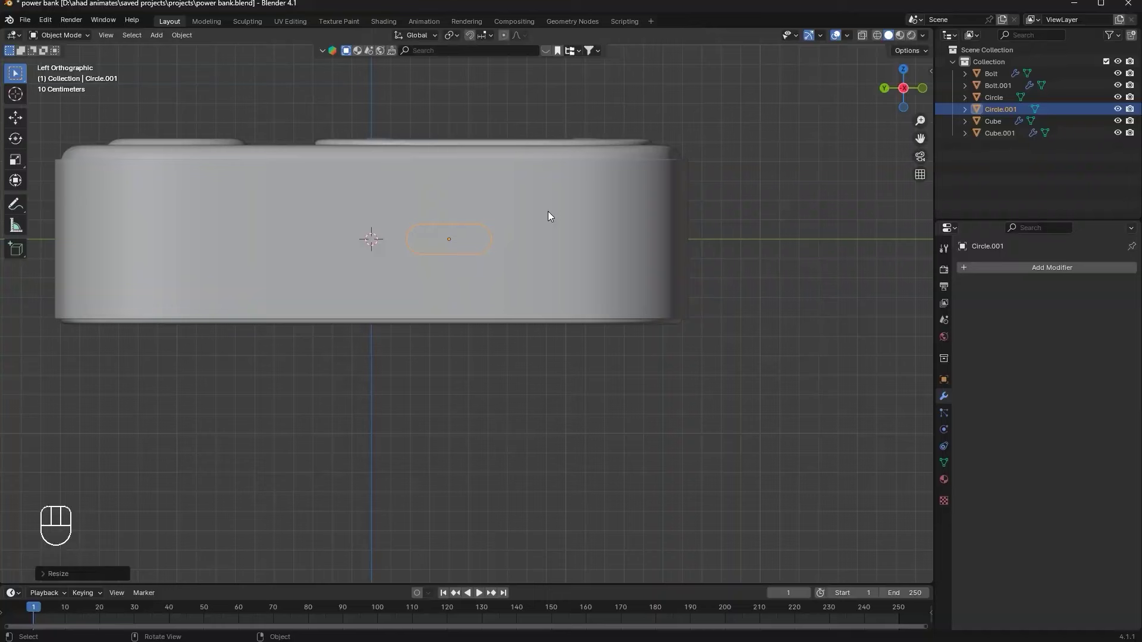
# Slide the oval outline to the left of the side face and duplicate it
pyautogui.press('g')
pyautogui.press('s')
pyautogui.press('g')
pyautogui.press('Tab')
pyautogui.press('g')
pyautogui.press('Tab')
# Move the duplicate oval to the matching position on the right of the side face
pyautogui.moveTo(314, 167); pyautogui.dragTo(375, 176)
pyautogui.press('shift+d')
pyautogui.press('f')
pyautogui.press('t')
pyautogui.press('g')
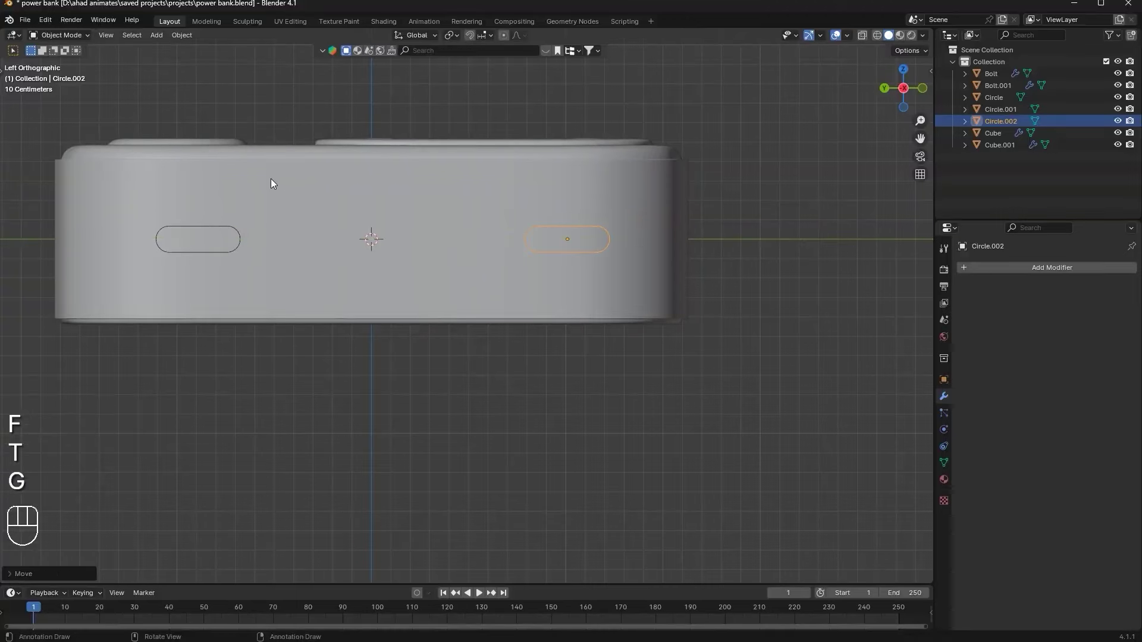
pyautogui.press('Left')
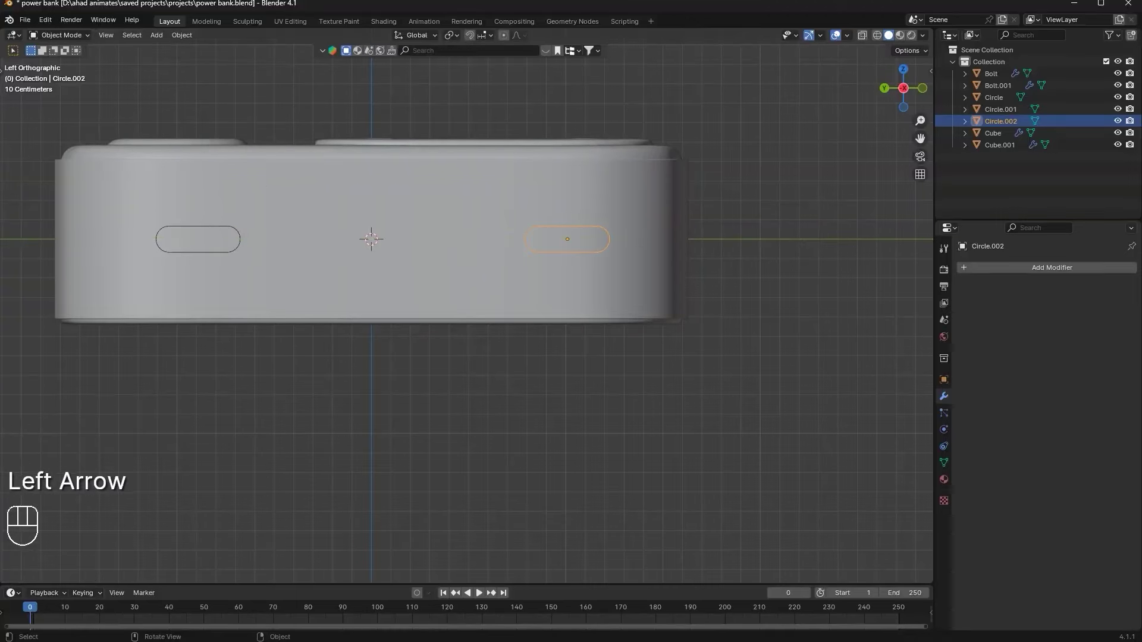
# Add a plane and rotate it 90° on Y to stand upright against the side face
pyautogui.press('shift+a')
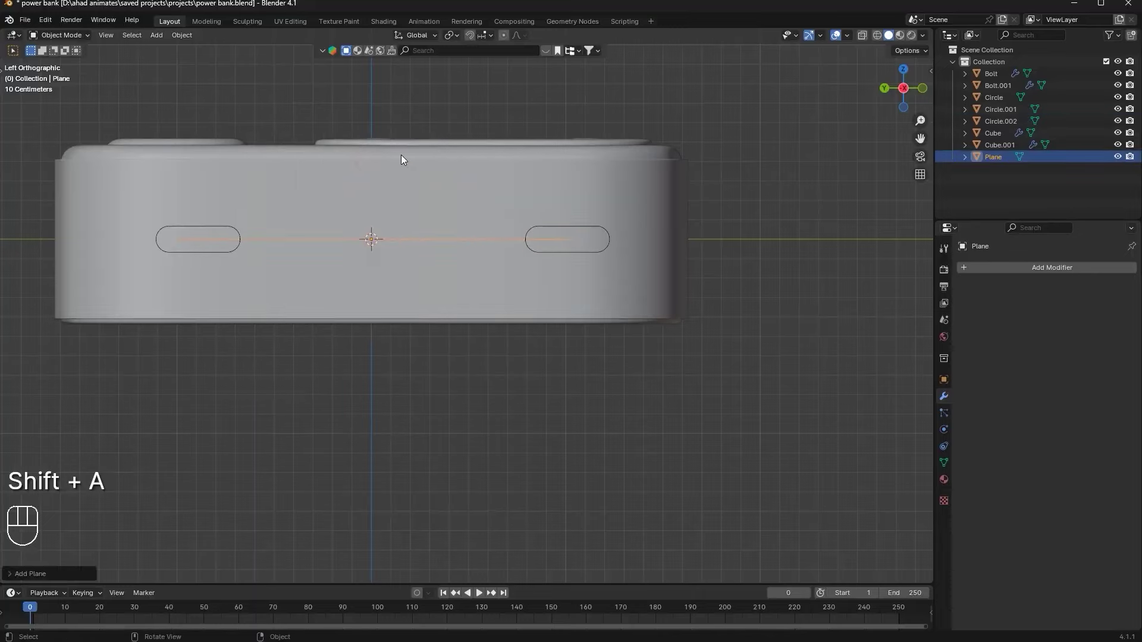
pyautogui.press('r')
pyautogui.press('r')
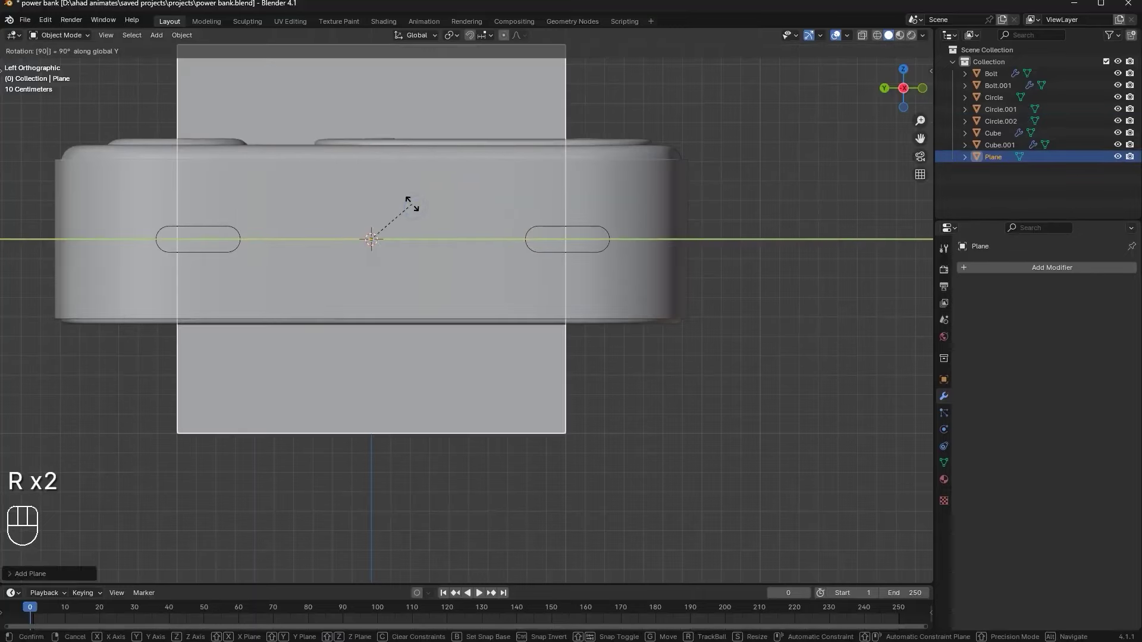
pyautogui.click(620, 249)
pyautogui.click(636, 271)
pyautogui.press('g')
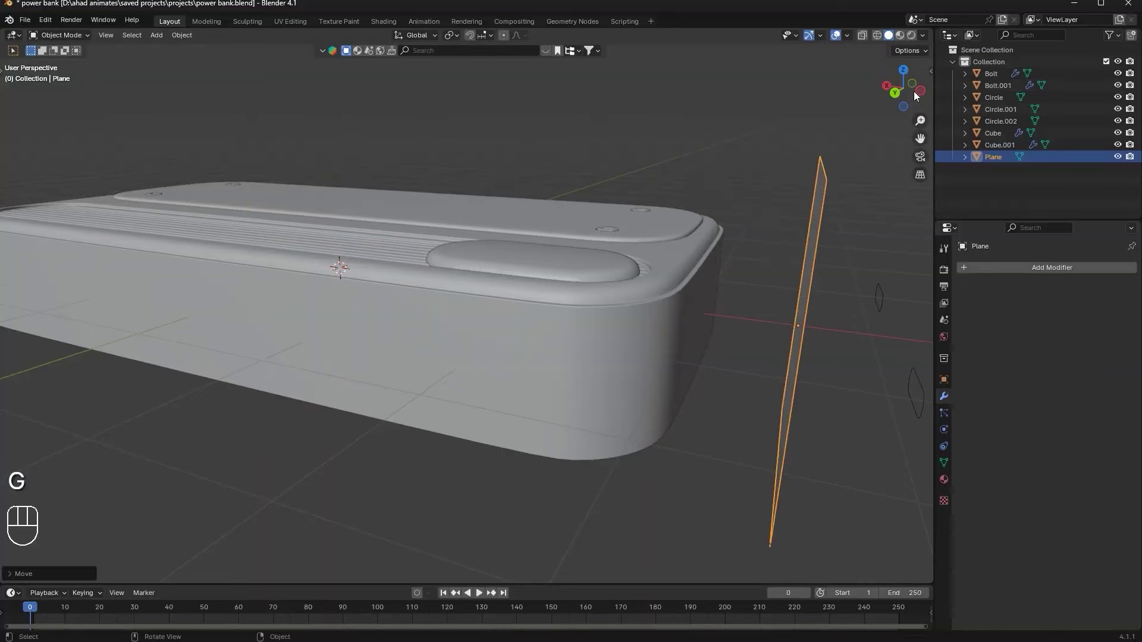
# Scale the plane into a small rectangle between the ovals and reopen it for mesh editing
pyautogui.press('s')
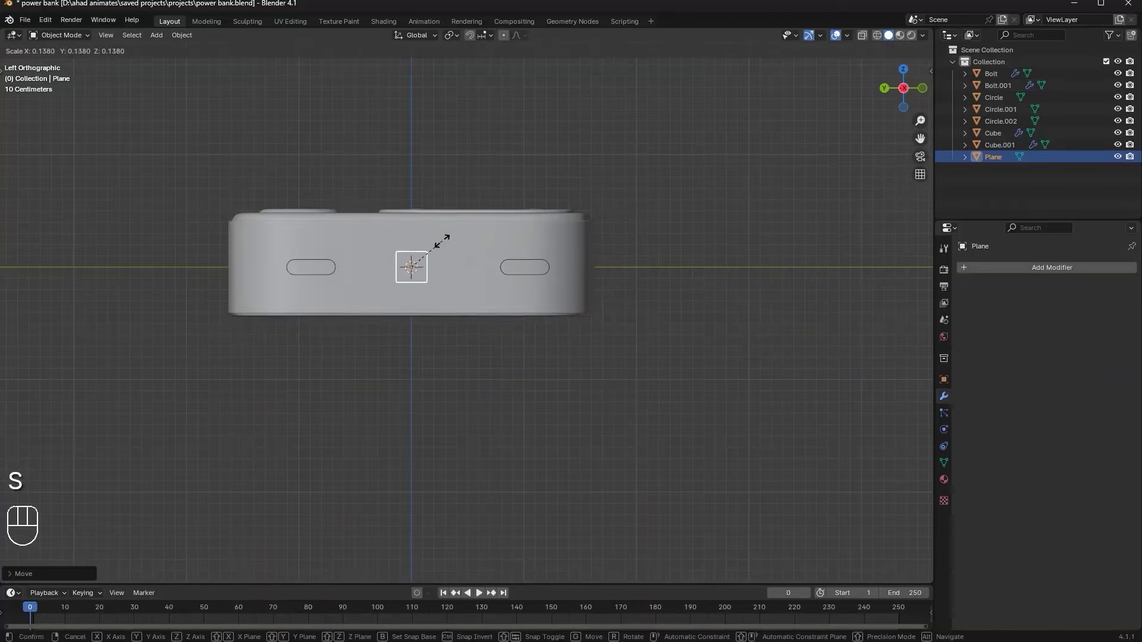
pyautogui.press('s')
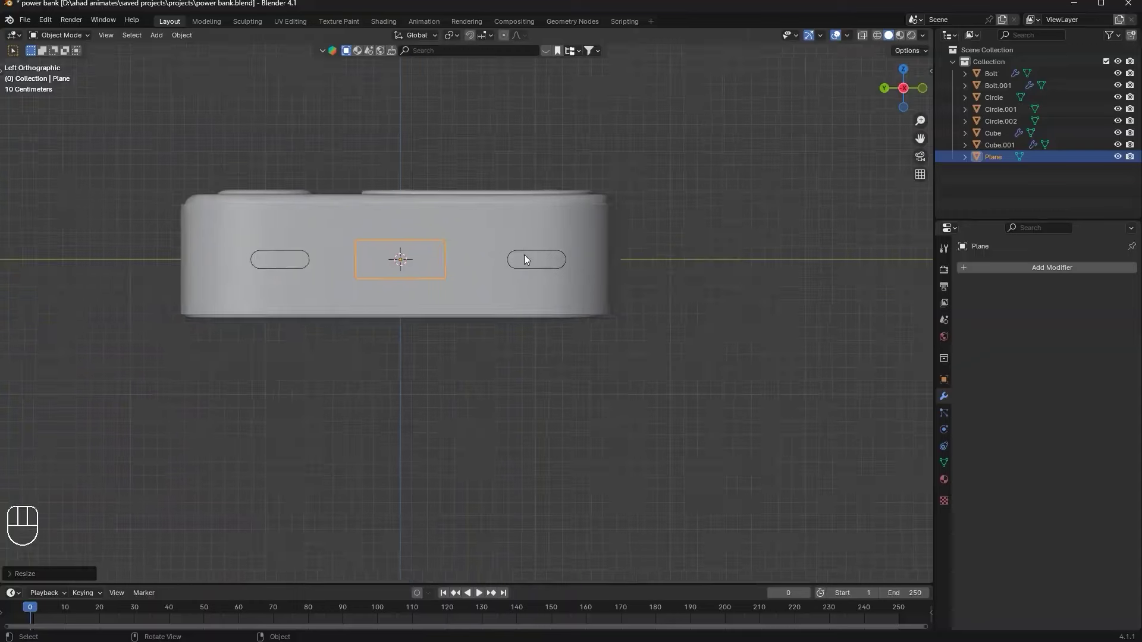
pyautogui.press('s')
pyautogui.press('g')
pyautogui.press('Tab')
pyautogui.press('Tab')
pyautogui.press('Tab')
pyautogui.press('i')
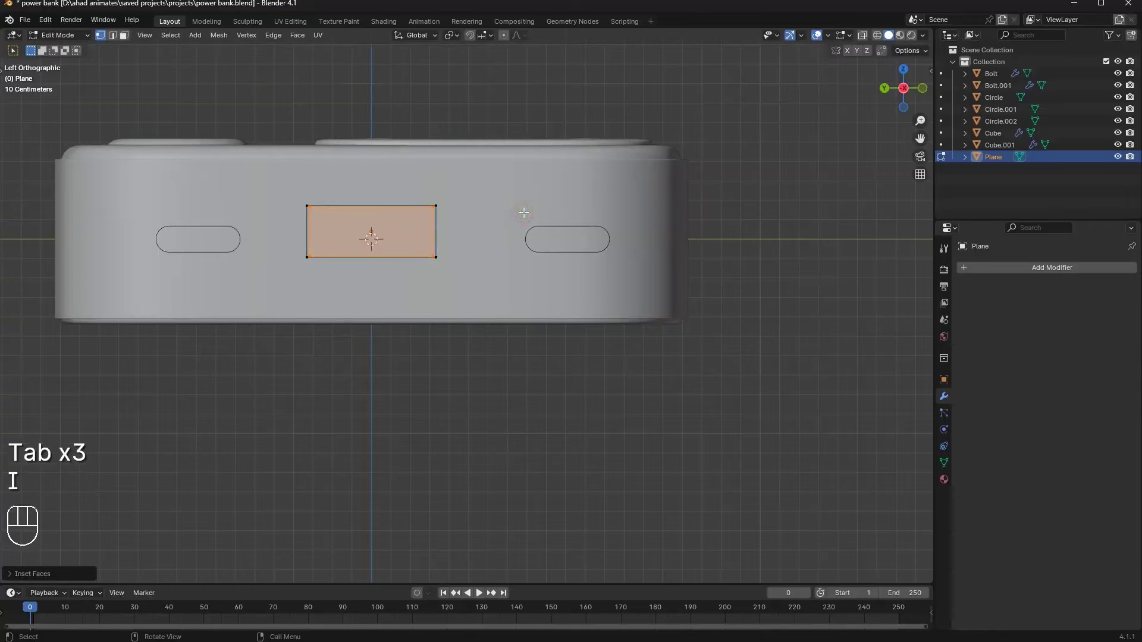
# Resize the port shapes along X and move them along the body's length
pyautogui.press('x')
pyautogui.press('Tab')
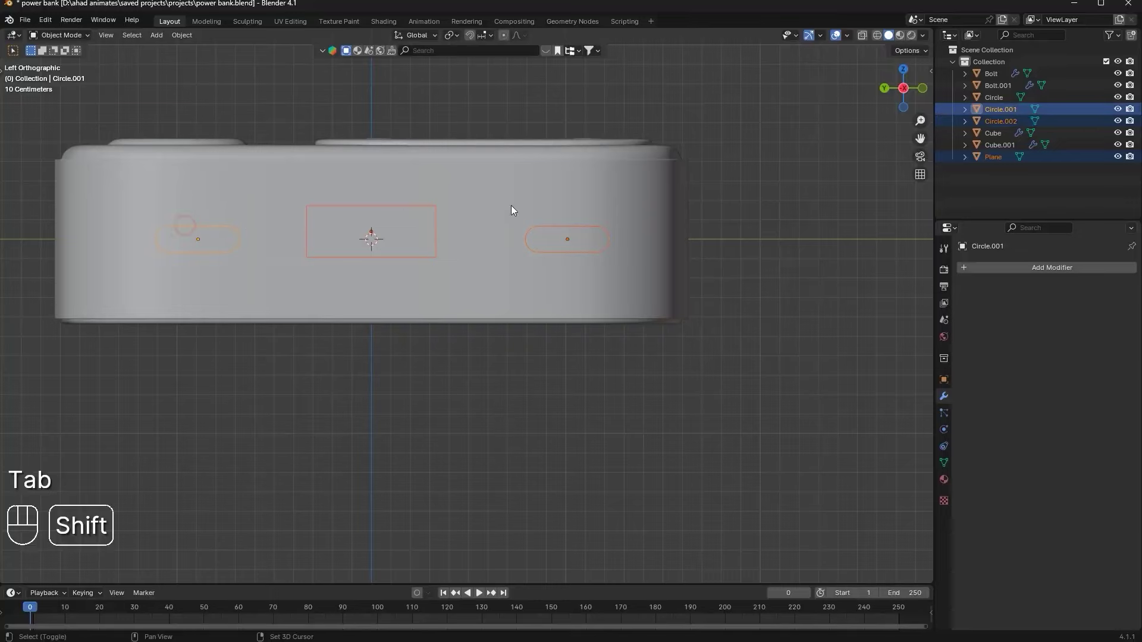
pyautogui.press('s')
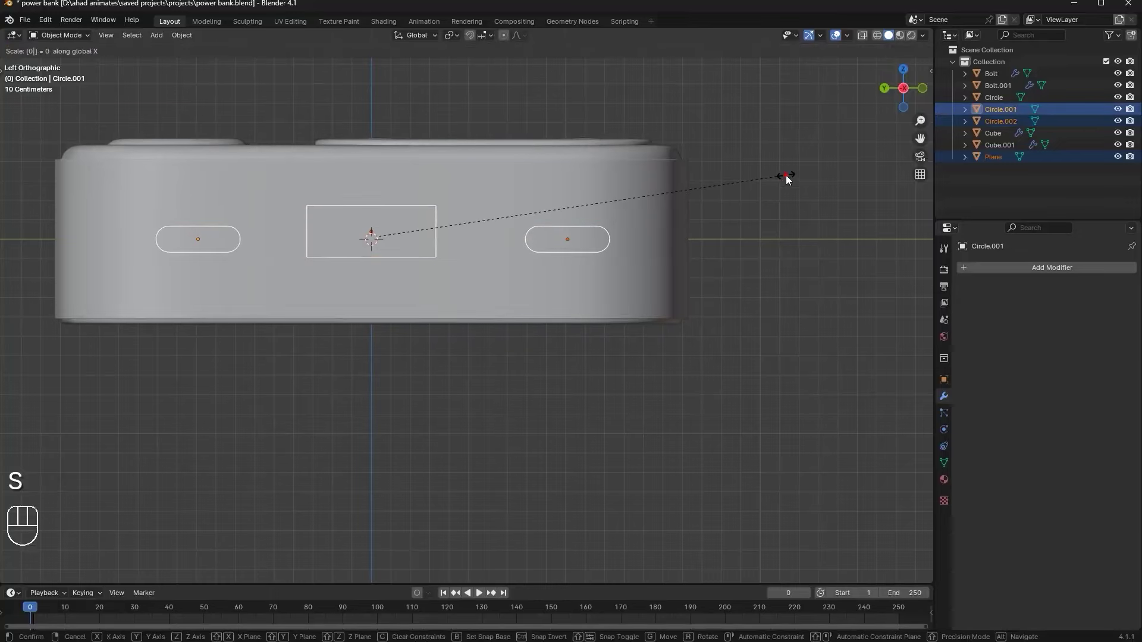
pyautogui.moveTo(735, 152); pyautogui.dragTo(759, 149)
pyautogui.moveTo(776, 216); pyautogui.dragTo(681, 221)
pyautogui.press('g')
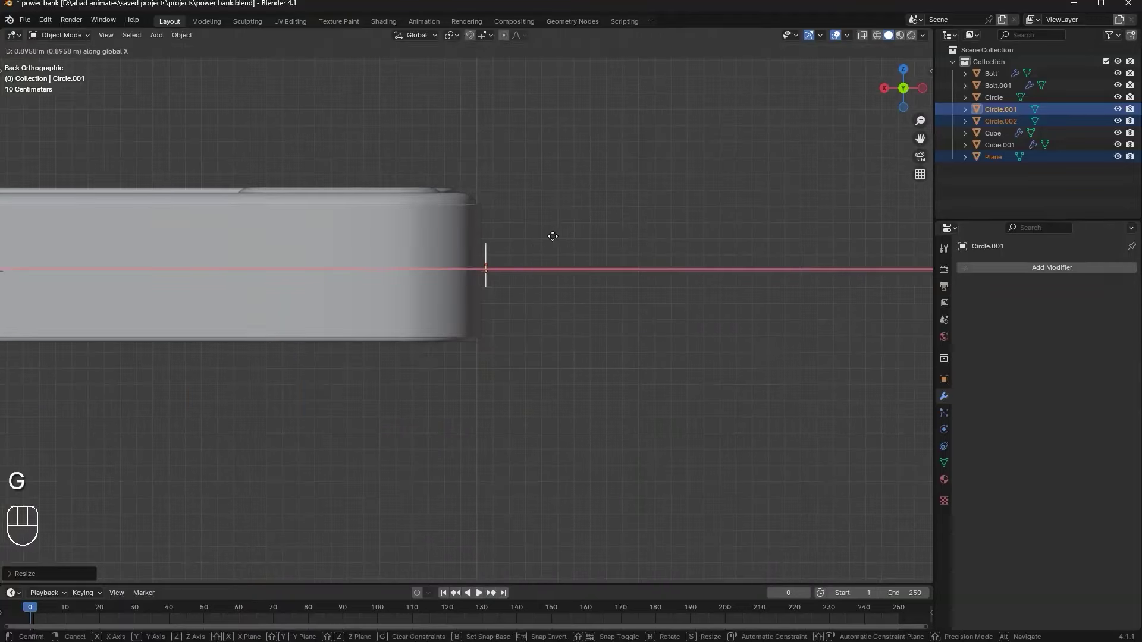
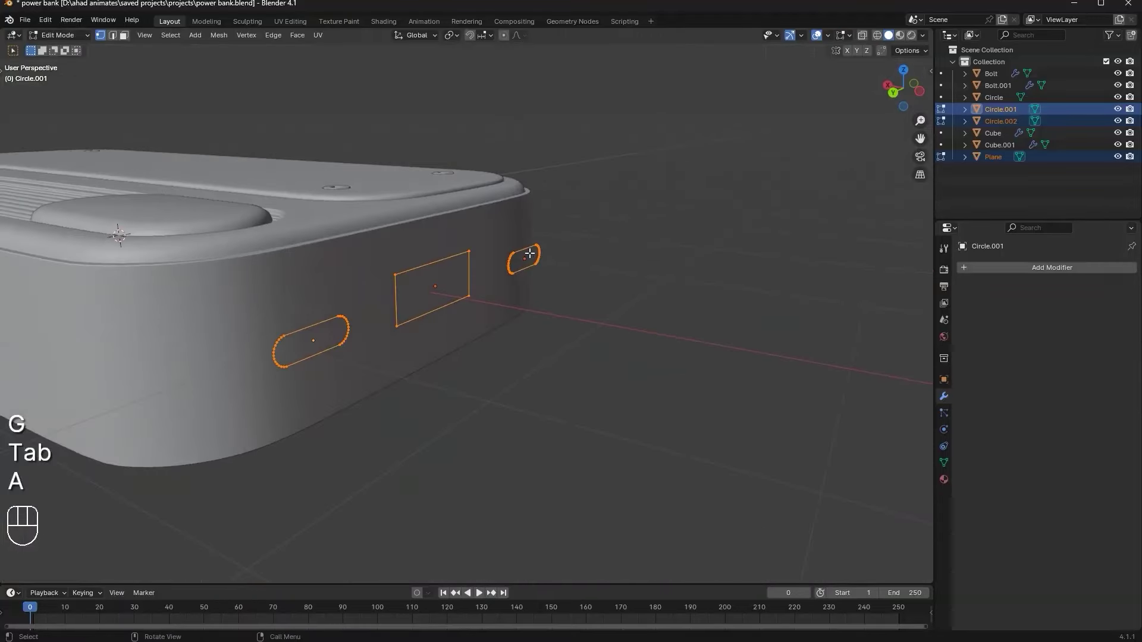
# Extrude all three port outlines into solid depth
pyautogui.press('Tab')
pyautogui.press('Tab')
pyautogui.press('Tab')
pyautogui.moveTo(407, 240); pyautogui.dragTo(489, 254)
pyautogui.press('Tab')
# Push and stretch the solid port pieces along X into the body side, then save the file
pyautogui.press('e')
pyautogui.press('Tab')
pyautogui.press('g')
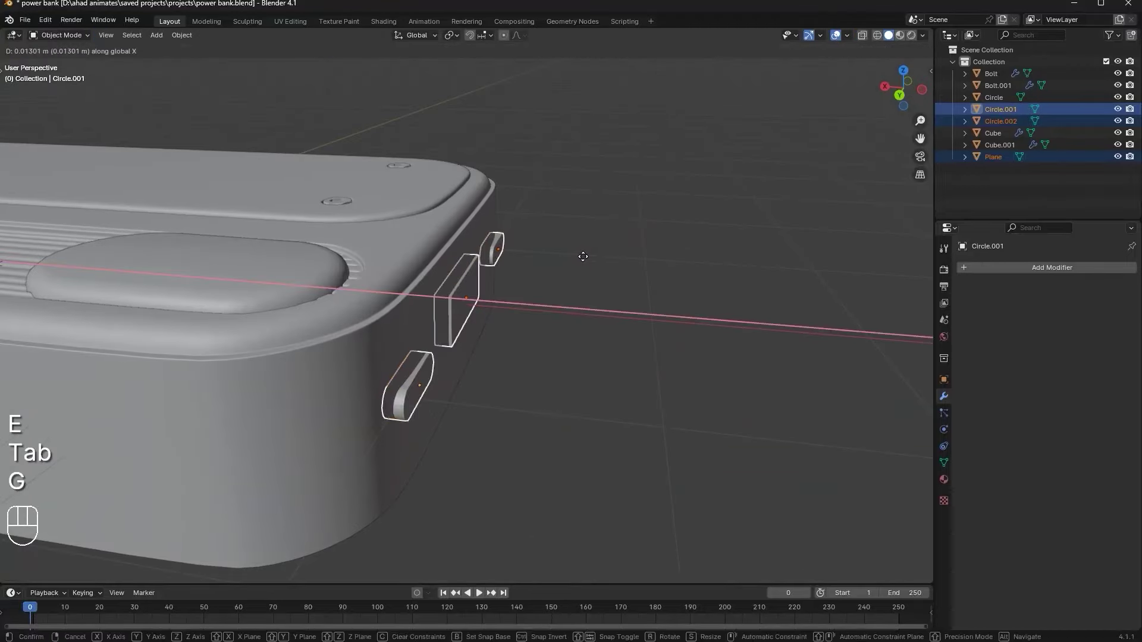
pyautogui.press('Tab')
pyautogui.press('Tab')
pyautogui.press('s')
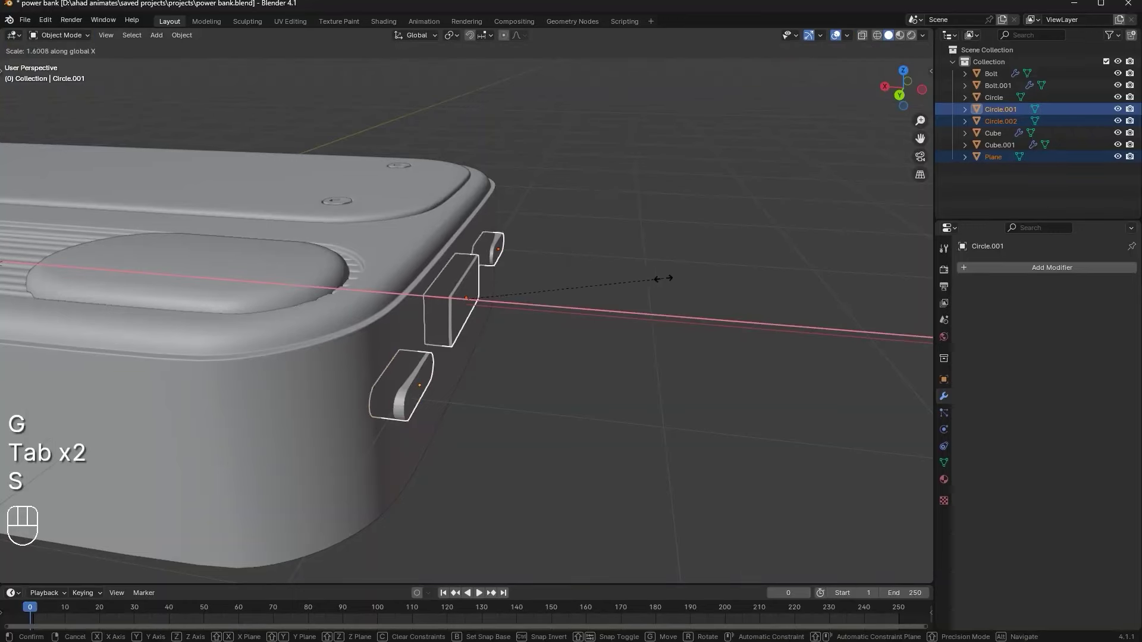
pyautogui.press('g')
pyautogui.press('ctrl+s')
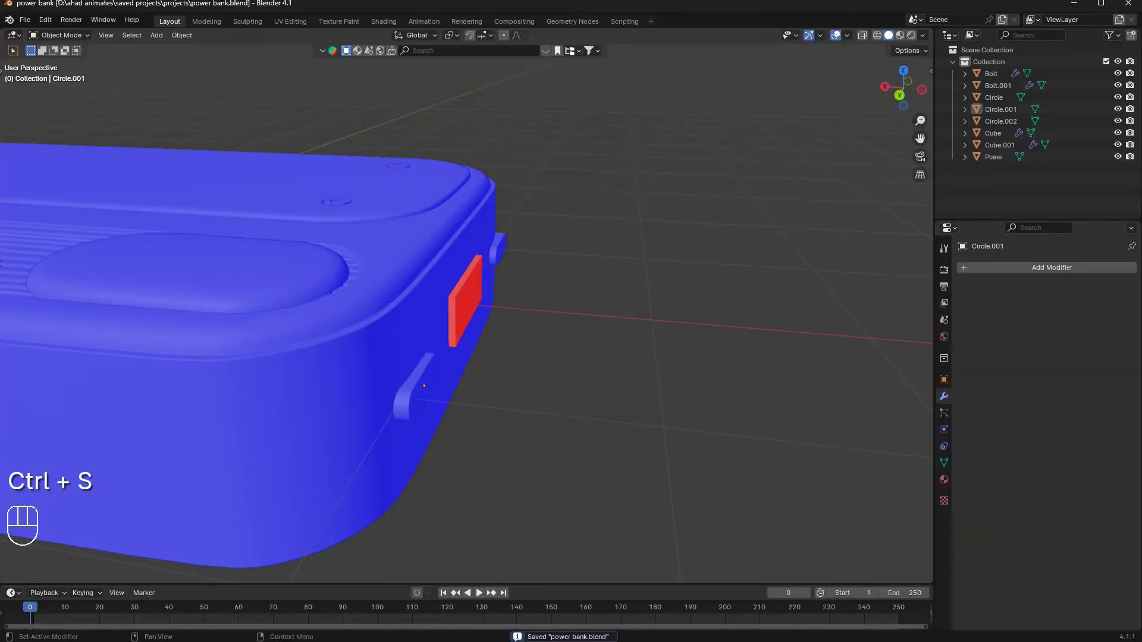
# Recalculate the rectangular port shape's normals so its faces point outward
pyautogui.middleClick(588, 298)
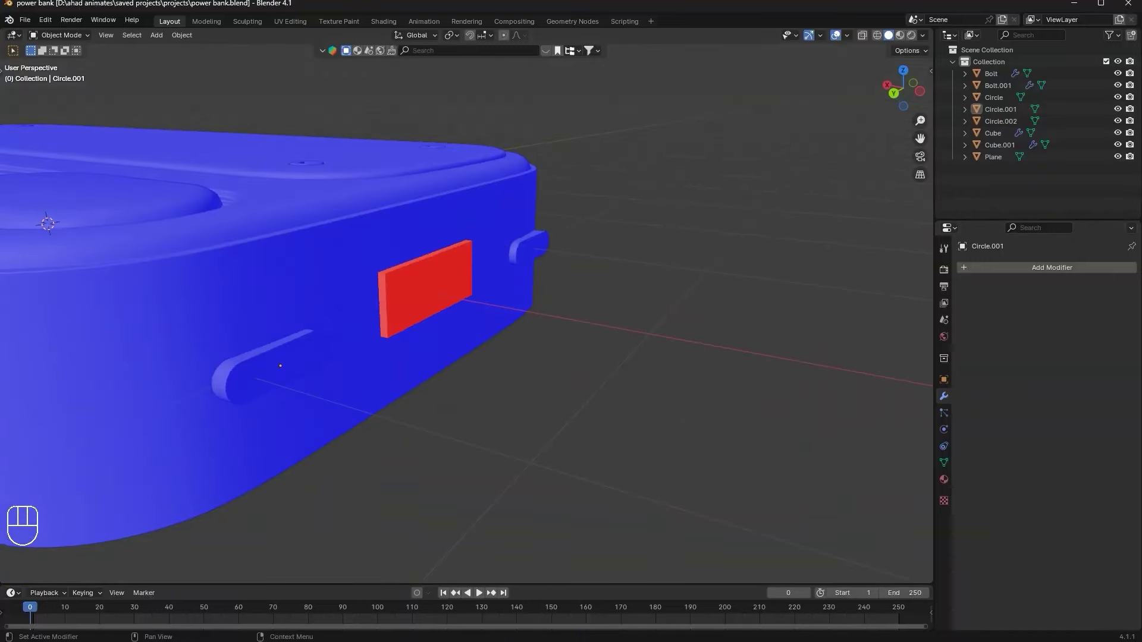
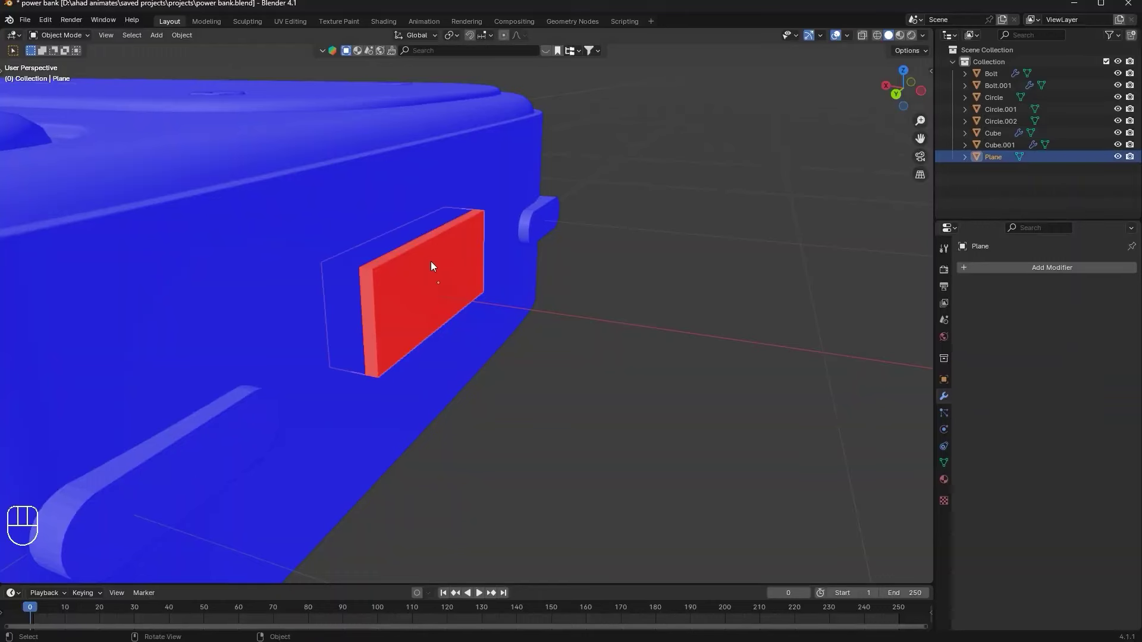
pyautogui.press('Tab')
pyautogui.press('a')
pyautogui.press('shift+n')
pyautogui.press('Tab')
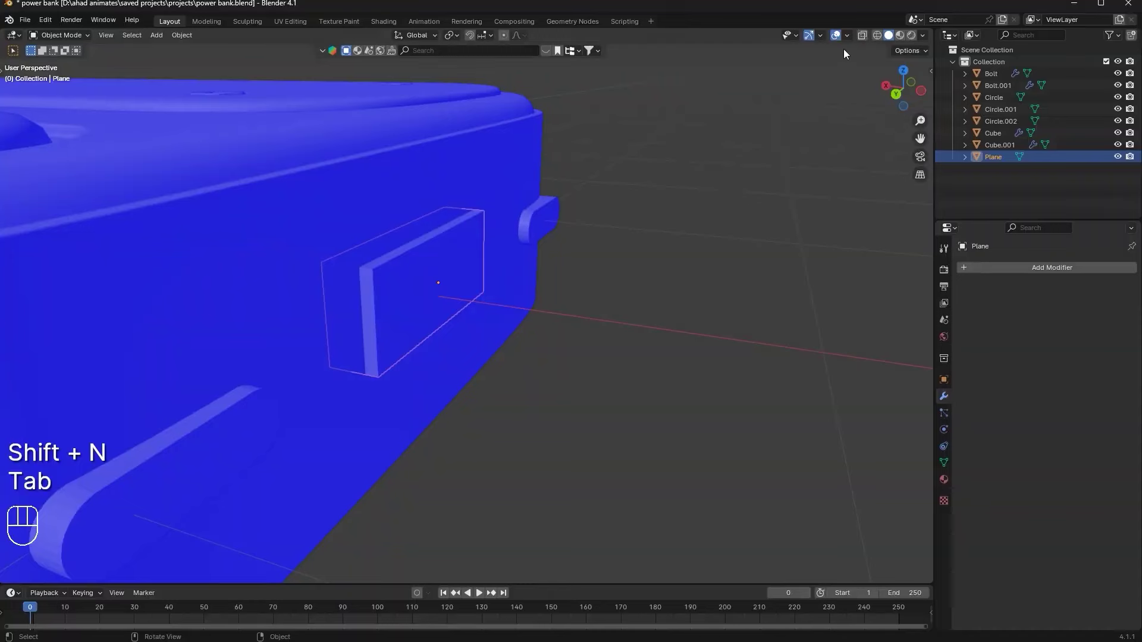
# Select the three port pieces while orbiting around the side face
pyautogui.moveTo(848, 59); pyautogui.dragTo(630, 216)
pyautogui.middleClick(630, 216)
pyautogui.middleClick(592, 224)
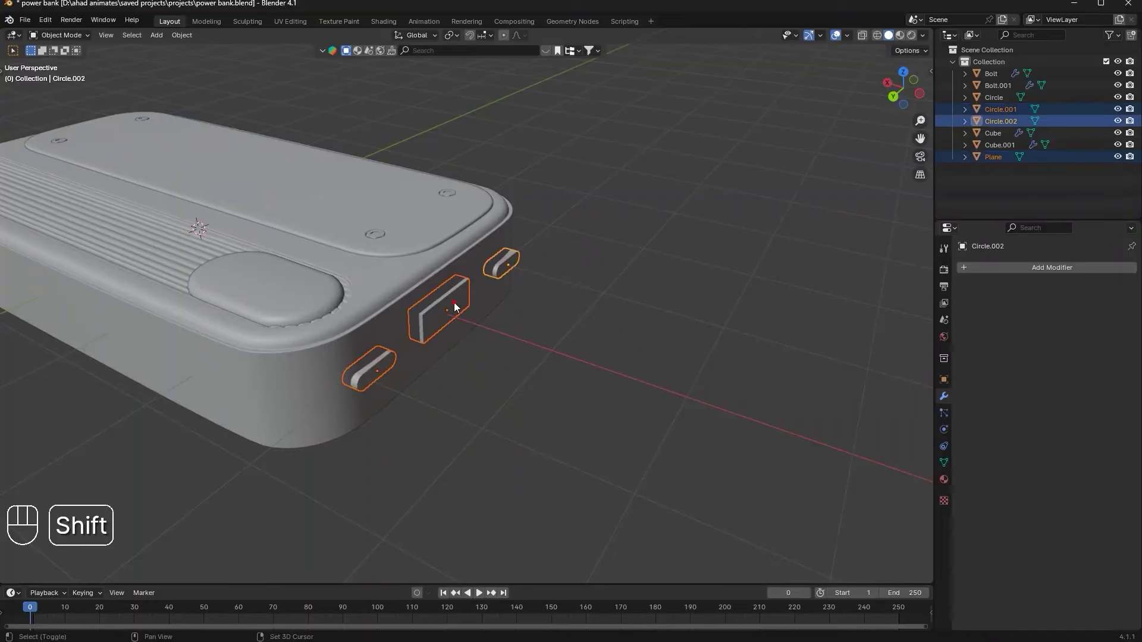
# Join the three port shapes into one cutter and boolean-difference it from the body
pyautogui.press('ctrl+j')
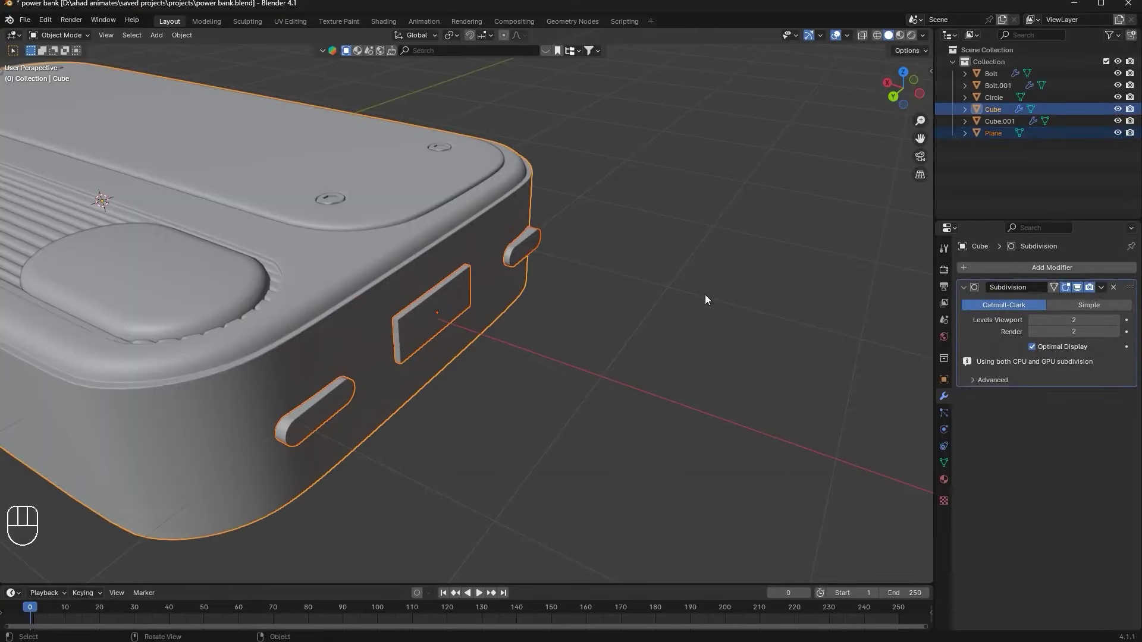
pyautogui.press('ctrl+shift+b')
pyautogui.moveTo(479, 323); pyautogui.dragTo(480, 267)
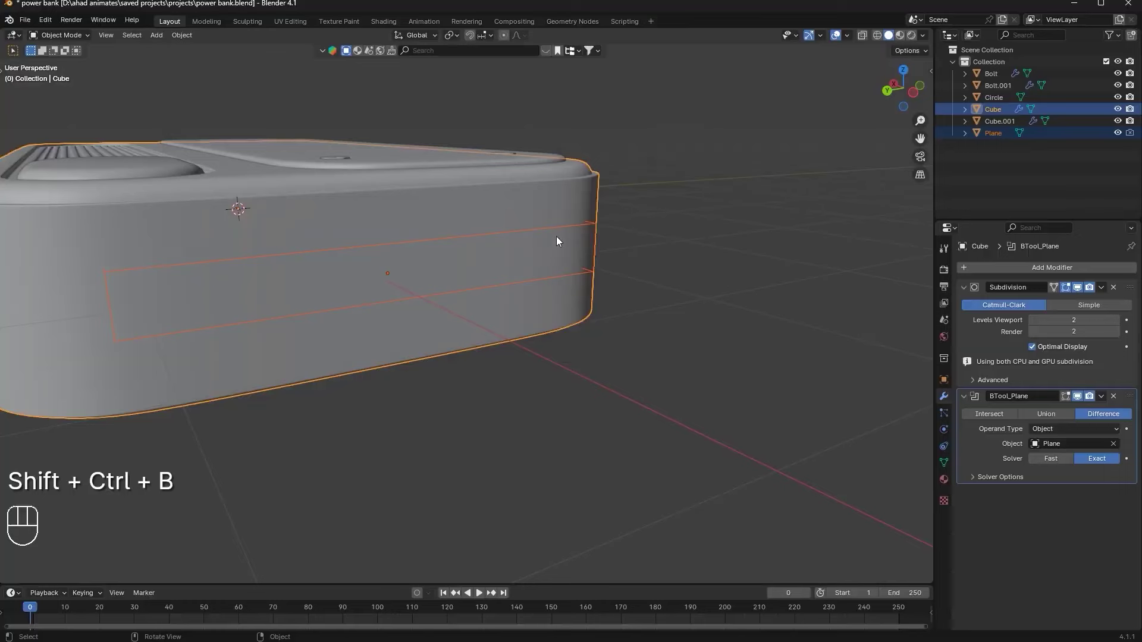
pyautogui.middleClick(581, 241)
# Scale the merged port cutter along X so it reaches deeper into the body
pyautogui.press('g')
pyautogui.press('h')
pyautogui.press('c')
pyautogui.press('ctrl+z')
pyautogui.press('ctrl+z')
pyautogui.press('g')
pyautogui.press('s')
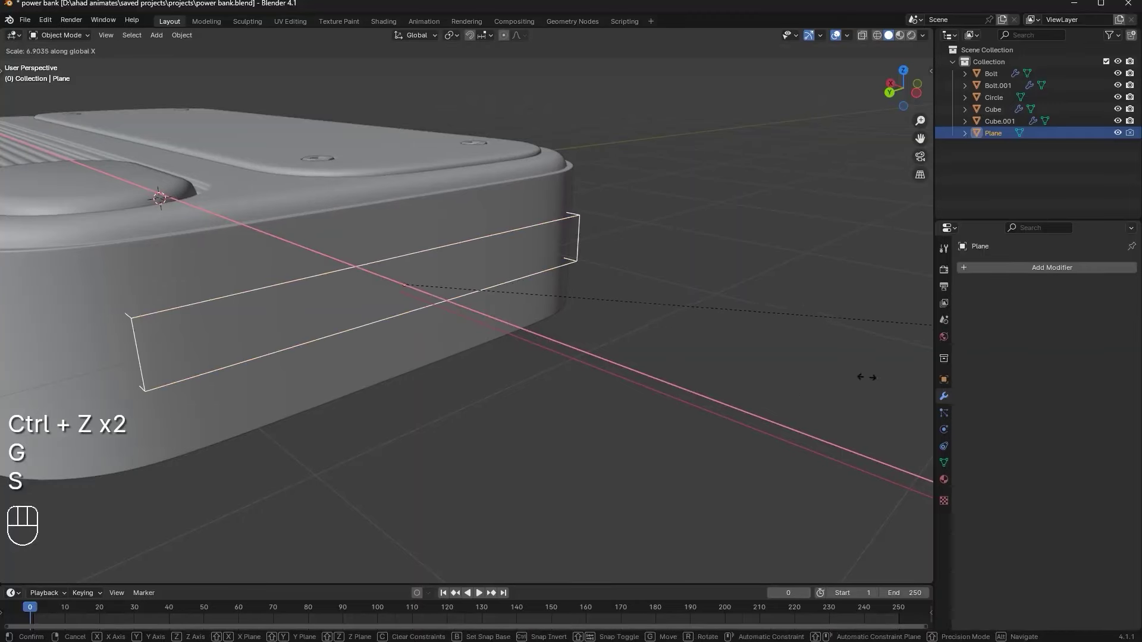
# Check face orientation inside the body and shade the cutter smooth by angle
pyautogui.press('ctrl+z')
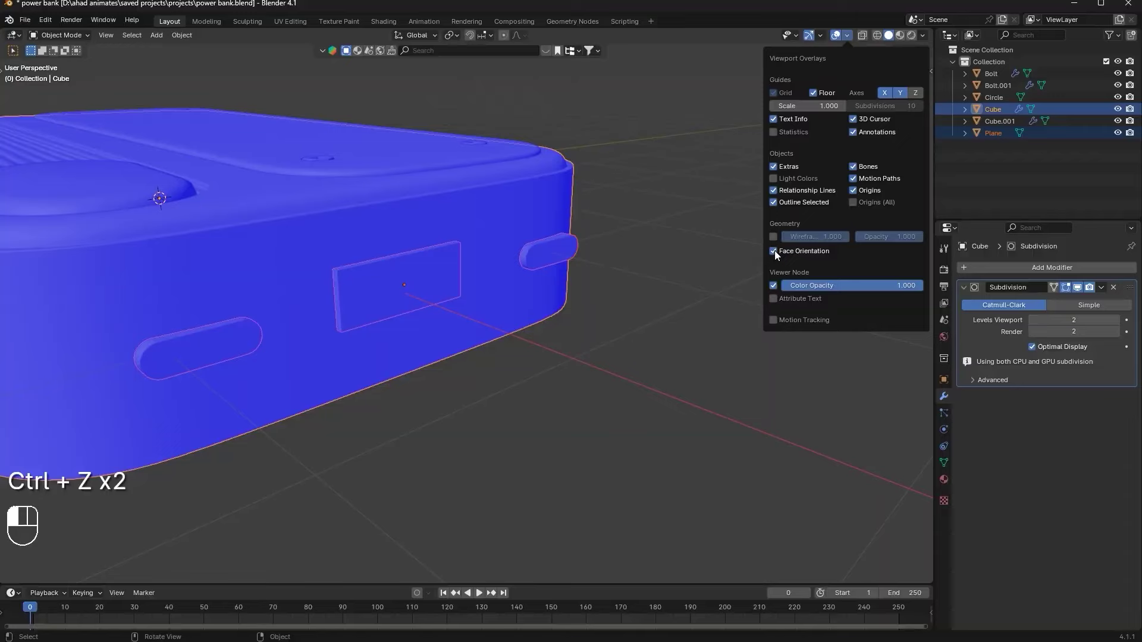
pyautogui.moveTo(716, 427); pyautogui.dragTo(665, 299)
pyautogui.moveTo(665, 300); pyautogui.dragTo(708, 280)
pyautogui.middleClick(726, 310)
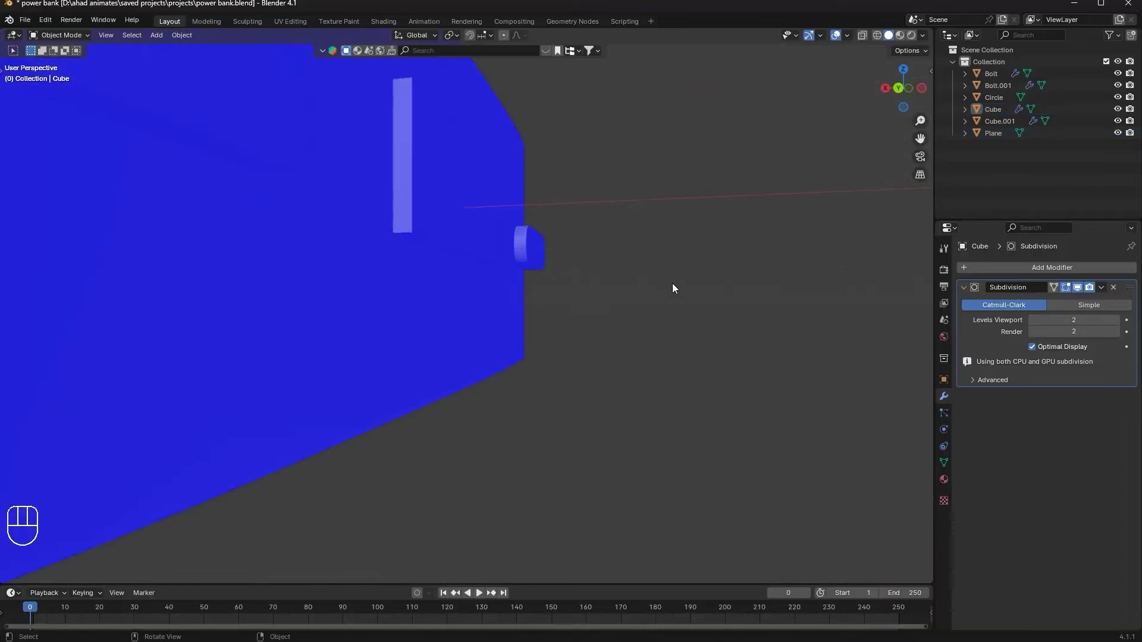
pyautogui.moveTo(711, 283); pyautogui.dragTo(735, 217)
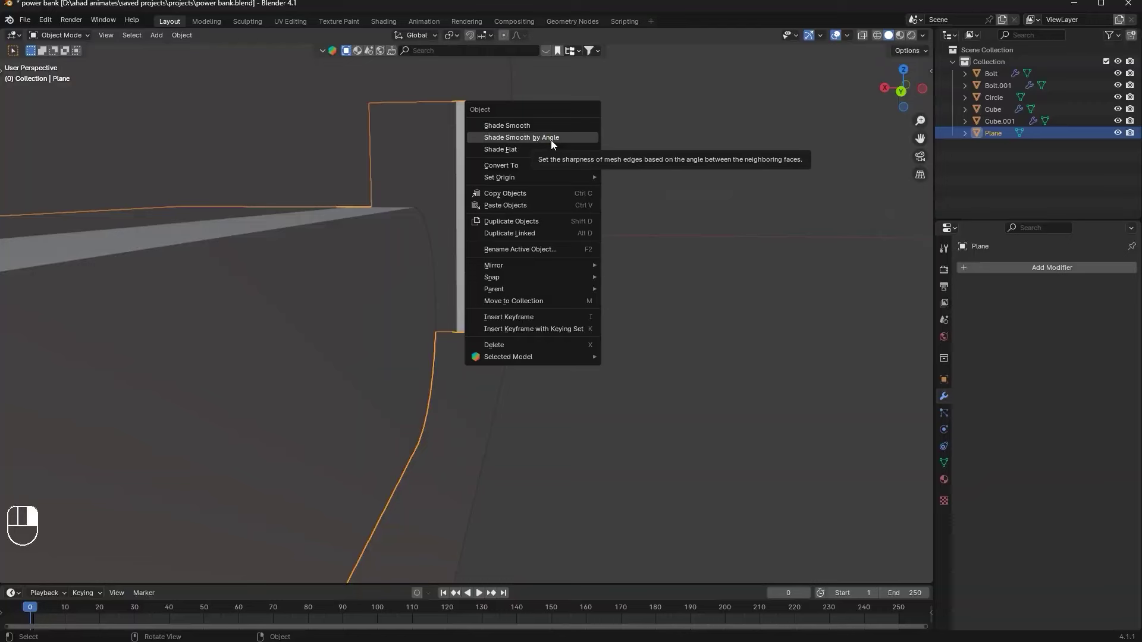
pyautogui.moveTo(571, 159); pyautogui.dragTo(556, 161)
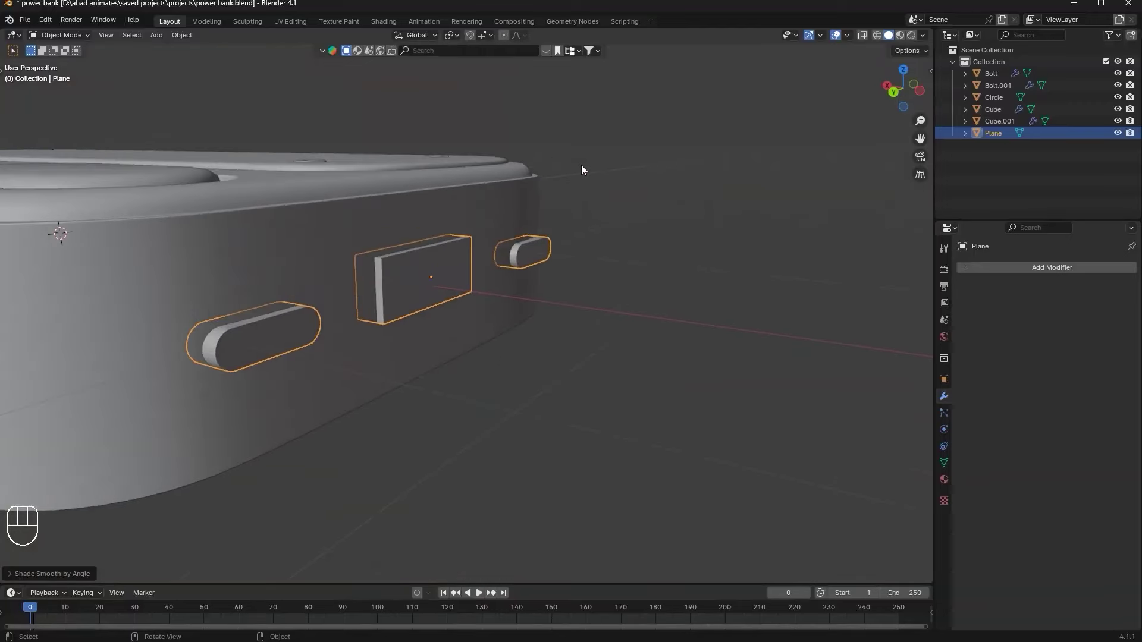
# Recalculate the cutter's normals outward and reselect the body for the boolean
pyautogui.press('Tab')
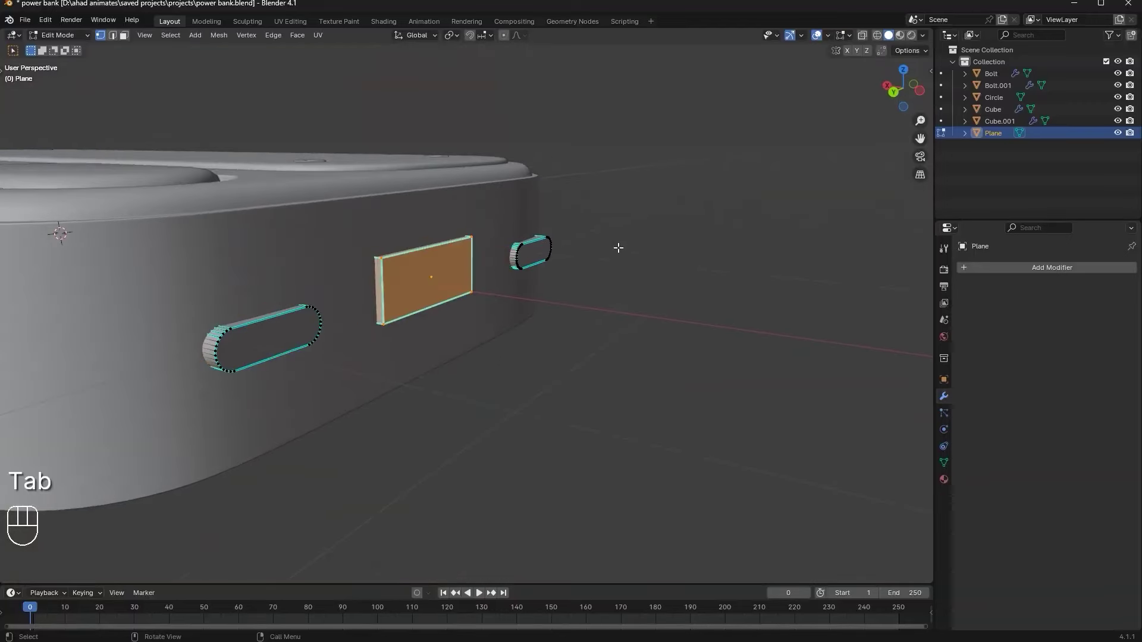
pyautogui.press('Tab')
pyautogui.press('Tab')
pyautogui.press('Tab')
pyautogui.press('ctrl+shift+b')
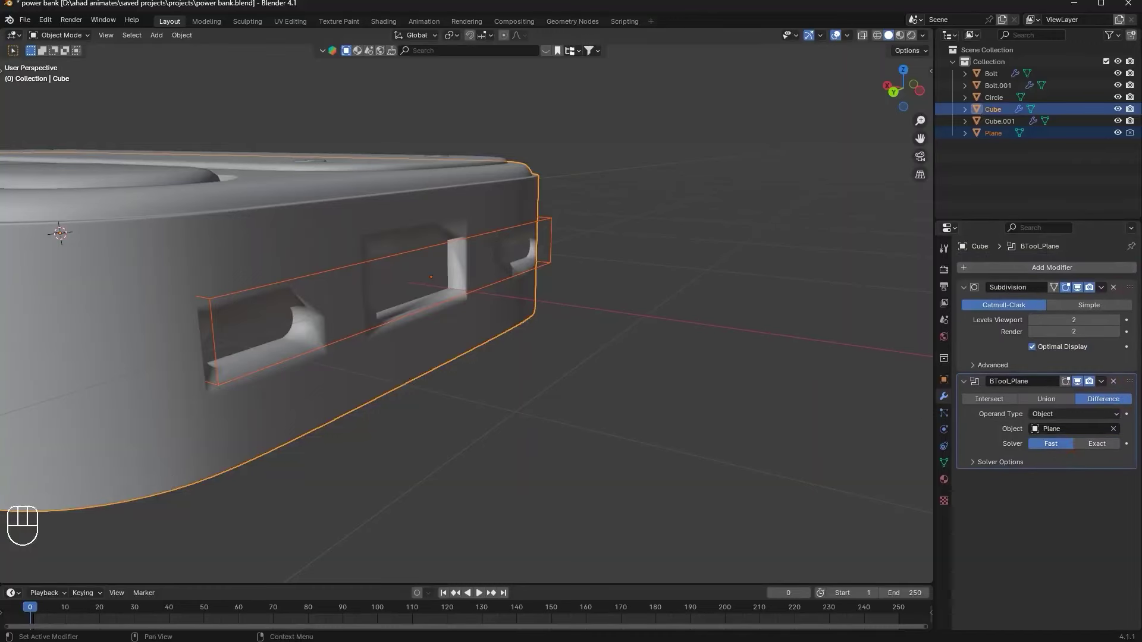
pyautogui.moveTo(499, 280); pyautogui.dragTo(473, 276)
pyautogui.press('F4')
pyautogui.middleClick(802, 300)
pyautogui.middleClick(637, 172)
pyautogui.press('s')
pyautogui.middleClick(607, 192)
pyautogui.middleClick(768, 215)
pyautogui.press('s')
pyautogui.press('s')
pyautogui.middleClick(799, 222)
pyautogui.press('s')
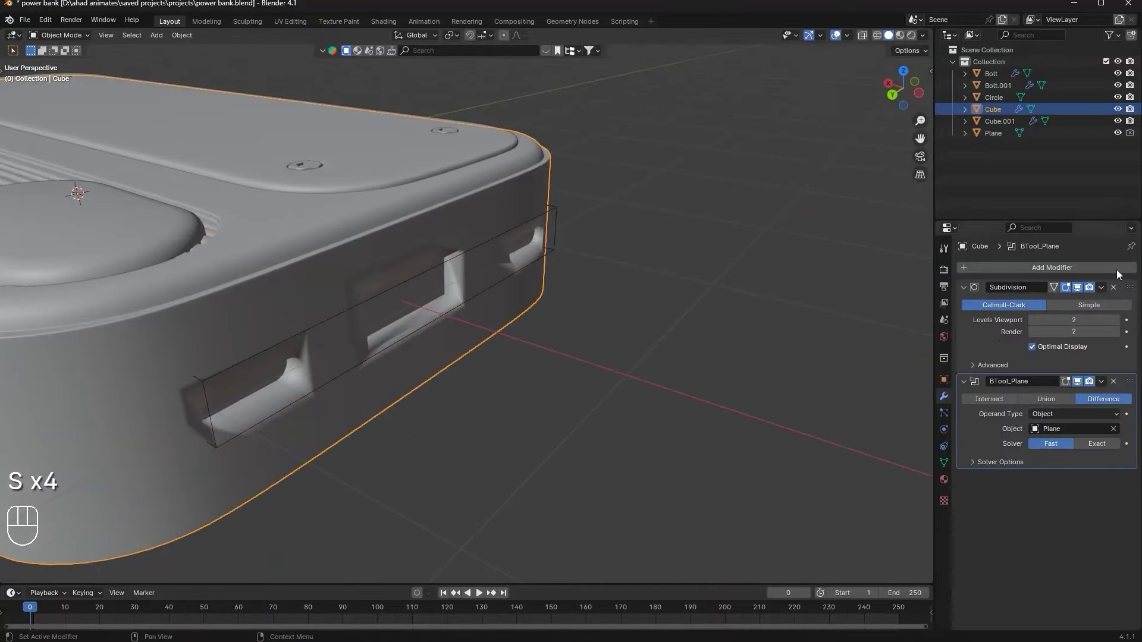
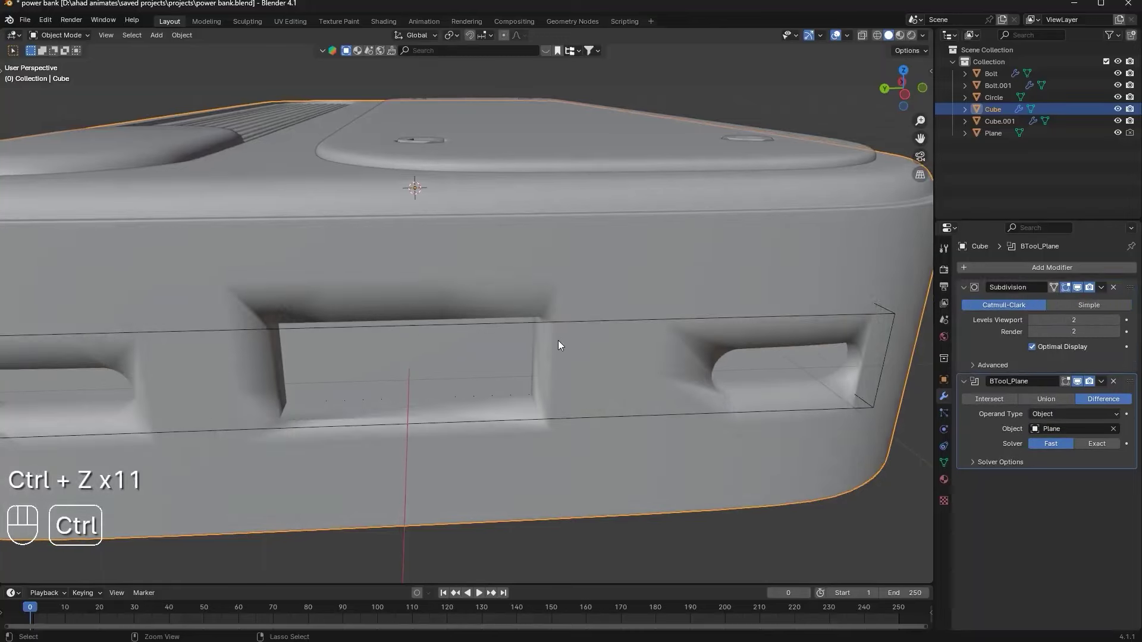
# In Left view, resize the rectangular port face within the cutter mesh
pyautogui.press('g')
pyautogui.press('Tab')
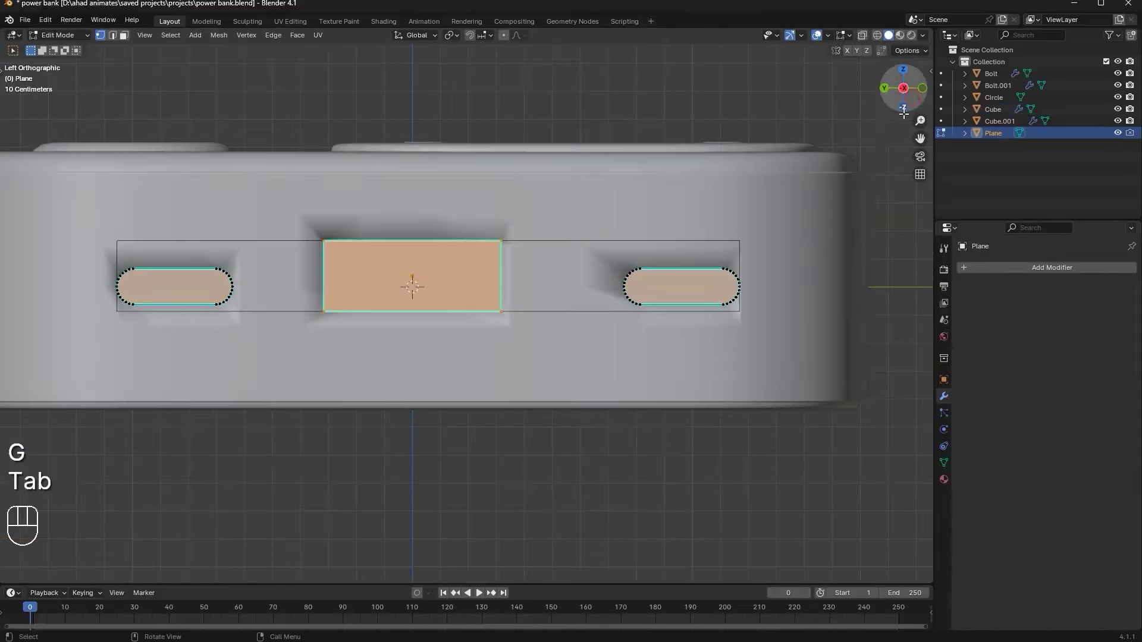
pyautogui.press('Tab')
pyautogui.press('s')
pyautogui.press('g')
pyautogui.press('Tab')
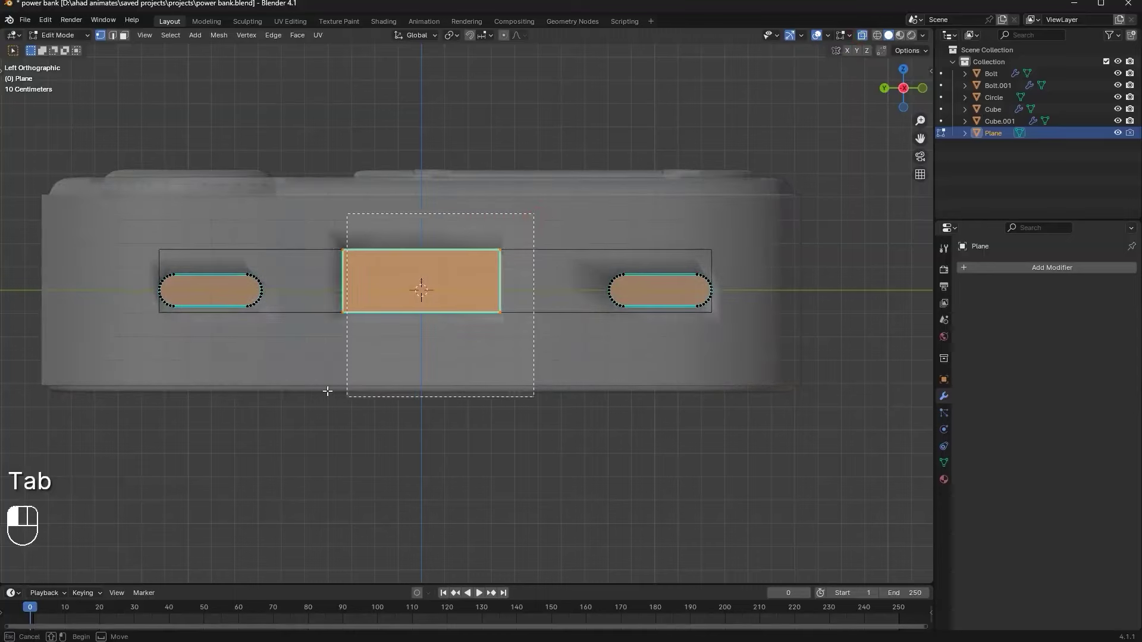
# Nudge the rectangular port sideways and adjust the left oval port's size
pyautogui.press('g')
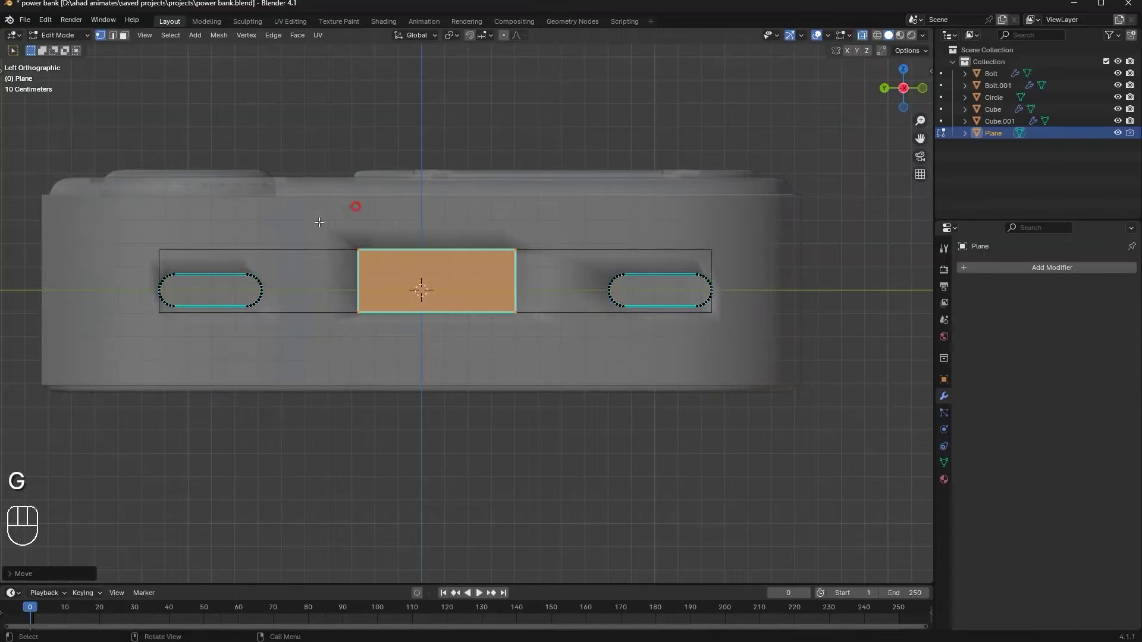
pyautogui.press('g')
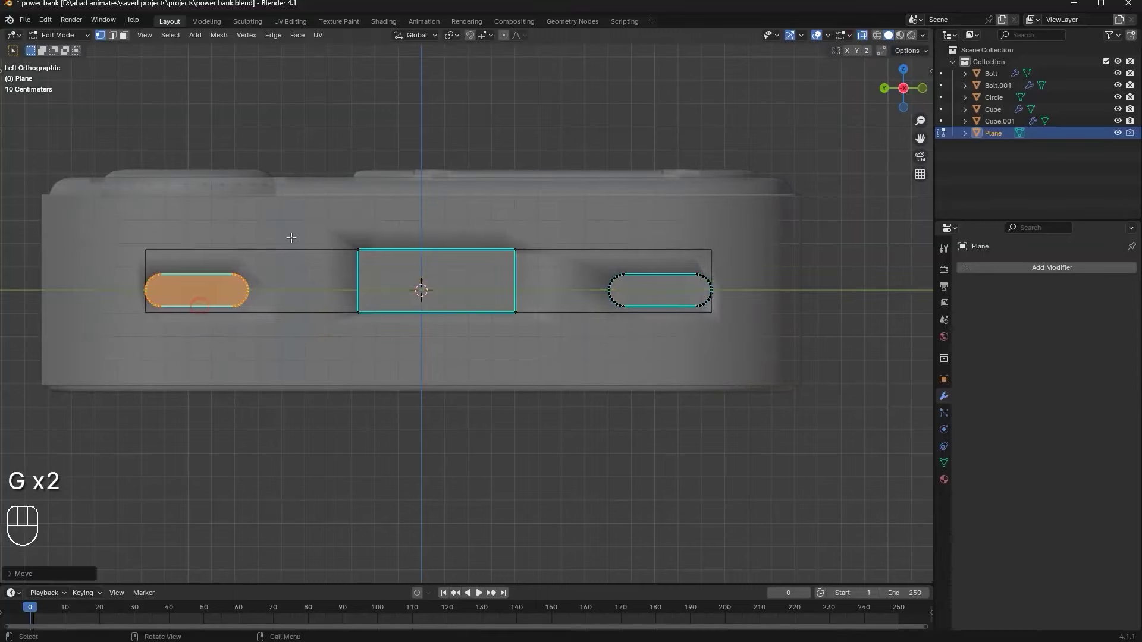
pyautogui.press('g')
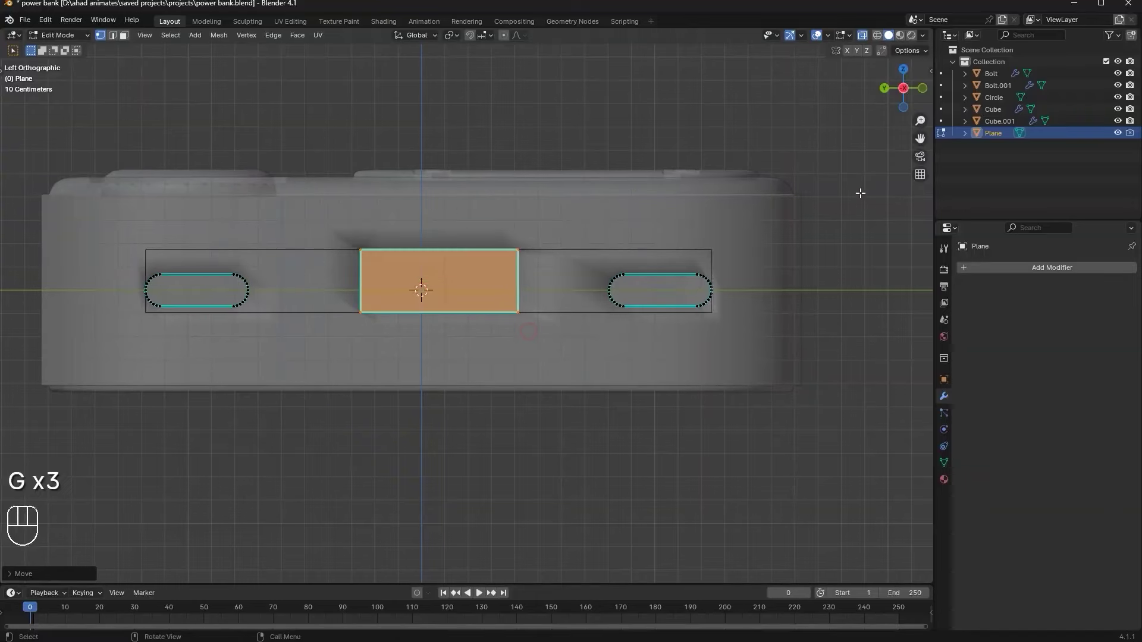
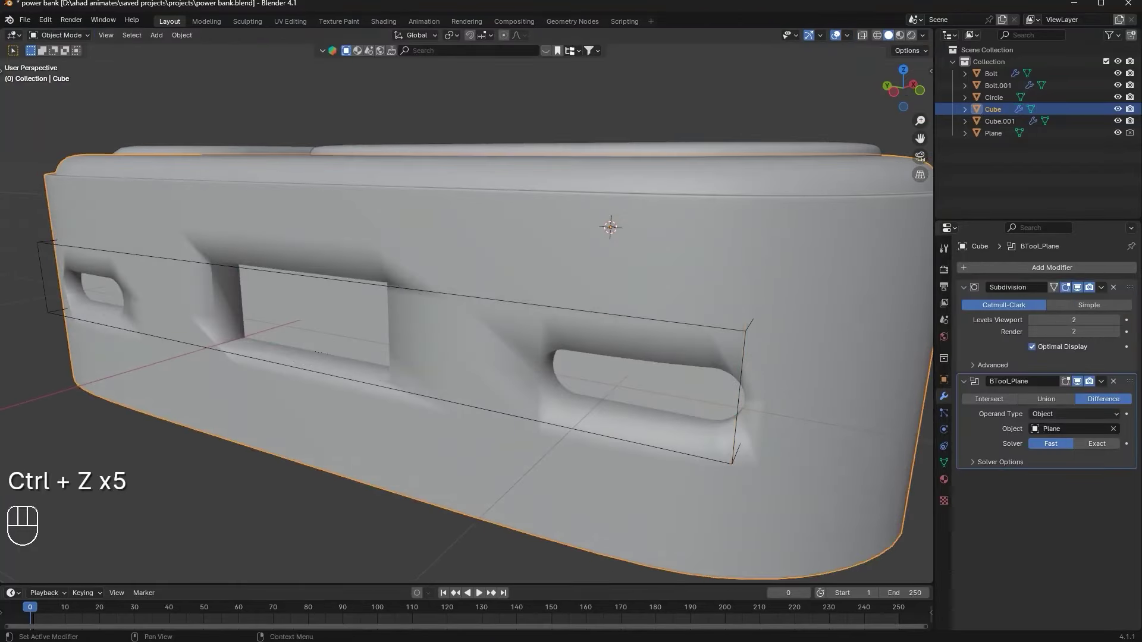
# Reposition the port cutter along Y from Top view and check it from the side
pyautogui.press('Tab')
pyautogui.press('Tab')
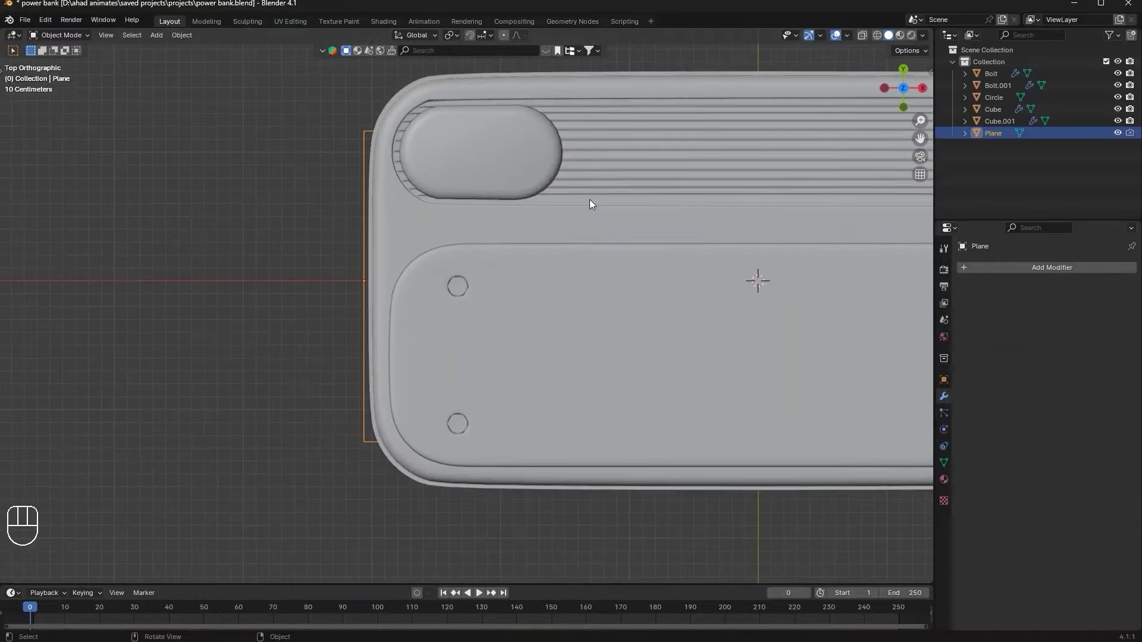
pyautogui.press('g')
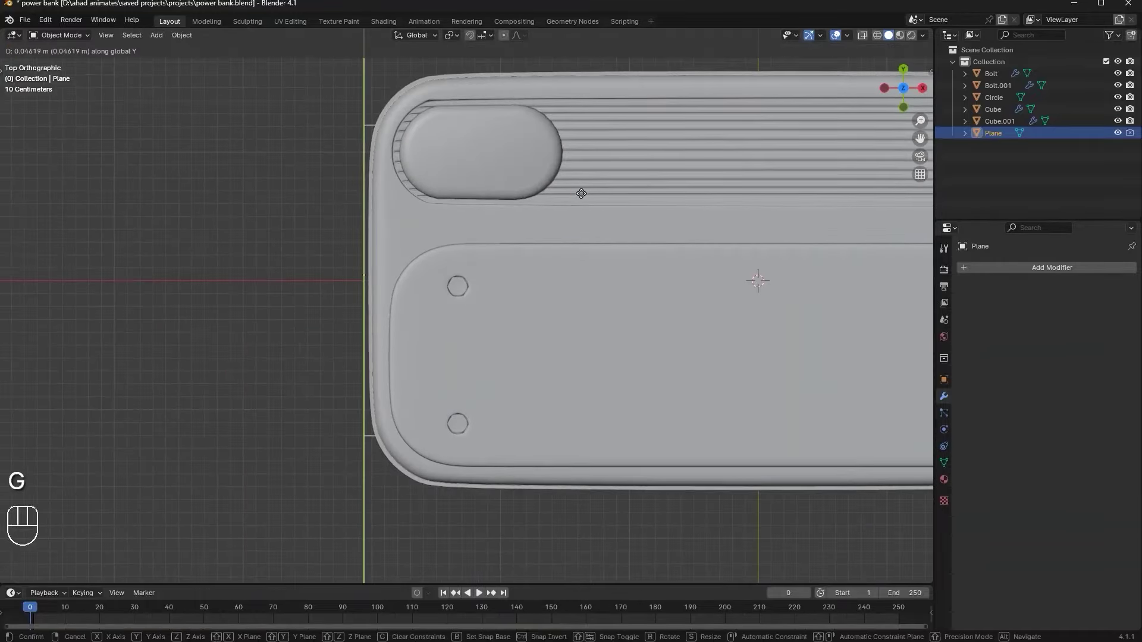
pyautogui.press('s')
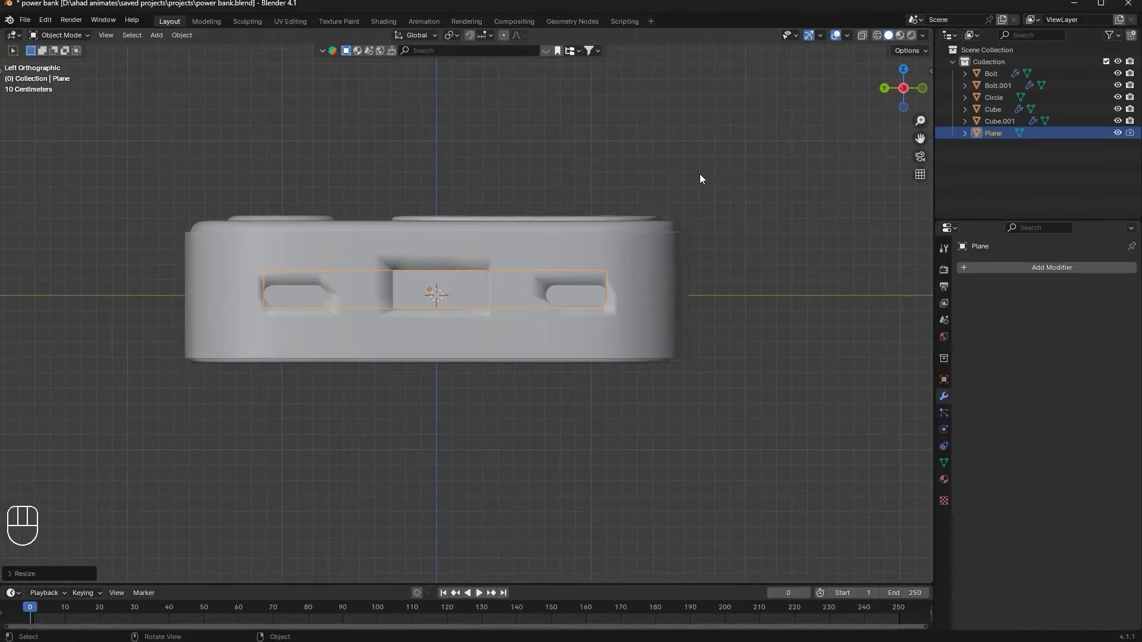
pyautogui.press('g')
pyautogui.press('s')
pyautogui.press('g')
# Apply the BTool_Plane boolean to the body permanently and delete the cutter
pyautogui.press('g')
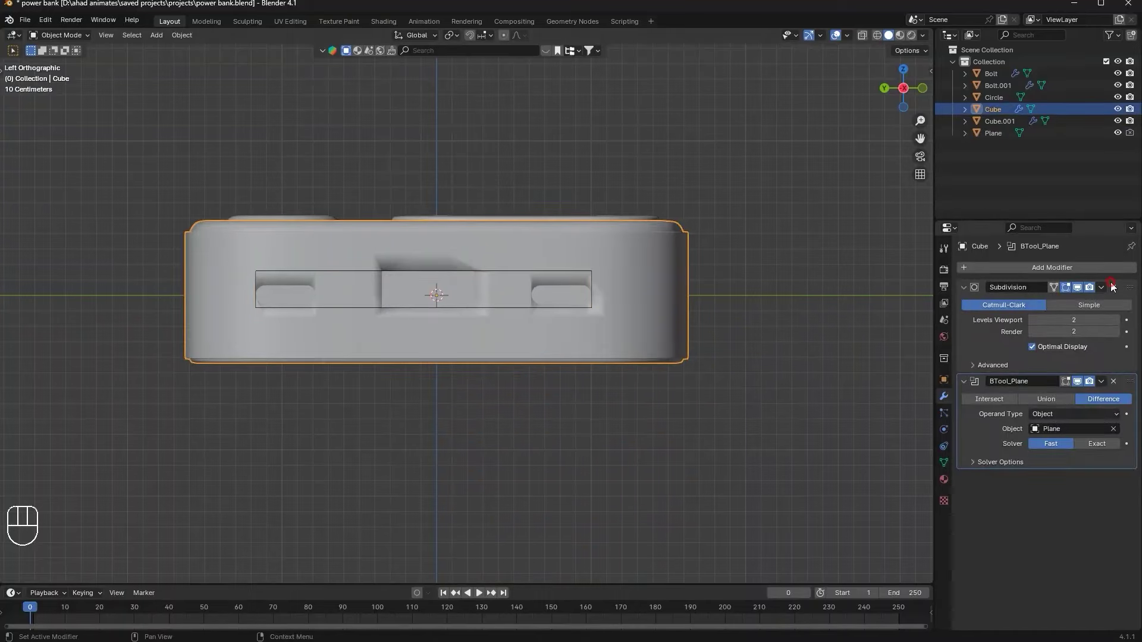
pyautogui.press('ctrl+a')
pyautogui.press('Delete')
pyautogui.middleClick(534, 328)
# Connect the oval port's vertices to top rim and bottom body vertices with new edges
pyautogui.press('Tab')
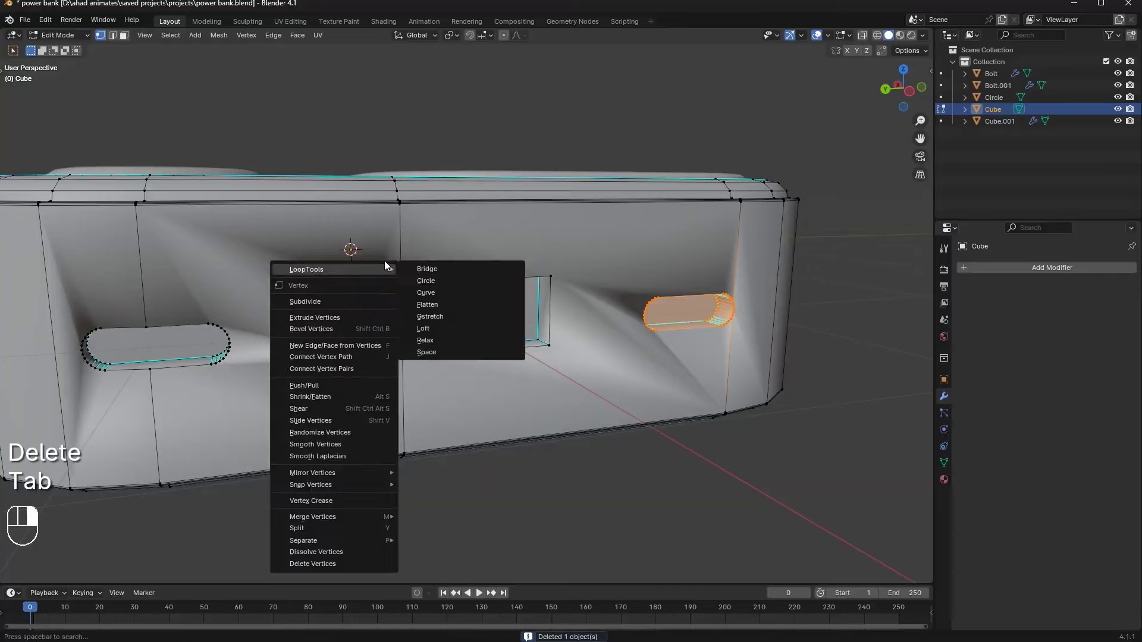
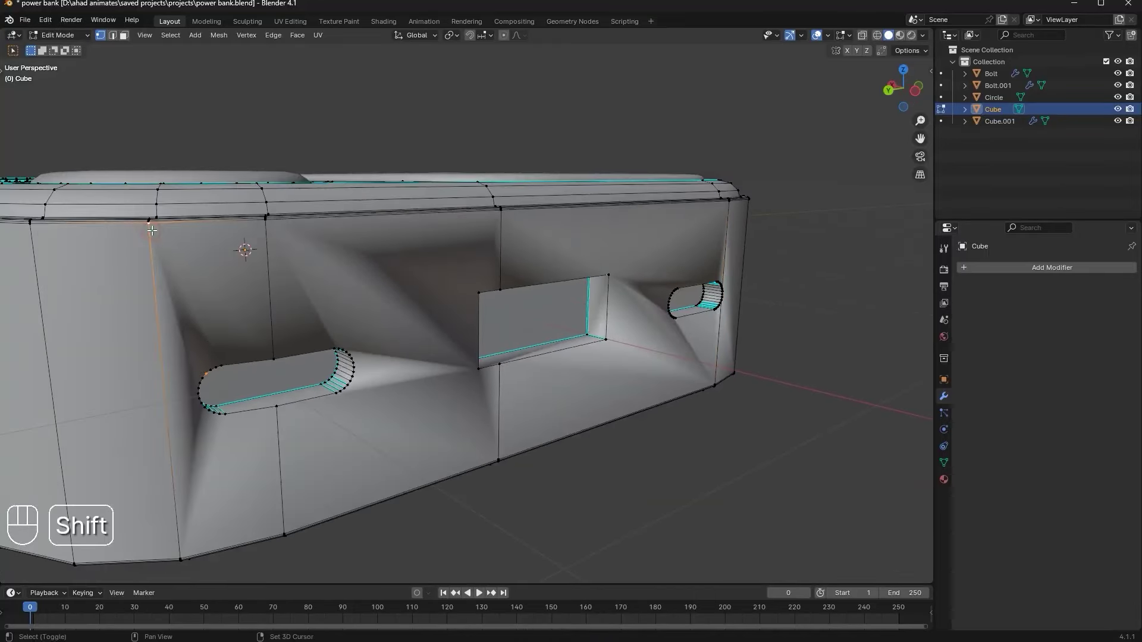
pyautogui.press('j')
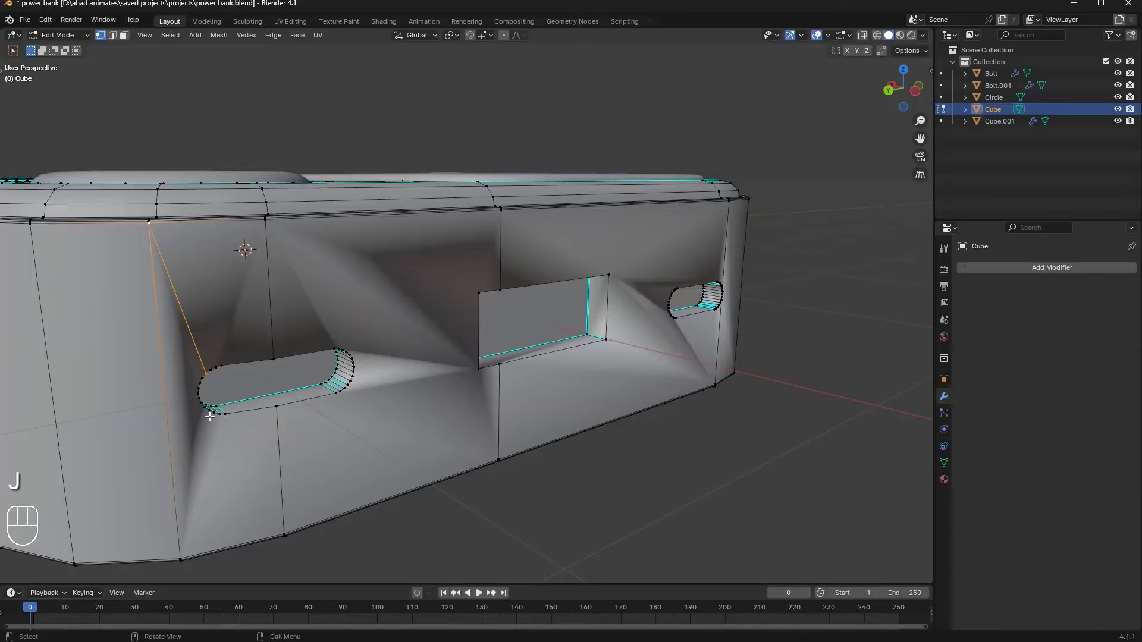
pyautogui.middleClick(209, 409)
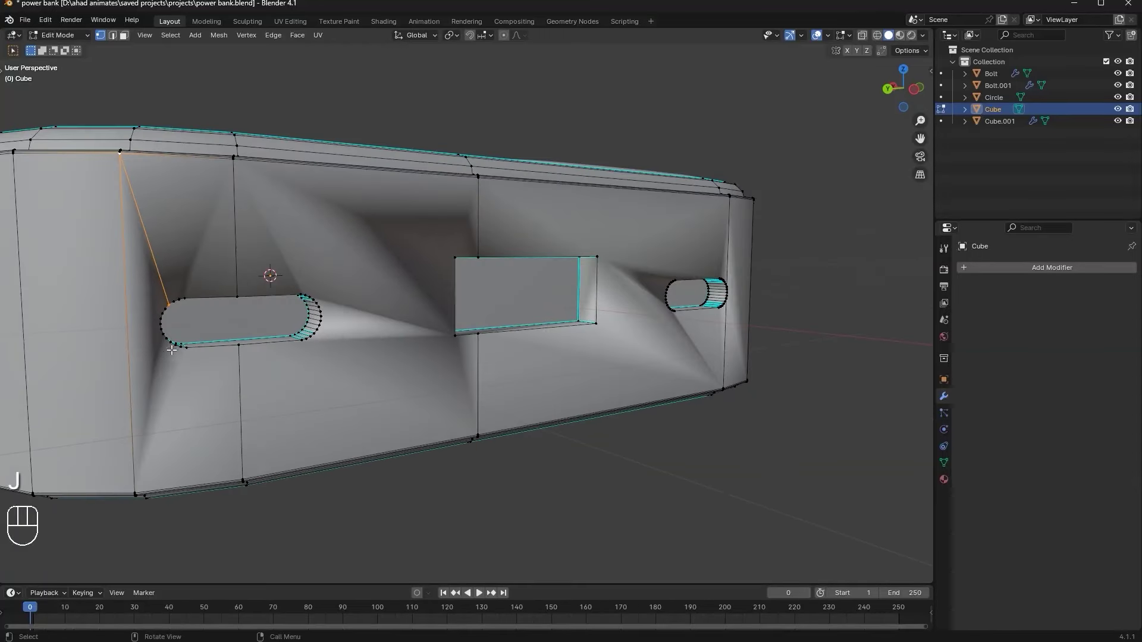
pyautogui.middleClick(171, 347)
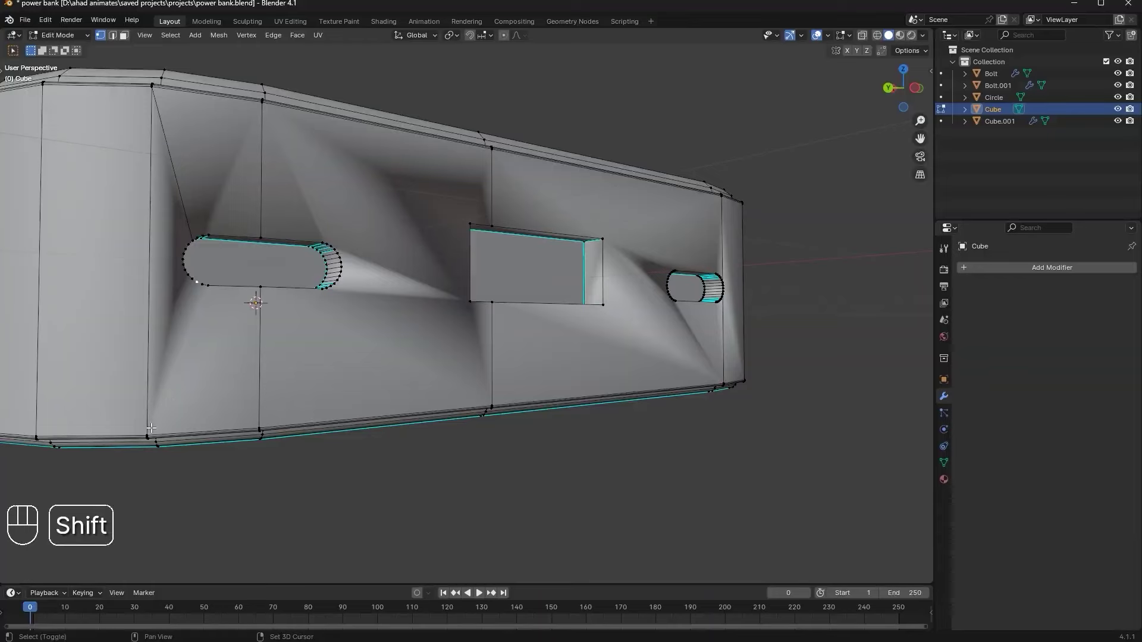
pyautogui.press('j')
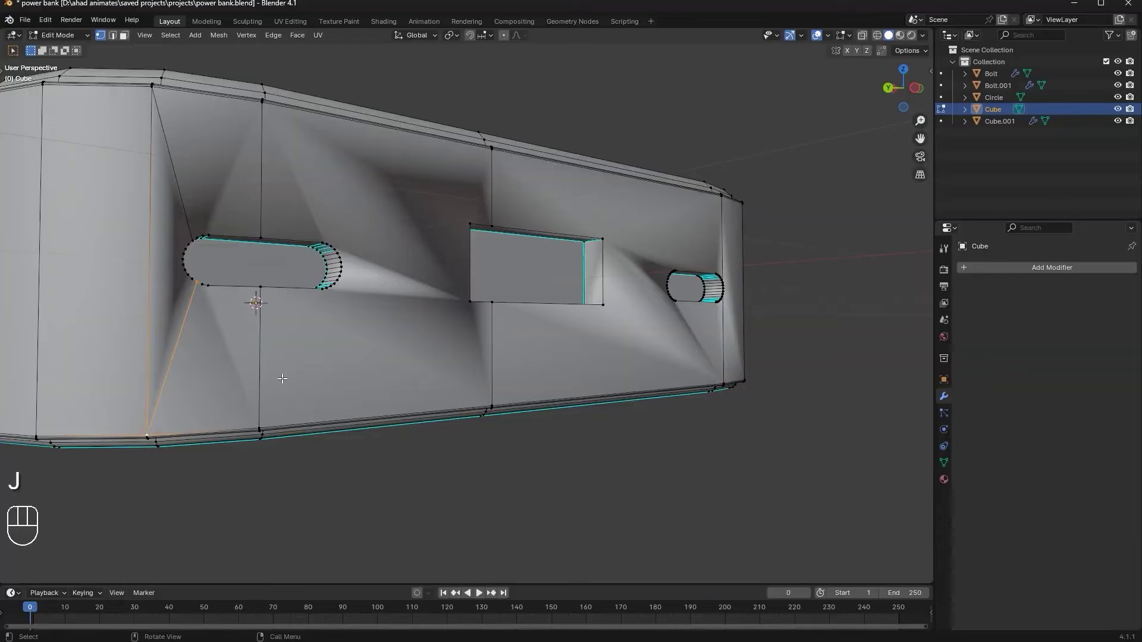
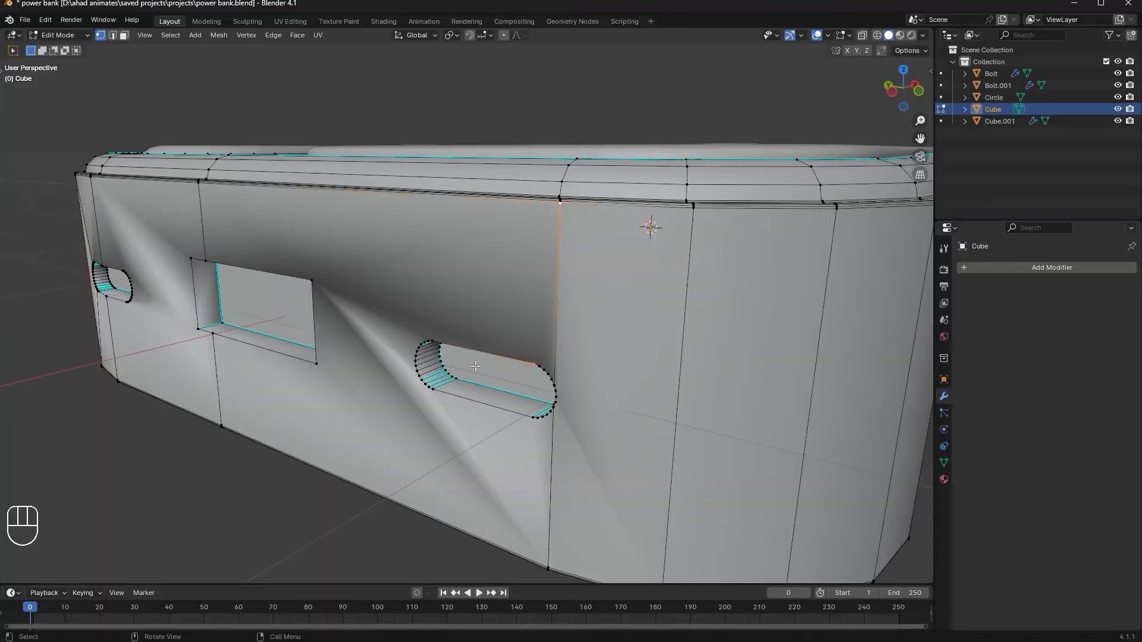
pyautogui.press('j')
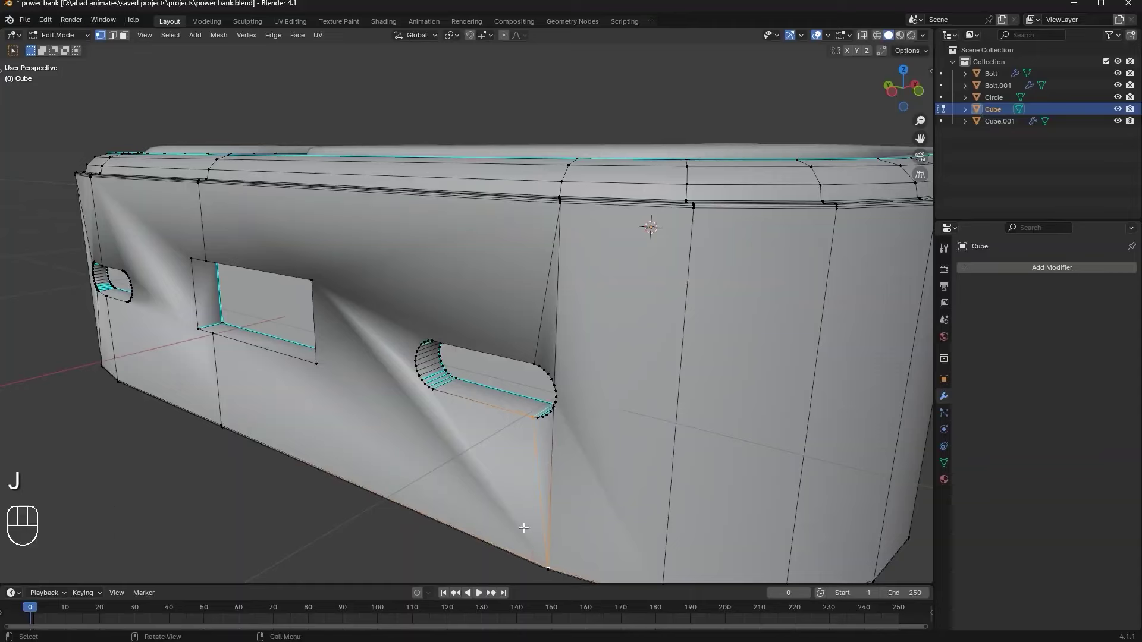
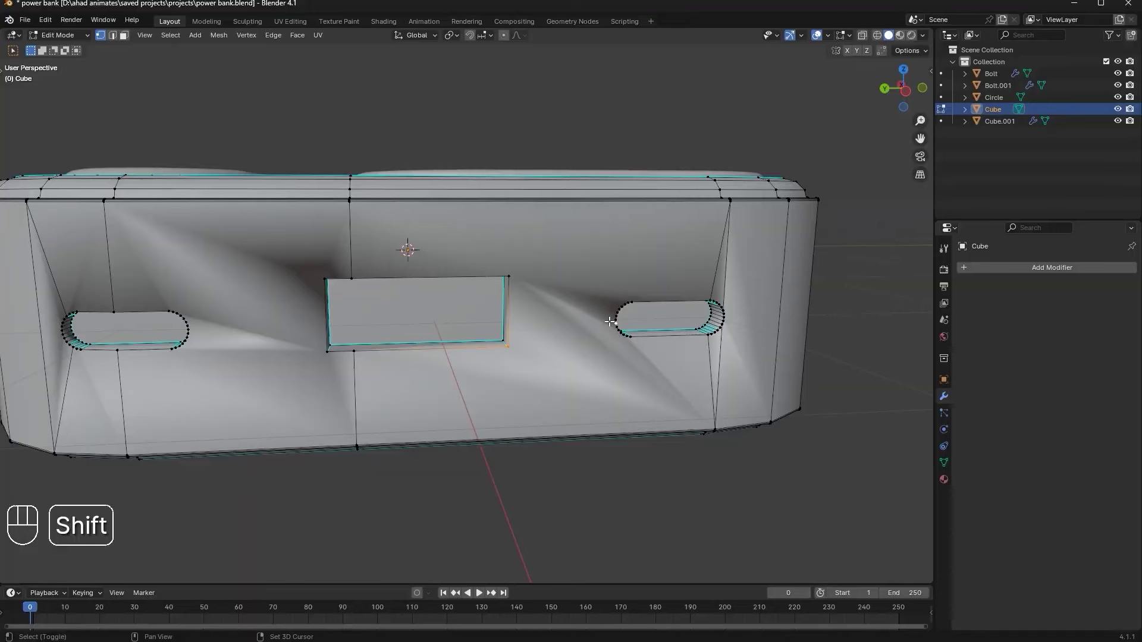
# Link the rectangular port to the oval port and a top rim vertex with edges
pyautogui.press('j')
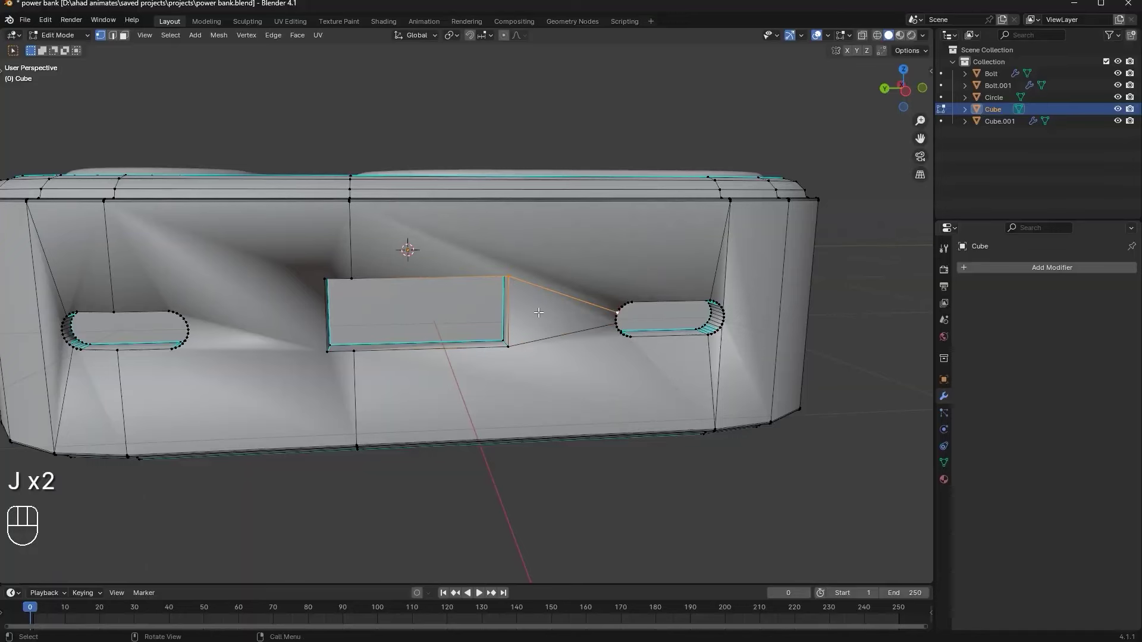
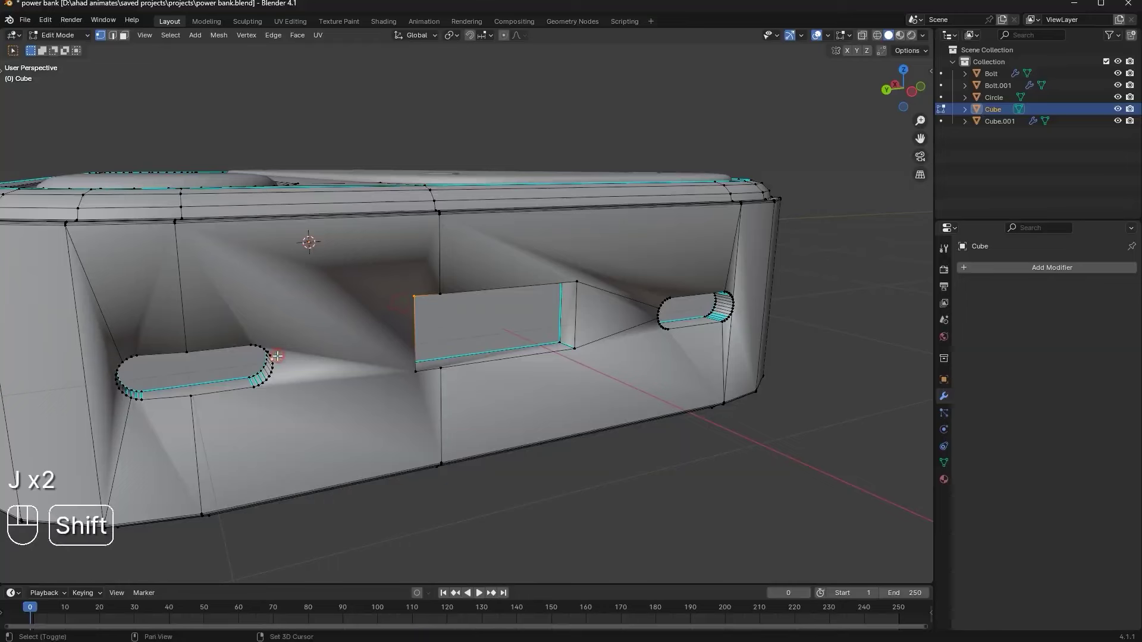
pyautogui.press('j')
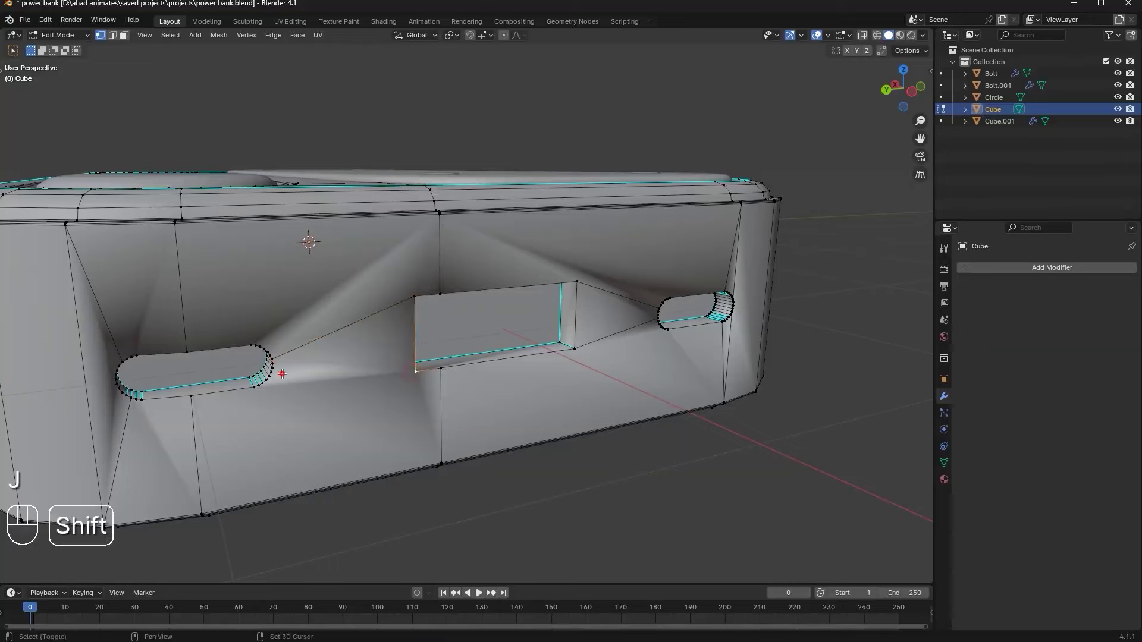
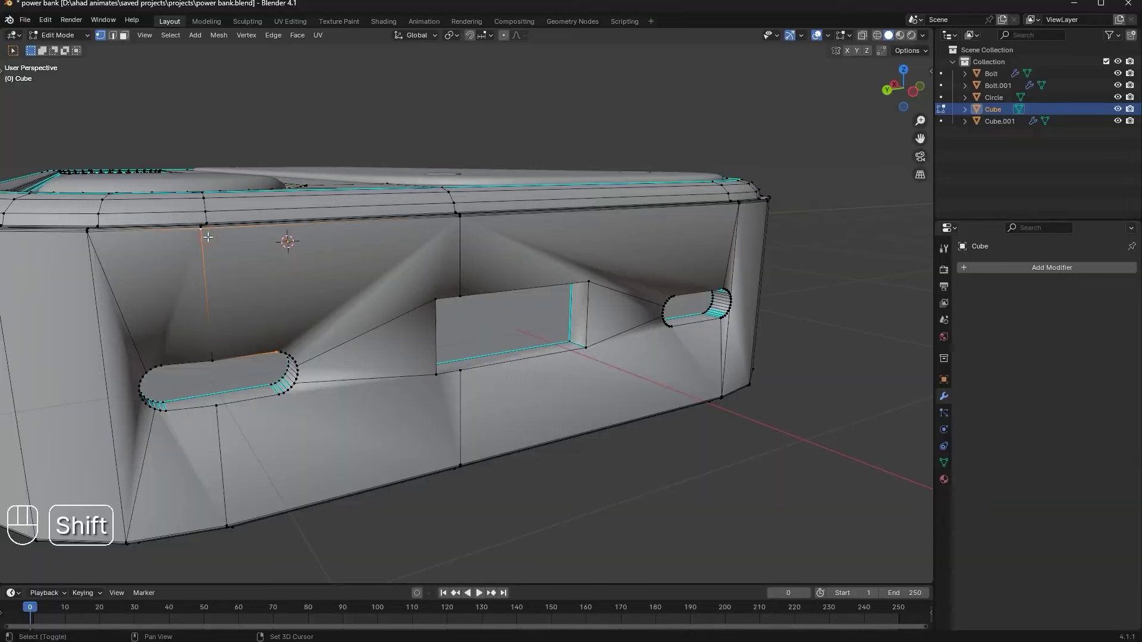
pyautogui.press('j')
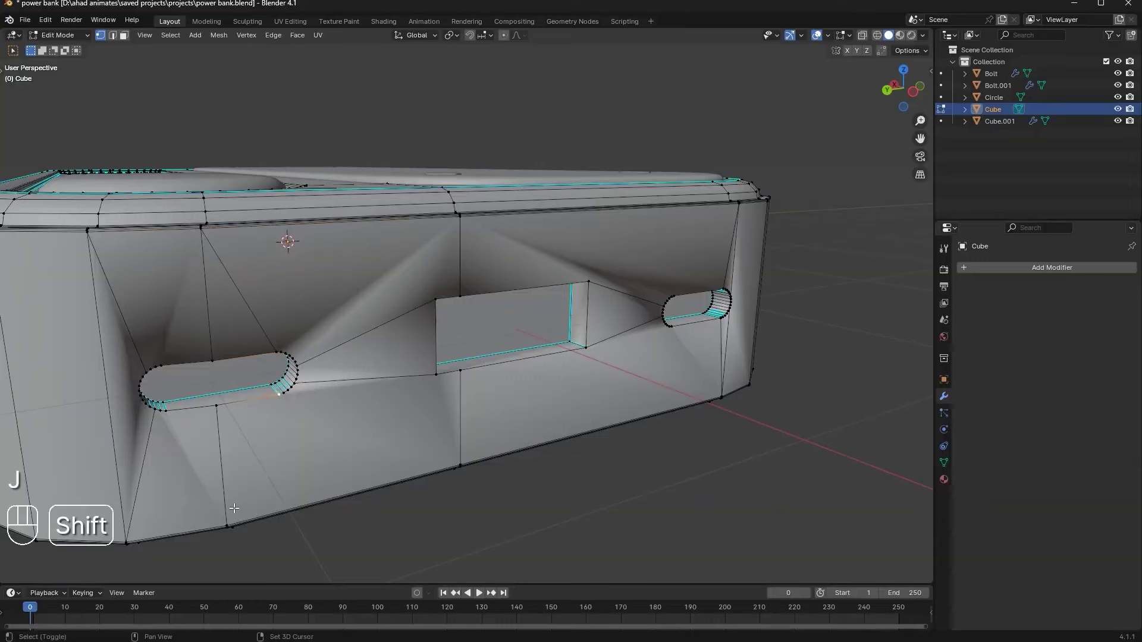
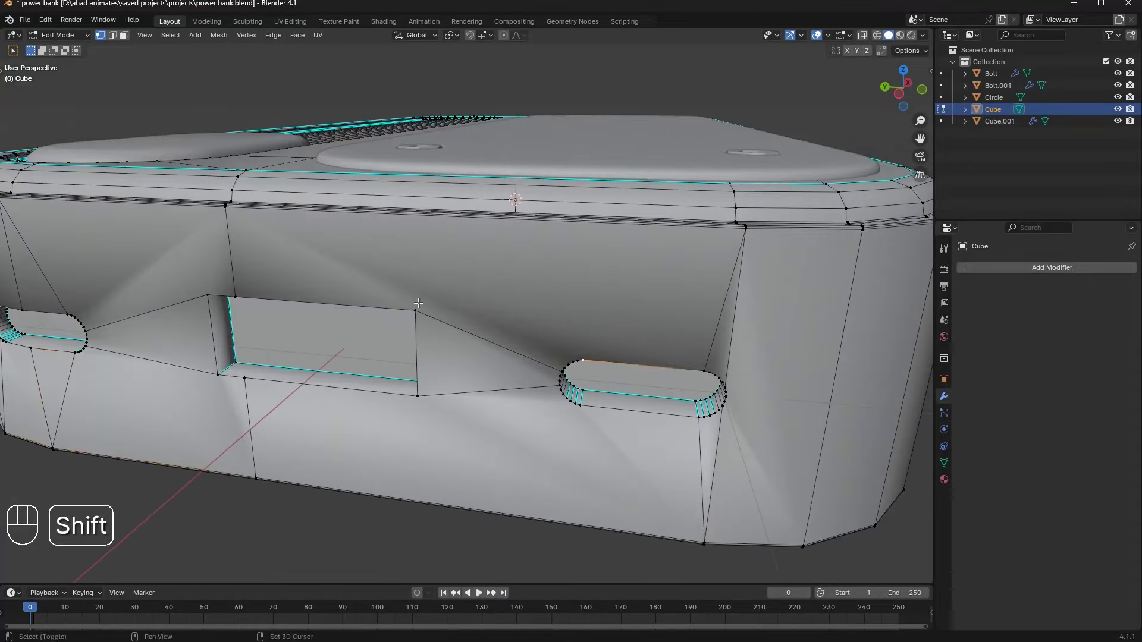
# Slide the edge loop under the top rim and flatten it with S Y 0
pyautogui.press('ctrl+r')
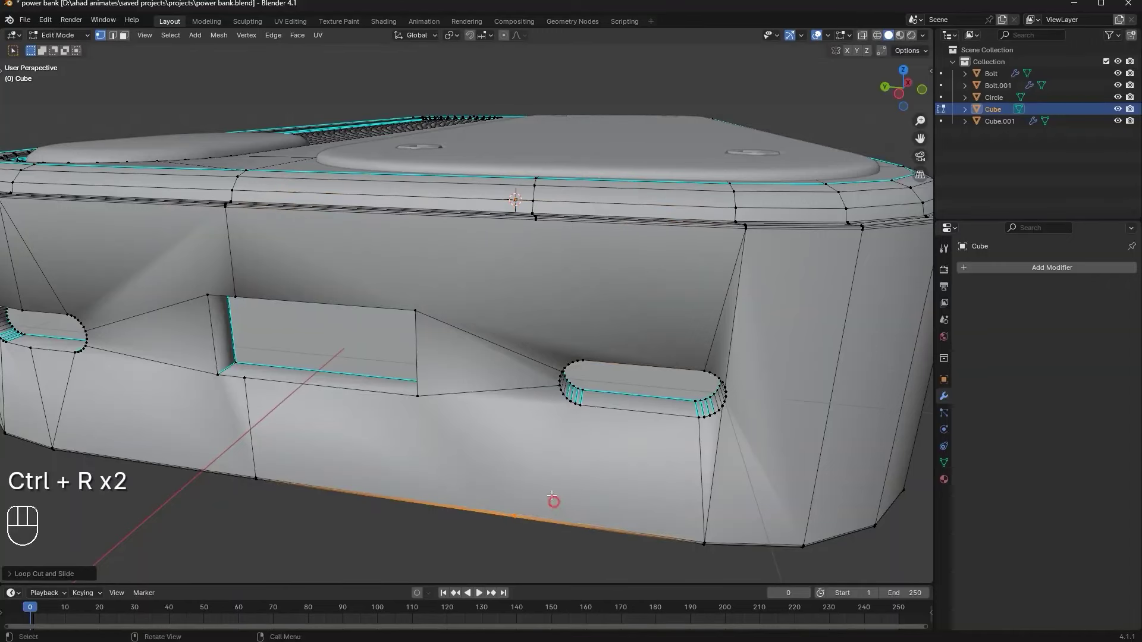
pyautogui.press('s')
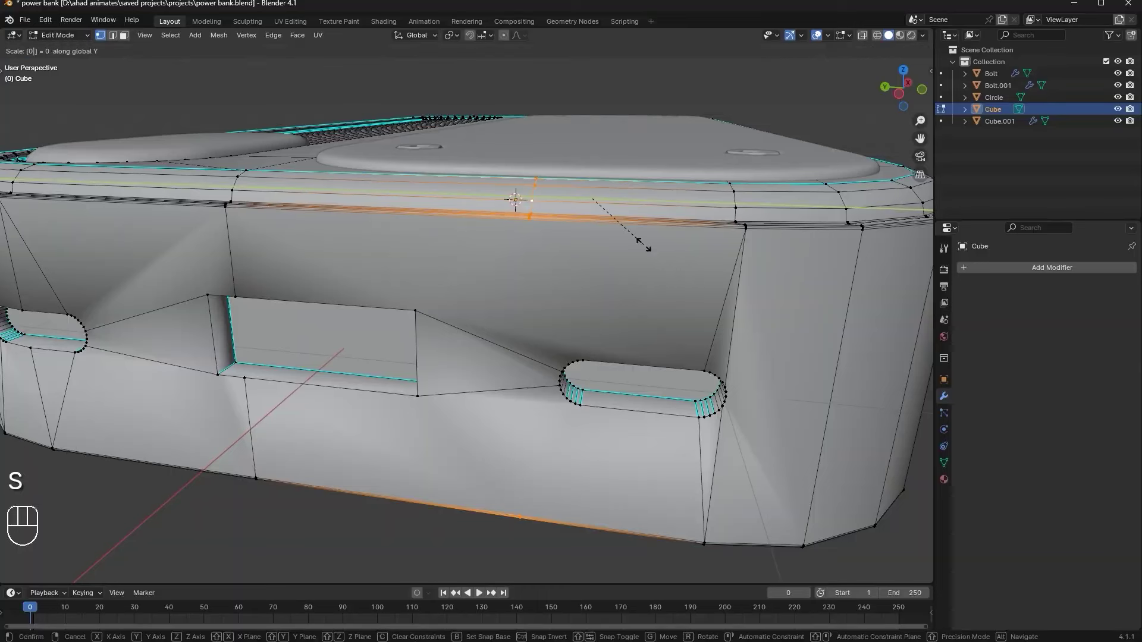
pyautogui.press('g')
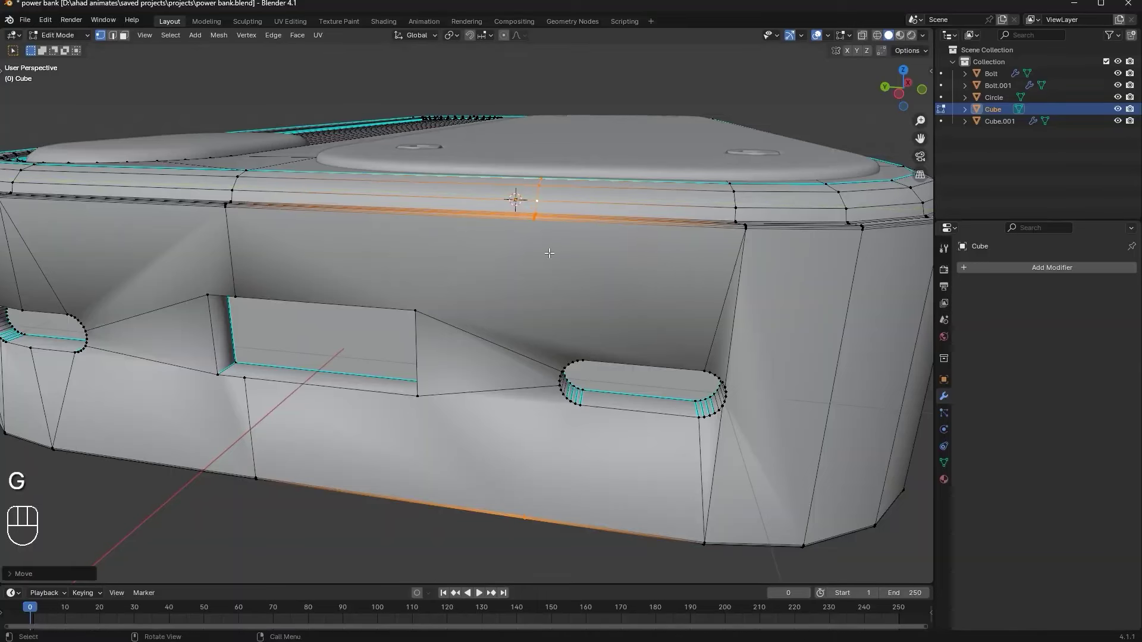
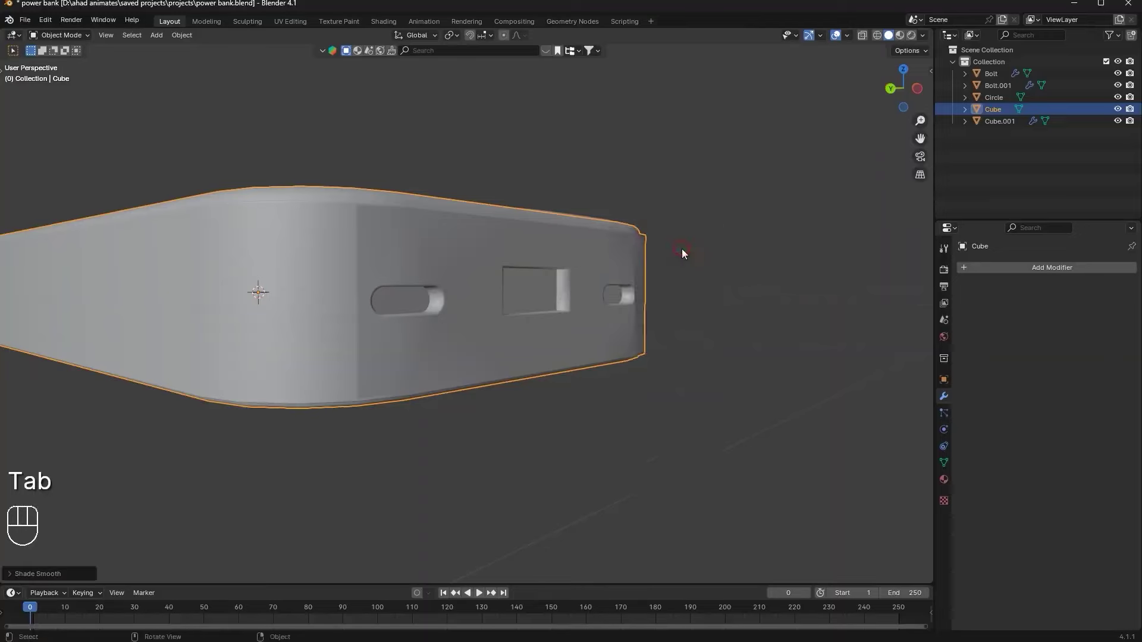
# Add a level-2 Subdivision Surface to the body and inspect the smoothed ports
pyautogui.moveTo(748, 297); pyautogui.dragTo(712, 338)
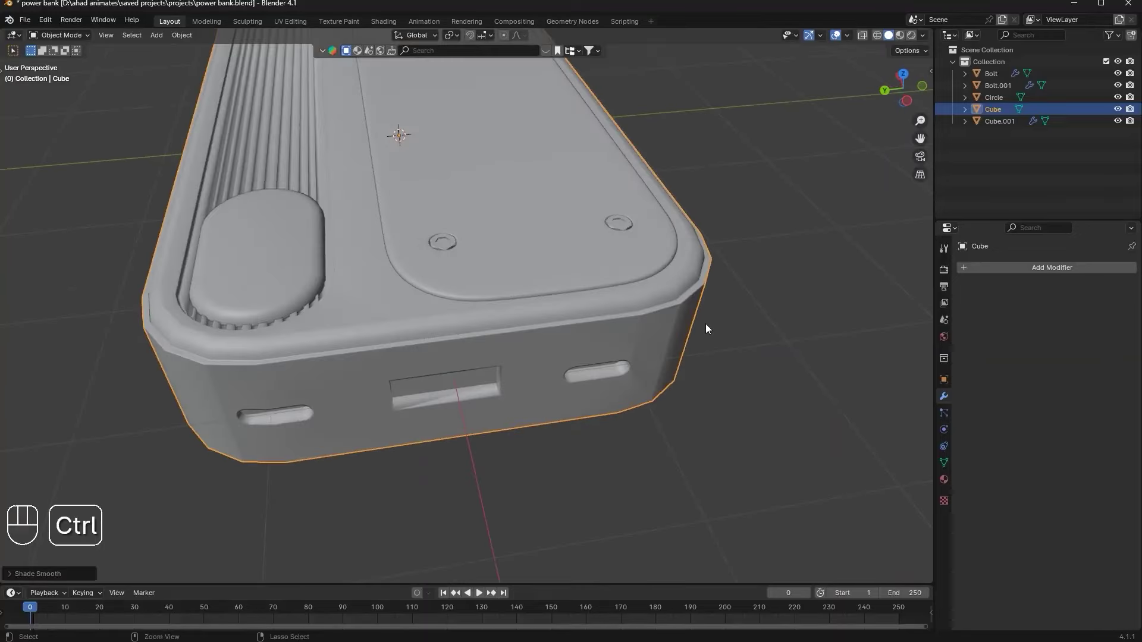
pyautogui.press('ctrl+2')
pyautogui.moveTo(723, 324); pyautogui.dragTo(755, 284)
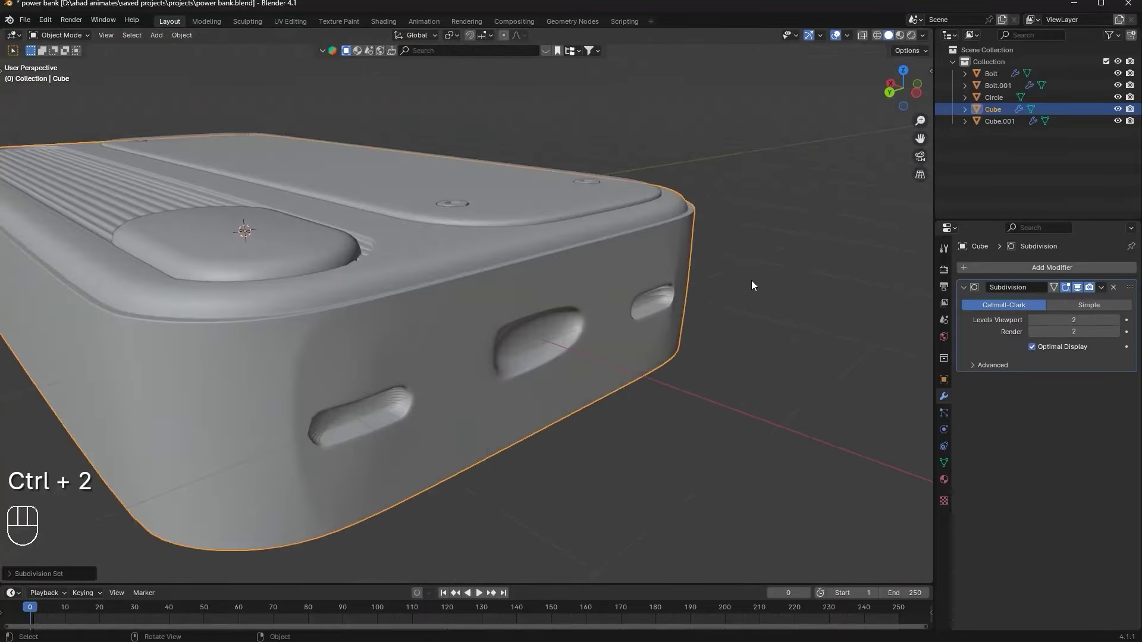
pyautogui.moveTo(364, 397); pyautogui.dragTo(294, 391)
pyautogui.moveTo(316, 391); pyautogui.dragTo(339, 390)
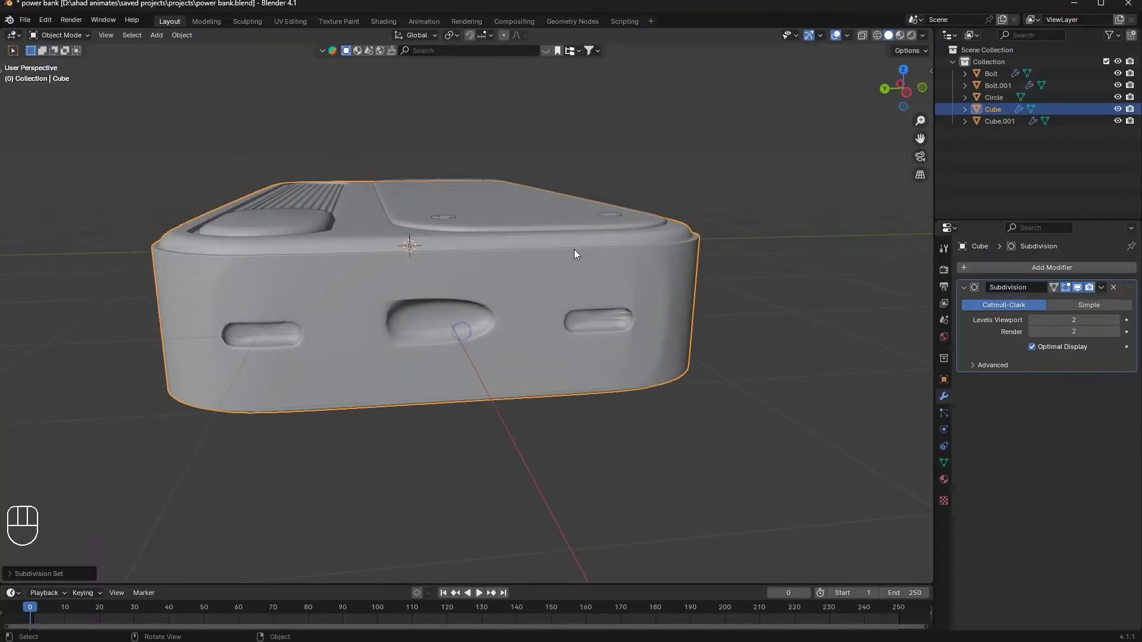
# Reopen the body mesh, undoing a stray loop cut, ready for edge editing
pyautogui.press('Tab')
pyautogui.press('ctrl+r')
pyautogui.press('ctrl+z')
pyautogui.press('1')
pyautogui.press('2')
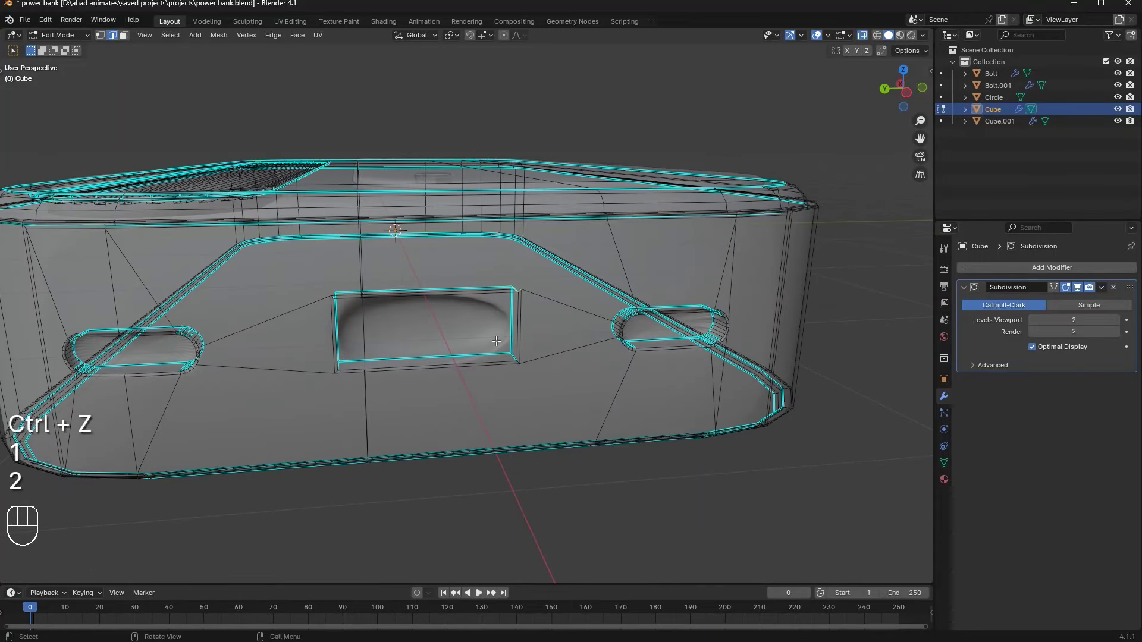
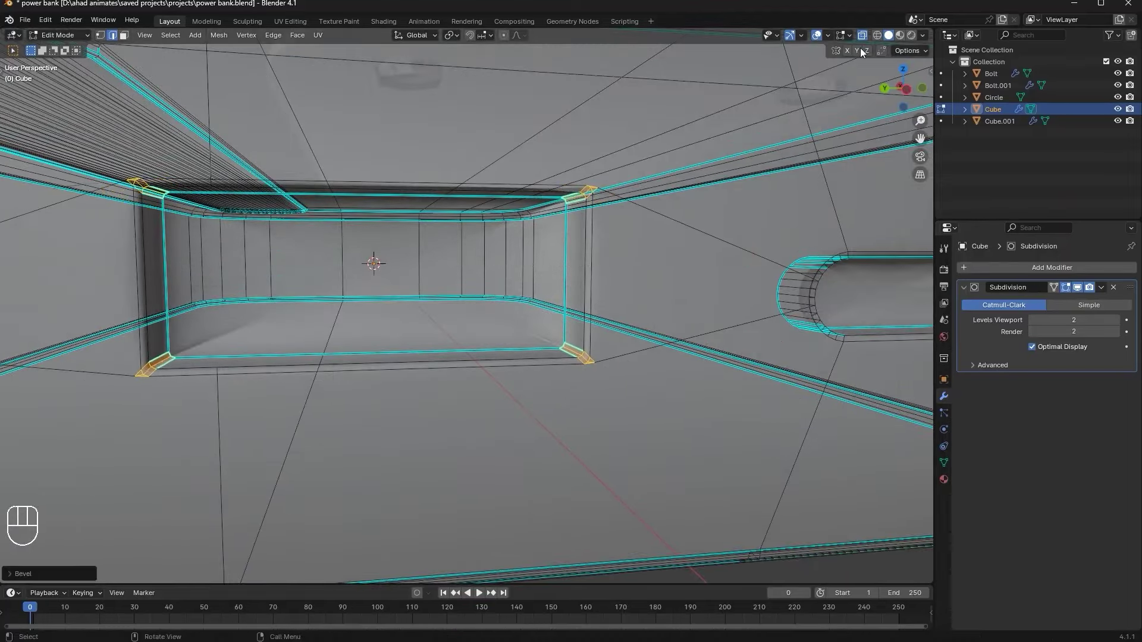
# Delete the rectangular port's inner face and try grid-filling the opening
pyautogui.press('3')
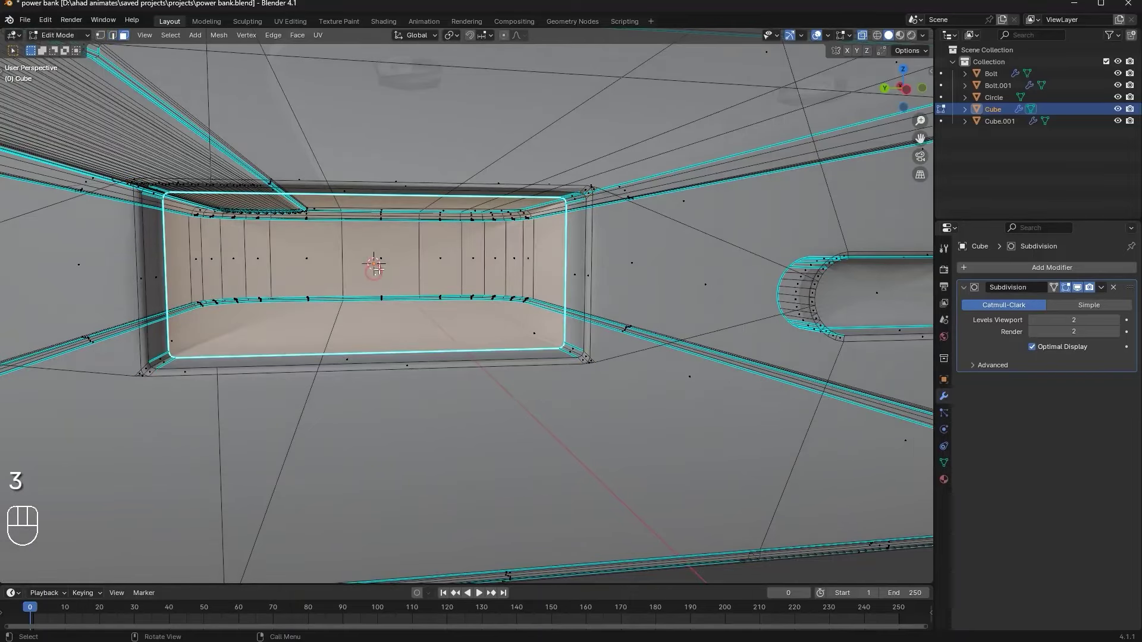
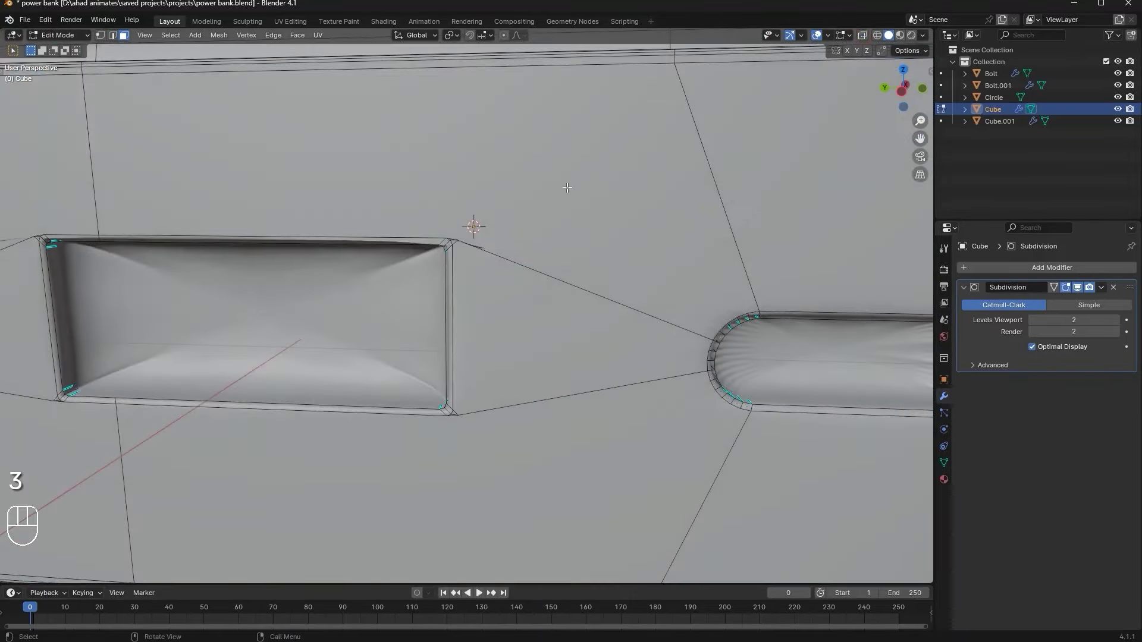
pyautogui.press('x')
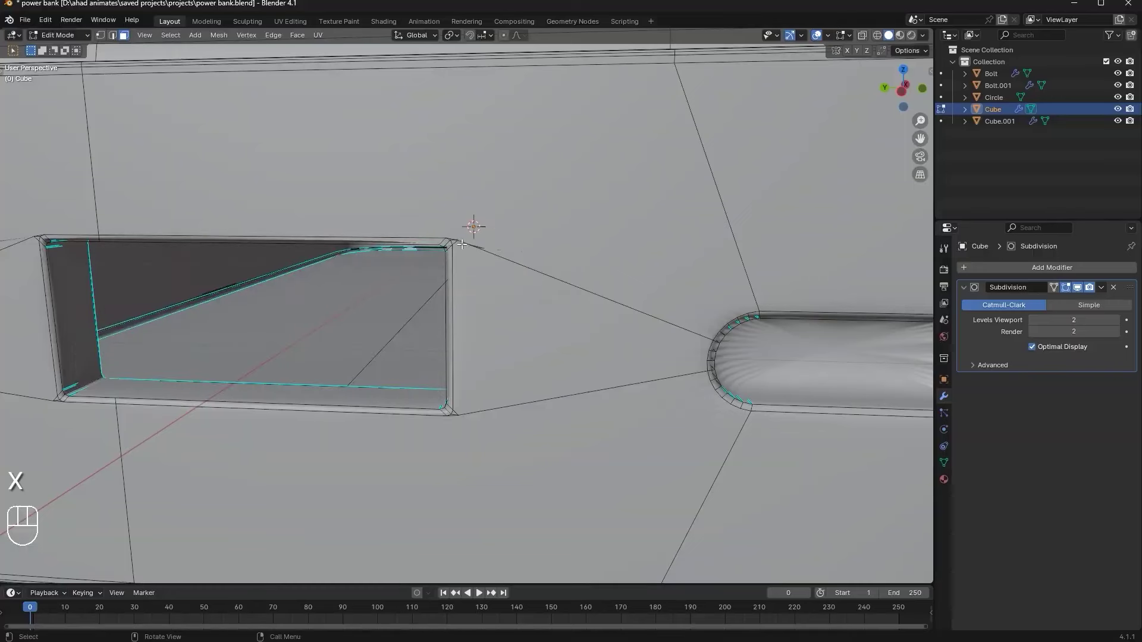
pyautogui.press('1')
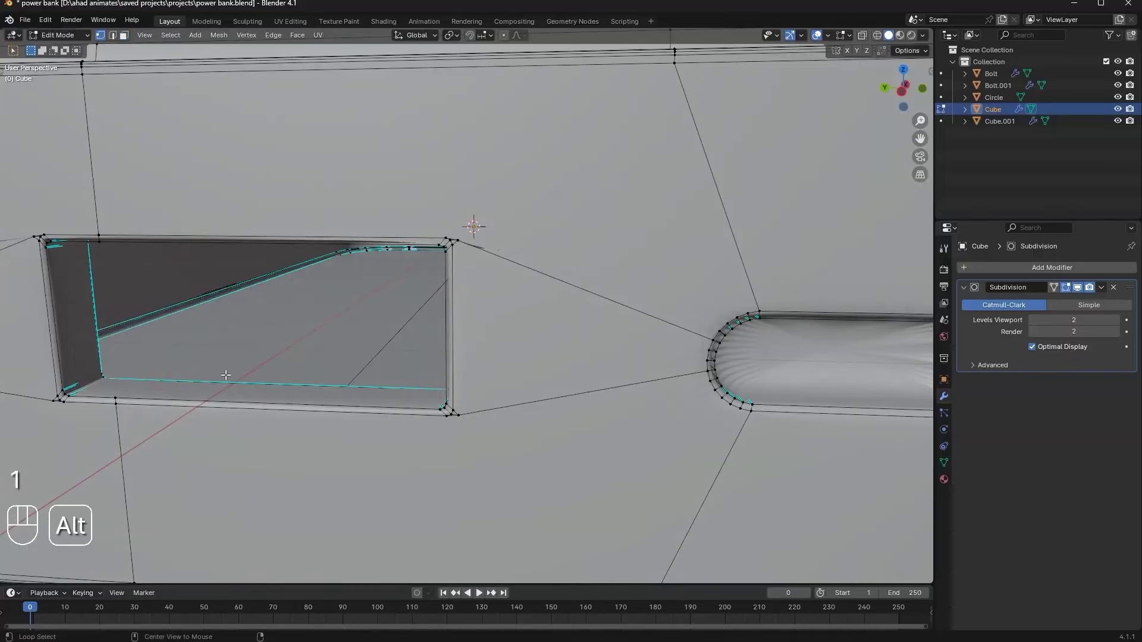
pyautogui.press('F3')
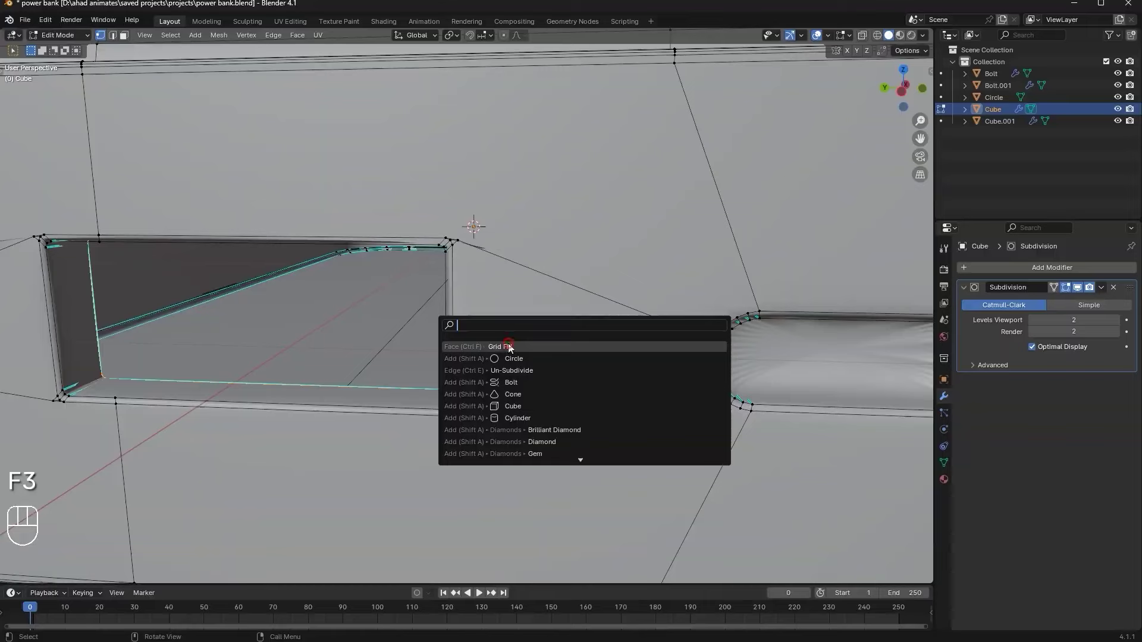
pyautogui.middleClick(474, 321)
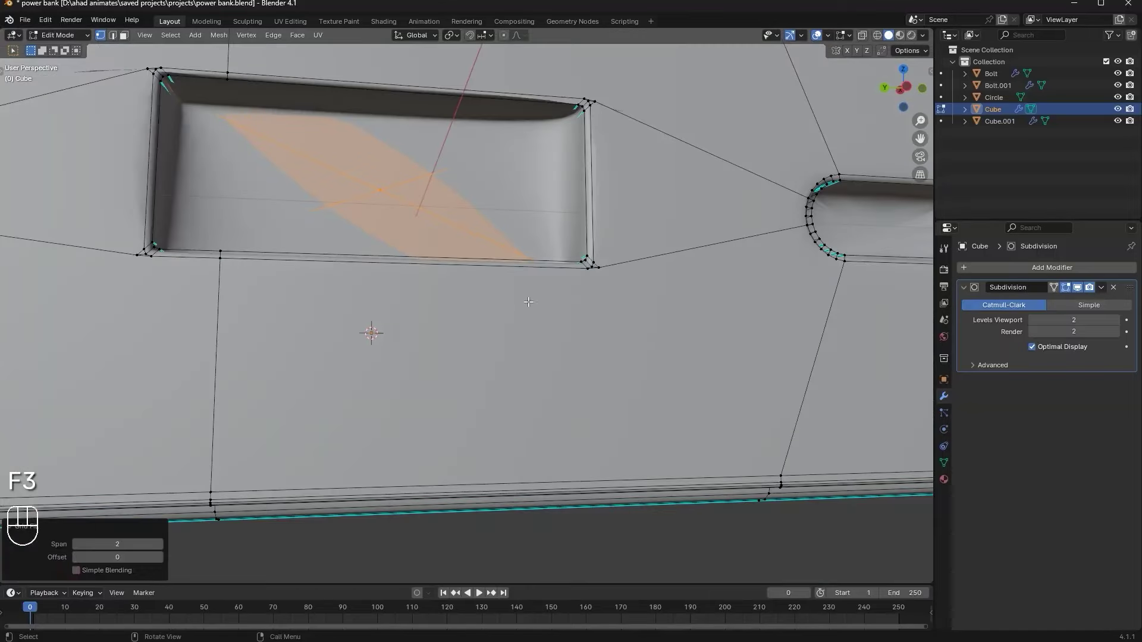
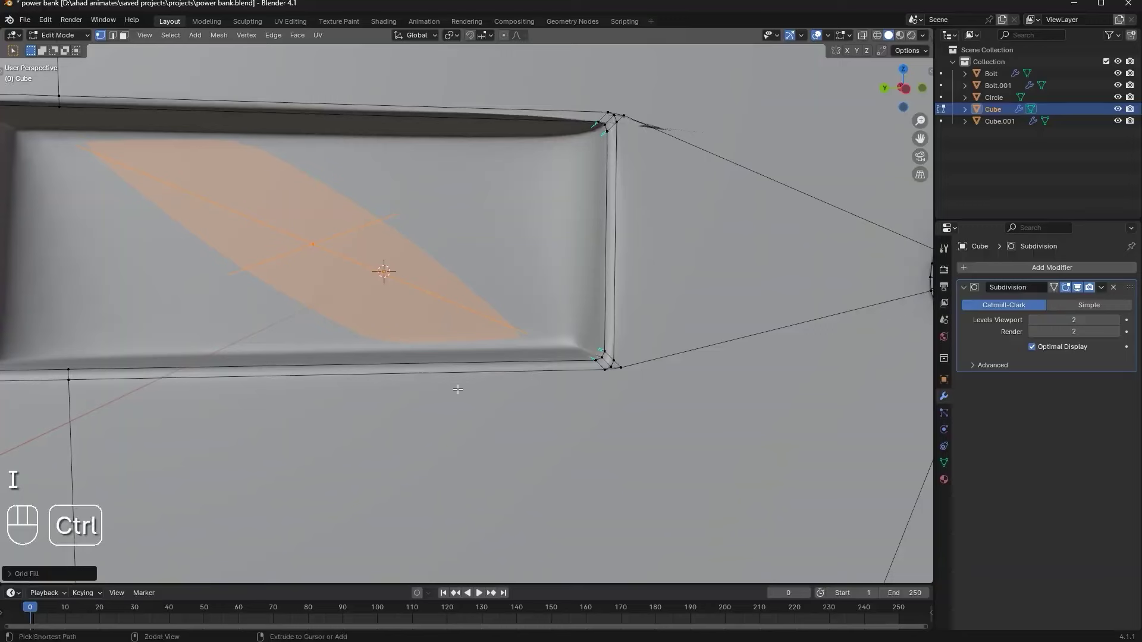
# Undo the grid fill and reselect the faces inside the rectangular port
pyautogui.press('ctrl+z')
pyautogui.press('ctrl+z')
pyautogui.press('ctrl+z')
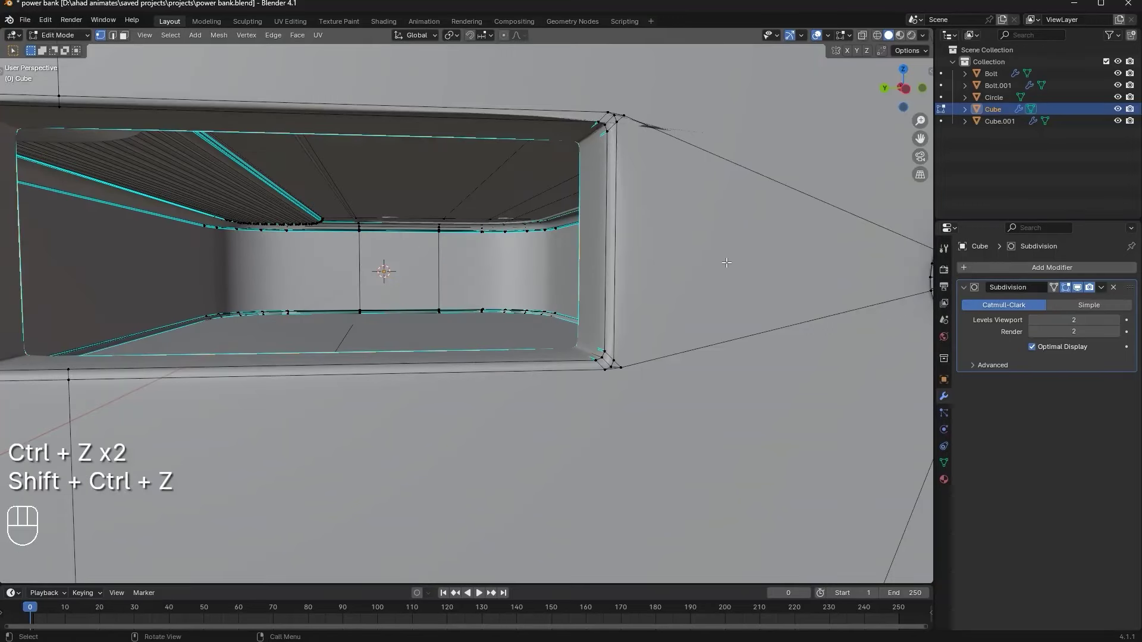
pyautogui.press('F3')
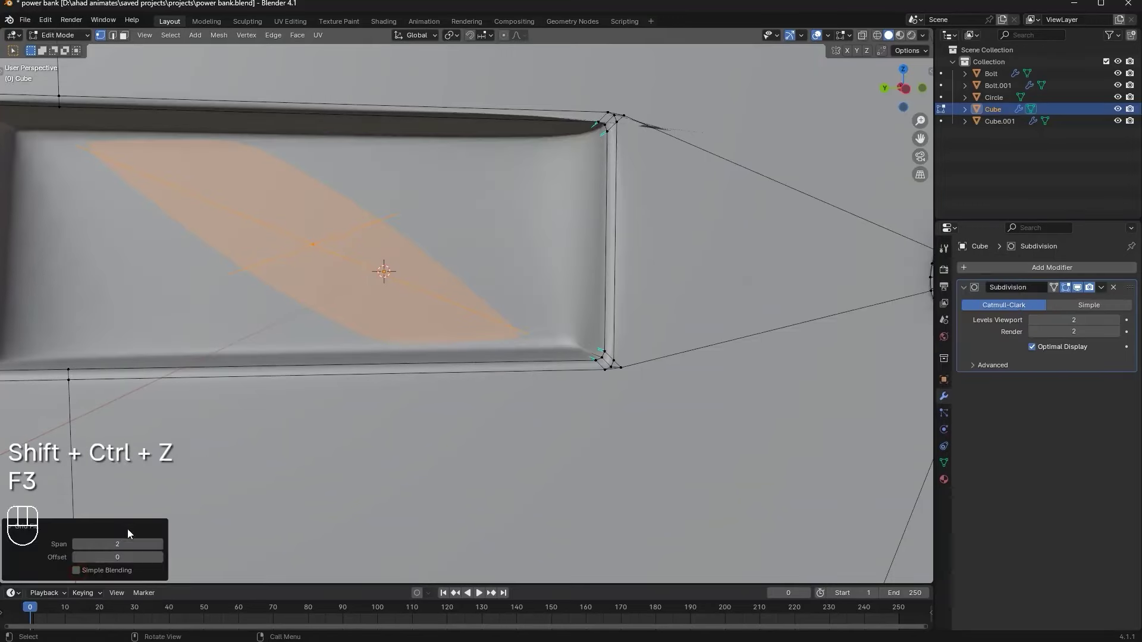
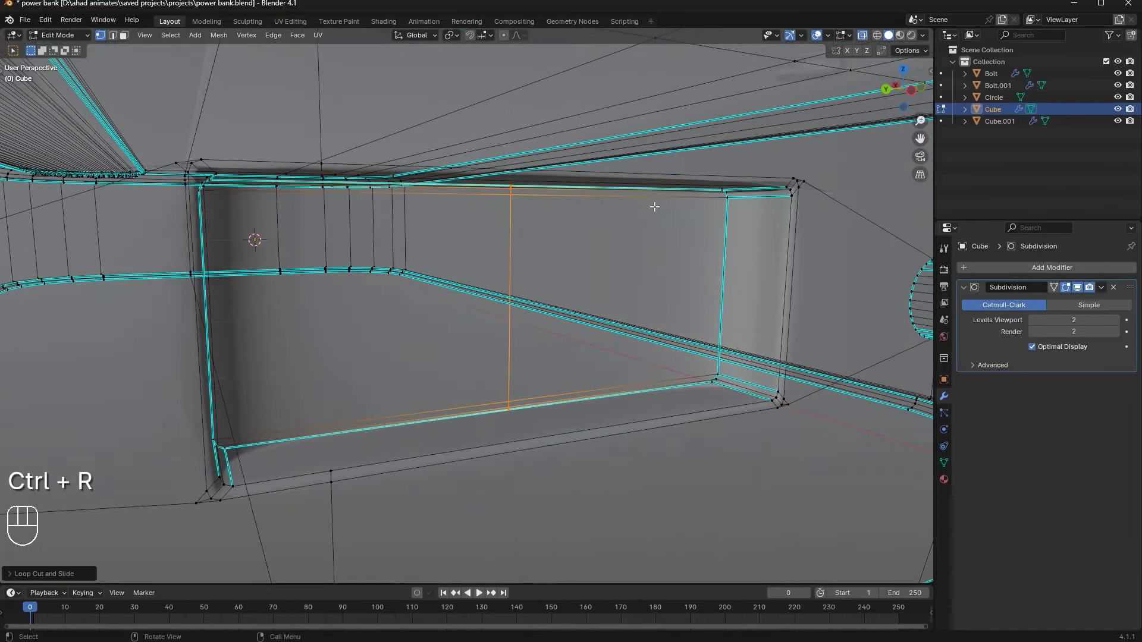
# Bevel the rectangular port's inner edge loop with a single segment and settle its lower edge
pyautogui.press('ctrl+b')
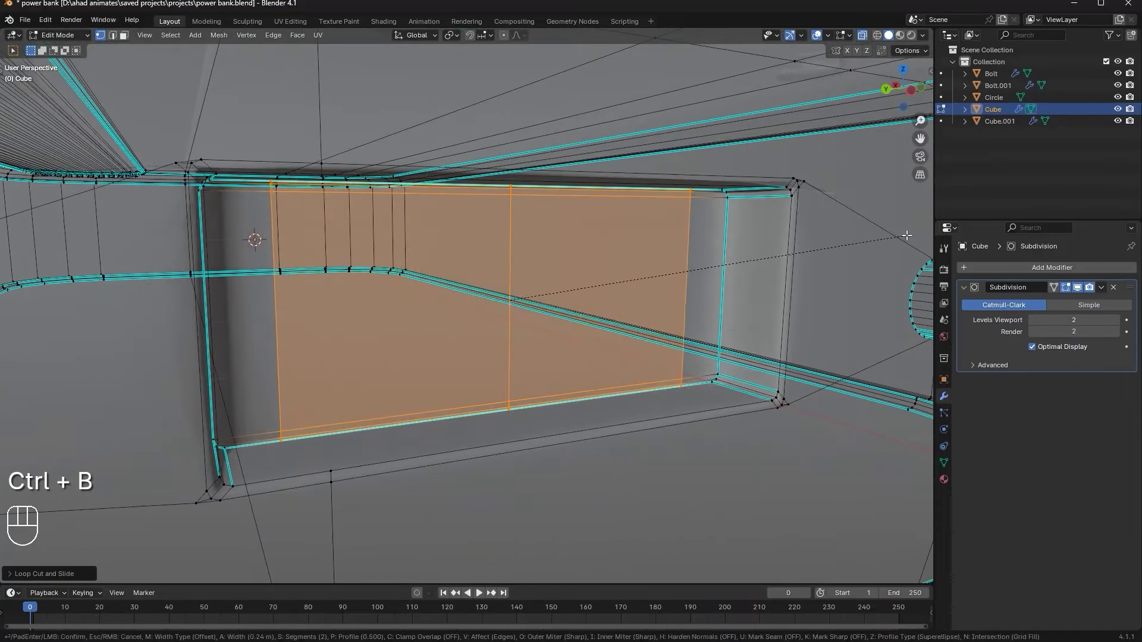
pyautogui.press('ctrl+r')
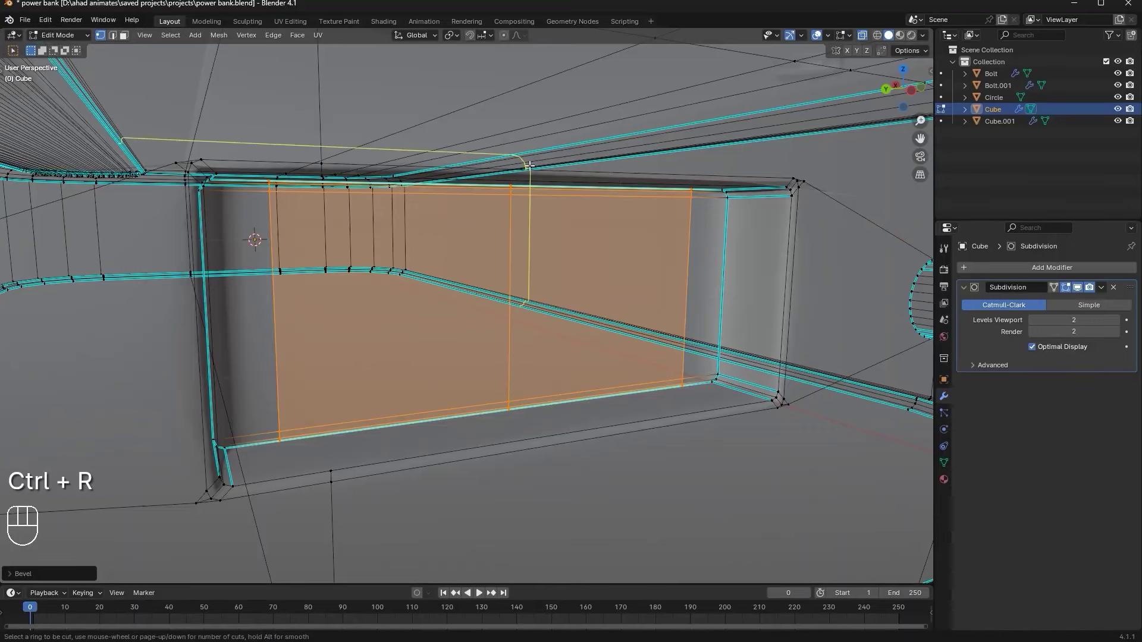
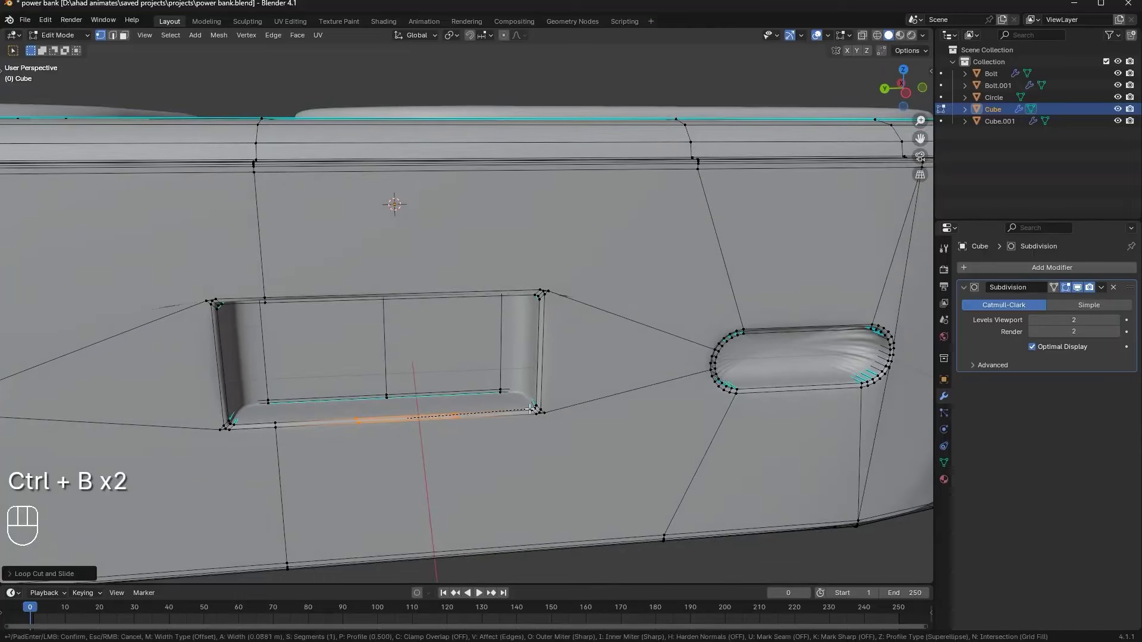
pyautogui.press('g')
pyautogui.press('g')
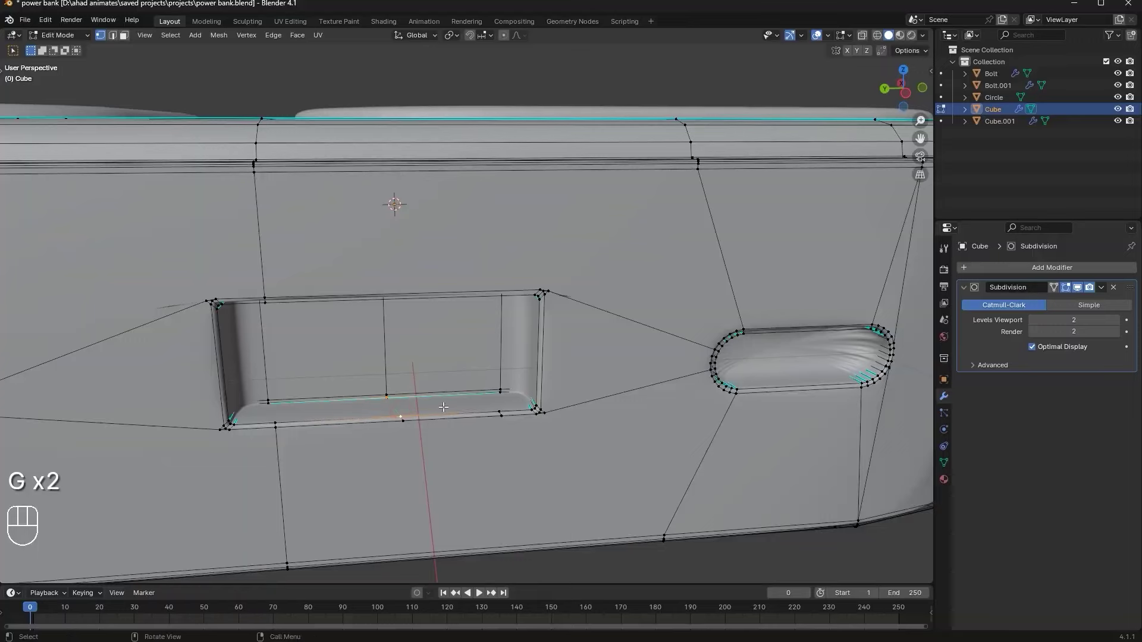
# Add supporting edge loops across the rectangular port's inner walls near its ends
pyautogui.press('j')
pyautogui.press('k')
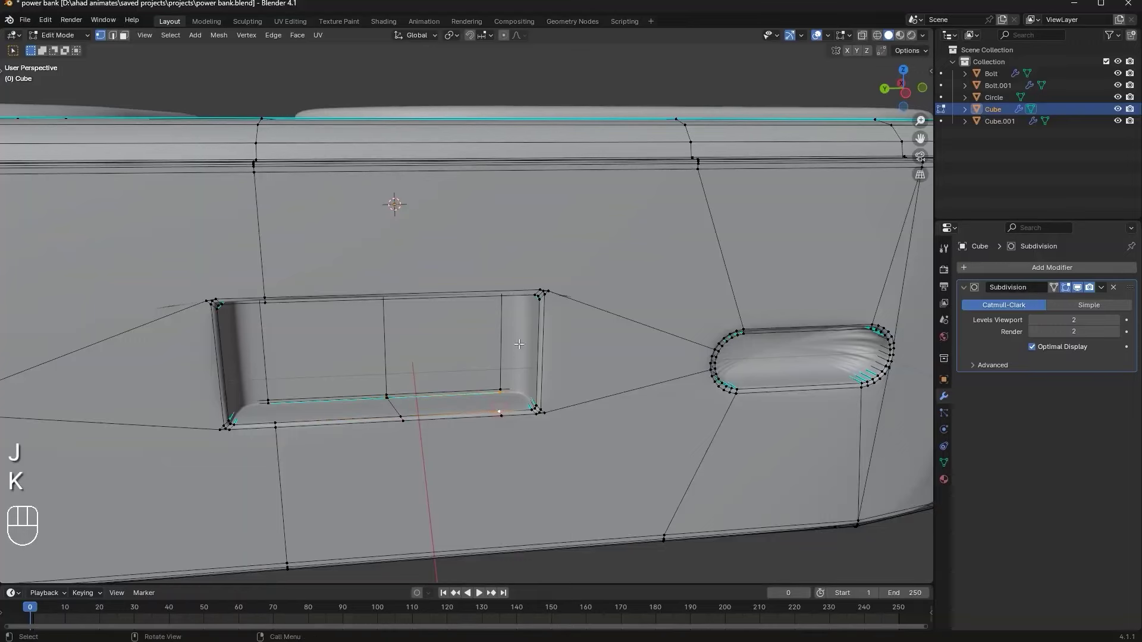
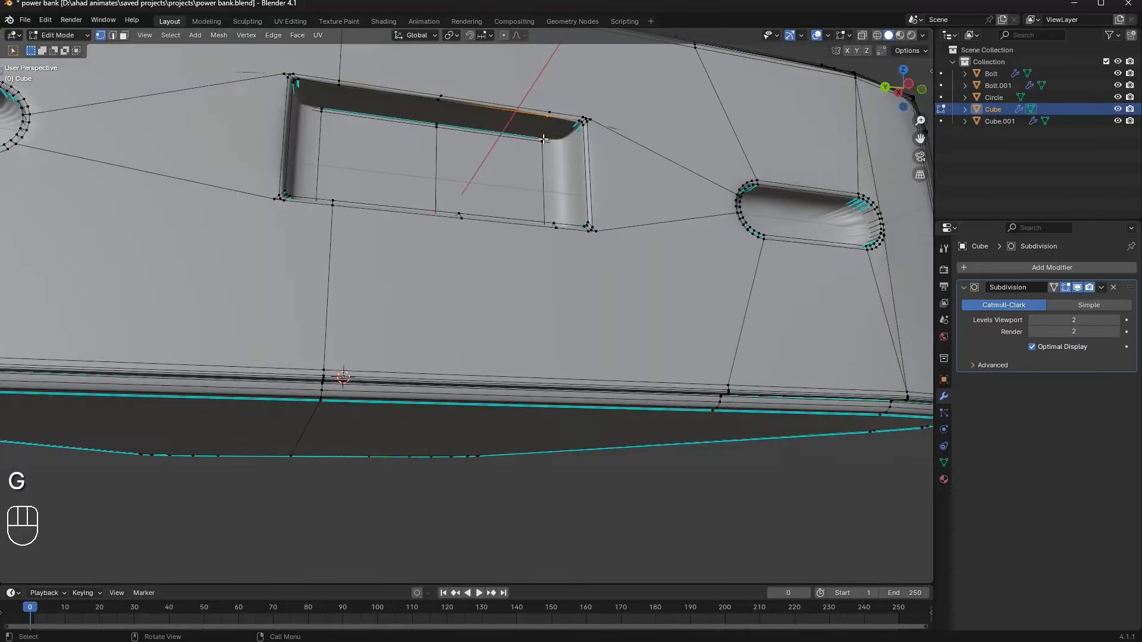
pyautogui.press('j')
pyautogui.press('j')
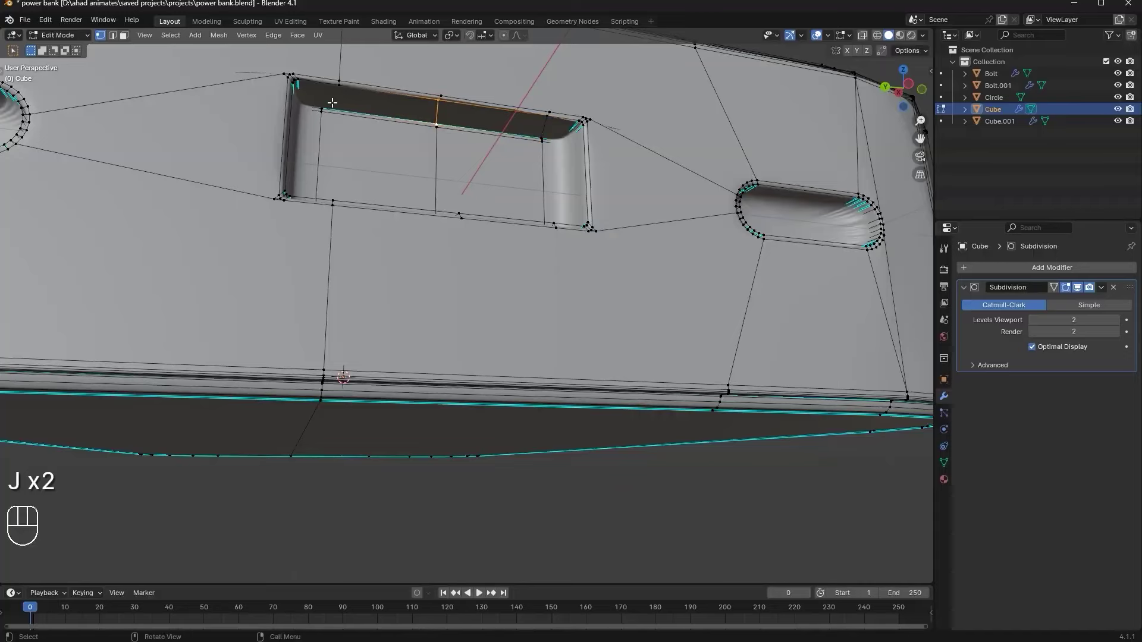
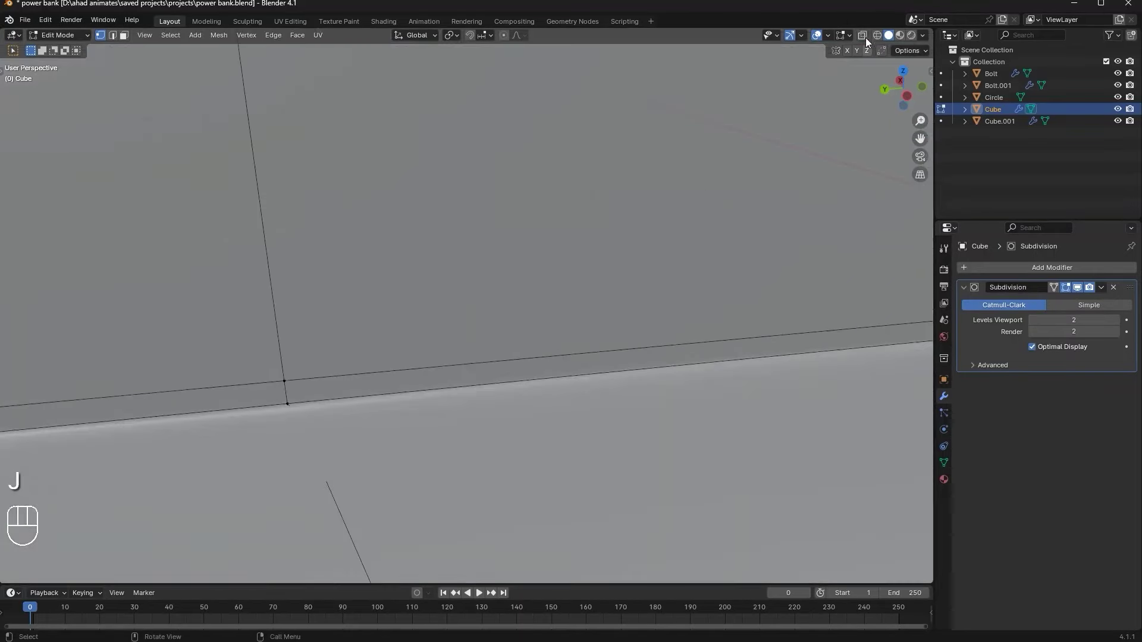
pyautogui.press('2')
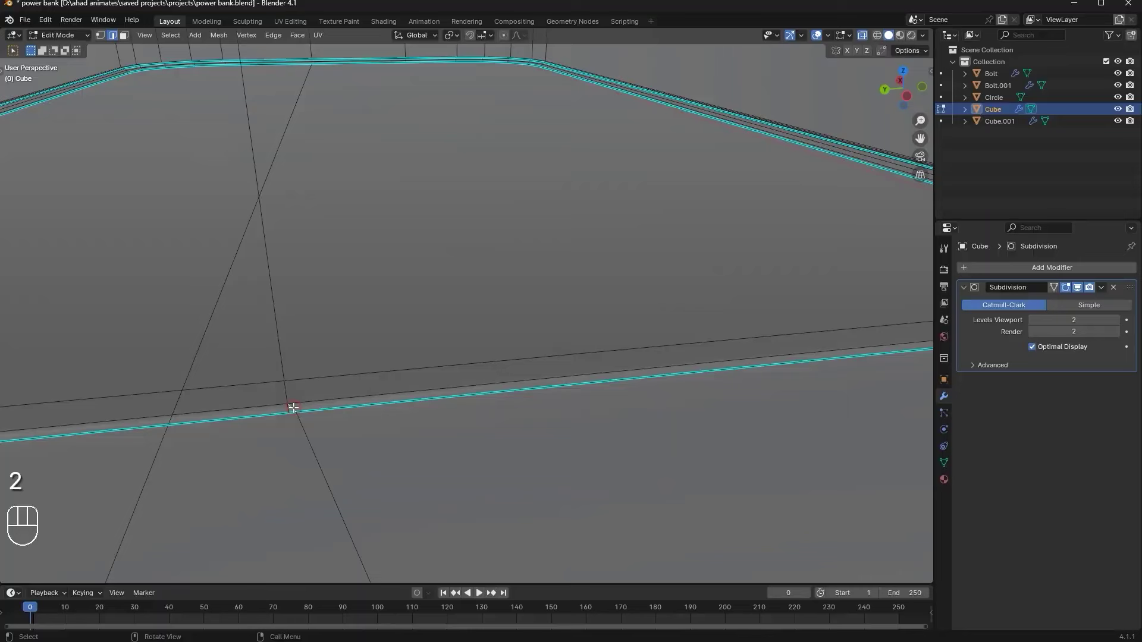
pyautogui.press('ctrl+z')
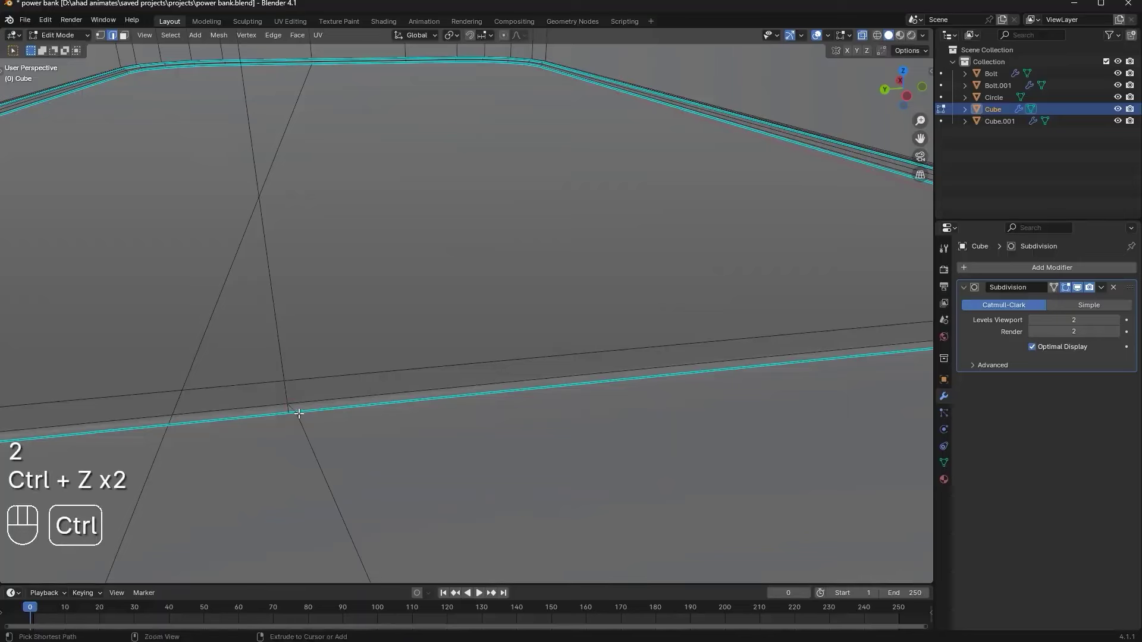
pyautogui.press('ctrl+x')
pyautogui.press('ctrl+x')
pyautogui.press('1')
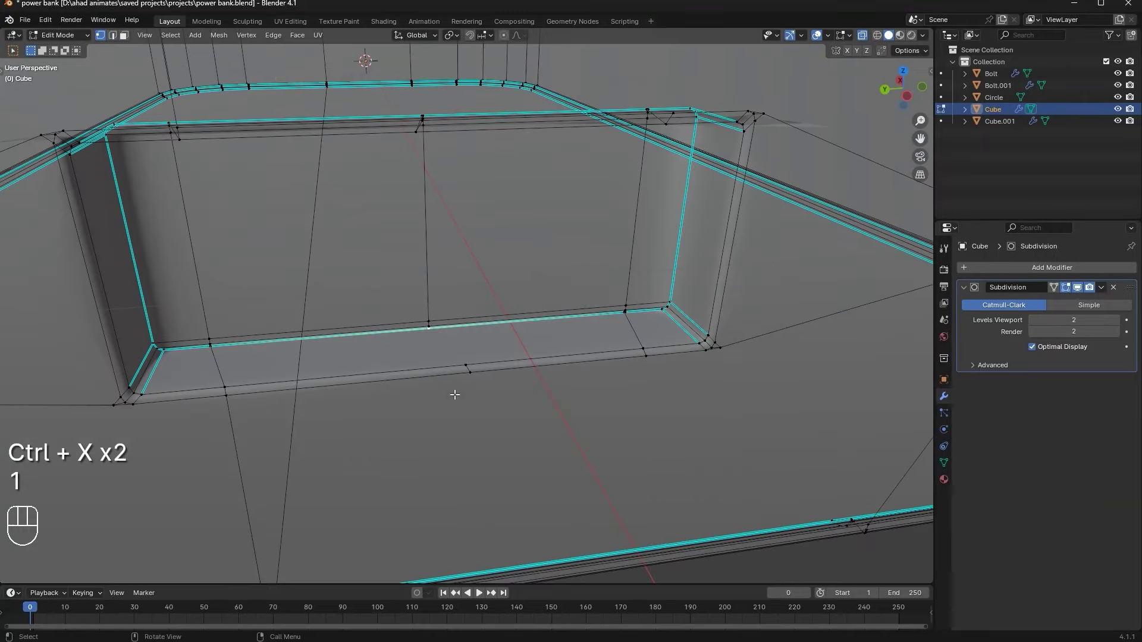
pyautogui.press('j')
pyautogui.middleClick(538, 349)
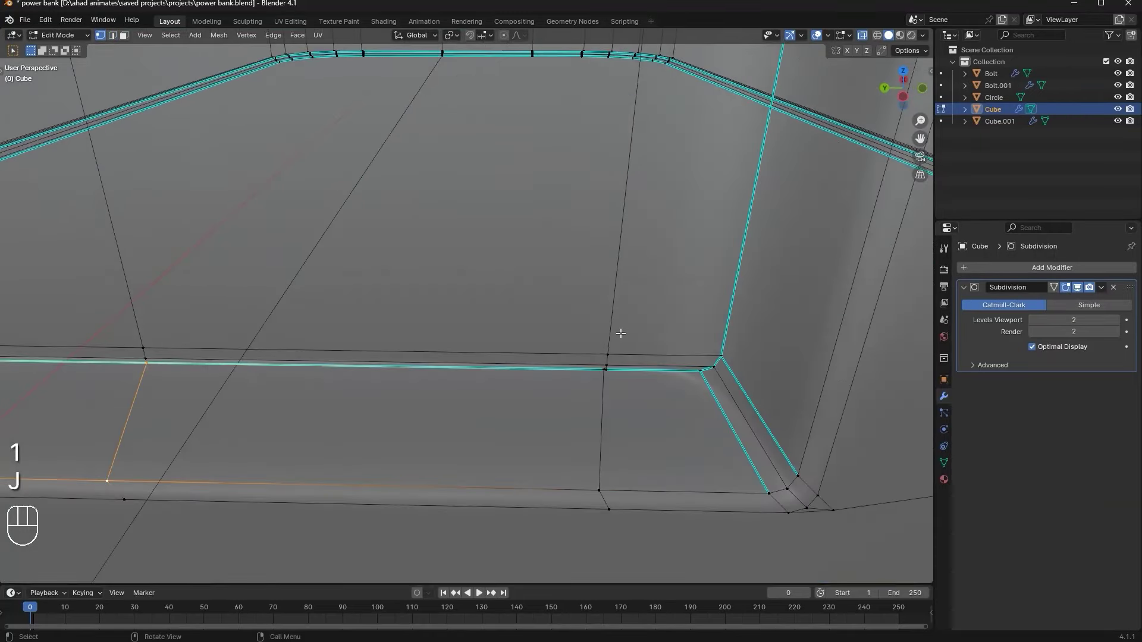
pyautogui.middleClick(613, 329)
pyautogui.middleClick(517, 371)
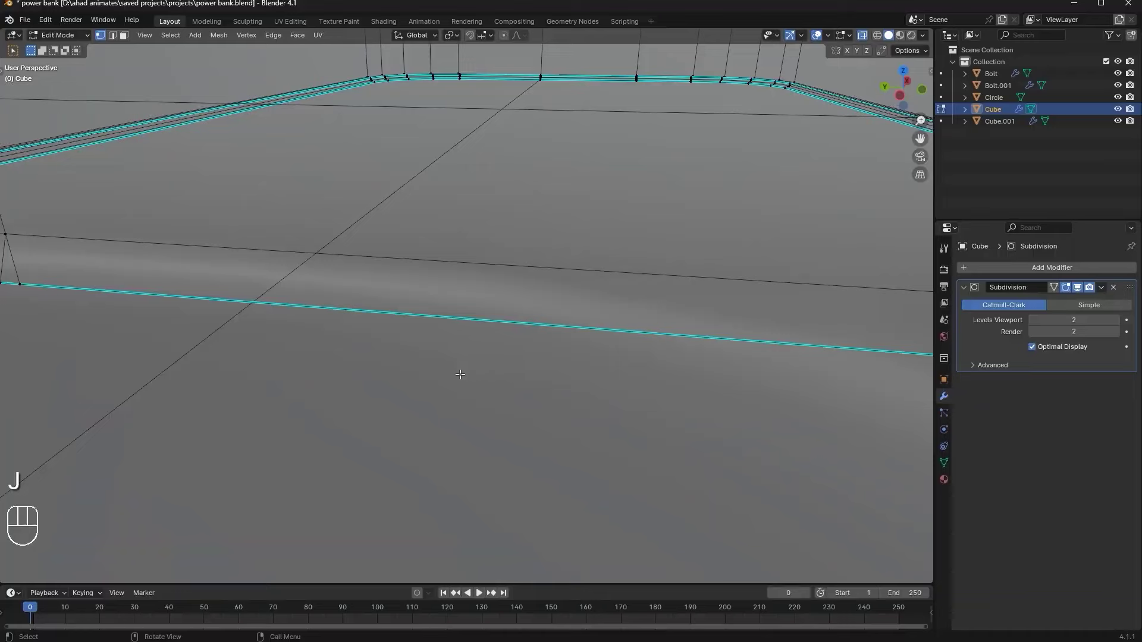
pyautogui.middleClick(461, 372)
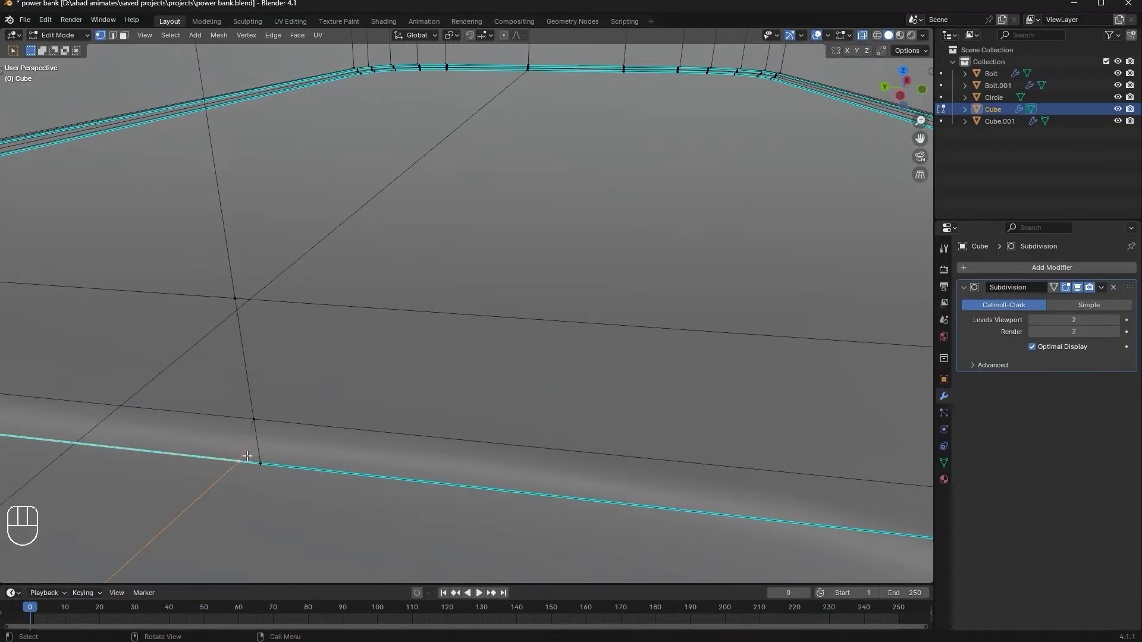
pyautogui.press('2')
pyautogui.press('ctrl+x')
pyautogui.press('ctrl+x')
pyautogui.press('1')
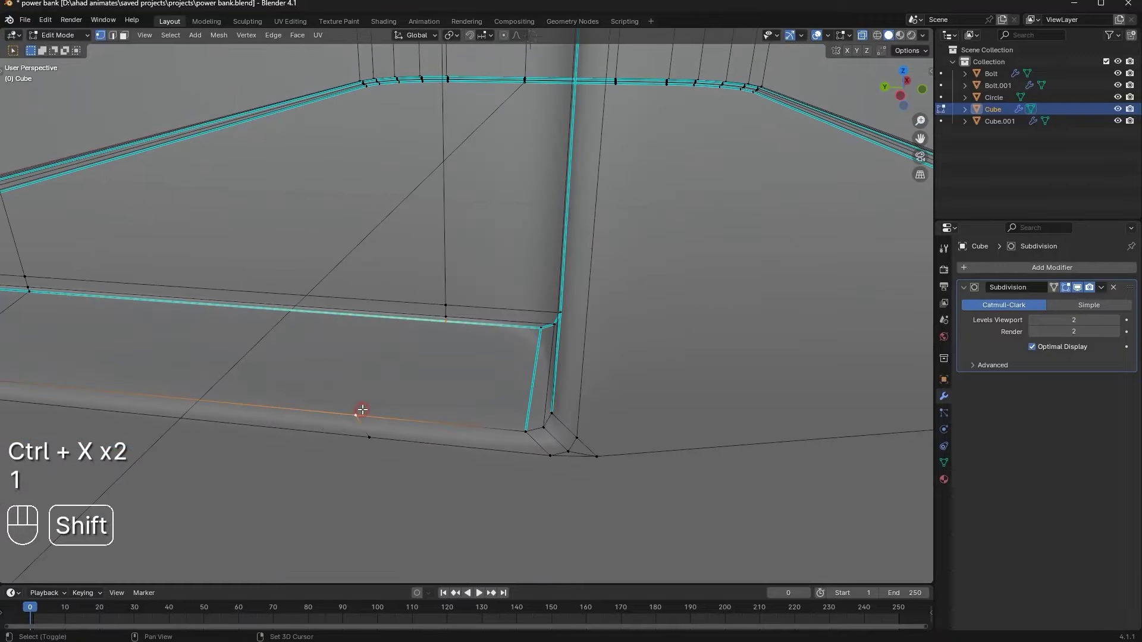
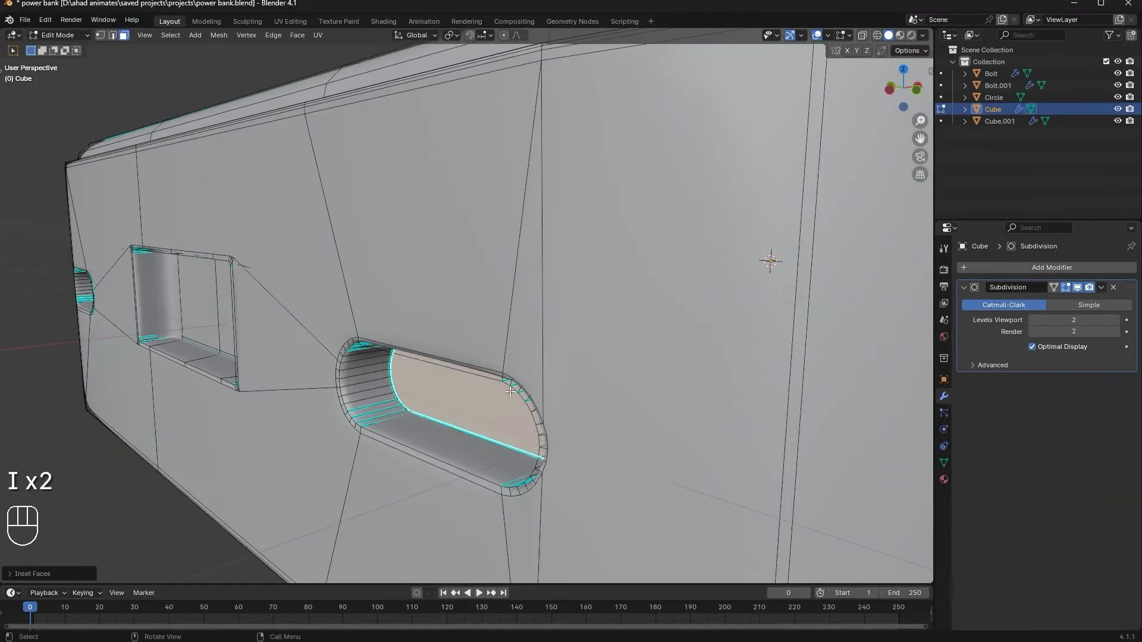
# Slide the edge loop inside the oval port into position along its inner walls
pyautogui.press('ctrl+r')
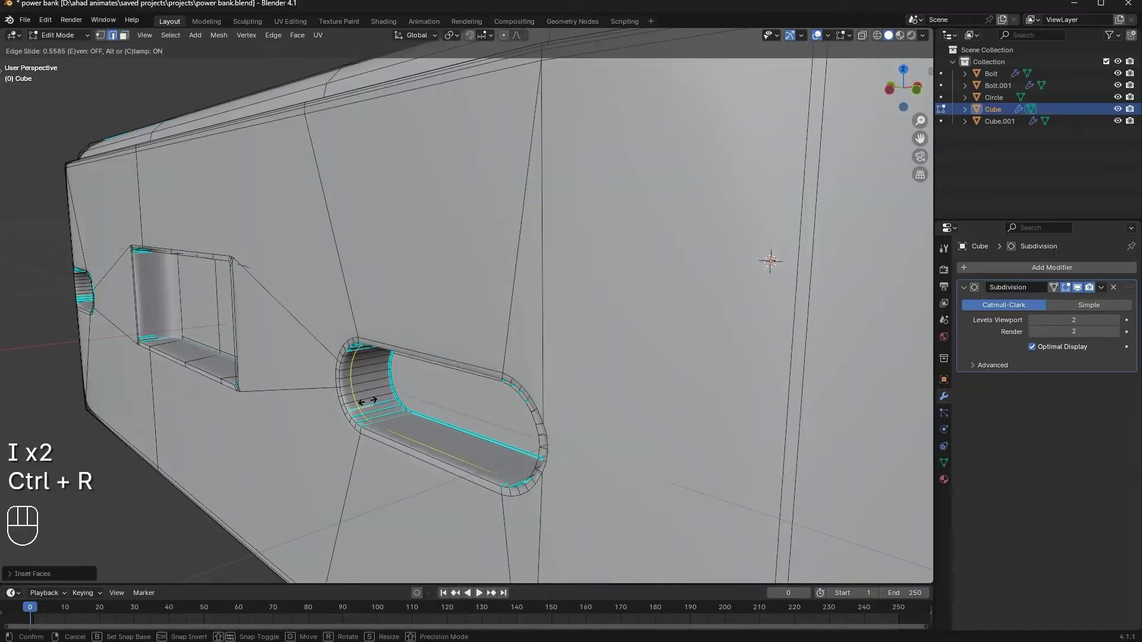
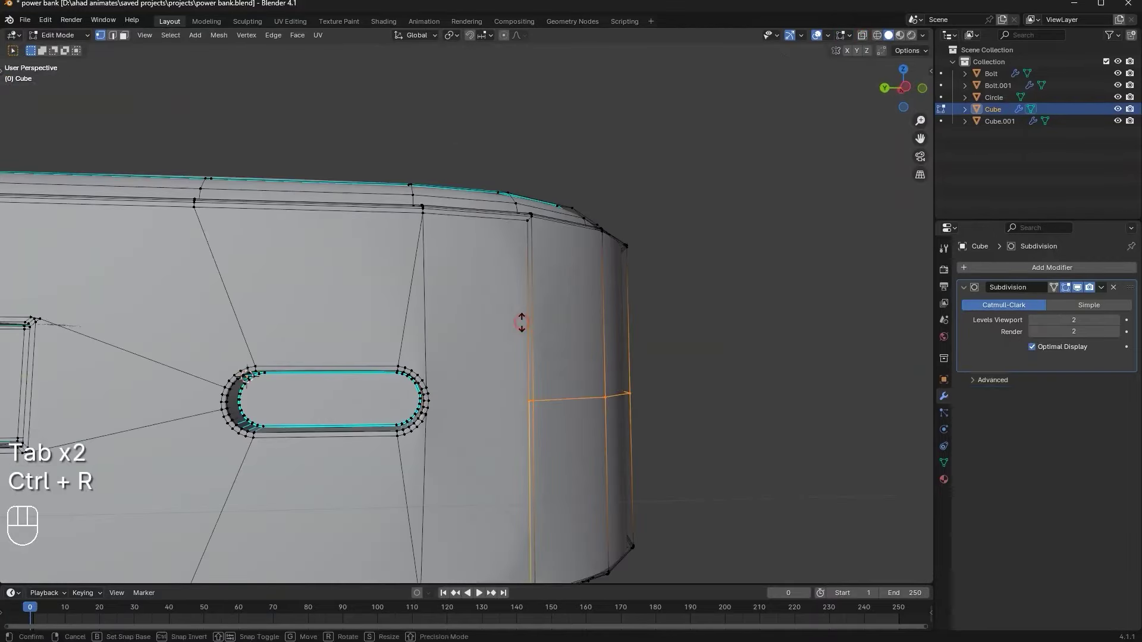
# Settle the end edge loops and reselect the body mesh in edge select mode
pyautogui.press('ctrl+z')
pyautogui.press('Tab')
pyautogui.middleClick(507, 269)
pyautogui.click(498, 365)
pyautogui.press('Tab')
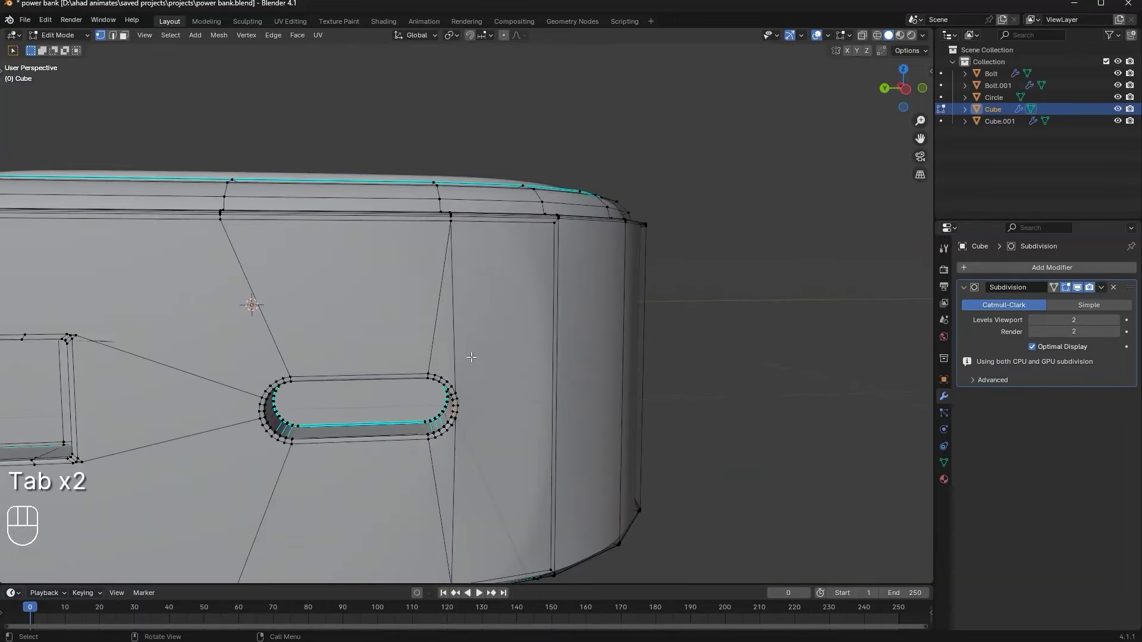
pyautogui.press('2')
# Dissolve stray edges around the left oval port and return to vertex select mode
pyautogui.press('ctrl+z')
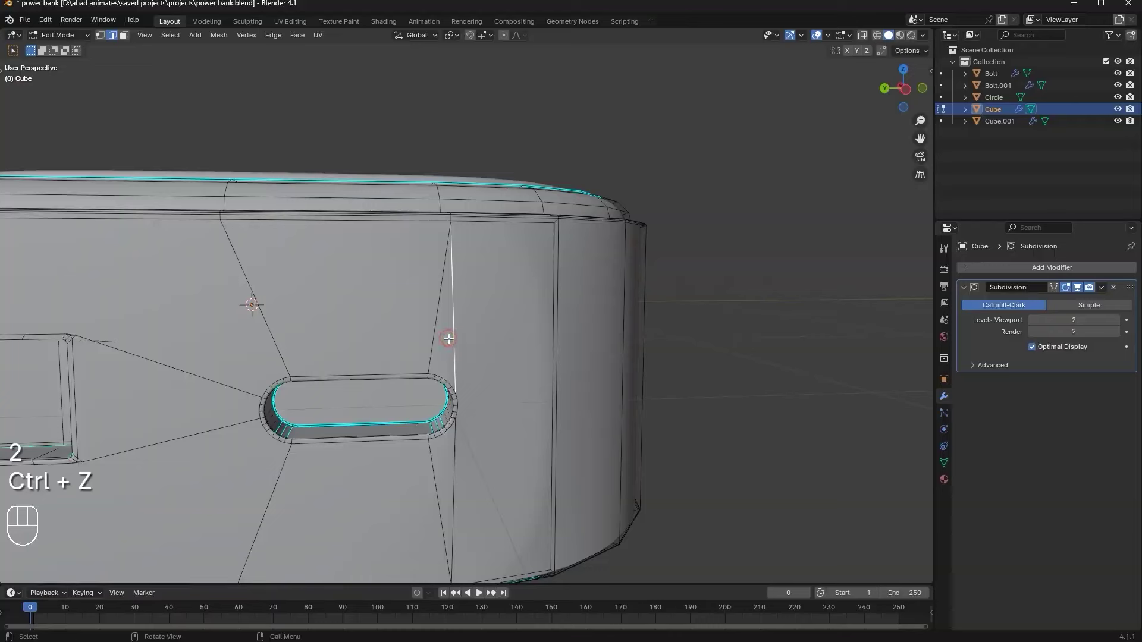
pyautogui.press('ctrl+x')
pyautogui.press('ctrl+x')
pyautogui.press('Tab')
pyautogui.press('Tab')
pyautogui.press('1')
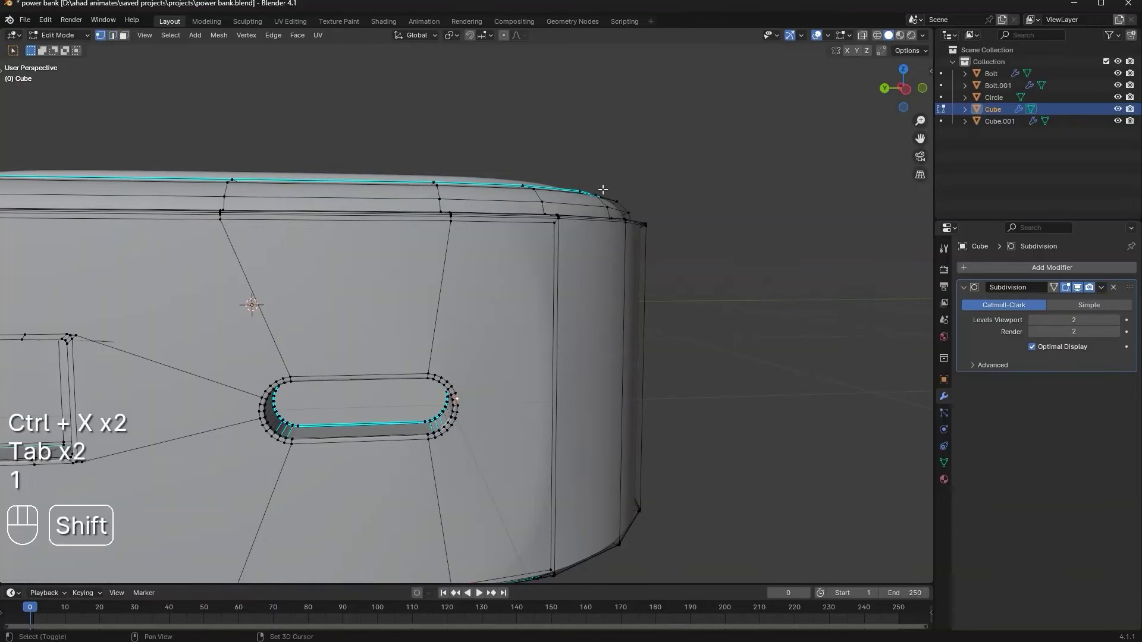
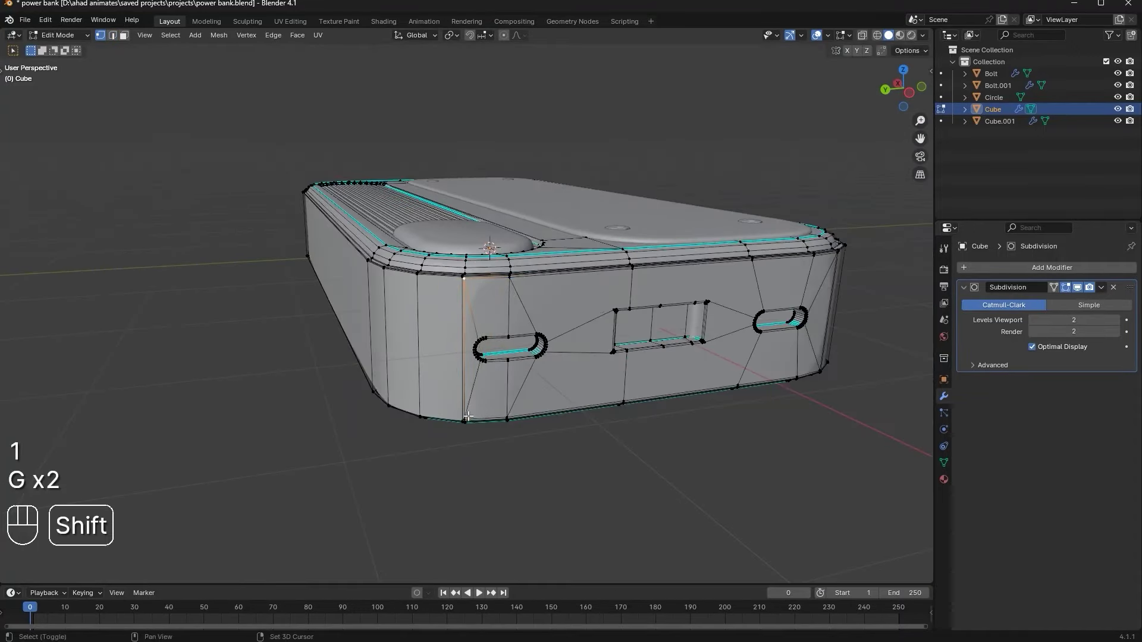
# Slide the vertical edge beside the left oval port along the body's Y length to even the spacing
pyautogui.press('g')
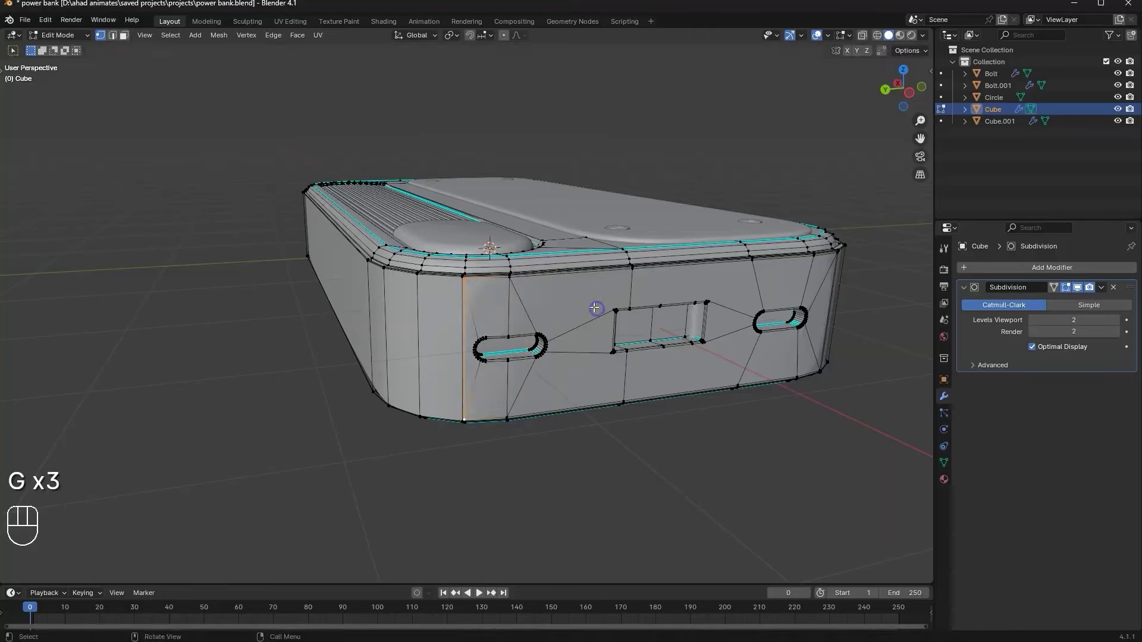
pyautogui.press('g')
pyautogui.press('g')
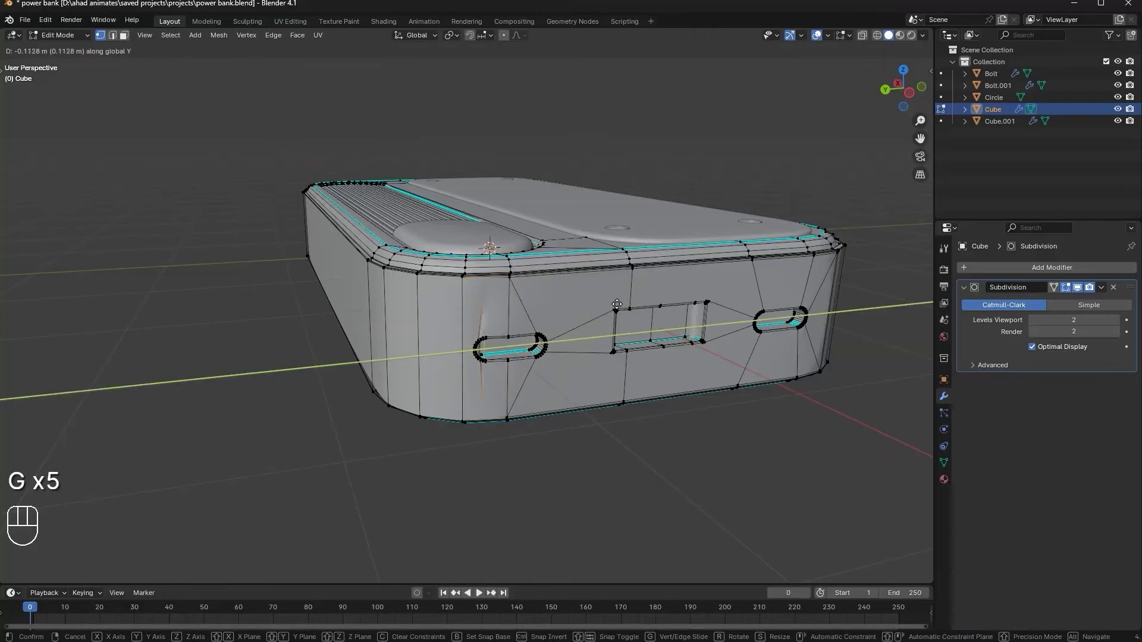
pyautogui.press('g')
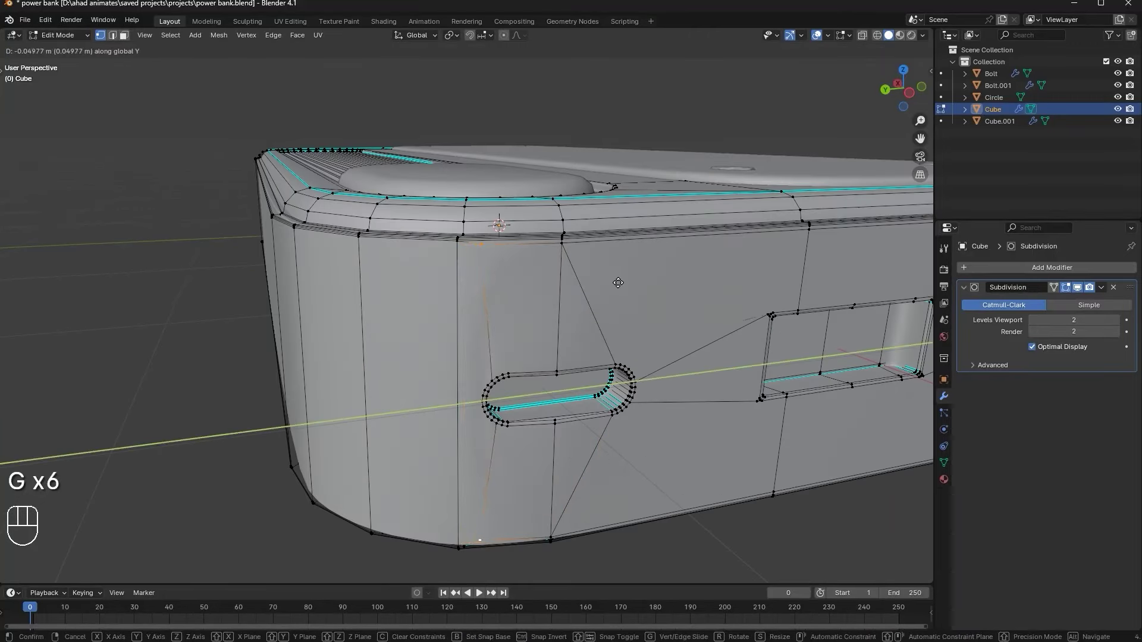
pyautogui.press('g')
pyautogui.press('g')
# Leave edit mode and check the adjusted spacing on the smoothed body
pyautogui.press('Tab')
pyautogui.middleClick(610, 285)
pyautogui.press('ctrl+z')
pyautogui.middleClick(376, 288)
pyautogui.middleClick(377, 289)
# Orbit around the smoothed power bank to review its top panel, bolts, ribbed strip and sides
pyautogui.moveTo(541, 324); pyautogui.dragTo(602, 311)
pyautogui.middleClick(589, 312)
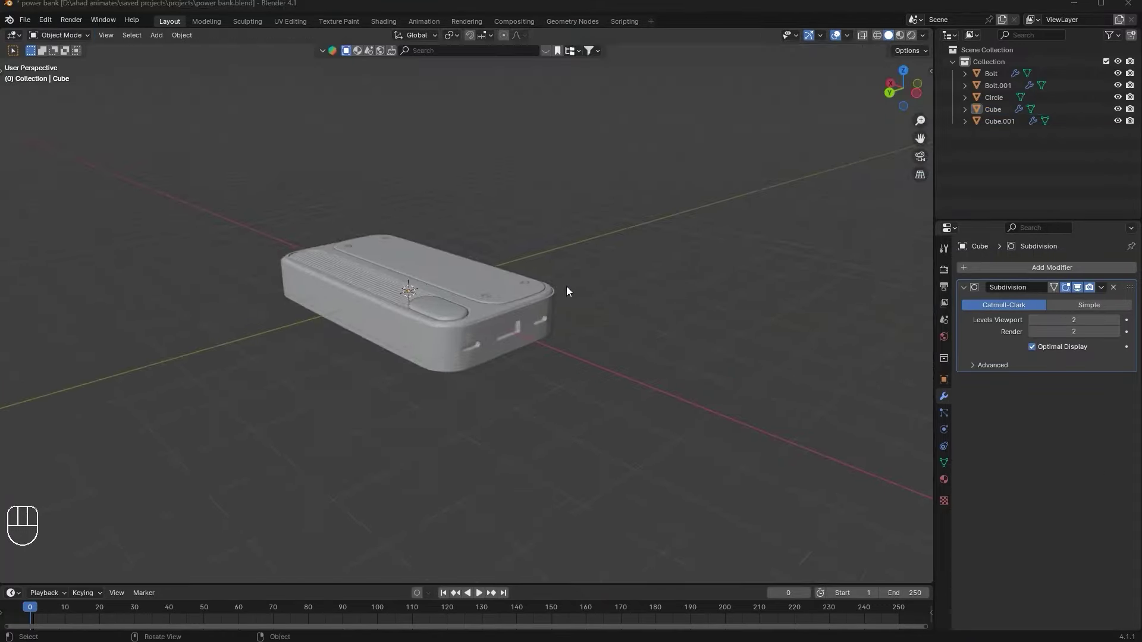
pyautogui.moveTo(527, 285); pyautogui.dragTo(393, 270)
pyautogui.moveTo(362, 266); pyautogui.dragTo(277, 264)
pyautogui.middleClick(371, 301)
pyautogui.middleClick(513, 328)
pyautogui.moveTo(508, 300); pyautogui.dragTo(494, 342)
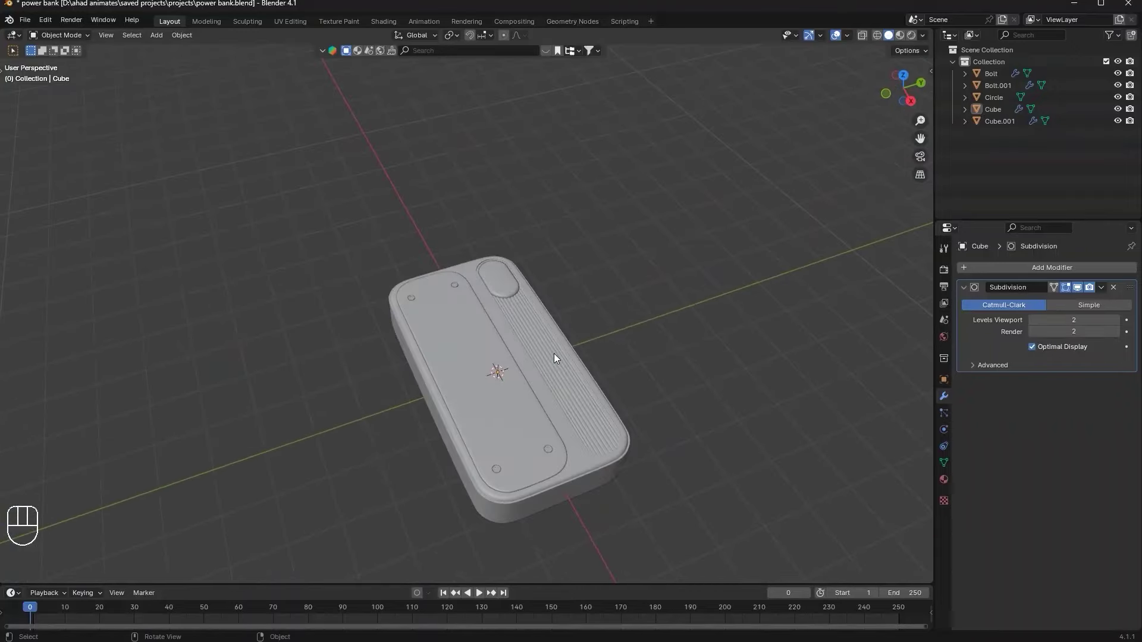
pyautogui.moveTo(549, 351); pyautogui.dragTo(640, 315)
pyautogui.middleClick(671, 293)
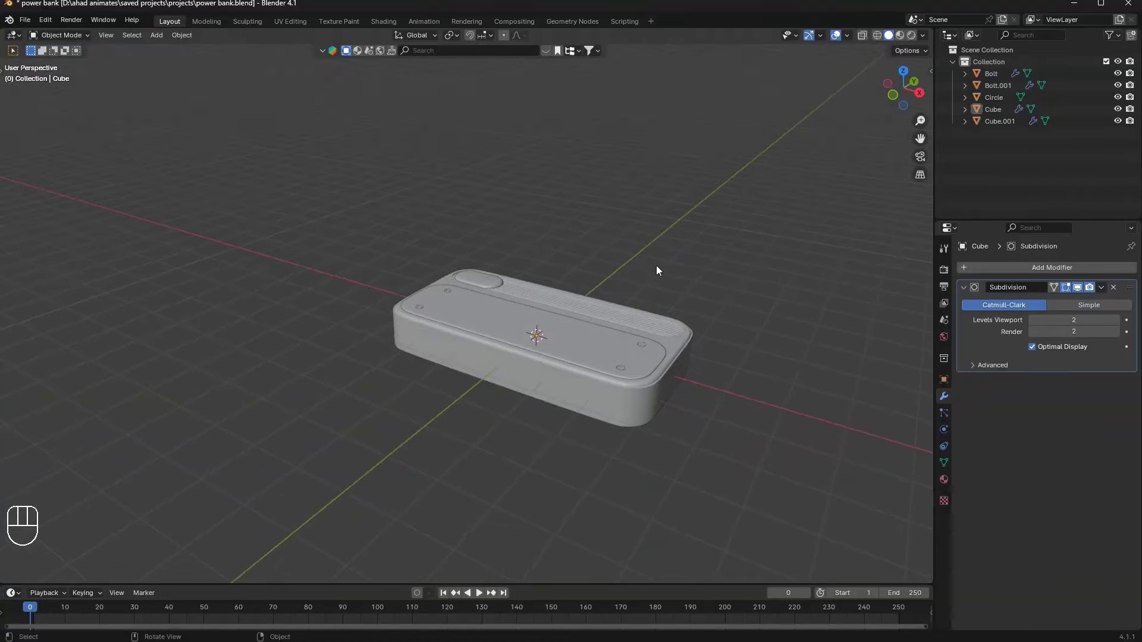
# Add a Text object and lift it on Z to rest just above the power bank's top surface
pyautogui.press('shift+a')
pyautogui.press('g')
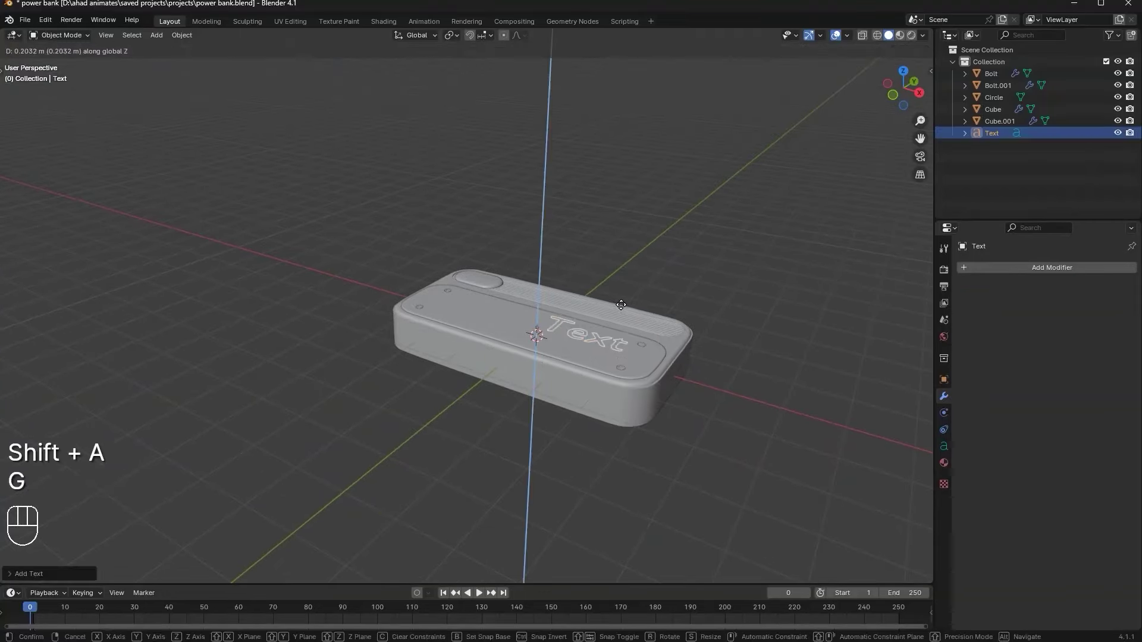
pyautogui.press('g')
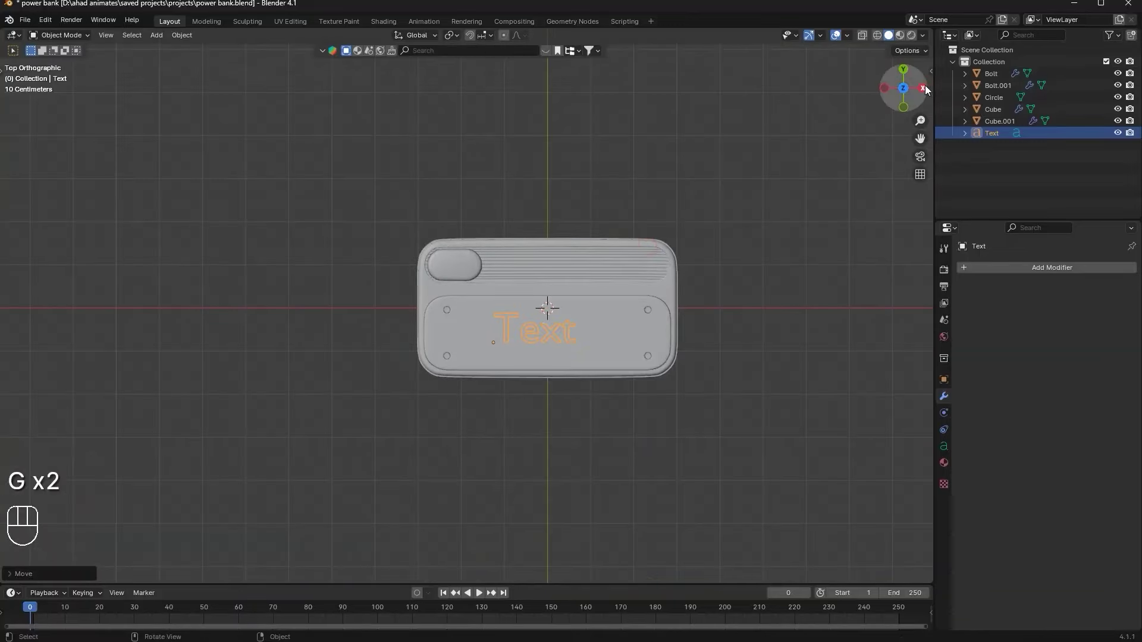
pyautogui.press('g')
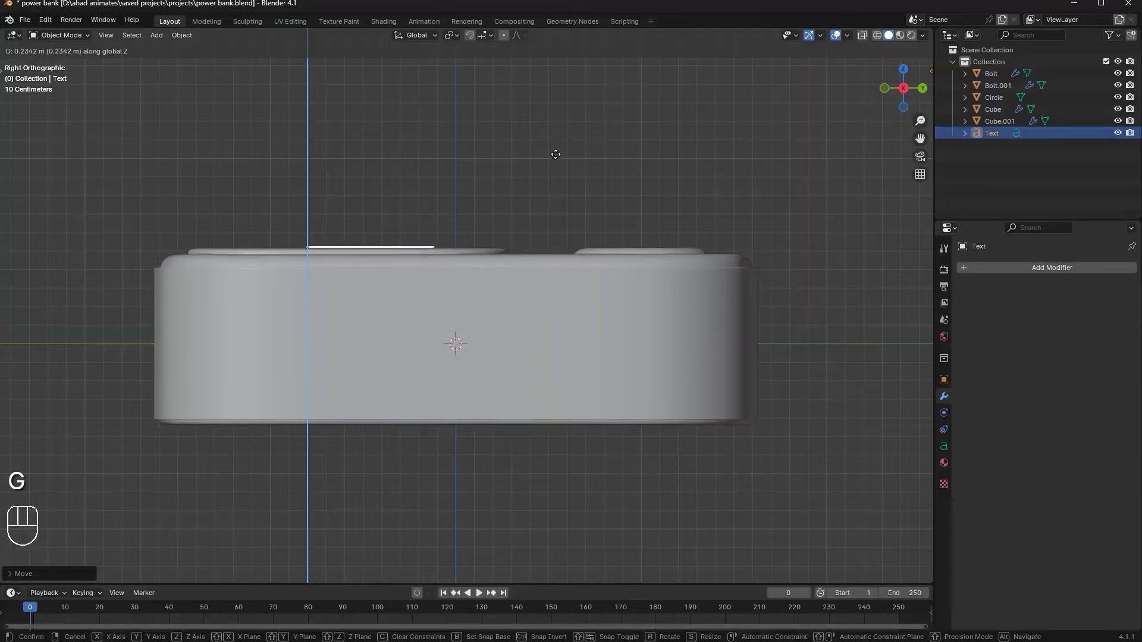
pyautogui.press('g')
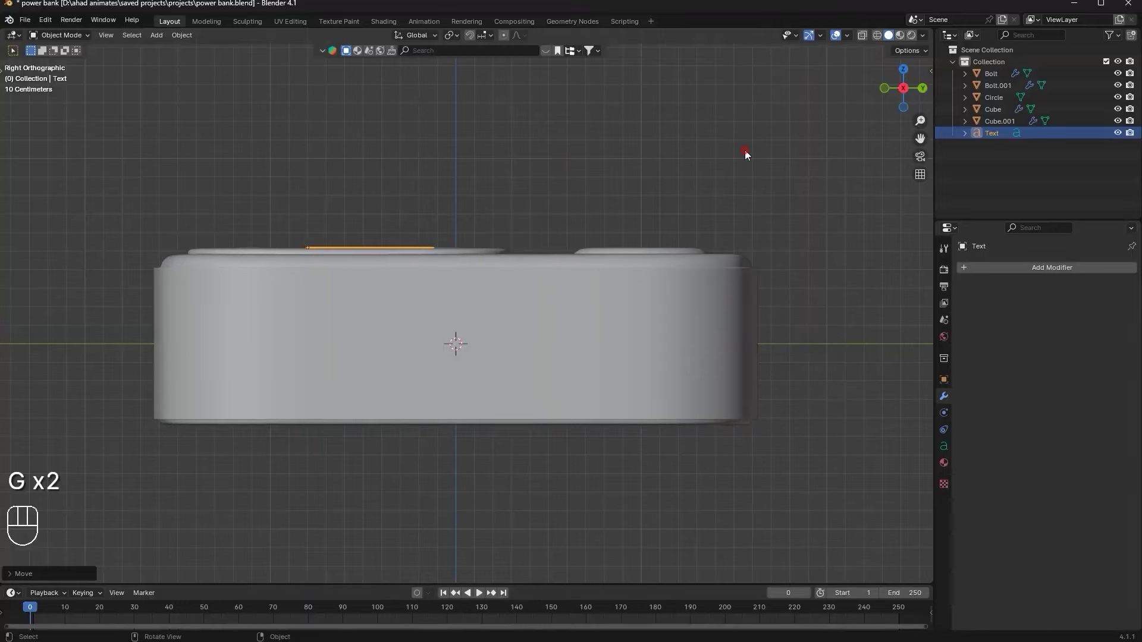
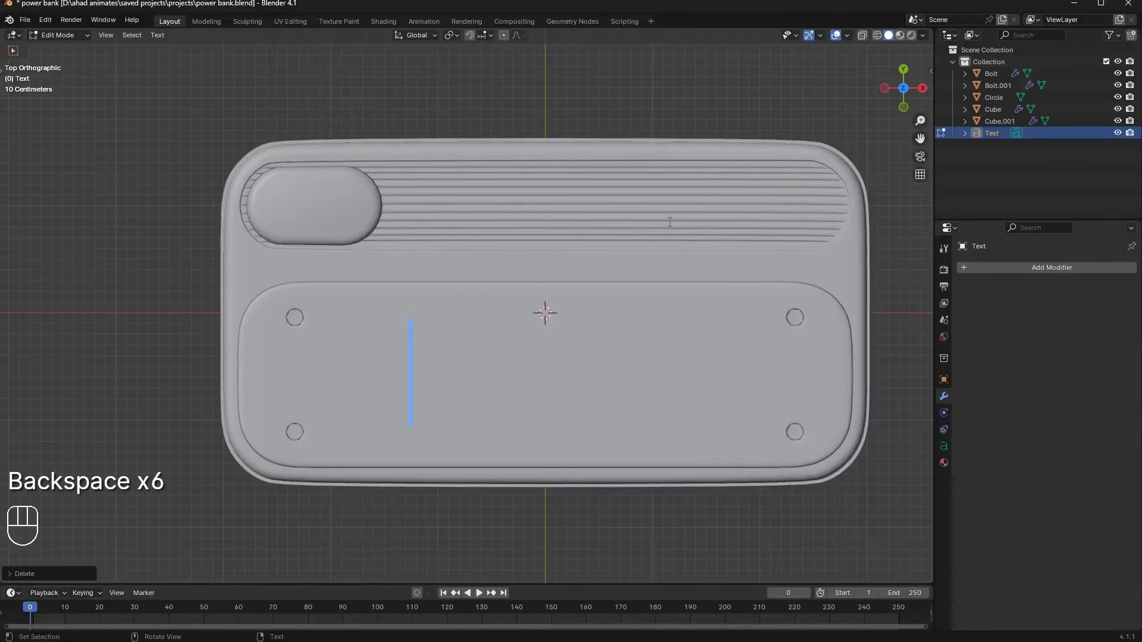
# Make the label read '22.5W Fast Charging Power Bank'
pyautogui.press('2')
pyautogui.press('2')
pyautogui.press('.')
pyautogui.press('5')
pyautogui.press('space')
pyautogui.press('BackSpace')
pyautogui.press('w')
pyautogui.press('space')
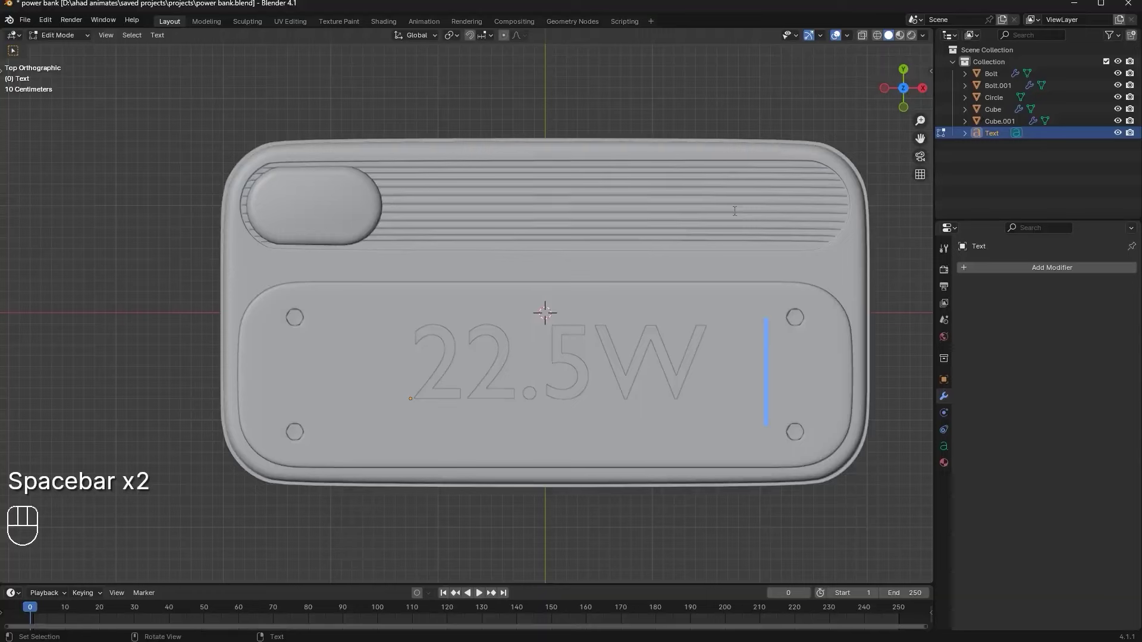
pyautogui.press('f')
pyautogui.press('a')
pyautogui.press('BackSpace')
pyautogui.press('BackSpace')
pyautogui.press('f')
pyautogui.press('a')
pyautogui.press('s')
pyautogui.press('t')
pyautogui.press('space')
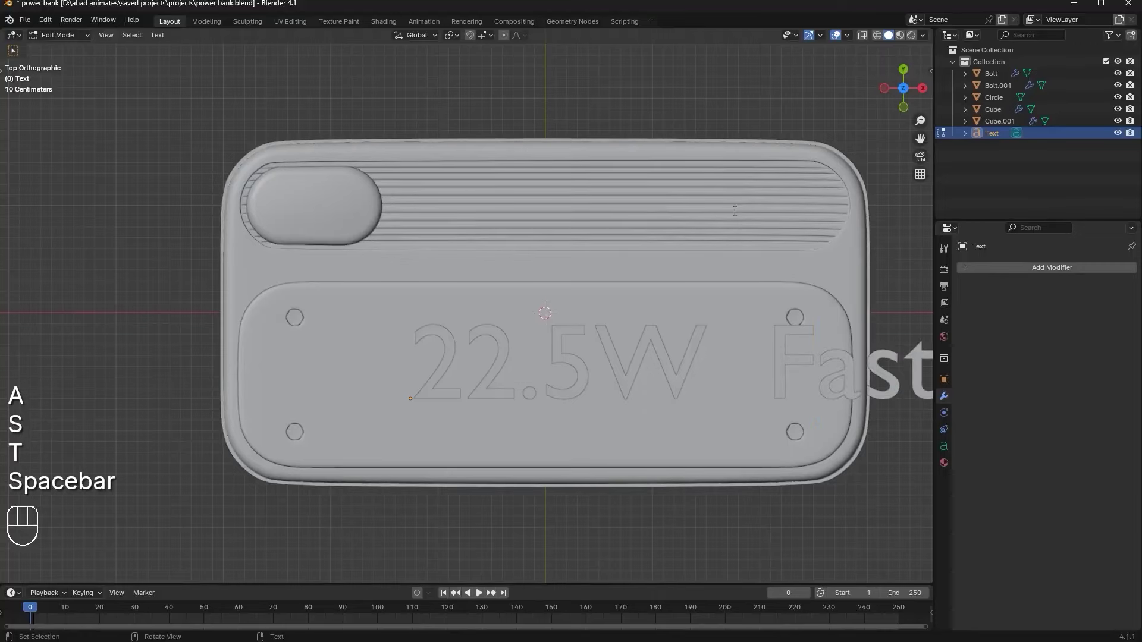
pyautogui.press('c')
pyautogui.press('h')
pyautogui.press('a')
pyautogui.press('r')
pyautogui.press('g')
pyautogui.press('r')
pyautogui.press('BackSpace')
pyautogui.press('i')
pyautogui.press('n')
pyautogui.press('g')
pyautogui.press('space')
pyautogui.press('p')
pyautogui.press('o')
pyautogui.press('e')
pyautogui.press('BackSpace')
pyautogui.press('w')
pyautogui.press('e')
pyautogui.press('r')
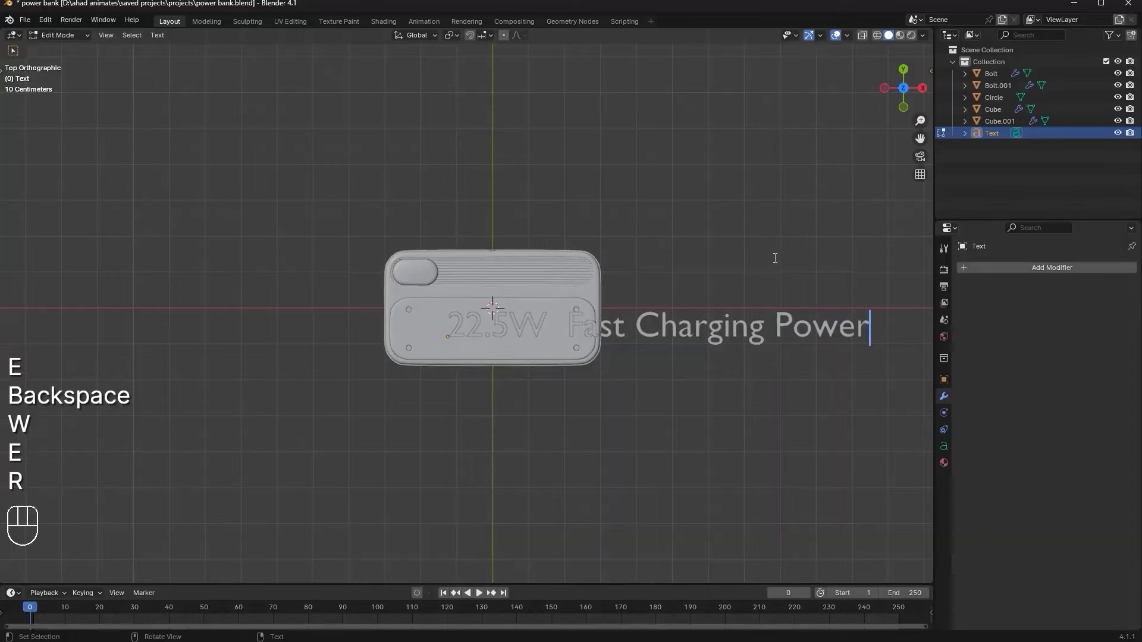
pyautogui.press('space')
pyautogui.press('b')
pyautogui.press('a')
pyautogui.press('n')
pyautogui.press('k')
pyautogui.press('Tab')
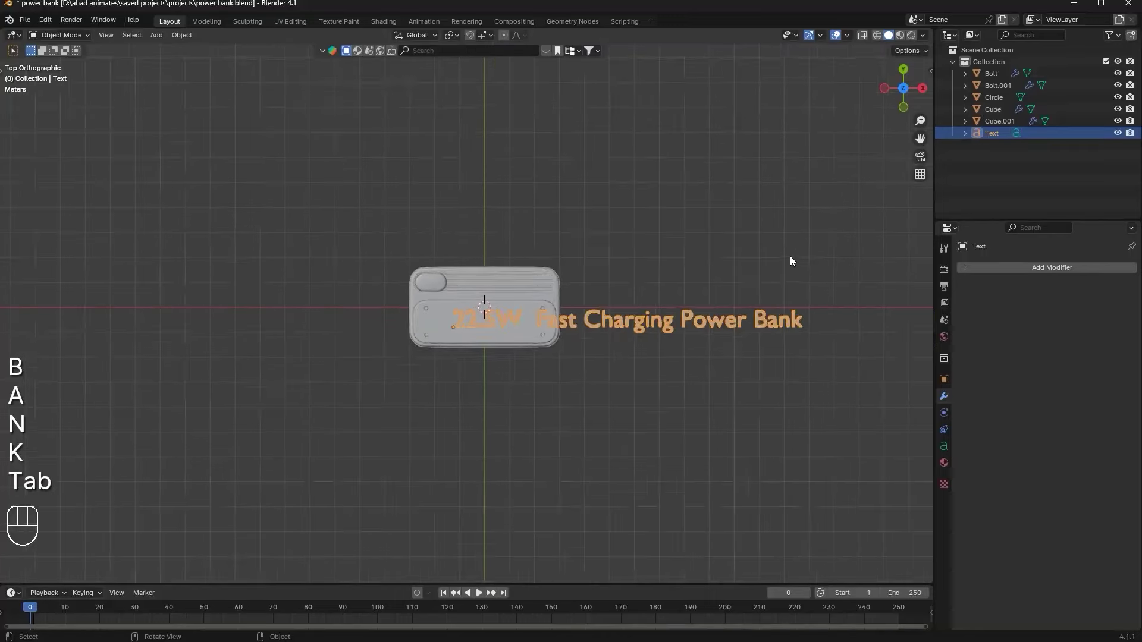
# Scale and position the label to fit over the top panel
pyautogui.press('s')
pyautogui.press('g')
pyautogui.press('g')
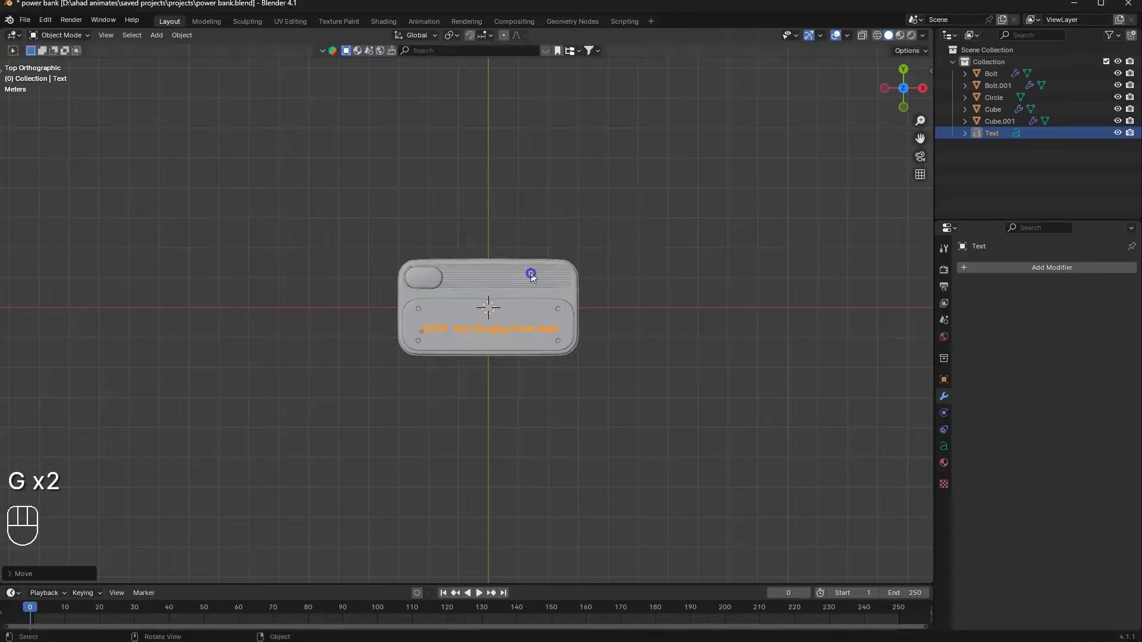
pyautogui.press('g')
pyautogui.press('s')
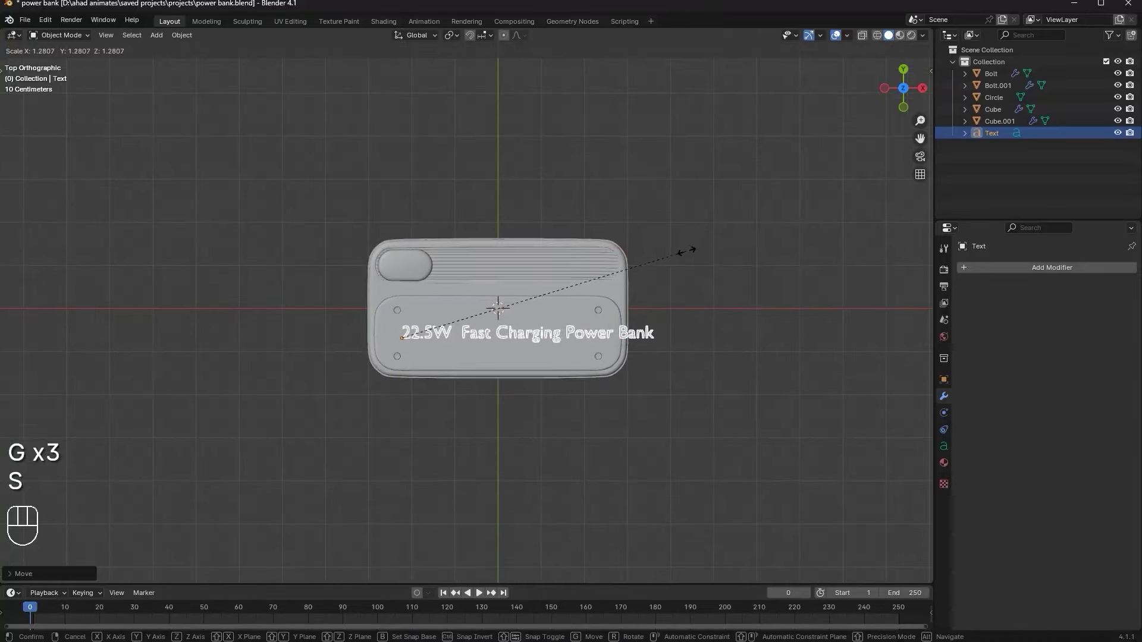
pyautogui.press('g')
pyautogui.press('s')
pyautogui.press('g')
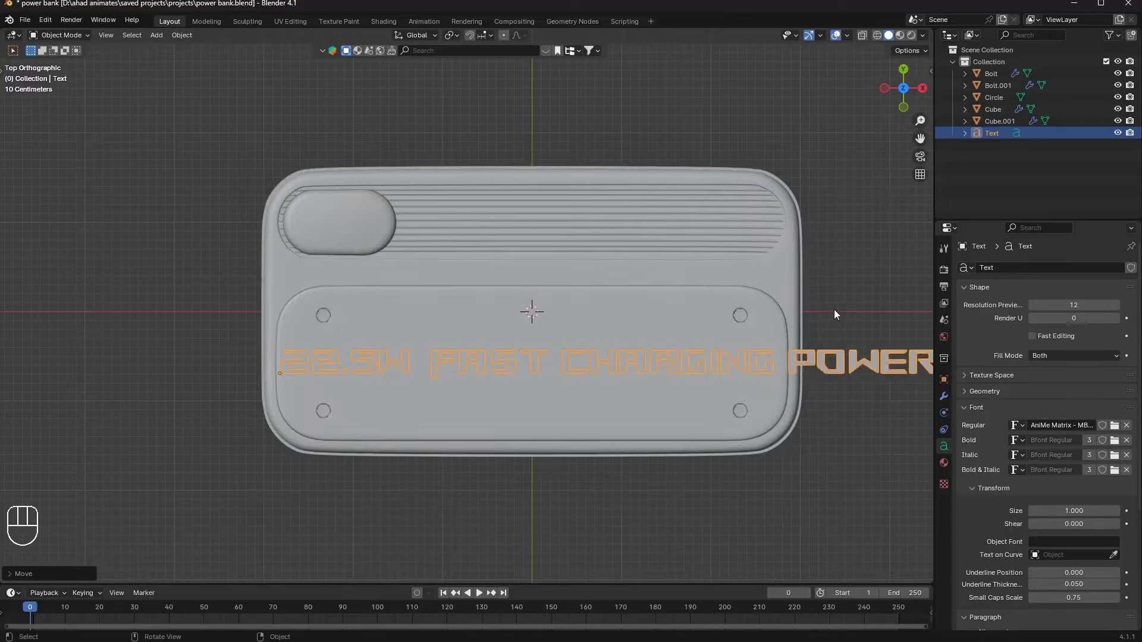
# Break the label into two lines with 22.5W above 'Fast Charging Power Bank'
pyautogui.press('s')
pyautogui.press('Tab')
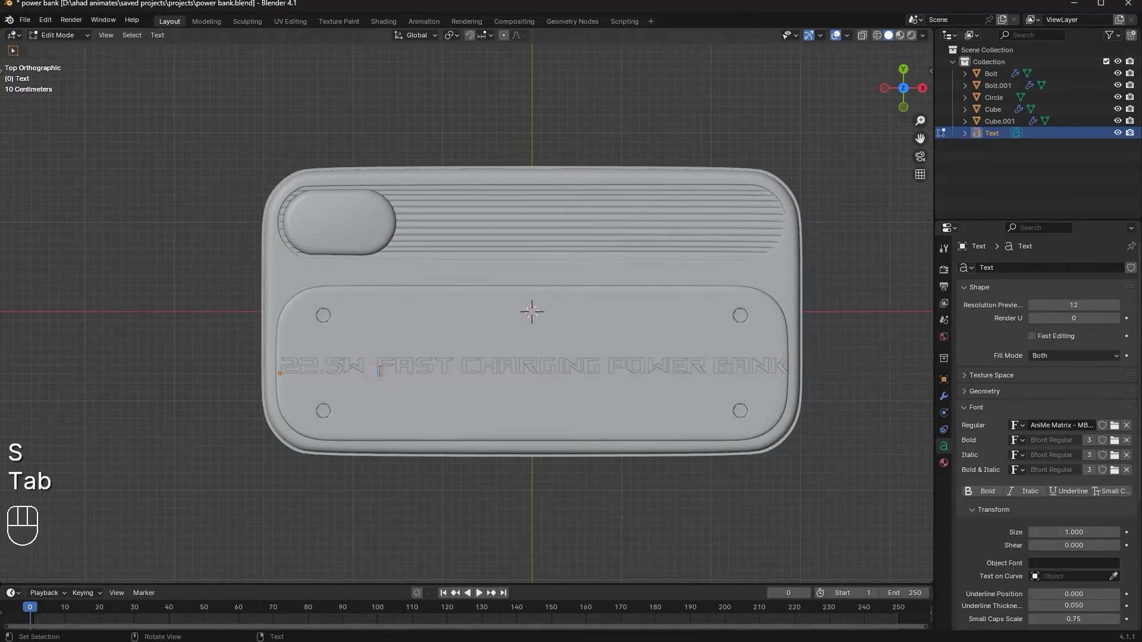
pyautogui.press('Return')
pyautogui.press('Return')
pyautogui.press('BackSpace')
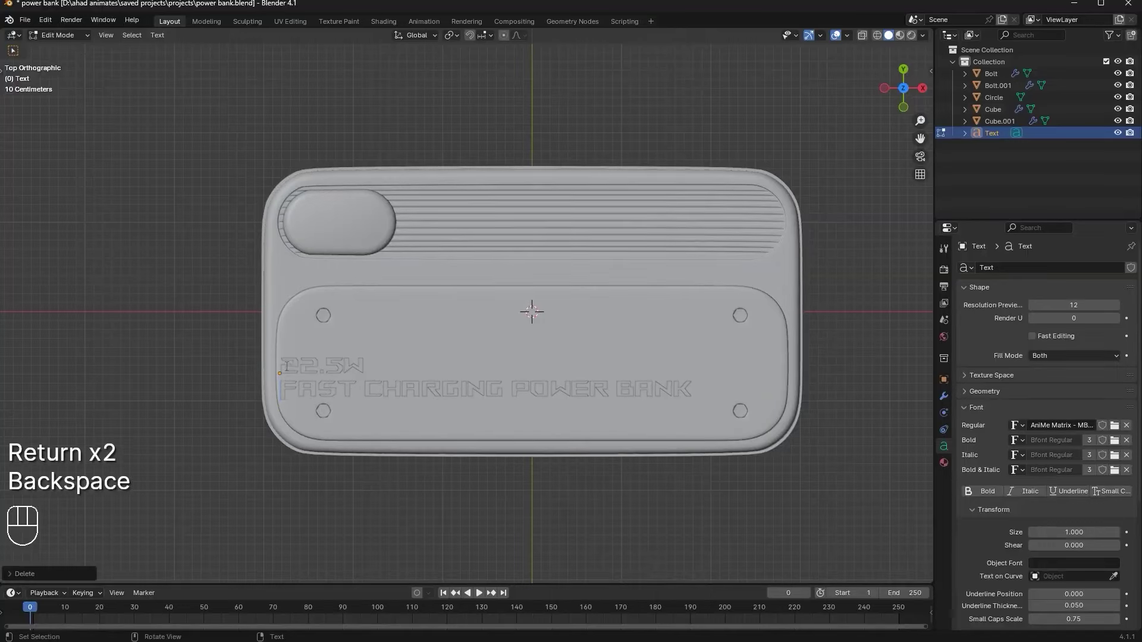
pyautogui.press('space')
pyautogui.press('space')
pyautogui.press('space')
pyautogui.press('BackSpace')
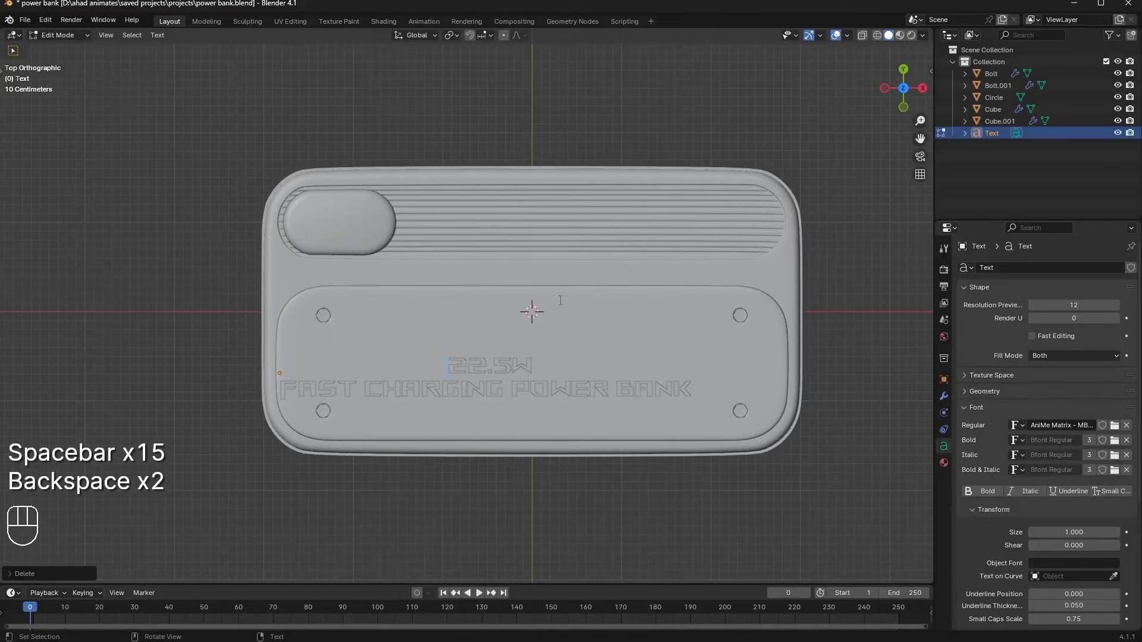
pyautogui.press('BackSpace')
pyautogui.press('Tab')
pyautogui.press('Tab')
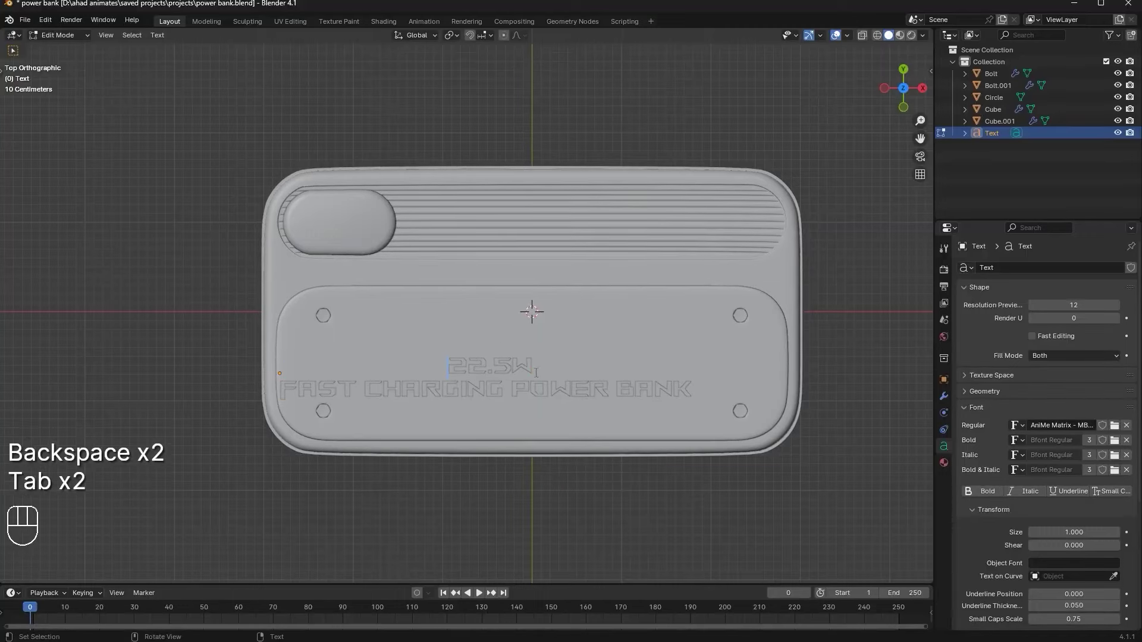
pyautogui.press('Return')
pyautogui.press('Tab')
pyautogui.press('Return')
pyautogui.press('Tab')
pyautogui.press('BackSpace')
pyautogui.press('Tab')
# Shift the two-line label along X and enlarge it to span the top panel
pyautogui.press('g')
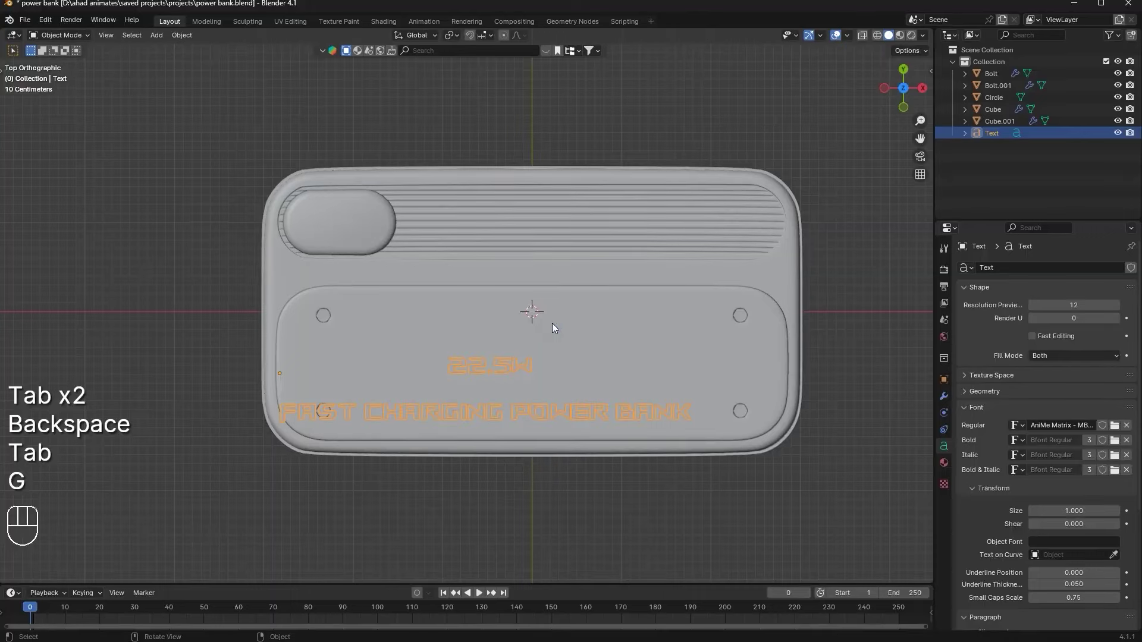
pyautogui.press('g')
pyautogui.press('g')
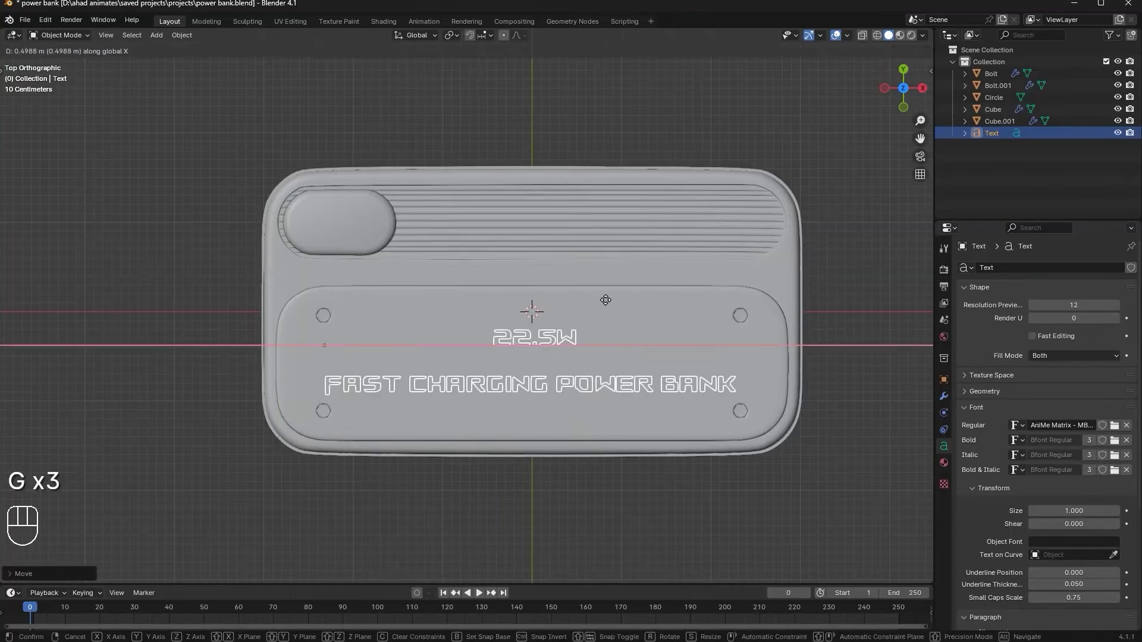
pyautogui.press('s')
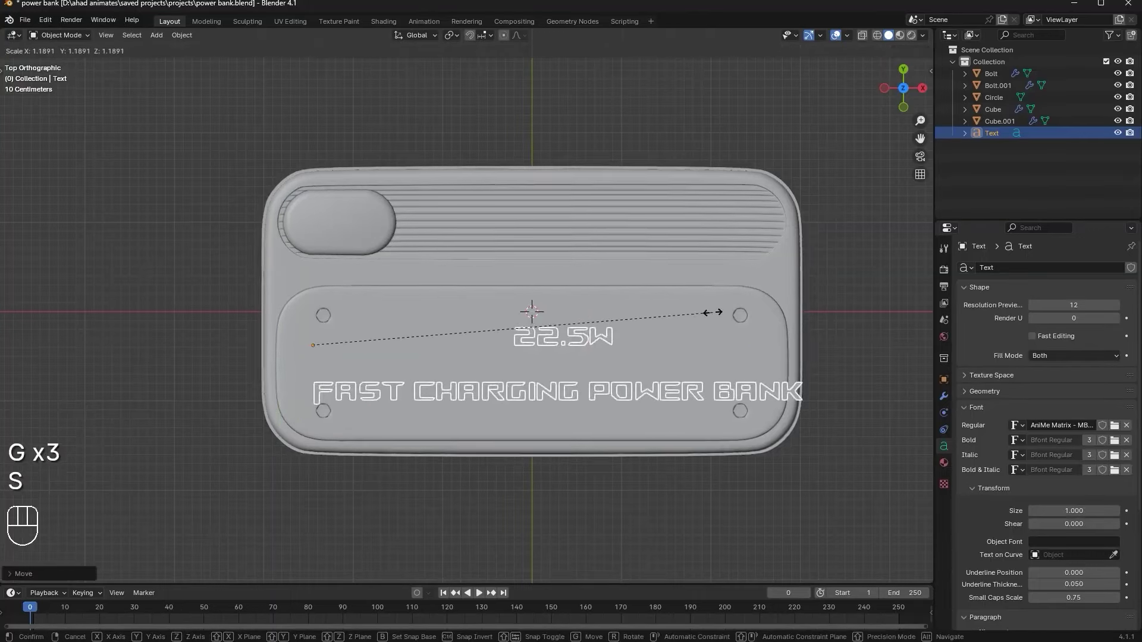
pyautogui.press('g')
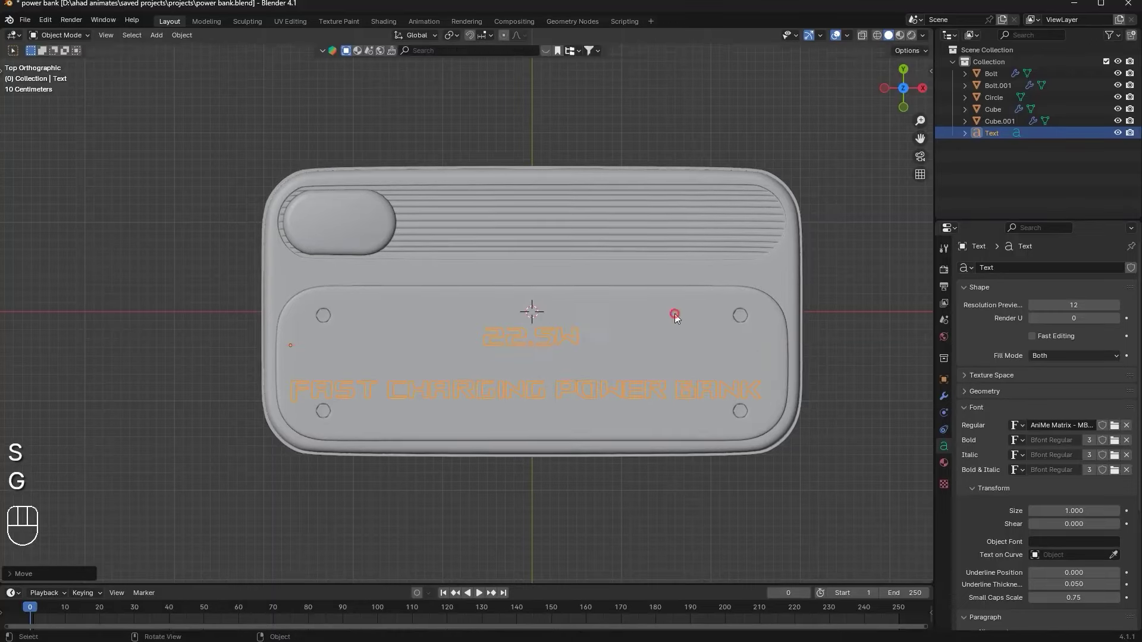
pyautogui.press('g')
pyautogui.moveTo(735, 332); pyautogui.dragTo(627, 265)
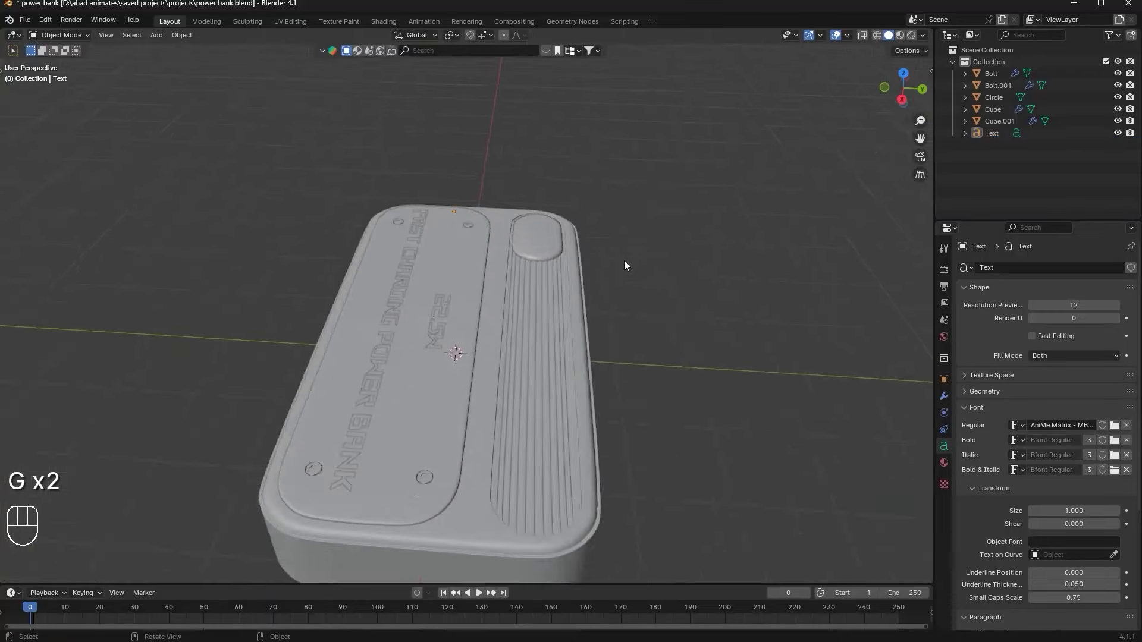
# Orbit low across the top panel to inspect how the label sits on the surface
pyautogui.middleClick(706, 265)
pyautogui.moveTo(737, 343); pyautogui.dragTo(734, 364)
pyautogui.moveTo(633, 281); pyautogui.dragTo(570, 297)
pyautogui.moveTo(524, 294); pyautogui.dragTo(557, 242)
pyautogui.middleClick(609, 296)
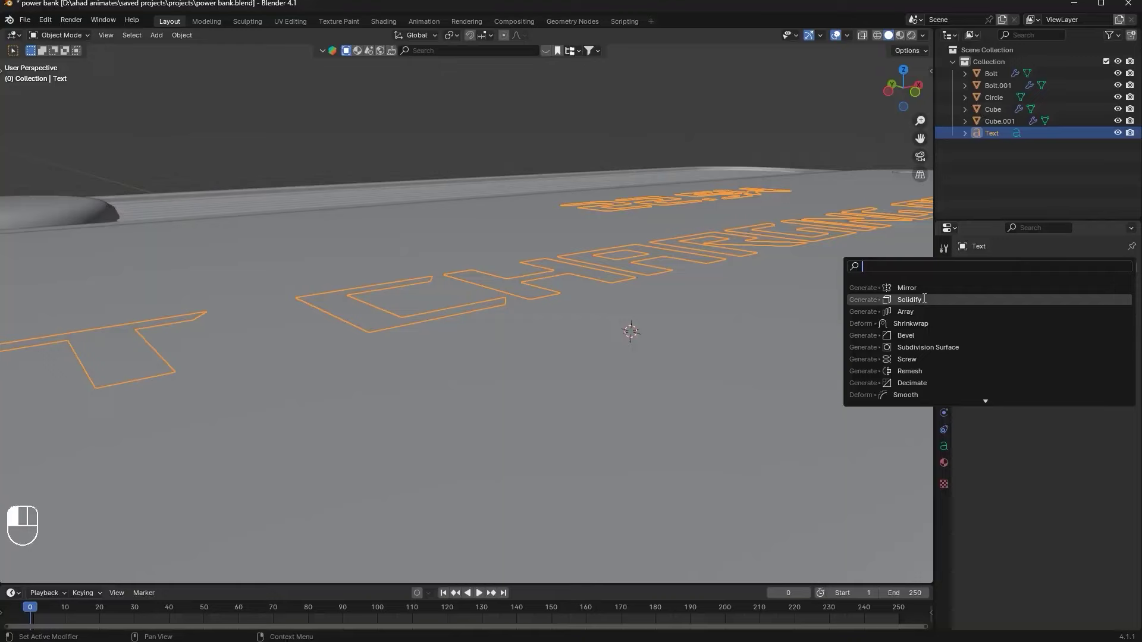
pyautogui.middleClick(598, 373)
pyautogui.moveTo(335, 384); pyautogui.dragTo(360, 380)
pyautogui.middleClick(547, 404)
pyautogui.middleClick(558, 374)
pyautogui.middleClick(571, 371)
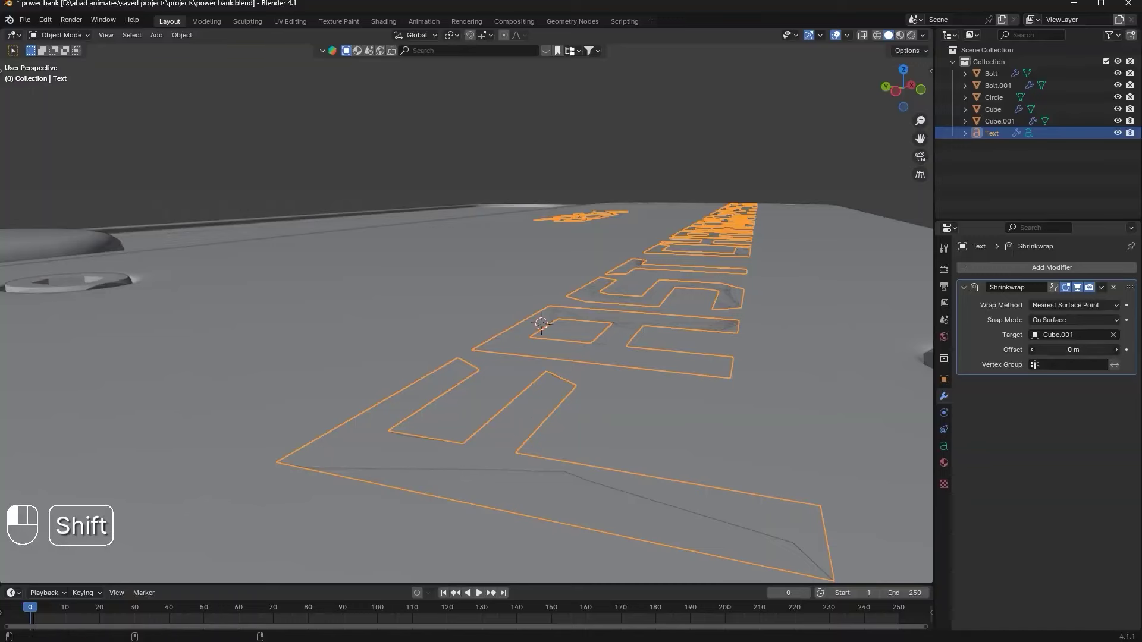